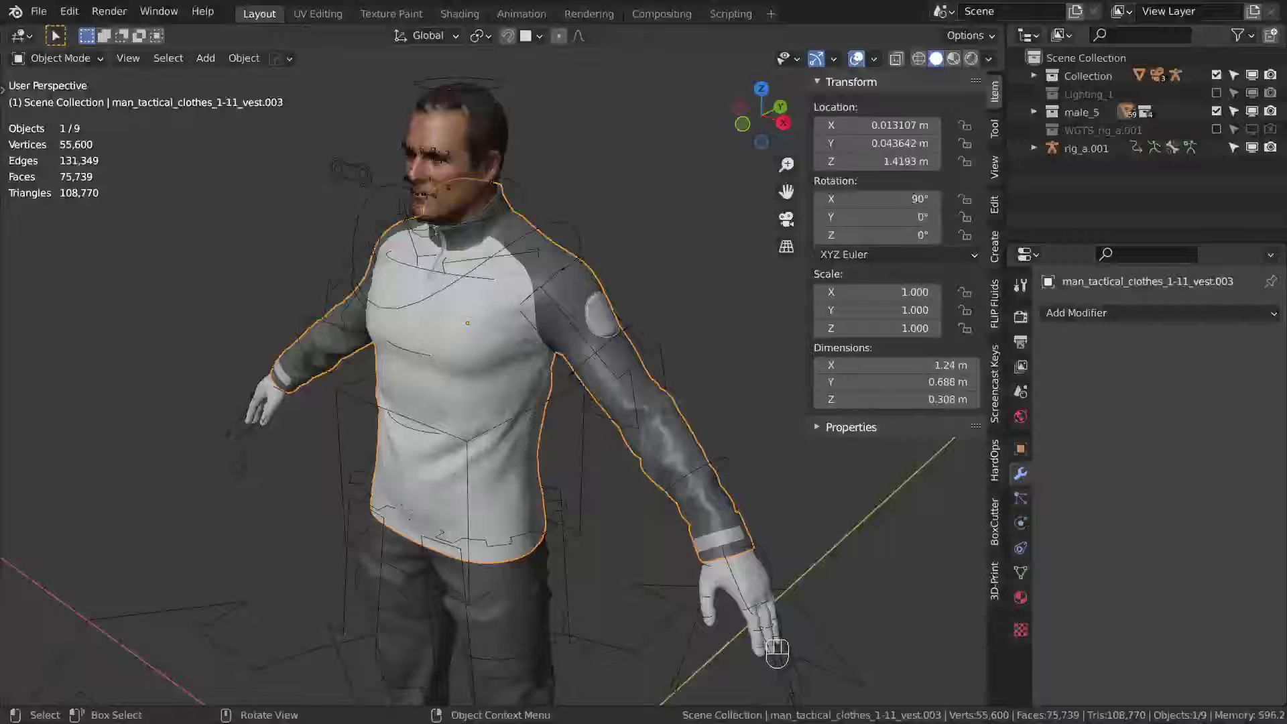
- Select the shirt and add the rig to the selection, facing the character's front
key("n")
left_click_drag(602, 344, 631, 335)
left_click(1026, 585)
middle_click(795, 423)
left_click_drag(742, 261, 695, 266)
left_click(581, 210)
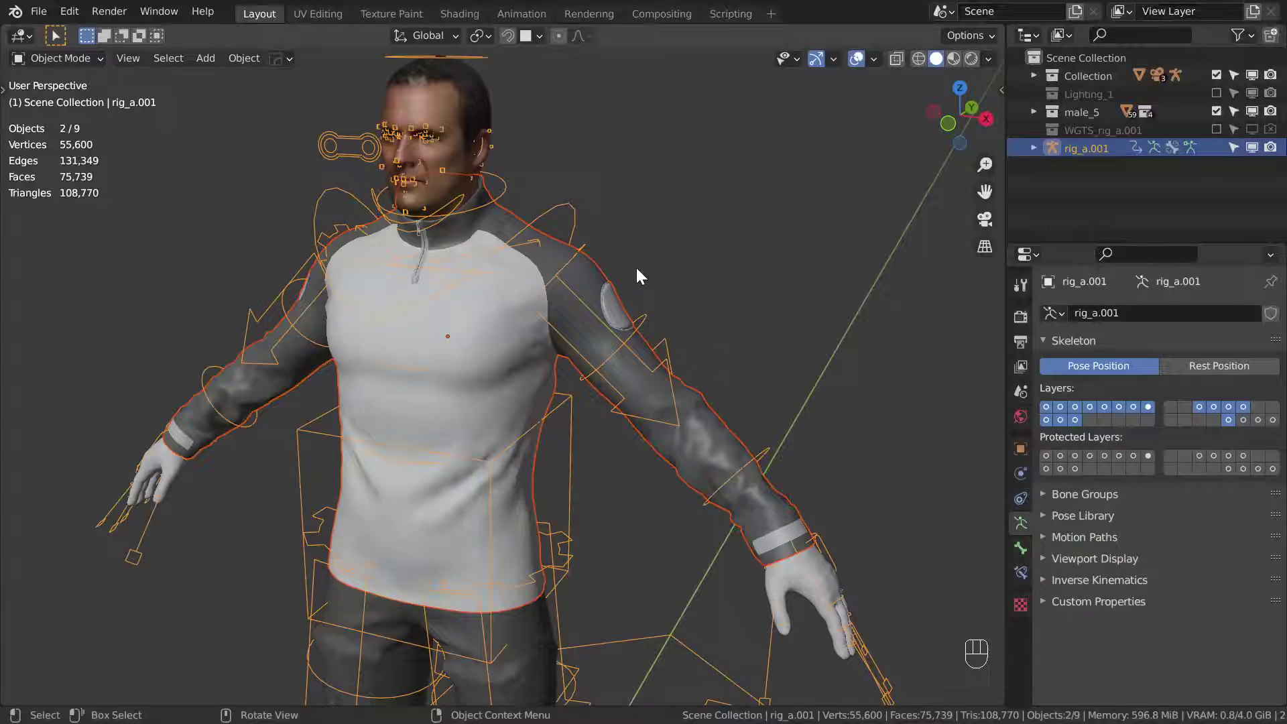
- Parent the shirt to the rig with automatic weights, then undo the failed parenting
key("ctrl+p")
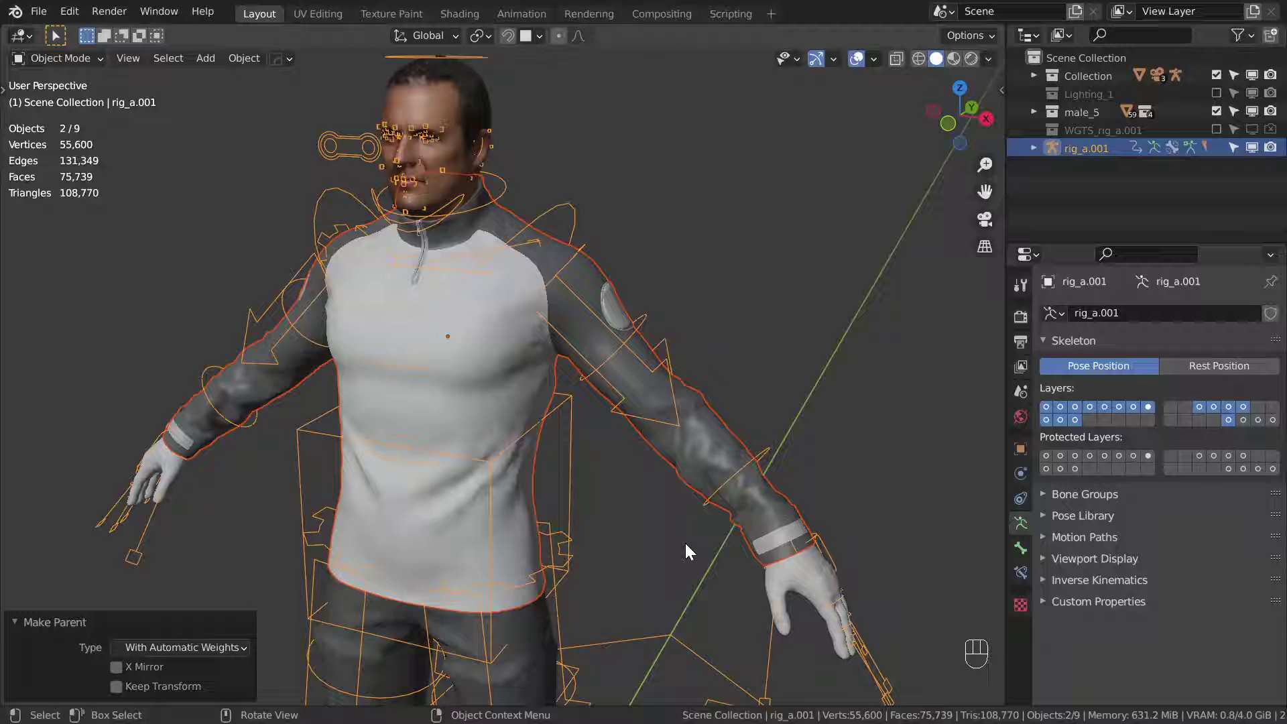
key("ctrl+z")
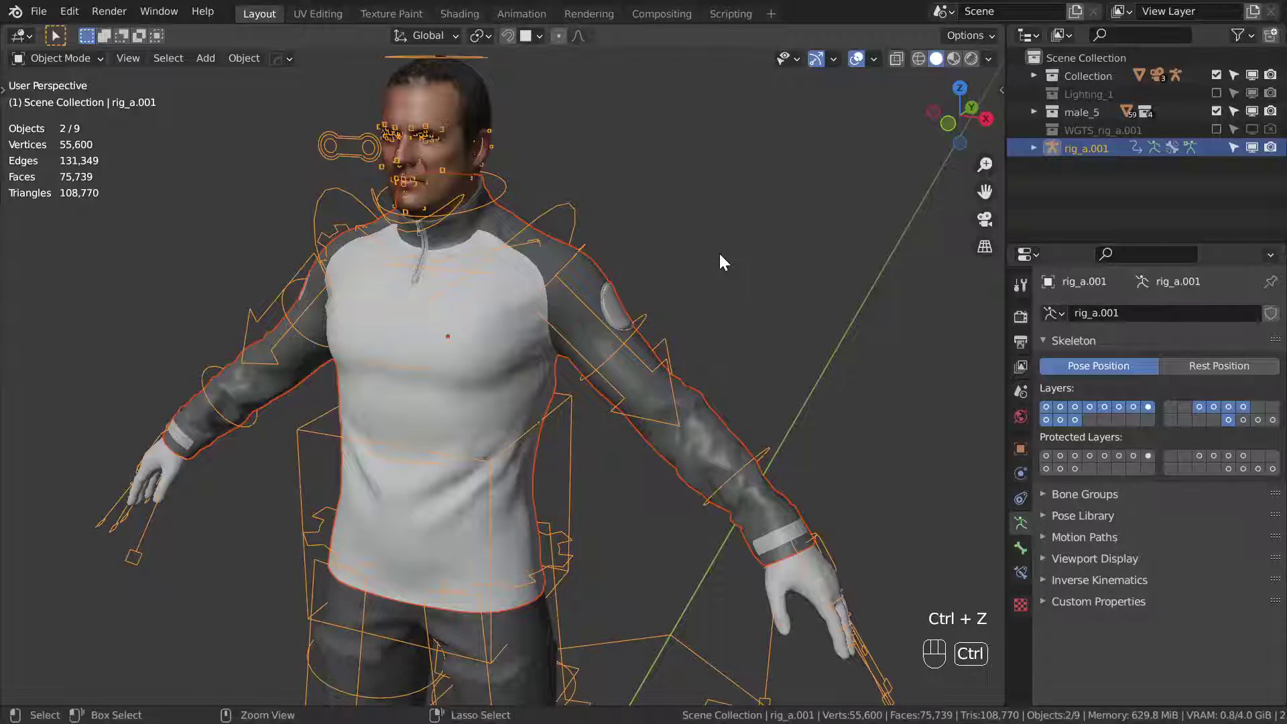
key("ctrl+z")
left_click_drag(633, 239, 642, 261)
left_click(639, 256)
middle_click(641, 254)
key("shift+z")
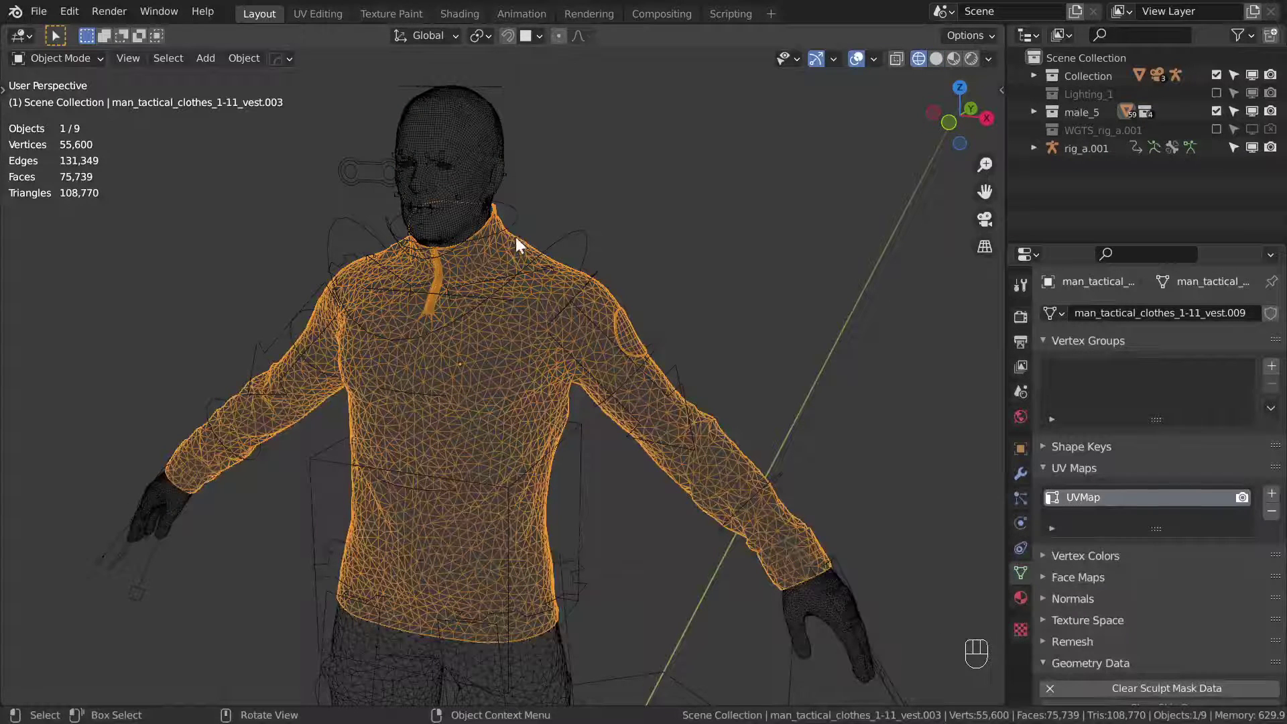
key("shift+z")
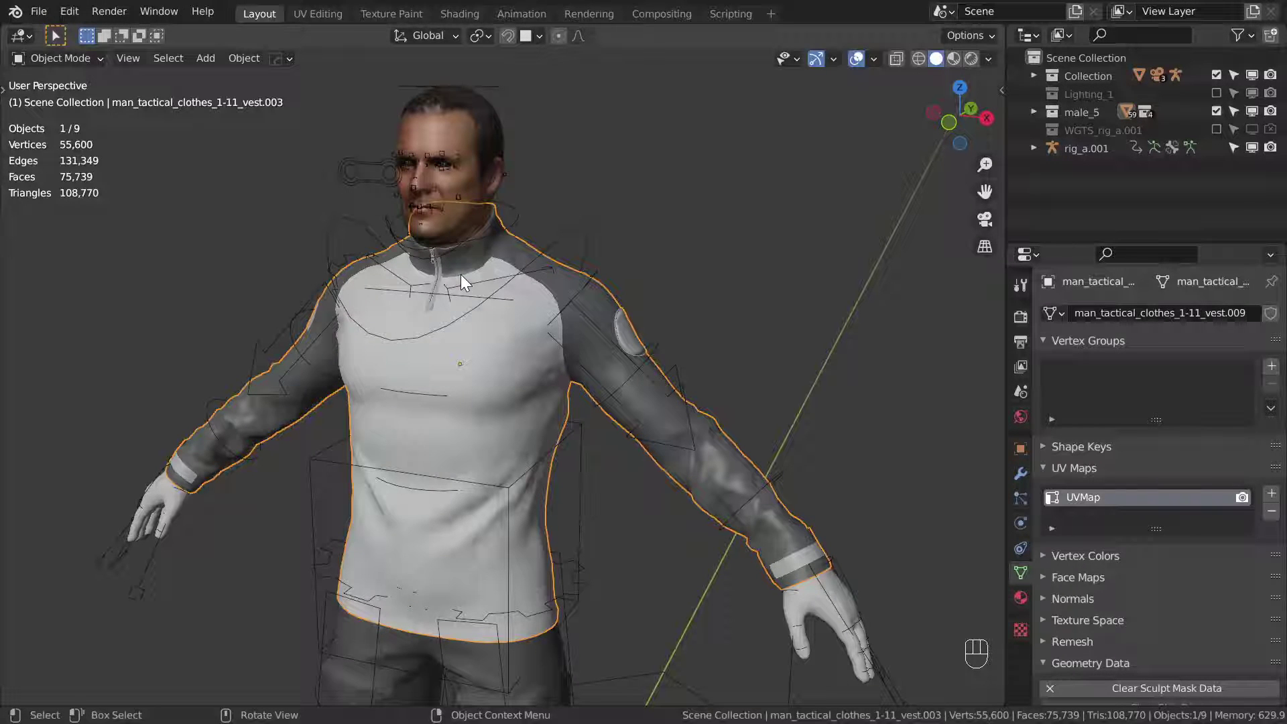
left_click_drag(452, 295, 457, 294)
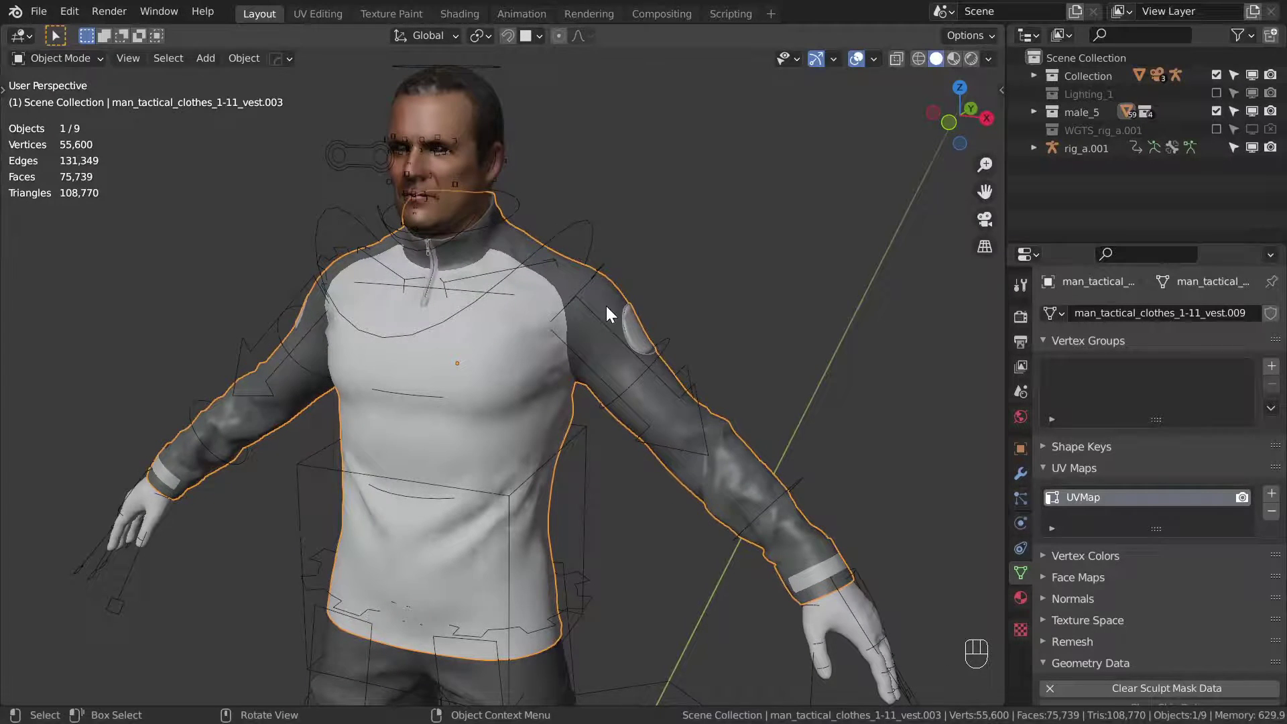
key("g")
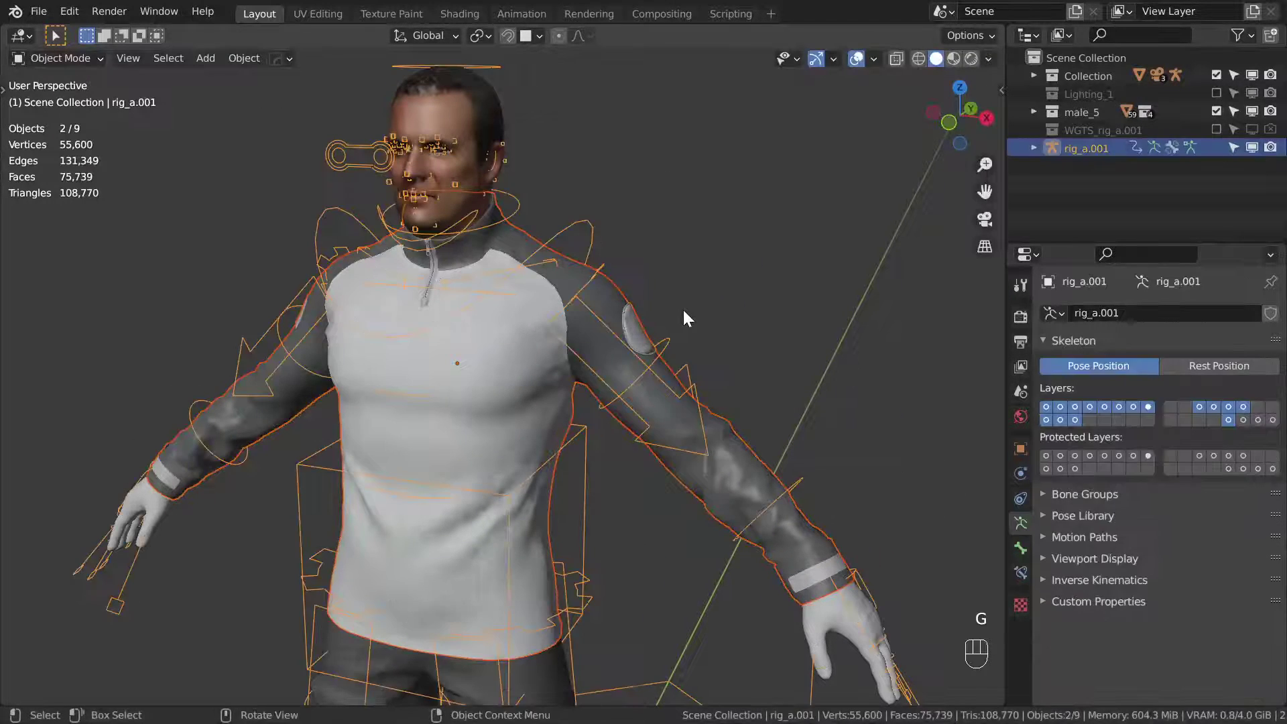
key("alt+a")
left_click_drag(595, 271, 585, 262)
middle_click(585, 263)
left_click(585, 270)
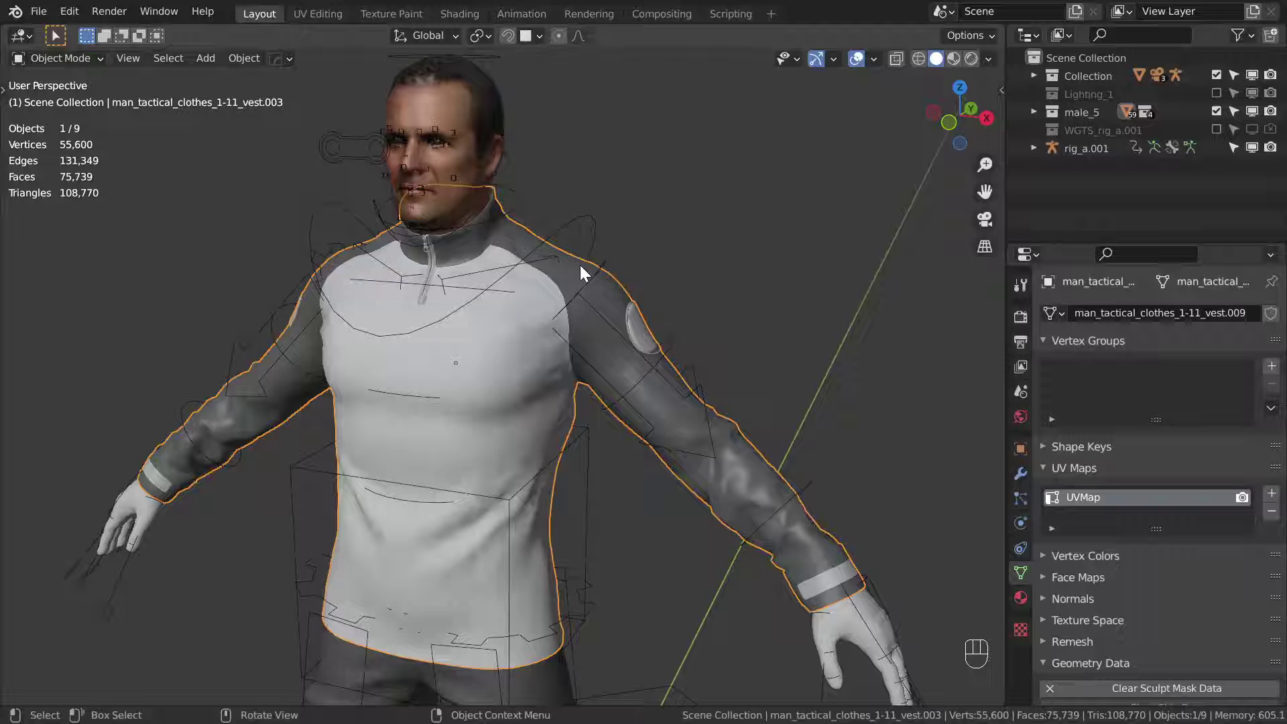
key("Tab")
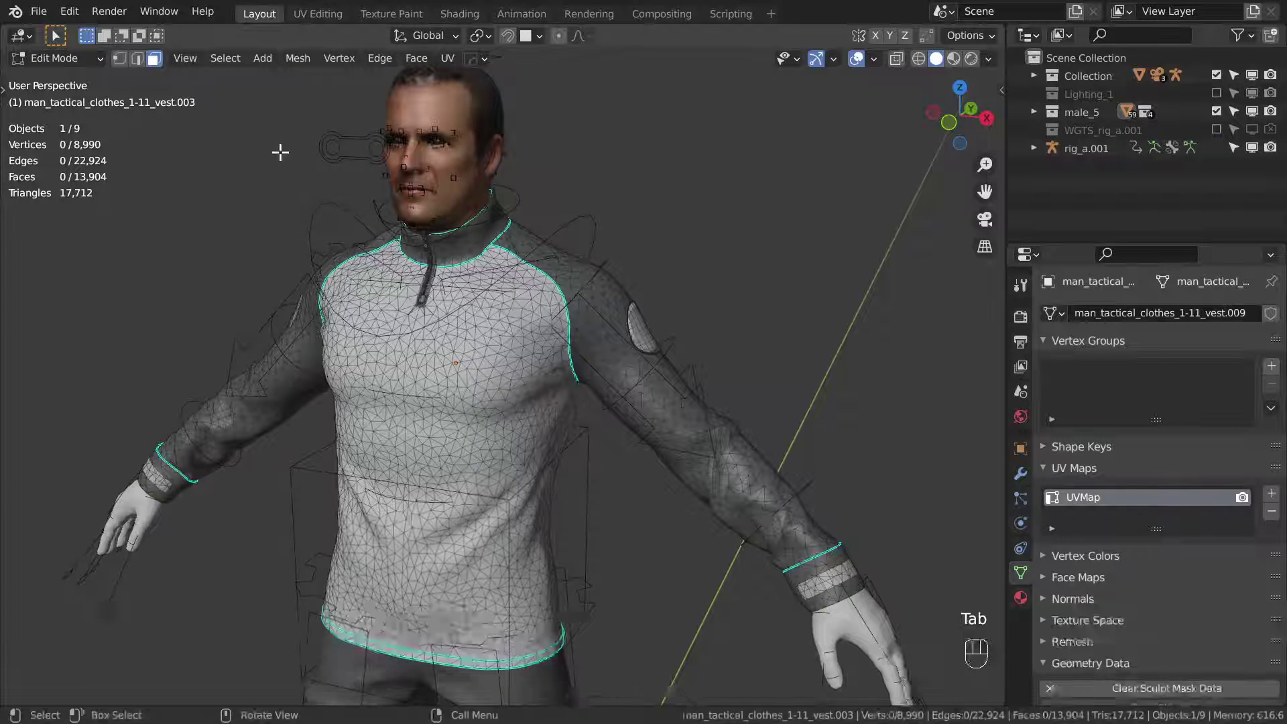
key("a")
left_click_drag(312, 66, 515, 592)
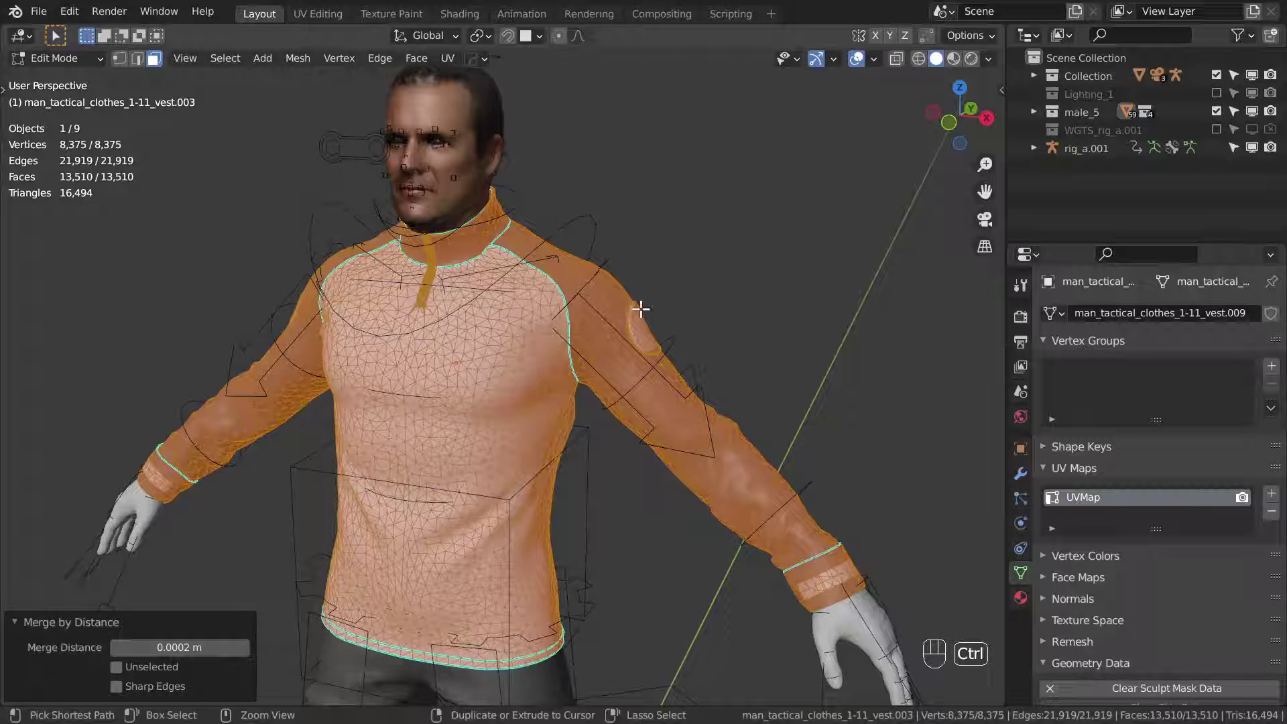
key("Tab")
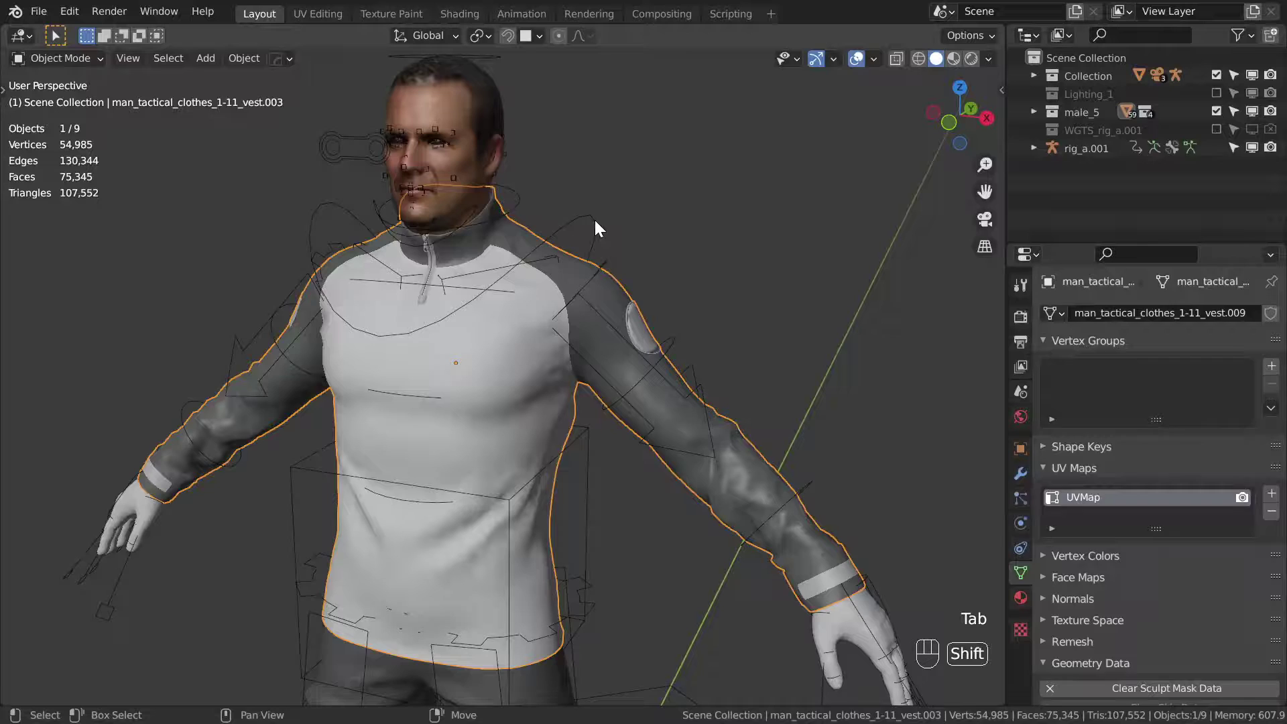
key("ctrl+p")
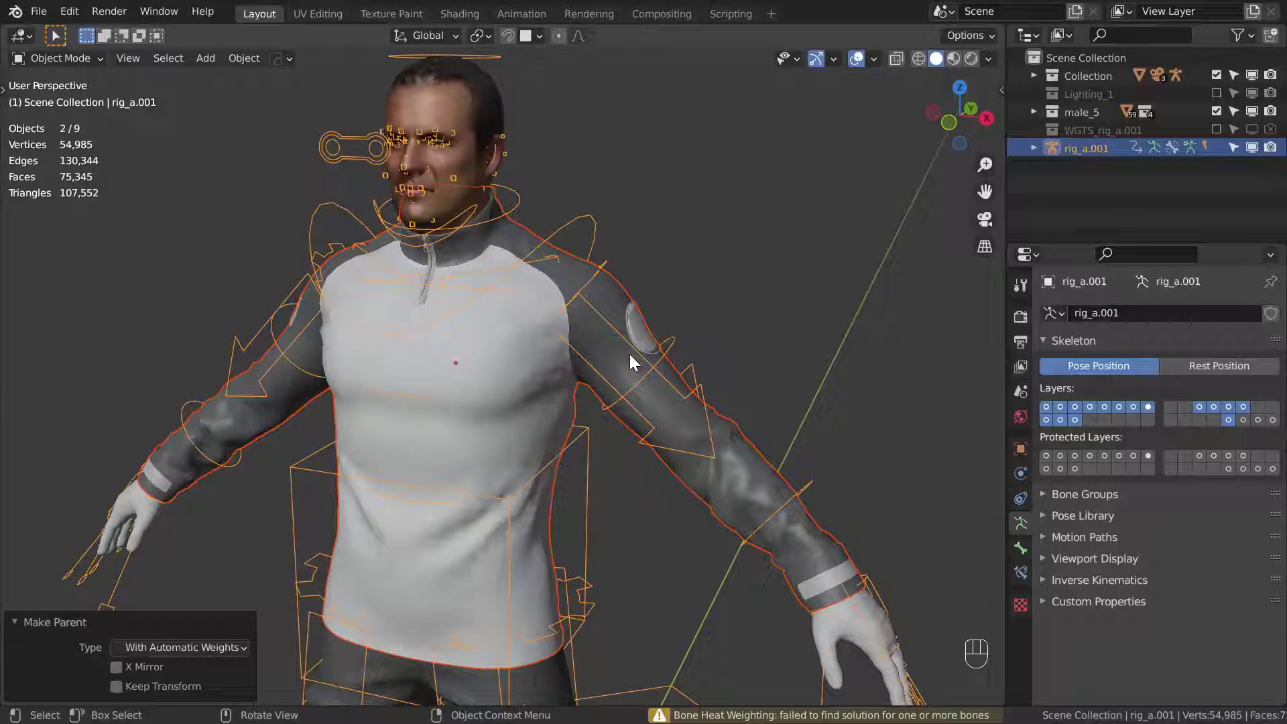
key("ctrl+z")
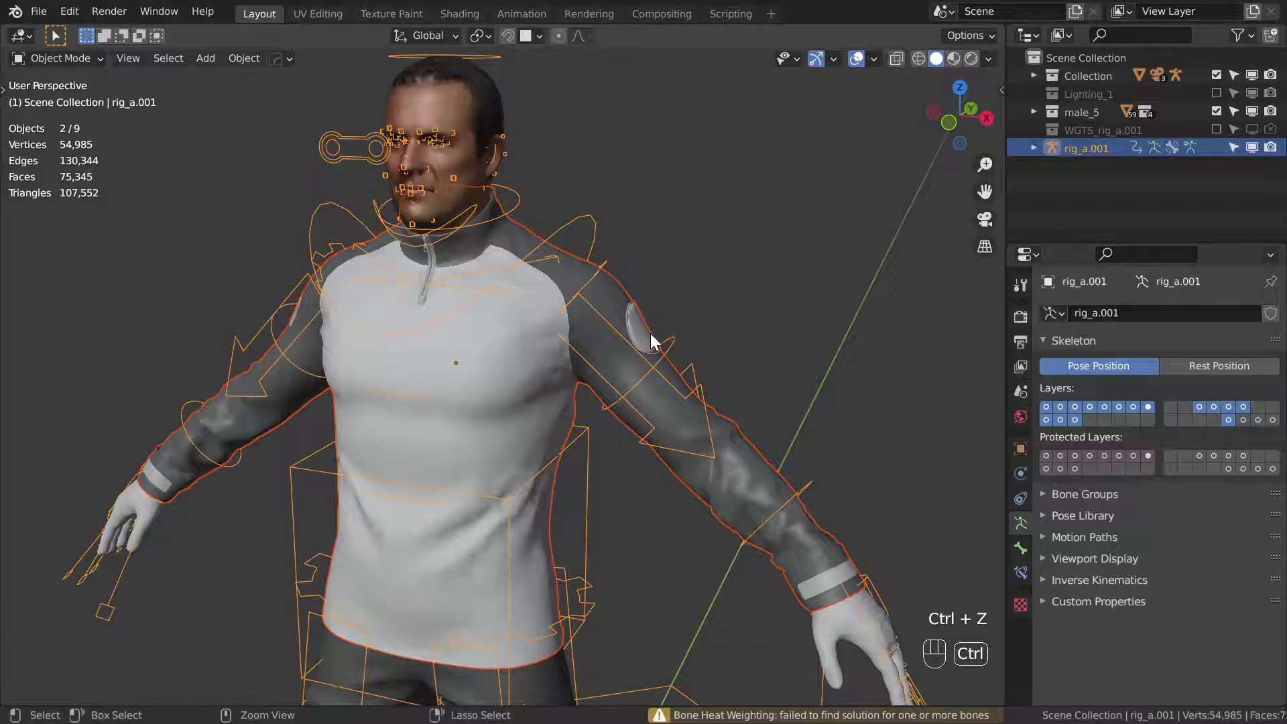
key("ctrl+z")
key("ctrl+z")
key("ctrl+z")
key("ctrl+z")
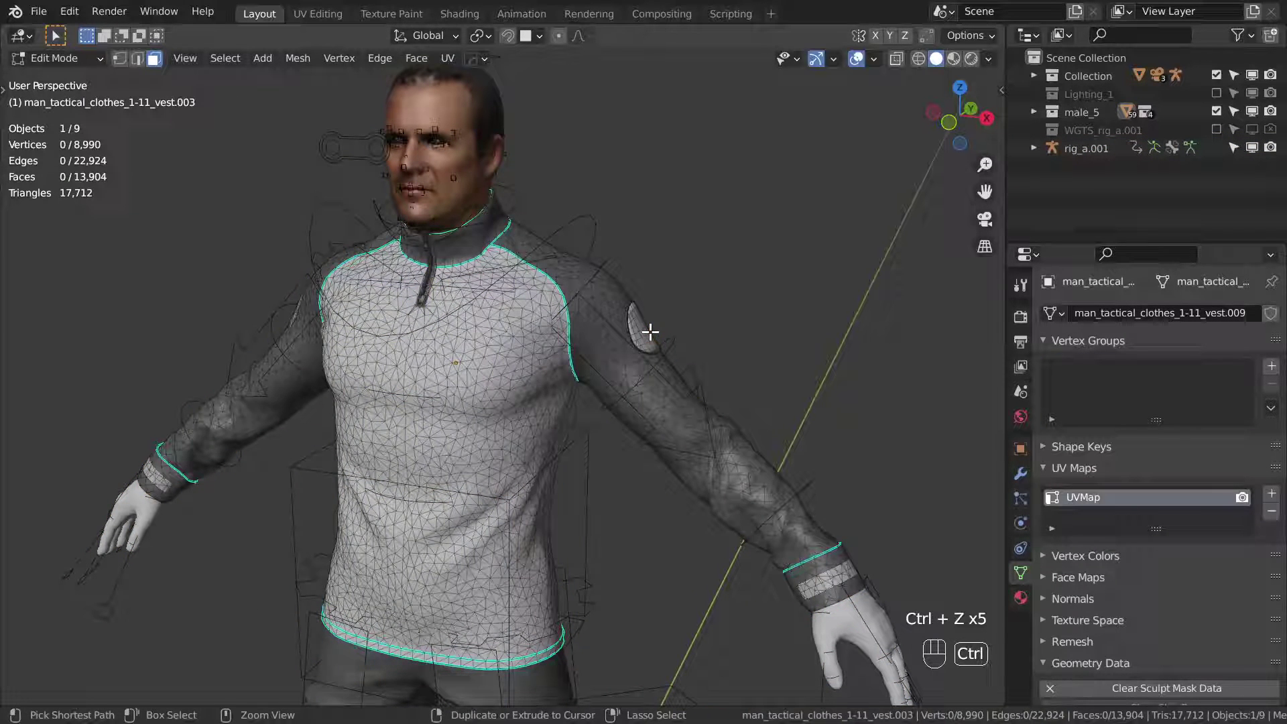
key("ctrl+z")
left_click_drag(663, 321, 637, 336)
left_click(626, 336)
middle_click(620, 331)
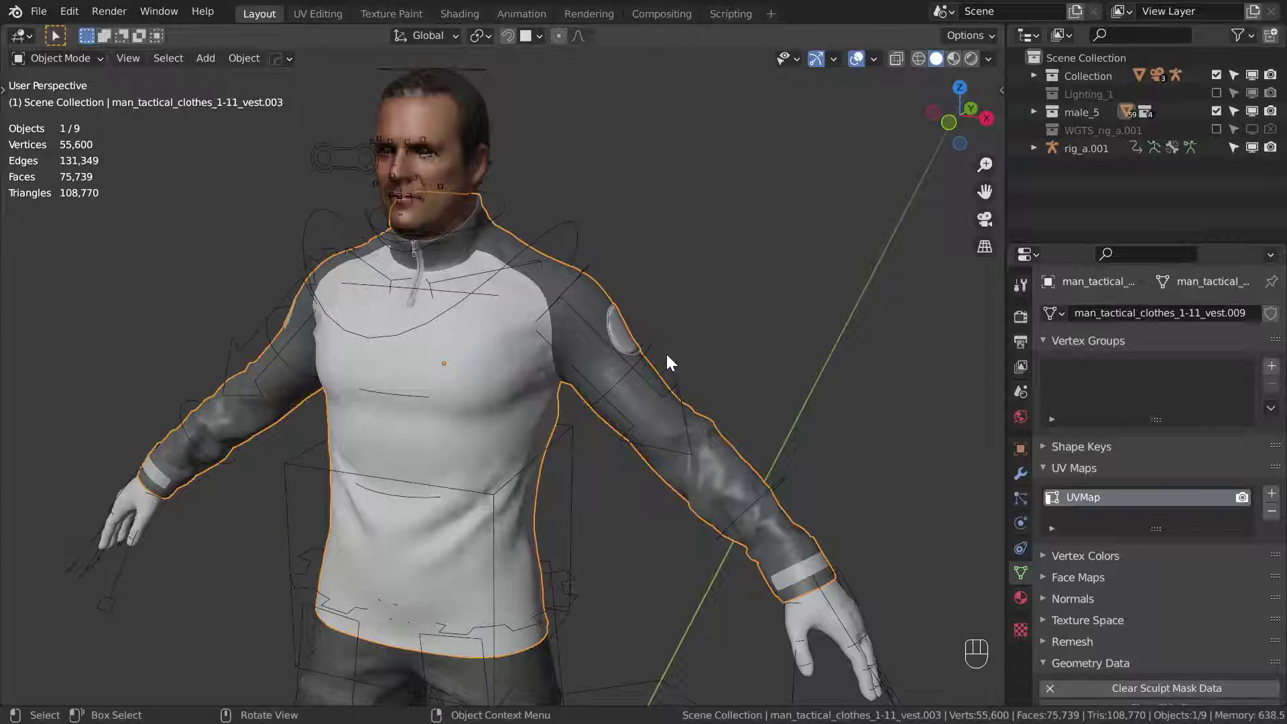
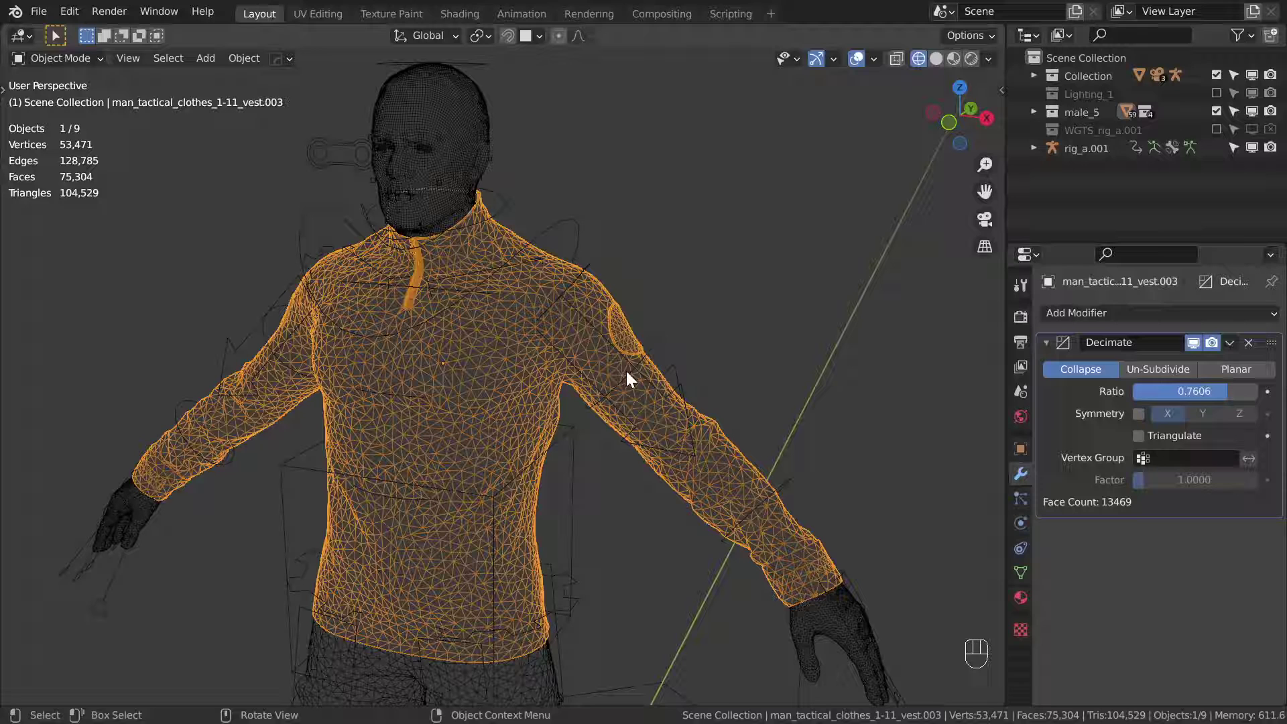
- Parent the shirt to the rig with automatic weights via Ctrl+P
key("shift+z")
key("ctrl+a")
left_click(586, 234)
key("ctrl+p")
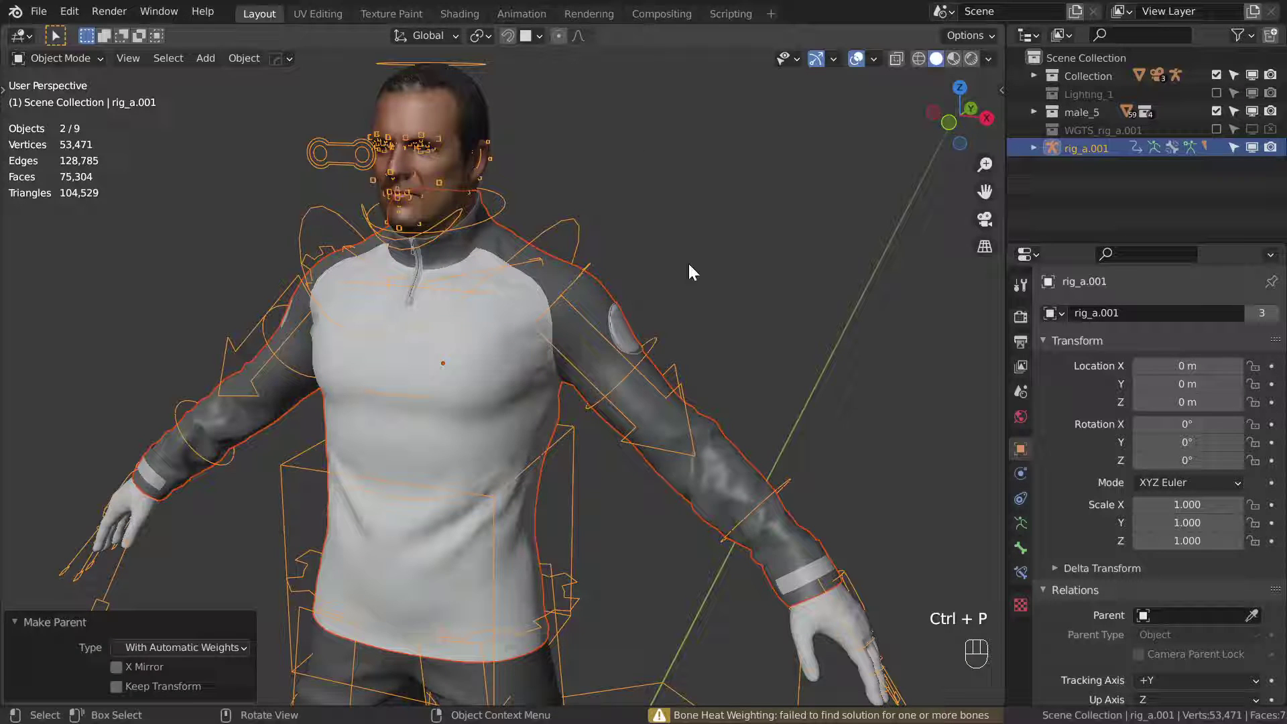
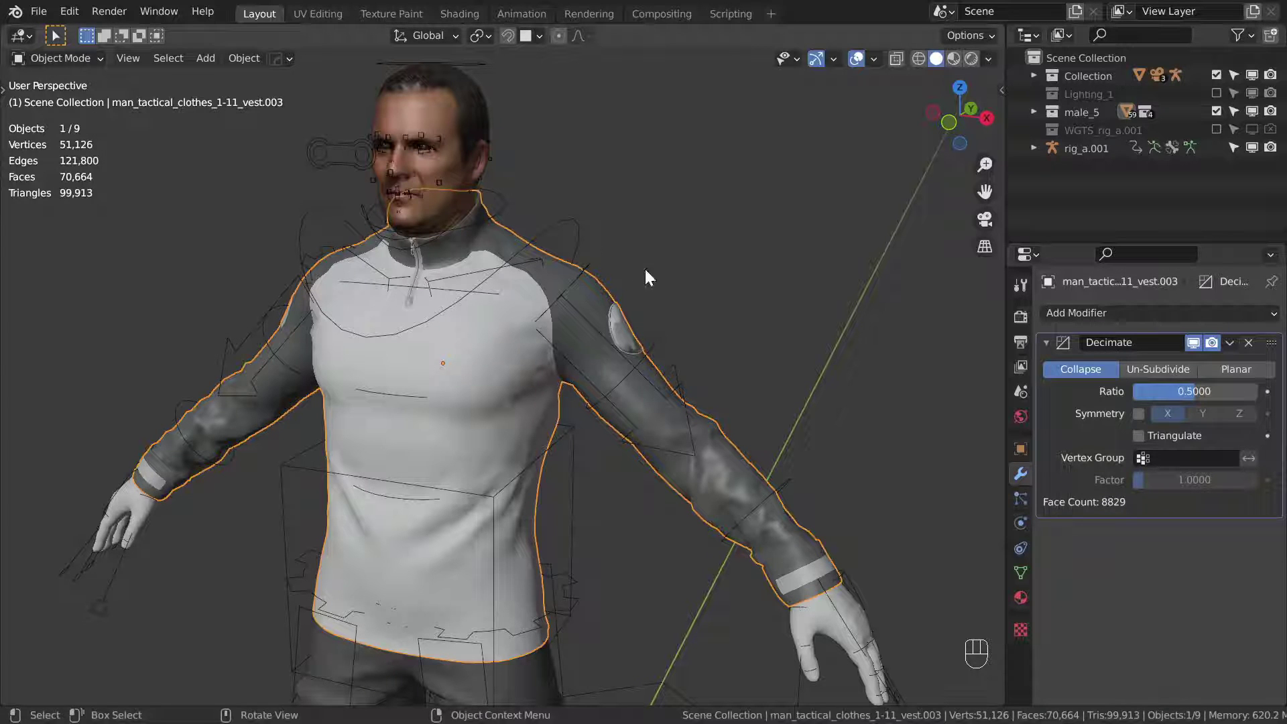
- Parent the decimated shirt (ratio 0.5) to the rig with automatic weights again
key("ctrl+a")
left_click(581, 228)
key("ctrl+p")
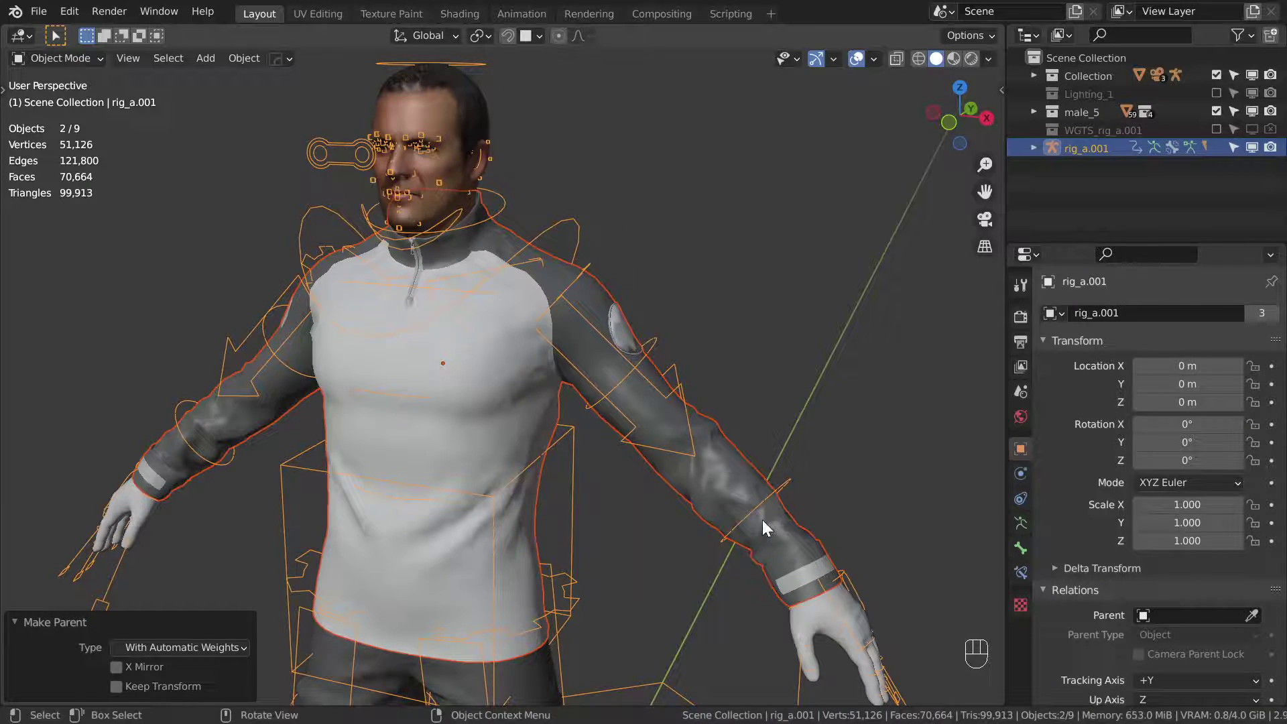
- Pose the arm in Pose Mode to test how the decimated shirt deforms
left_click_drag(727, 498, 638, 360)
middle_click(638, 360)
middle_click(628, 396)
key("ctrl+Tab")
key("g")
middle_click(684, 445)
left_click_drag(633, 397, 671, 371)
middle_click(656, 387)
key("g")
key("g")
left_click_drag(614, 292, 691, 423)
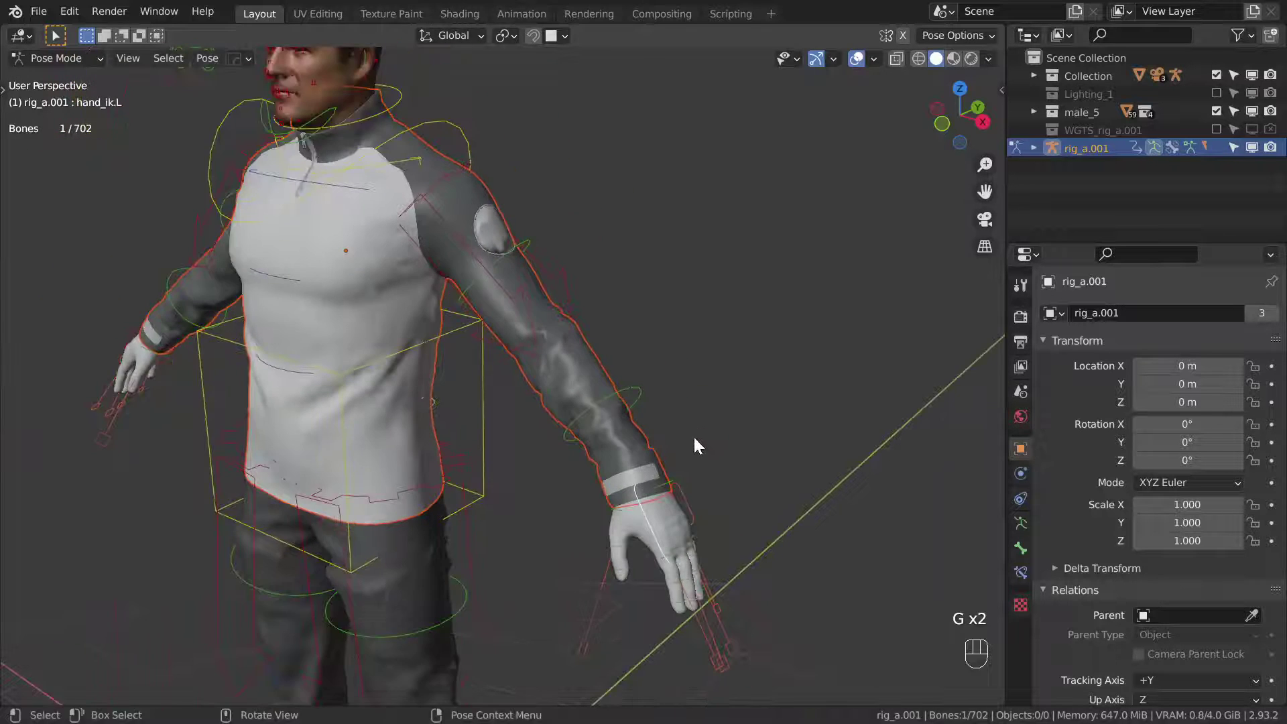
left_click_drag(728, 420, 753, 408)
key("ctrl+z")
- Inspect the shoulder area up close, then undo the test pose
left_click_drag(549, 332, 590, 415)
middle_click(538, 417)
left_click_drag(512, 366, 513, 316)
left_click_drag(537, 305, 542, 336)
left_click_drag(516, 293, 518, 268)
middle_click(543, 294)
left_click_drag(548, 344, 545, 329)
left_click_drag(554, 354, 530, 349)
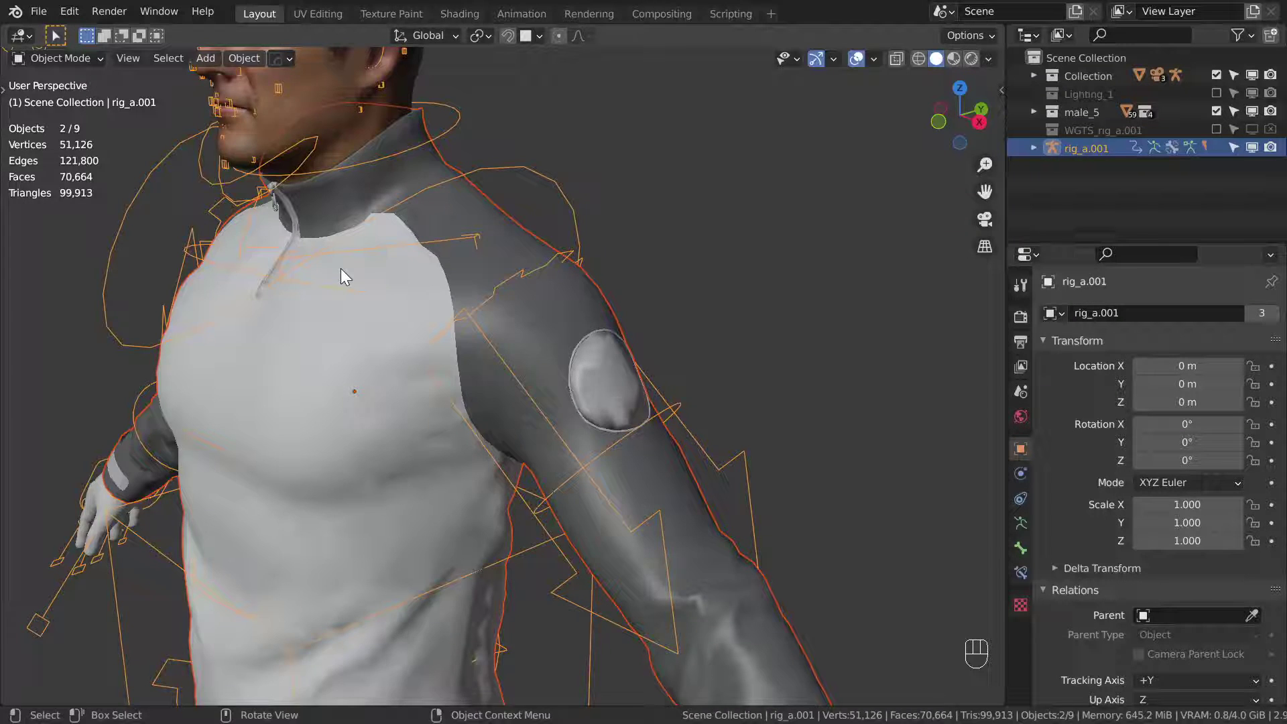
middle_click(361, 268)
left_click_drag(452, 341, 398, 336)
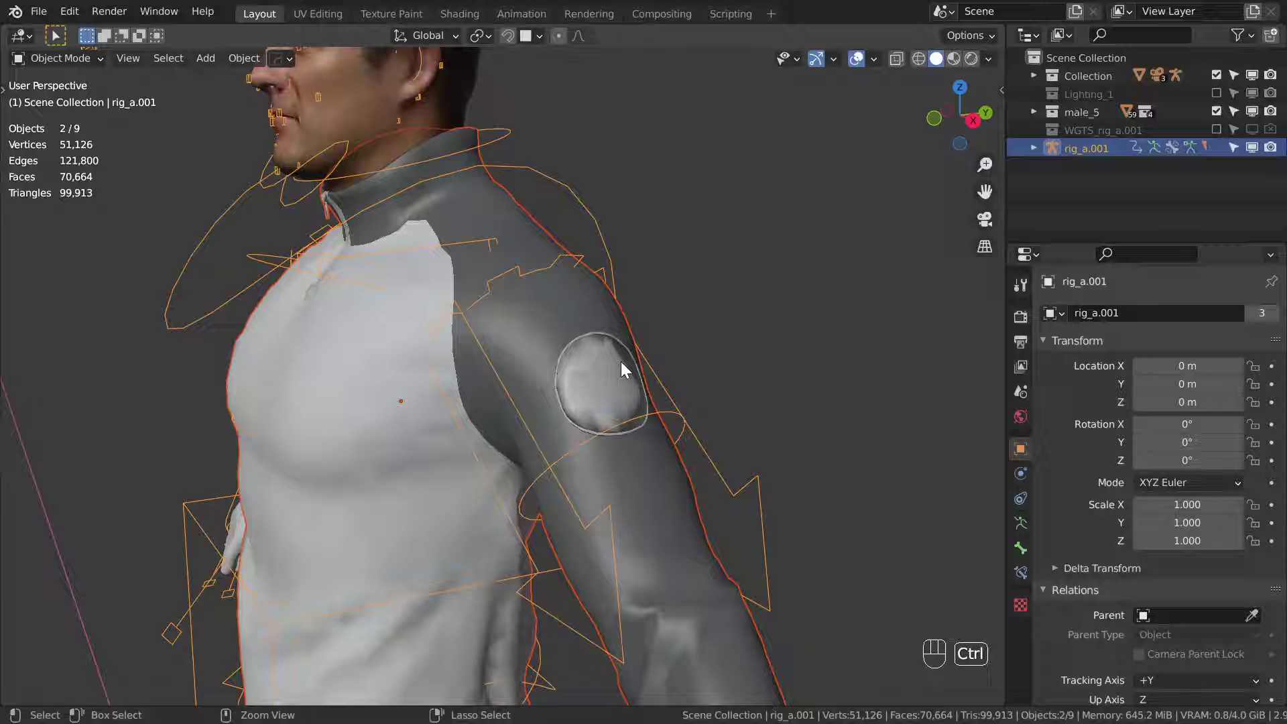
key("ctrl+z")
key("ctrl+z")
key("ctrl+z")
- Select the shirt and delete its Decimate modifier, restoring 55,600 vertices
left_click(1199, 349)
double_click(1200, 349)
left_click(1199, 349)
left_click(1200, 349)
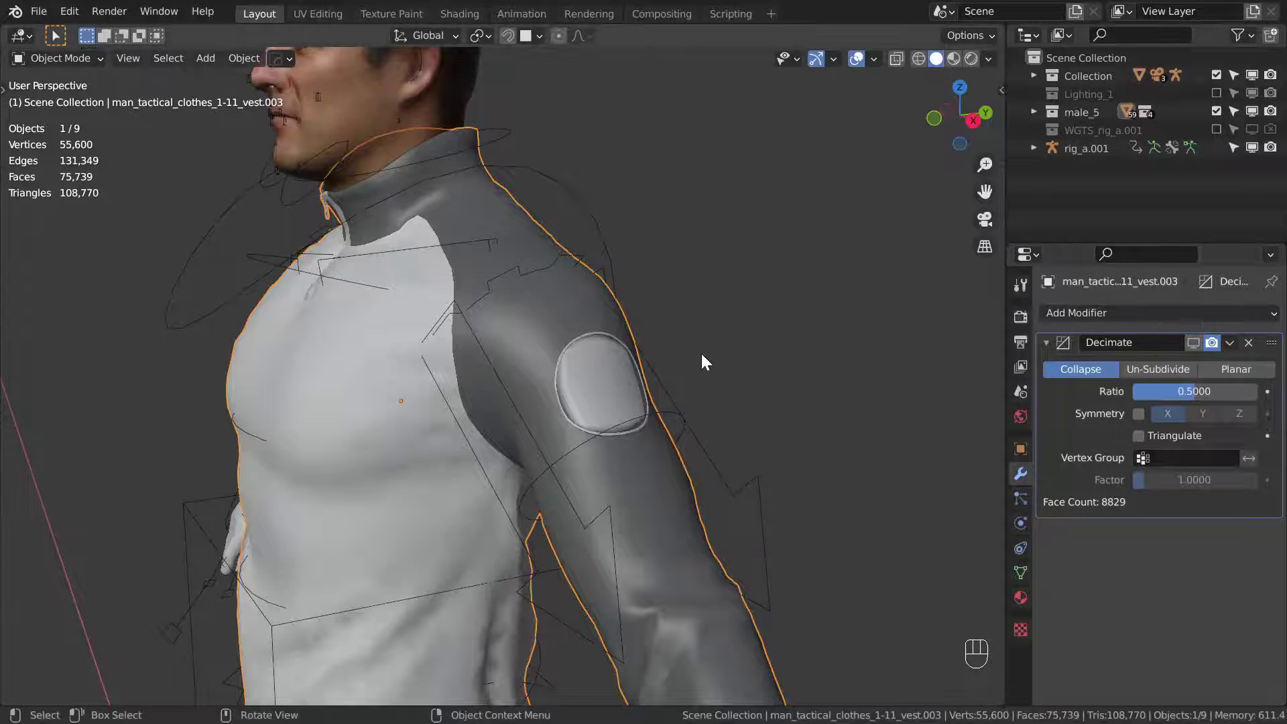
middle_click(685, 367)
left_click_drag(567, 399, 597, 334)
left_click_drag(637, 332, 708, 333)
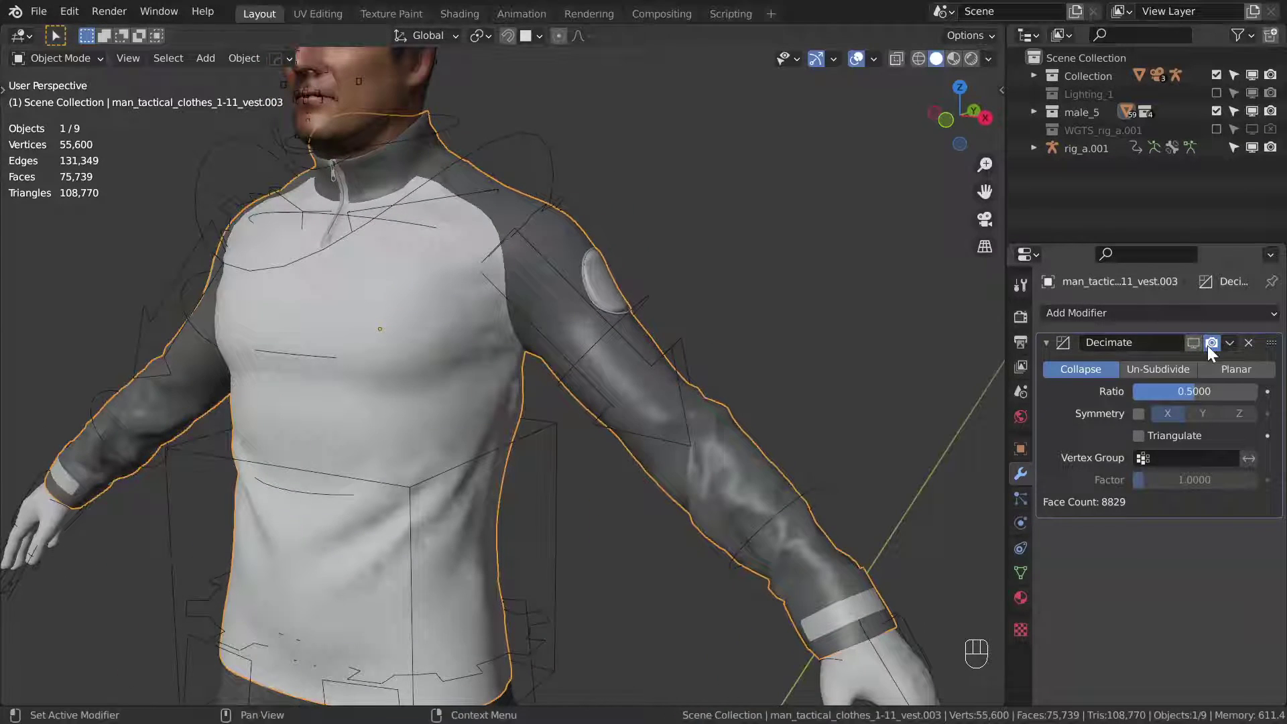
left_click(1253, 343)
left_click_drag(744, 204, 740, 231)
middle_click(733, 222)
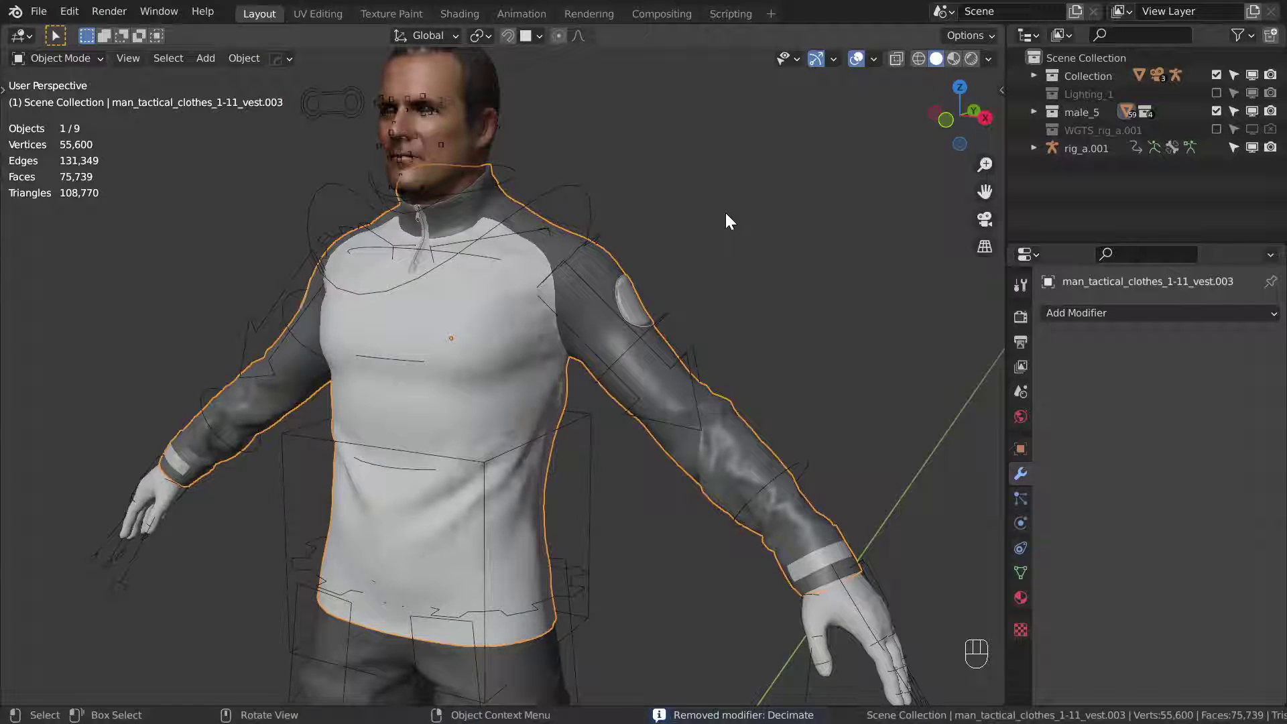
- Select the shirt, confirm it has no modifiers, and orbit around the character and shoes
left_click(734, 226)
left_click(732, 231)
left_click_drag(683, 279, 639, 288)
left_click(640, 288)
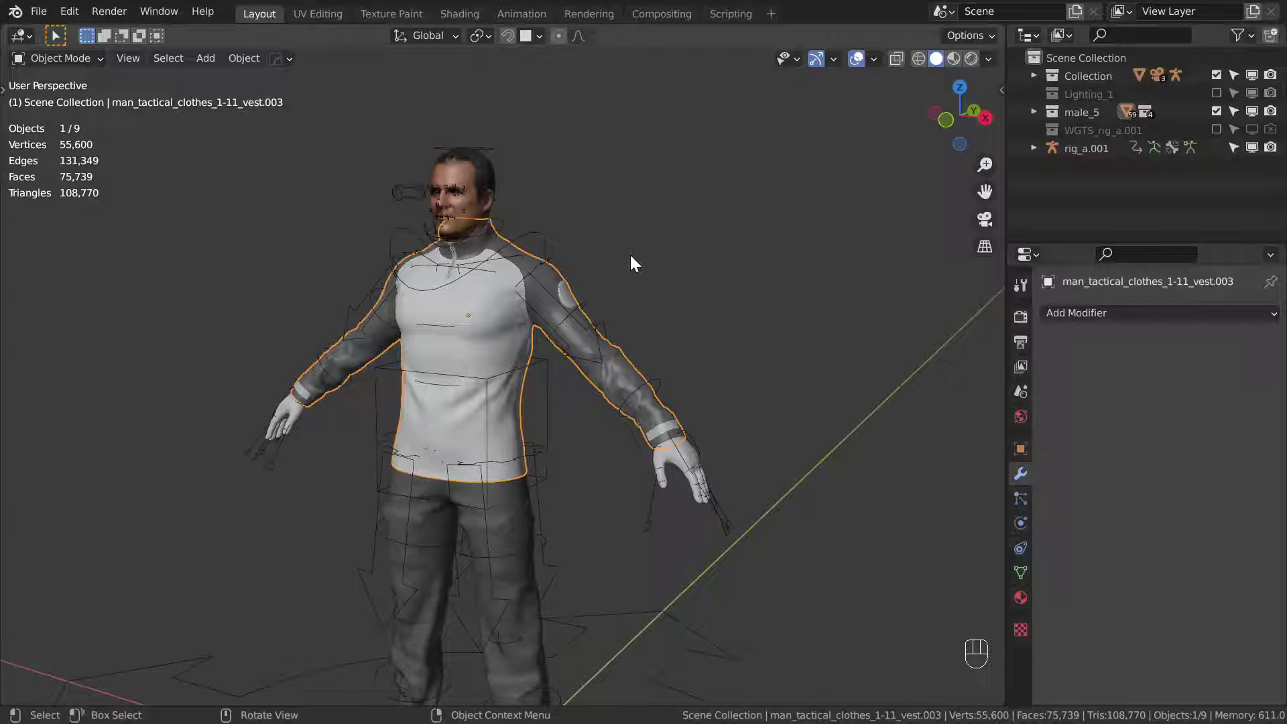
left_click_drag(634, 266, 633, 286)
left_click_drag(626, 294, 616, 315)
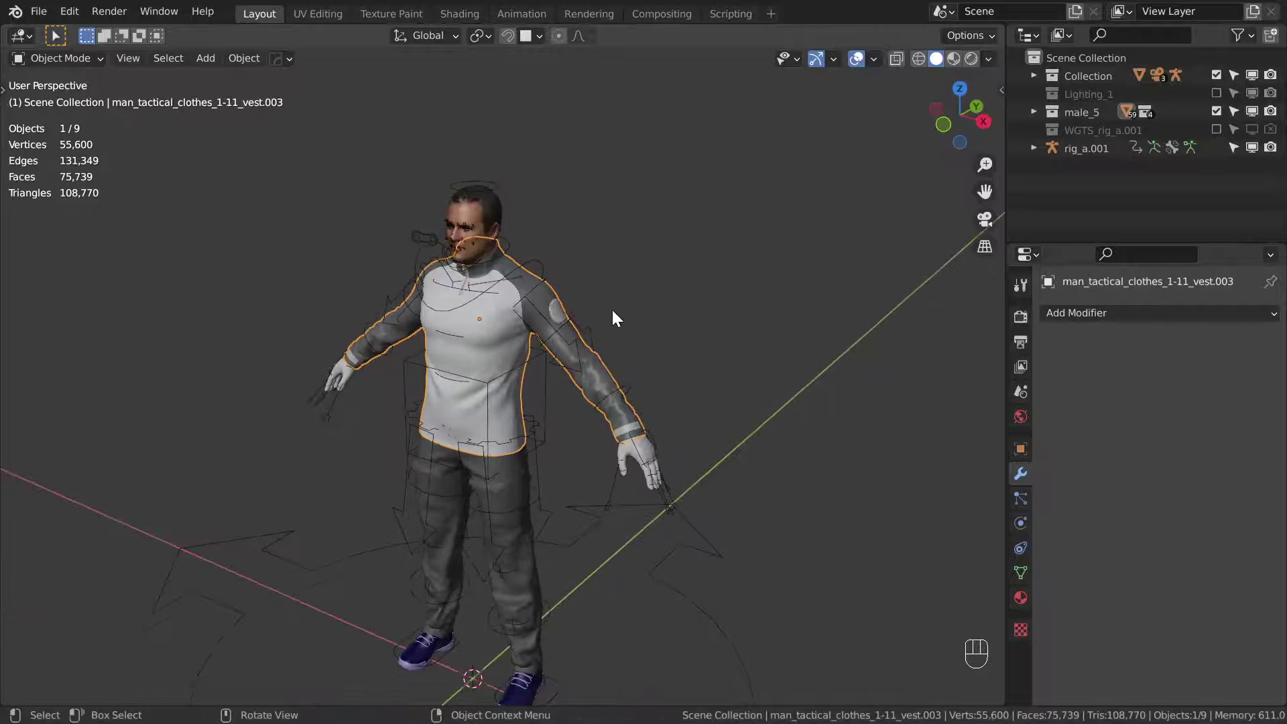
middle_click(603, 299)
middle_click(601, 296)
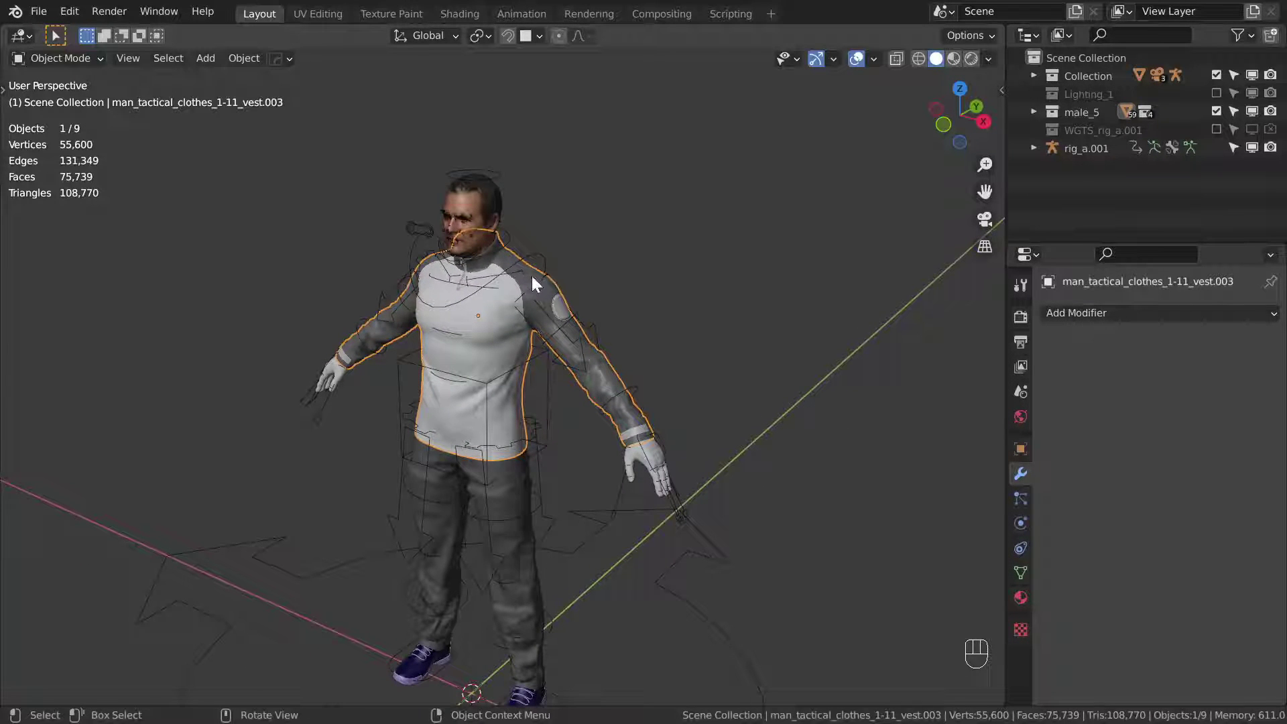
left_click_drag(596, 304, 603, 314)
left_click_drag(603, 303, 603, 282)
middle_click(602, 281)
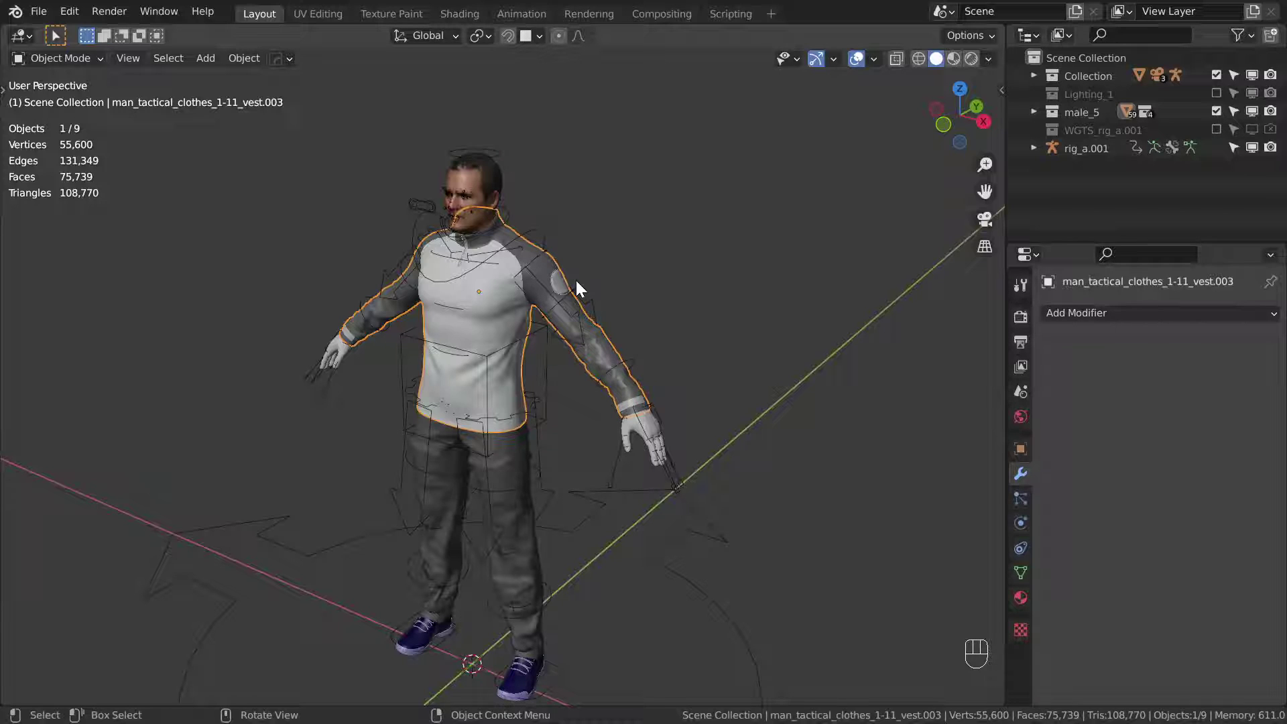
- Deselect everything and bring the character's legs and feet into view
key("alt+a")
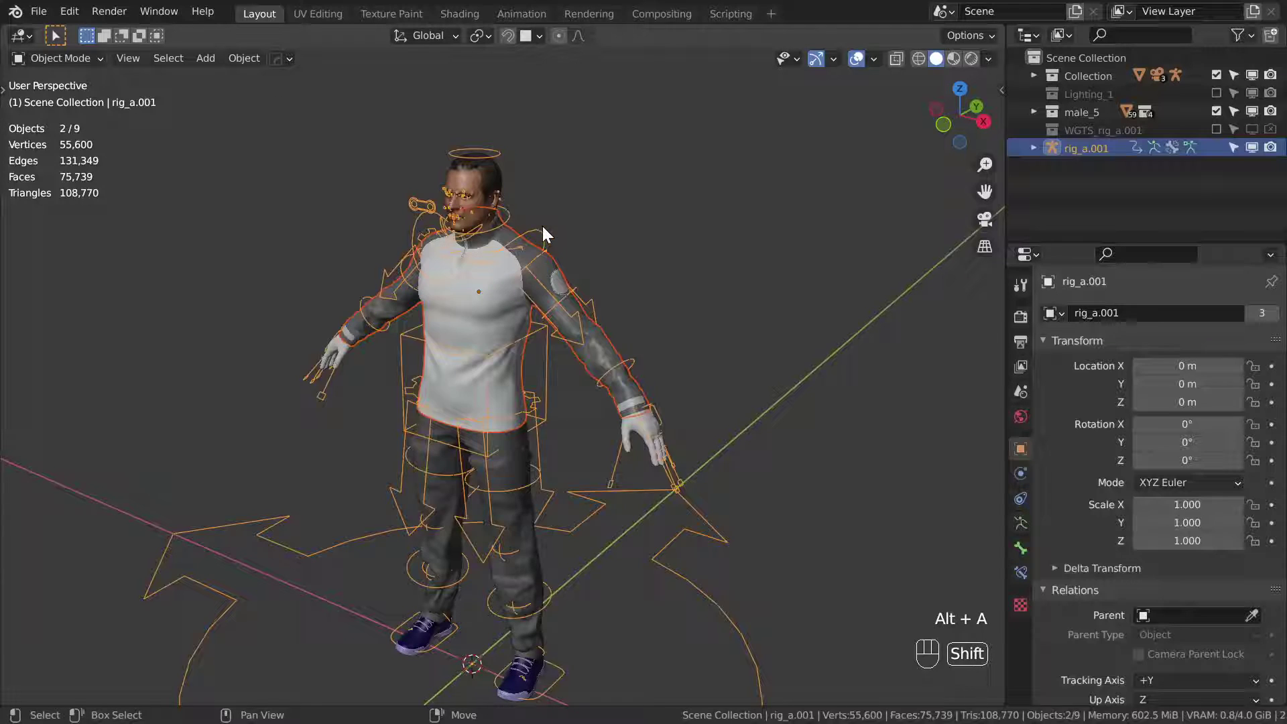
left_click_drag(529, 320, 526, 256)
middle_click(539, 254)
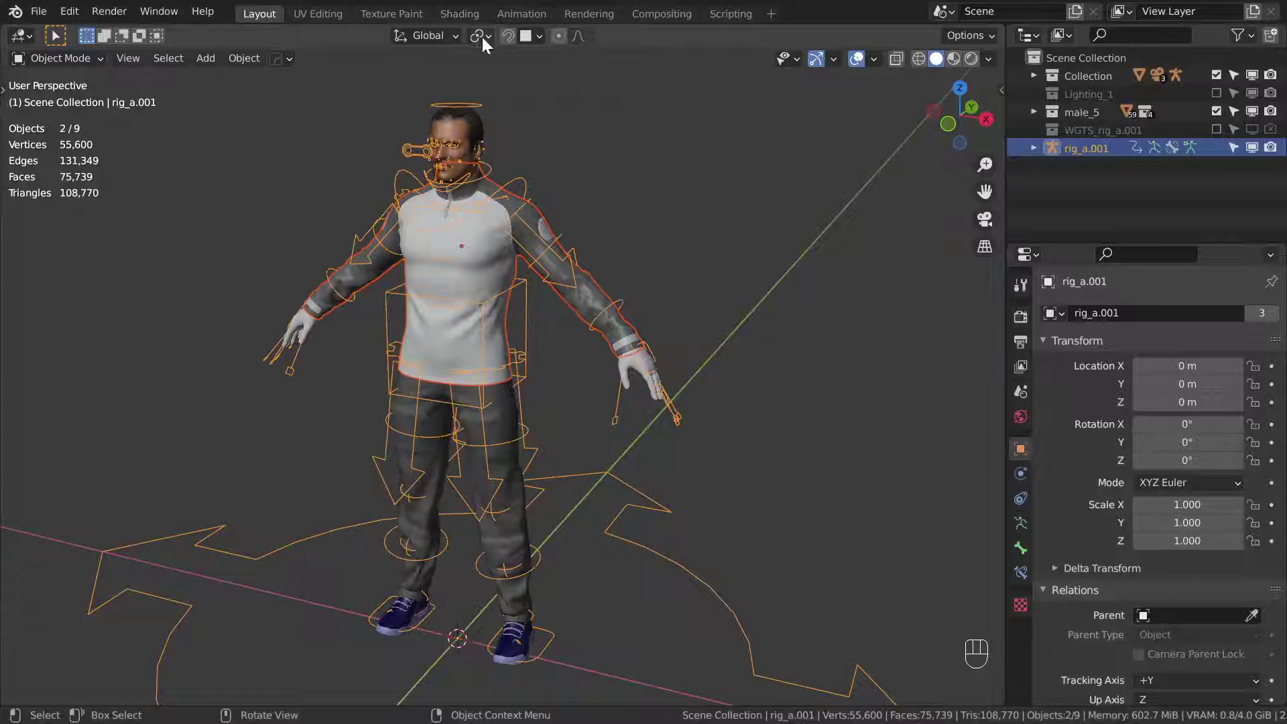
left_click_drag(486, 43, 525, 79)
left_click_drag(524, 492, 545, 380)
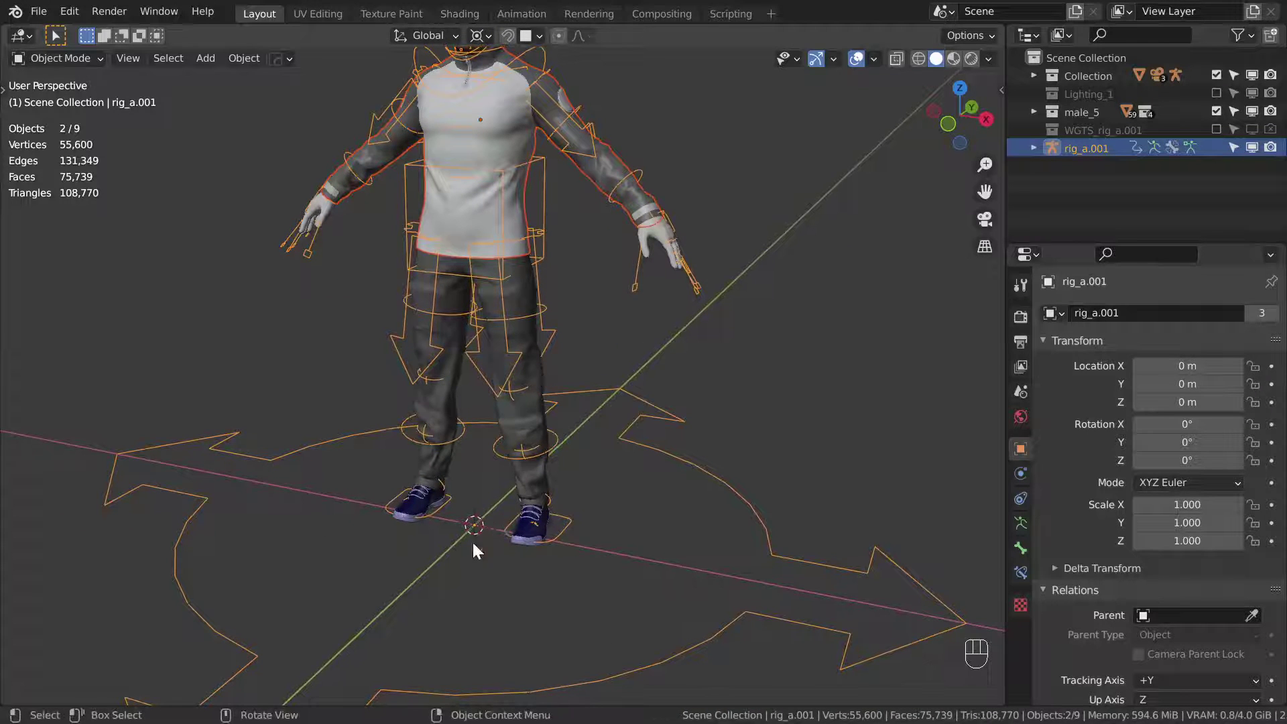
left_click_drag(535, 452, 612, 501)
- Scale the armature and shirt up tenfold together and select shirt then rig
key("s")
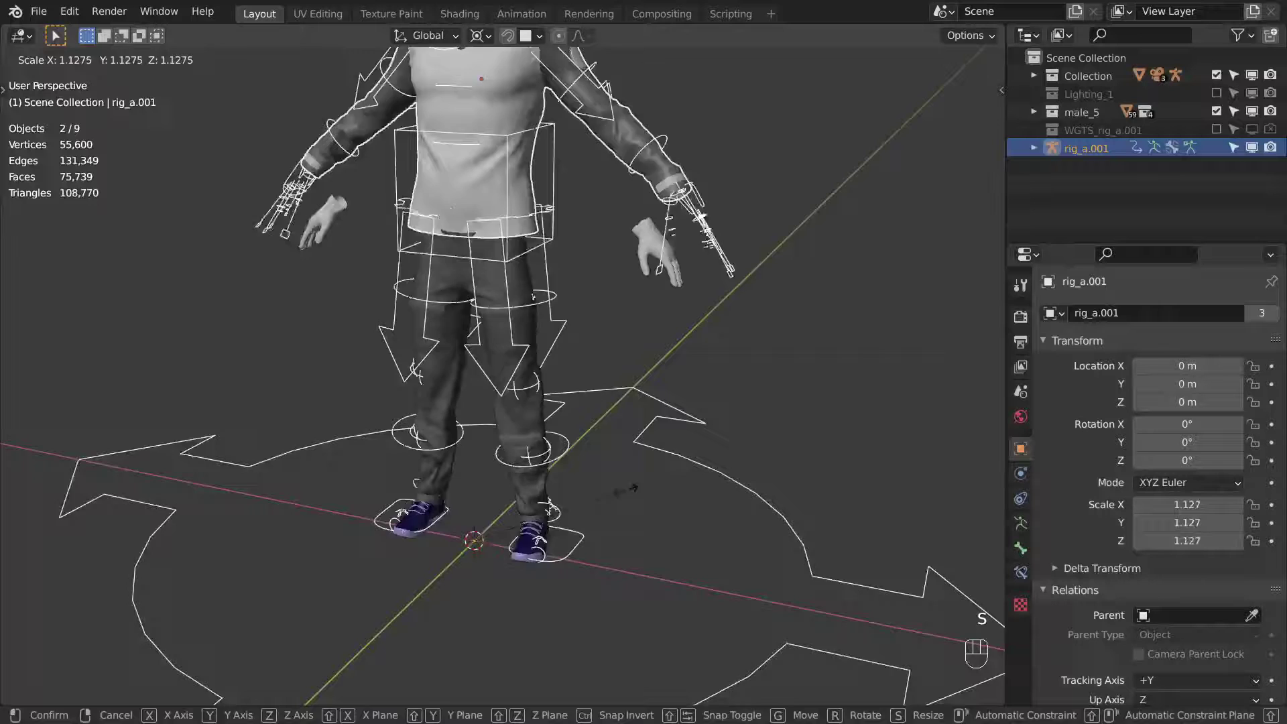
left_click_drag(626, 320, 614, 412)
left_click_drag(606, 326, 599, 405)
left_click_drag(611, 371, 636, 328)
left_click_drag(640, 339, 634, 381)
middle_click(625, 394)
key("s")
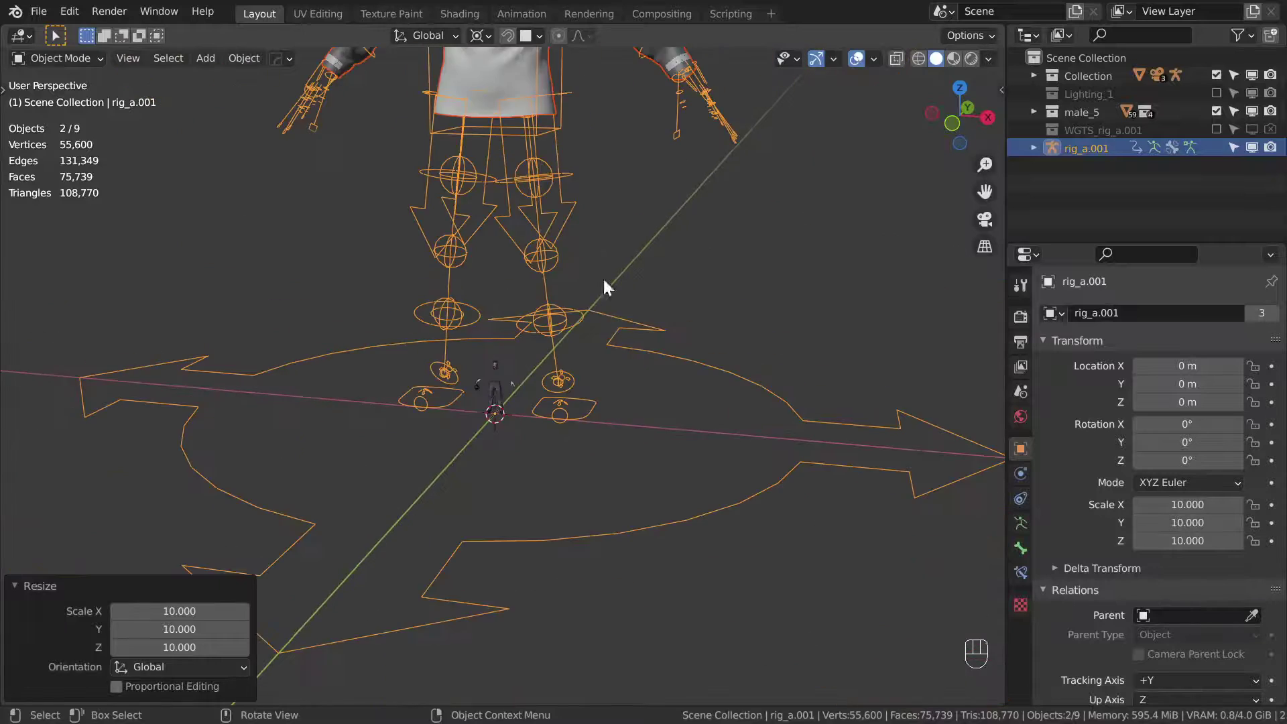
left_click_drag(575, 136, 559, 605)
scroll("up", 3)
left_click(519, 393)
left_click(532, 360)
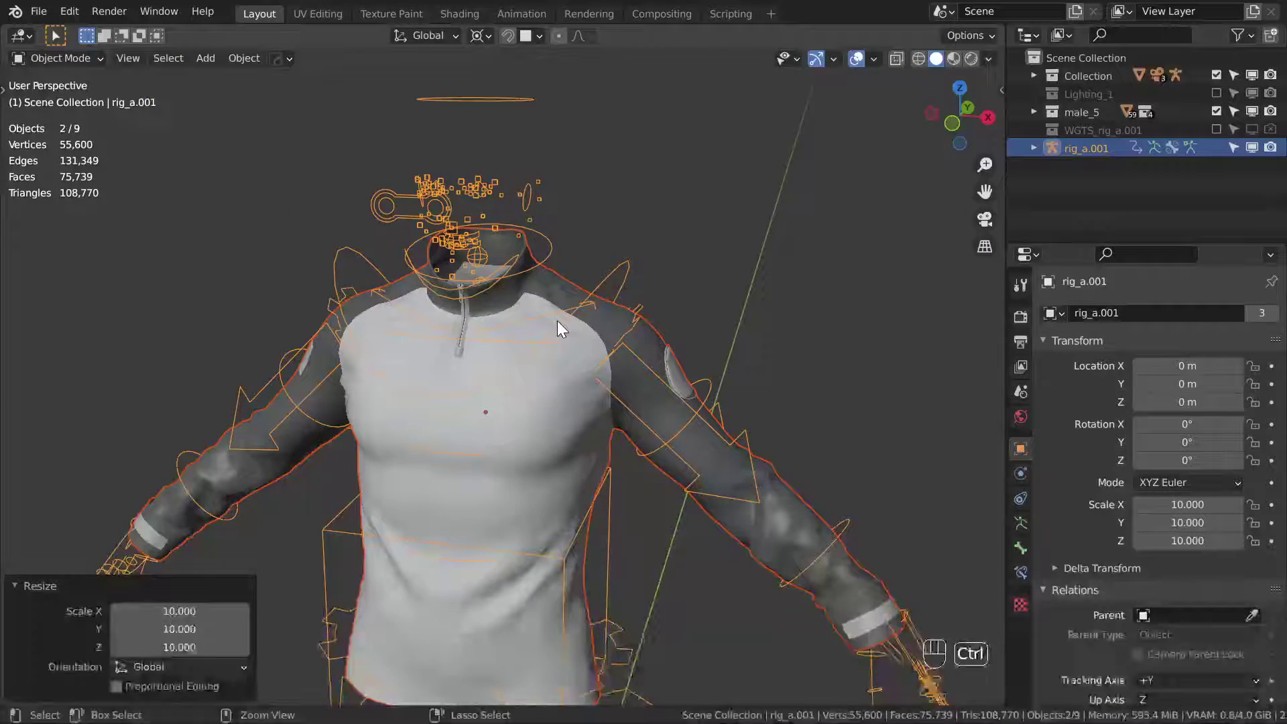
- Parent the shirt with automatic weights and test the left hand control in Pose Mode
key("ctrl+p")
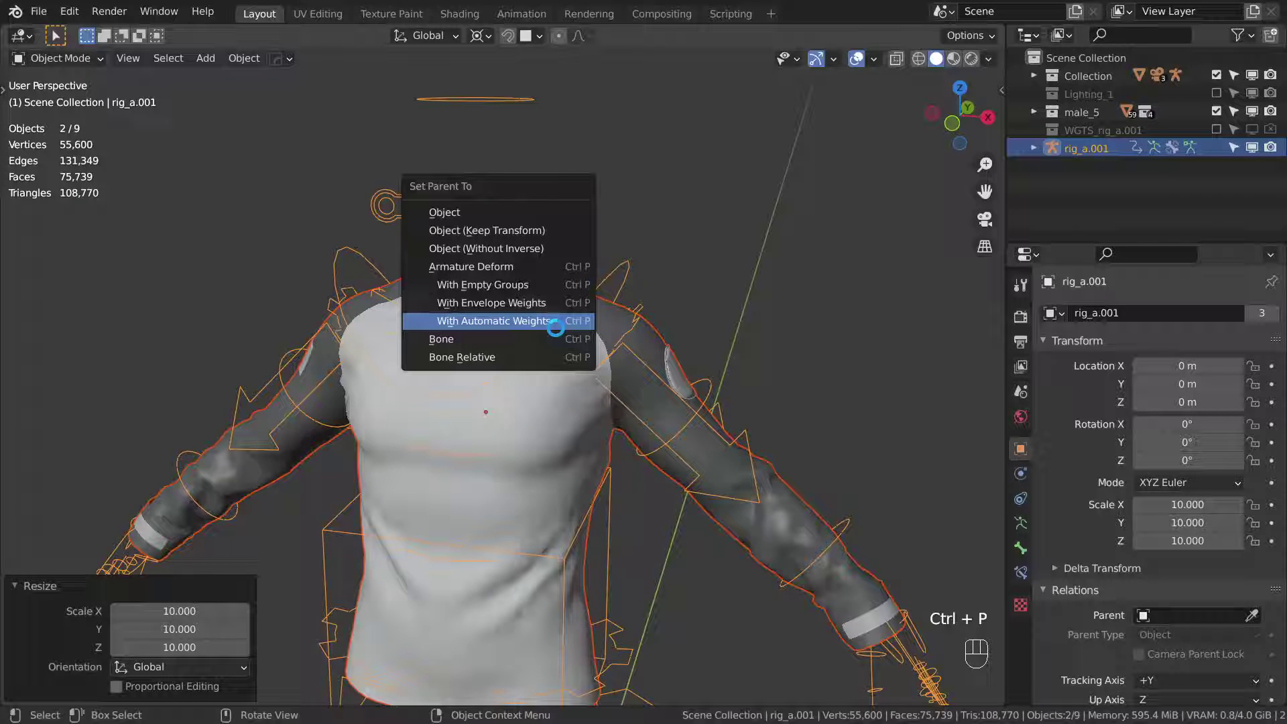
left_click_drag(671, 407, 562, 220)
key("ctrl+Tab")
key("g")
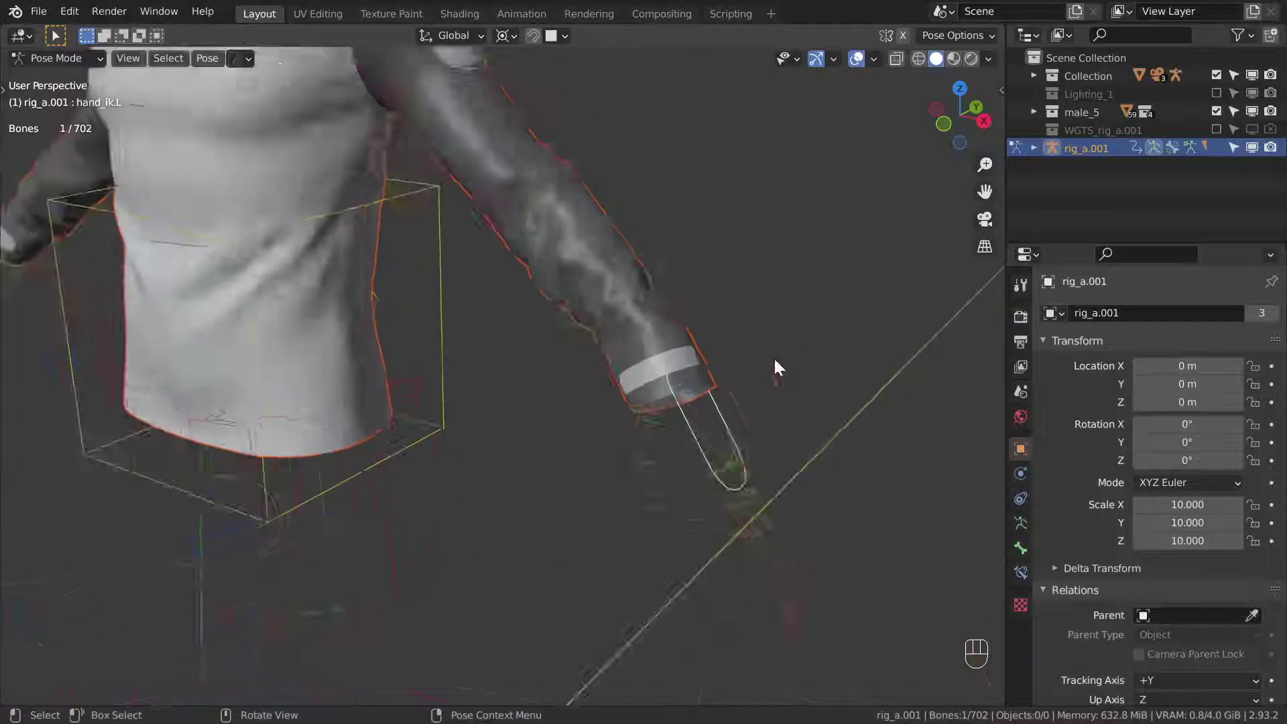
key("g")
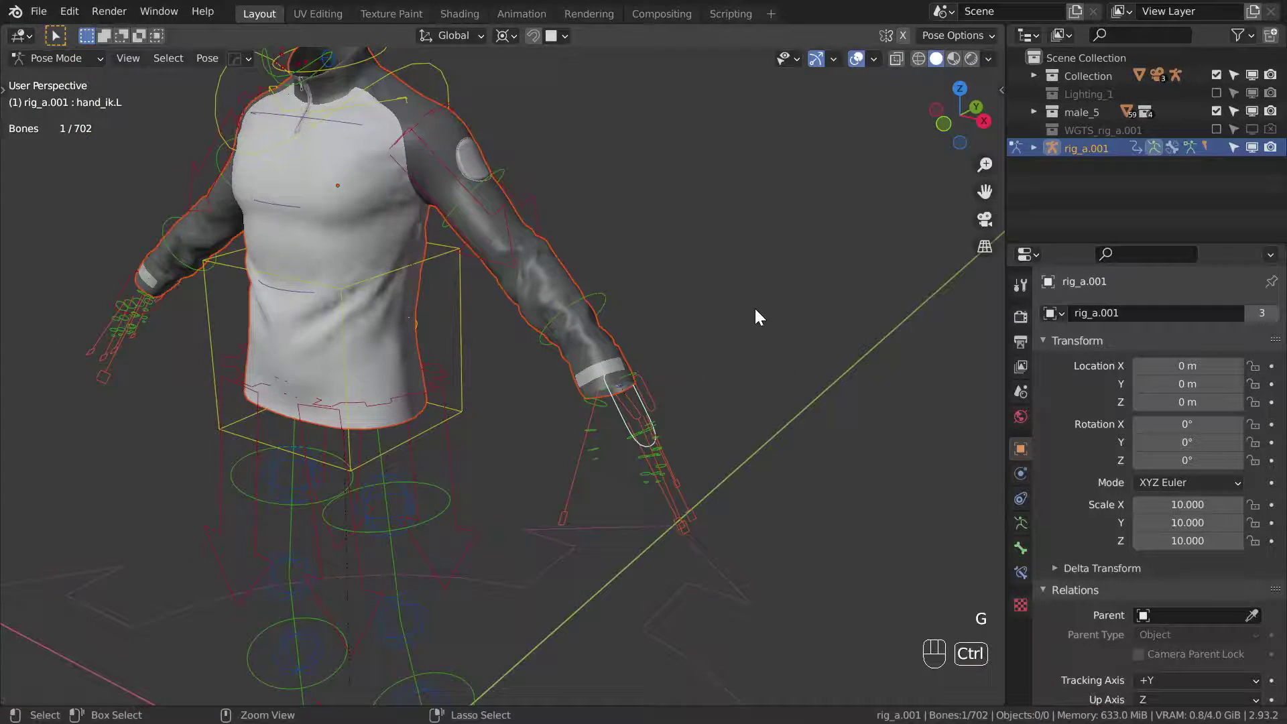
key("ctrl+Tab")
- Clear the armature's scale with Alt+S, inspect the shrunken shirt, then undo the reset
left_click_drag(539, 302, 579, 345)
left_click_drag(465, 417, 507, 276)
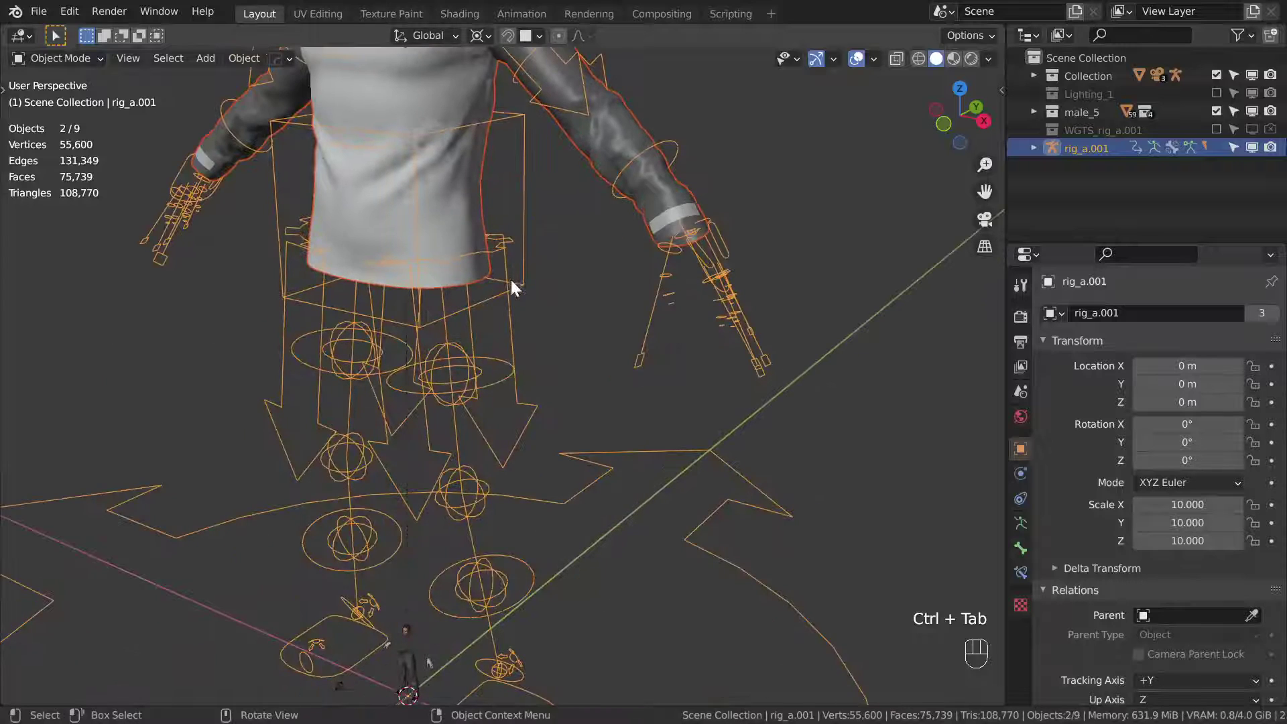
key("alt+s")
left_click_drag(432, 565, 454, 354)
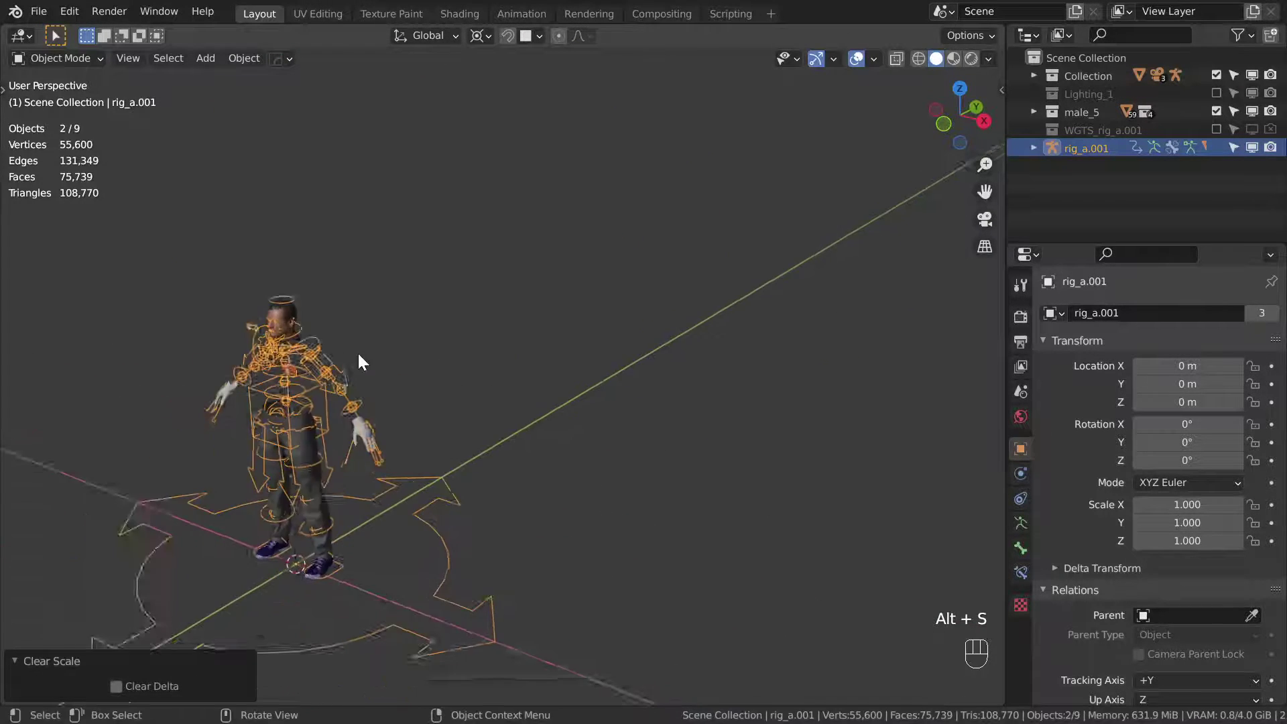
left_click_drag(269, 387, 713, 332)
key("KP_Decimal")
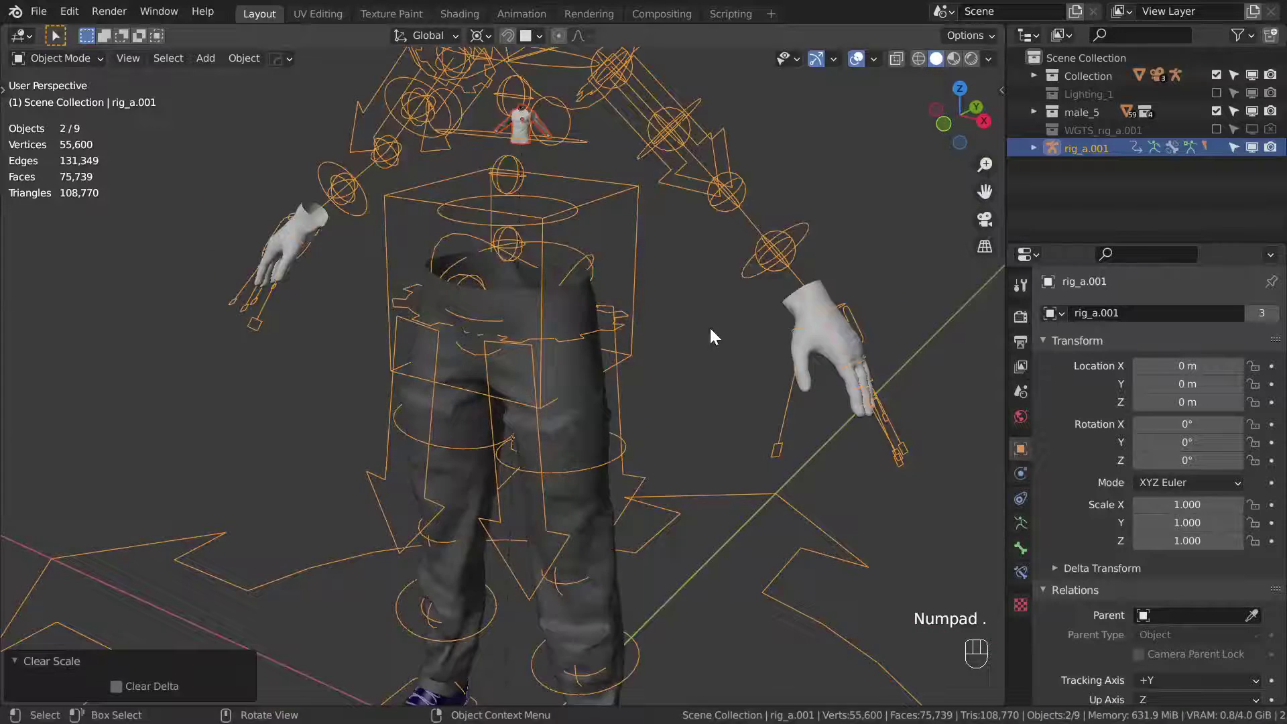
left_click_drag(556, 237, 547, 367)
middle_click(547, 368)
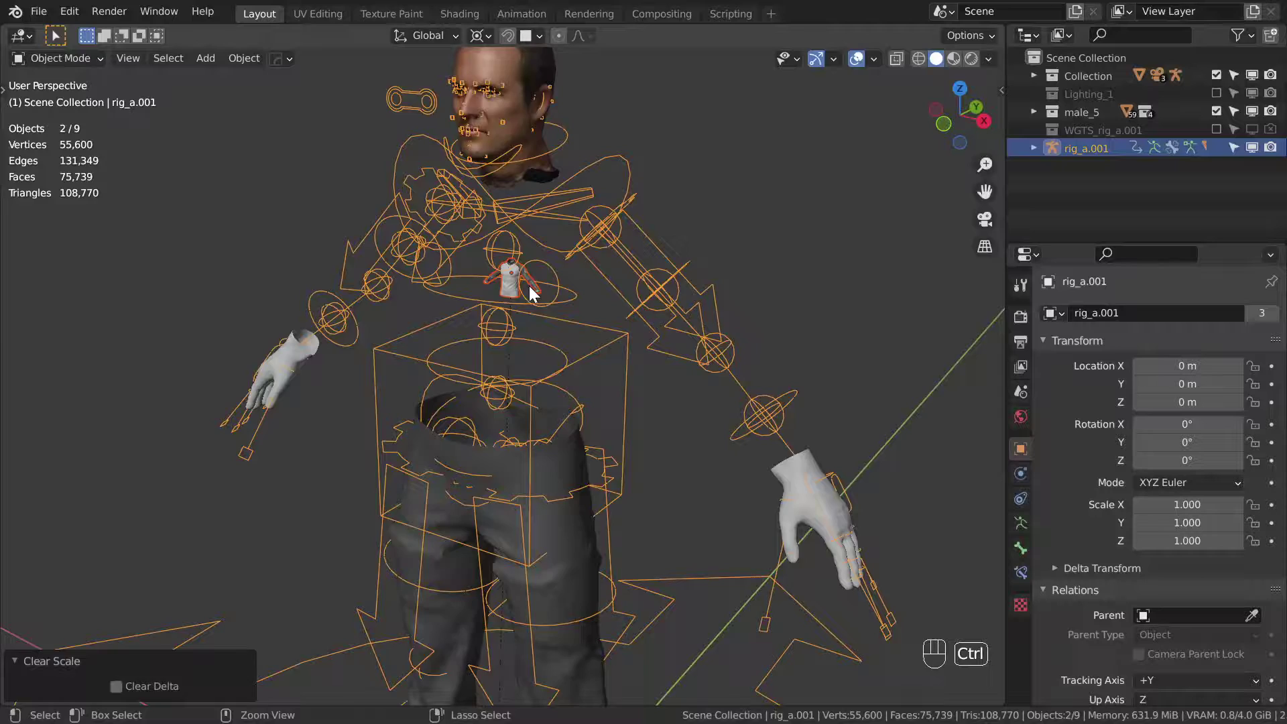
key("ctrl+z")
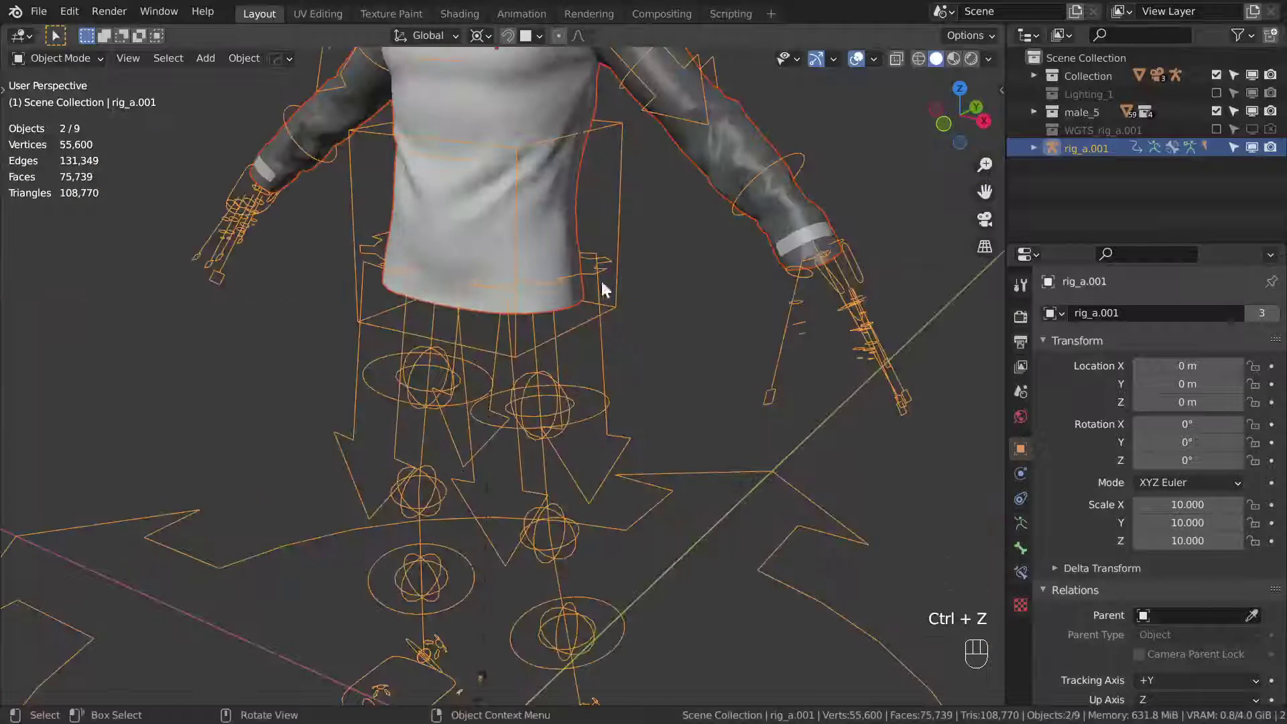
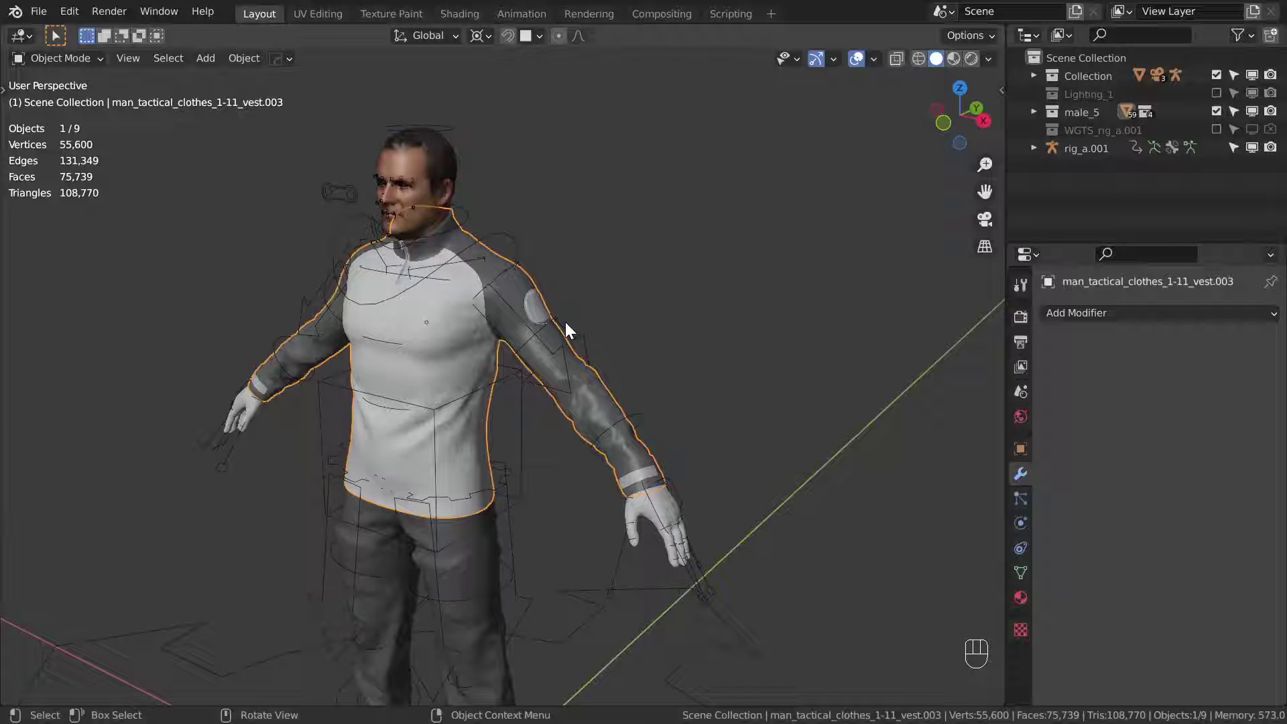
- Duplicate the shirt as a proxy copy with Shift+D and hide it
left_click_drag(574, 305, 521, 315)
left_click_drag(521, 315, 499, 314)
left_click_drag(499, 314, 536, 313)
key("g")
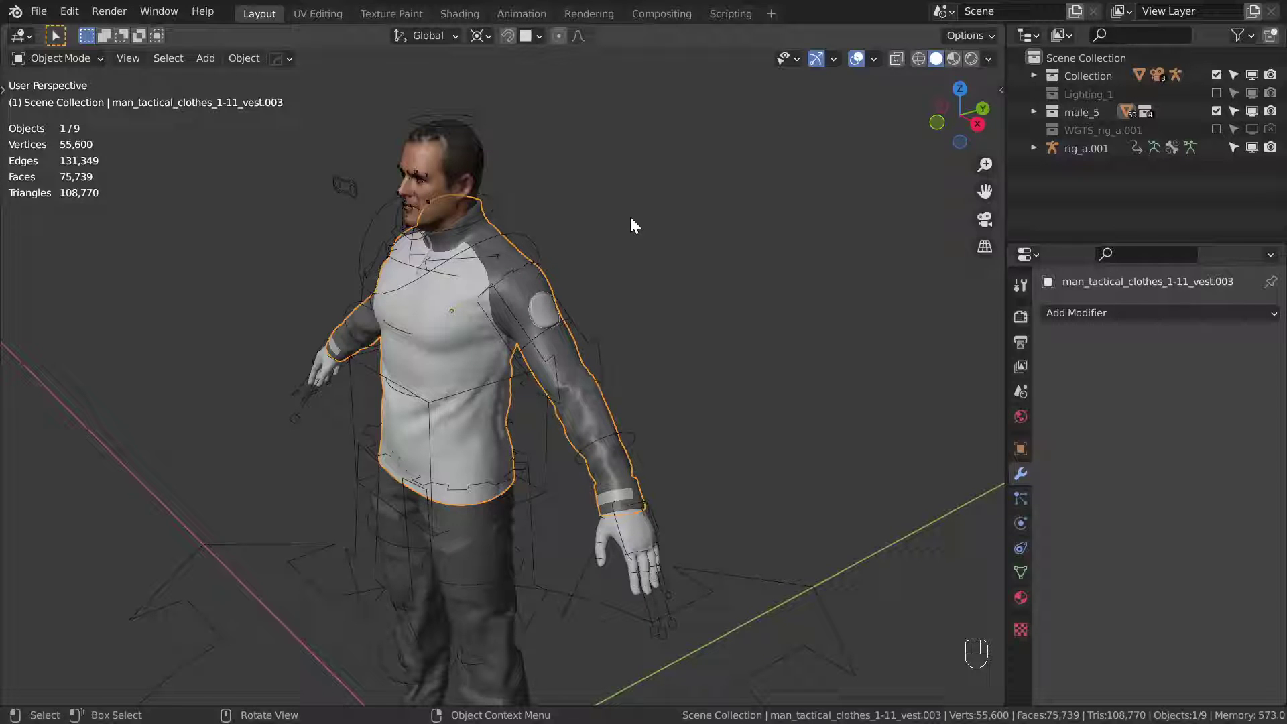
key("shift+d")
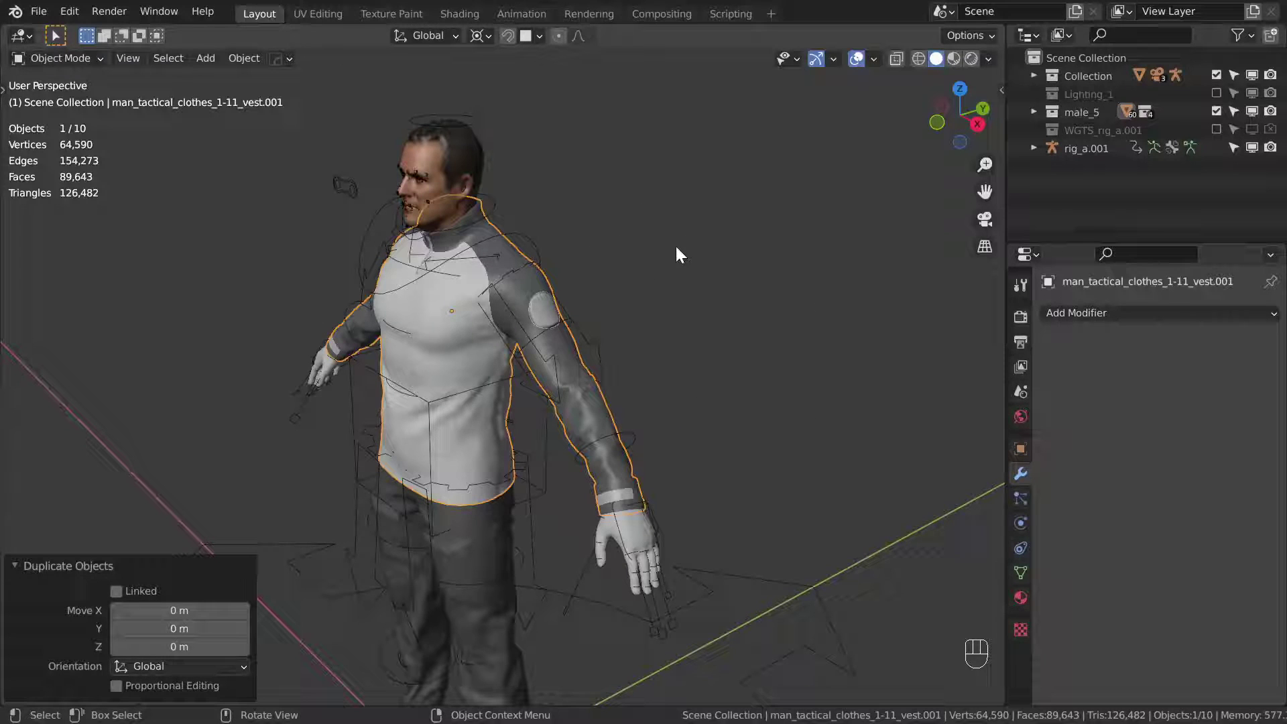
key("h")
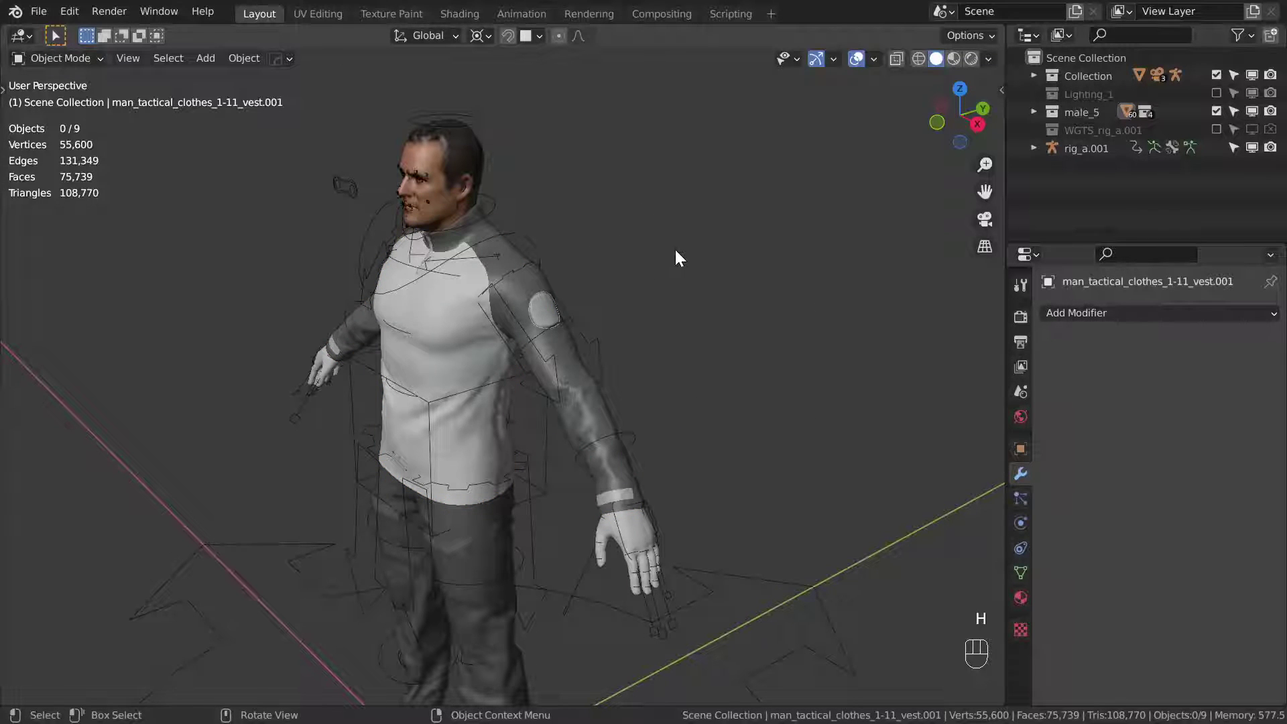
middle_click(641, 258)
left_click_drag(994, 67, 740, 371)
middle_click(657, 335)
key("alt+h")
- Set viewport object colour to Random and view the original shirt's vertex groups
left_click(482, 205)
key("h")
left_click(528, 258)
key("g")
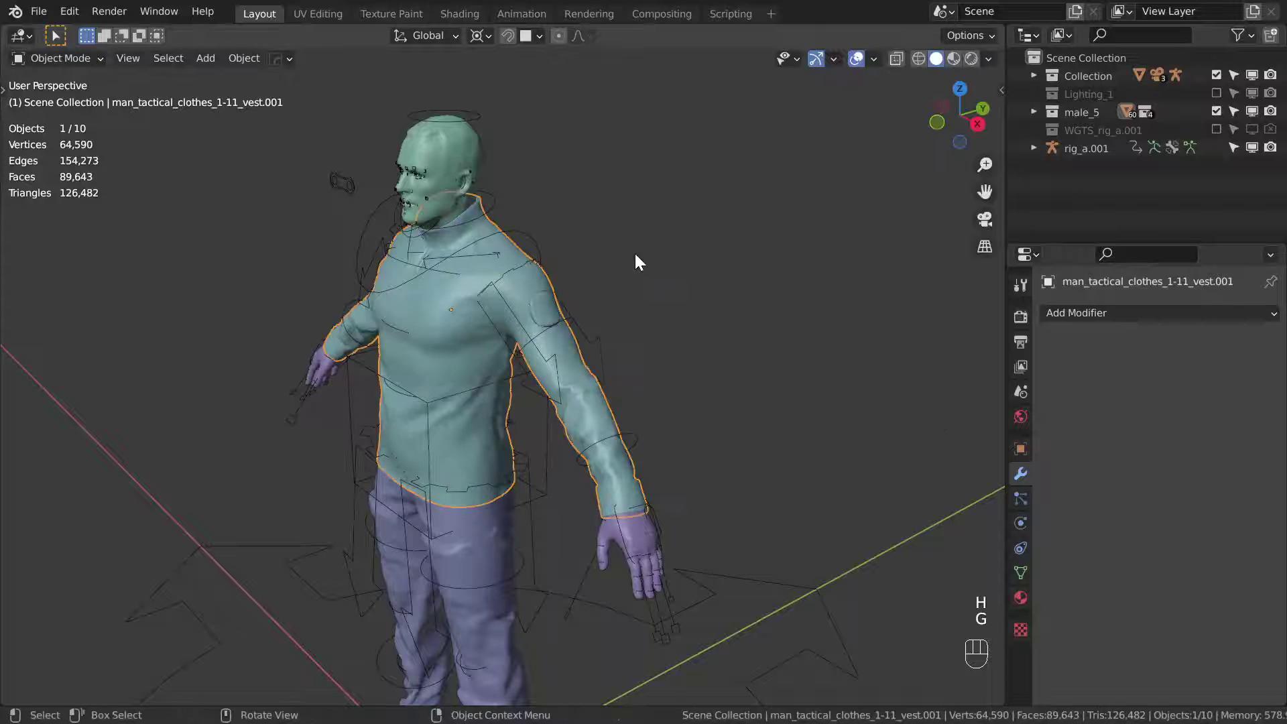
left_click(593, 290)
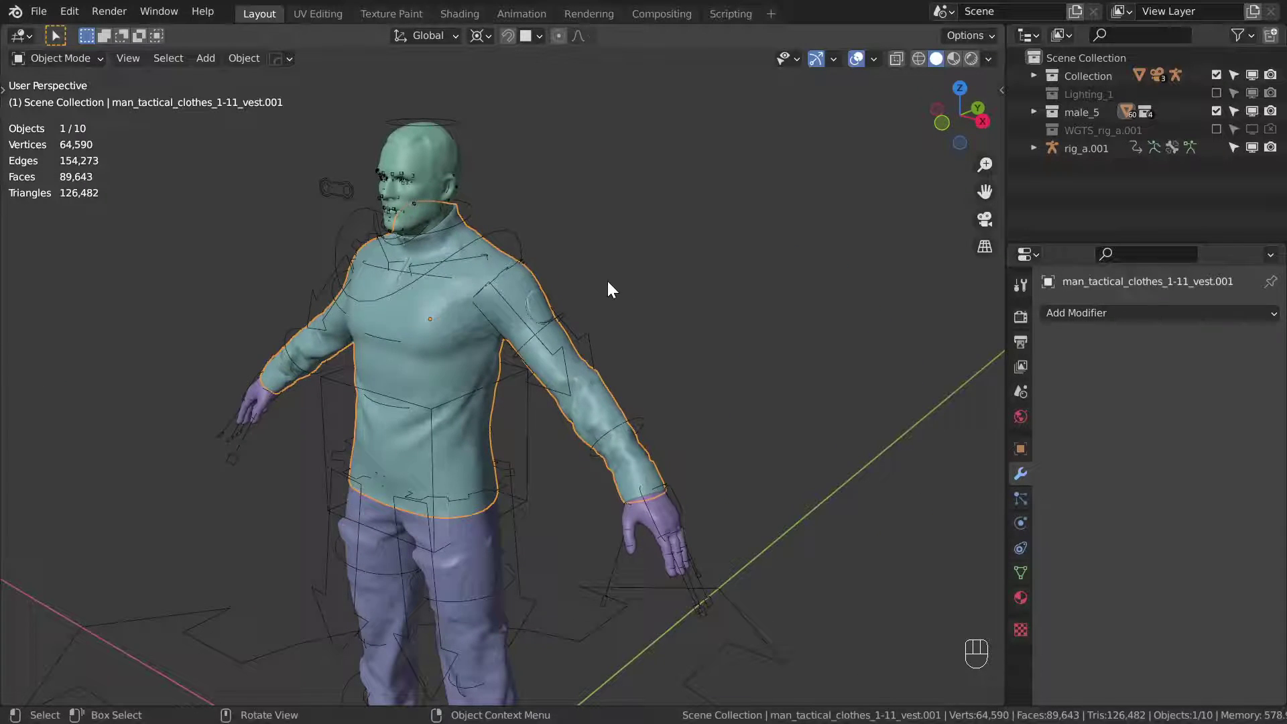
key("h")
left_click(525, 297)
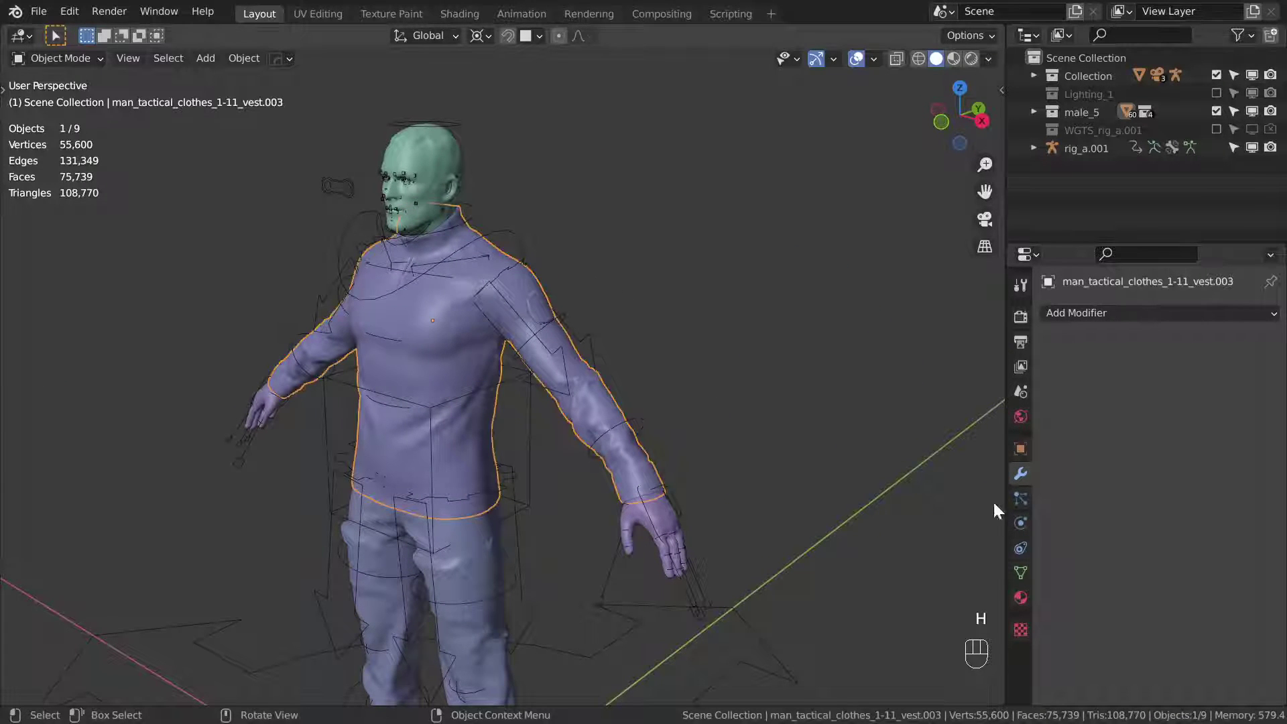
left_click(1022, 579)
middle_click(643, 399)
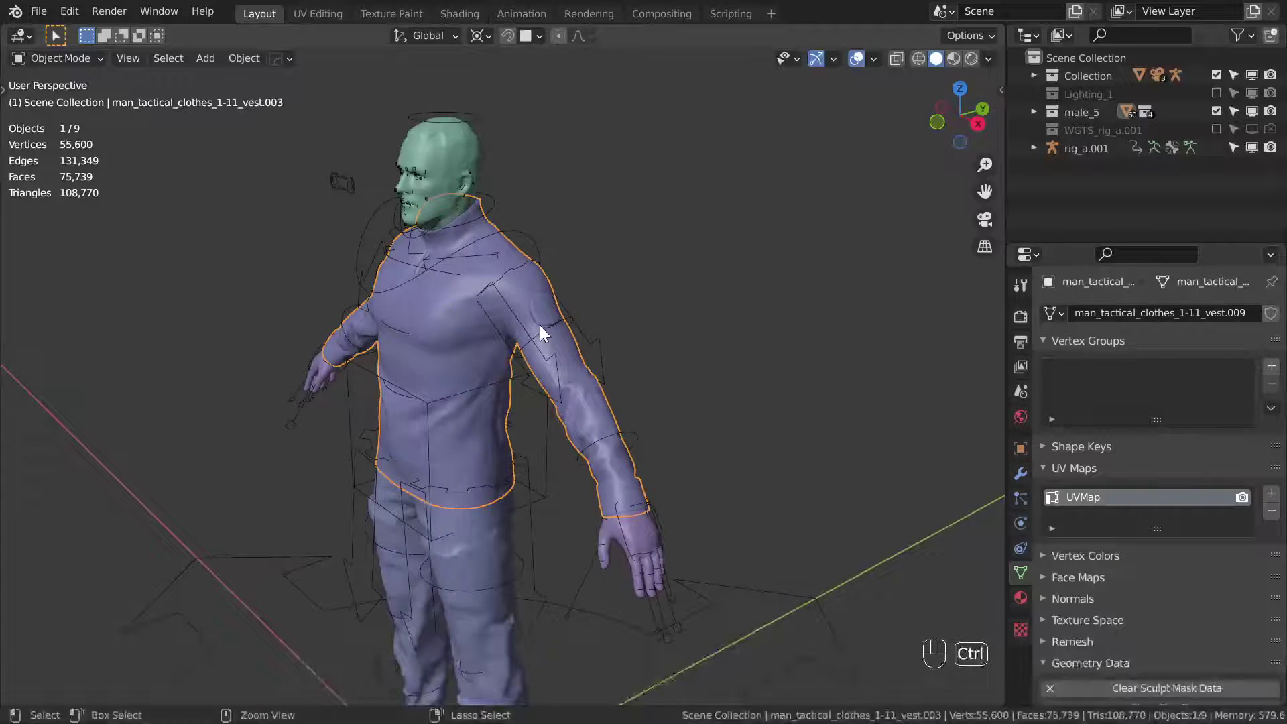
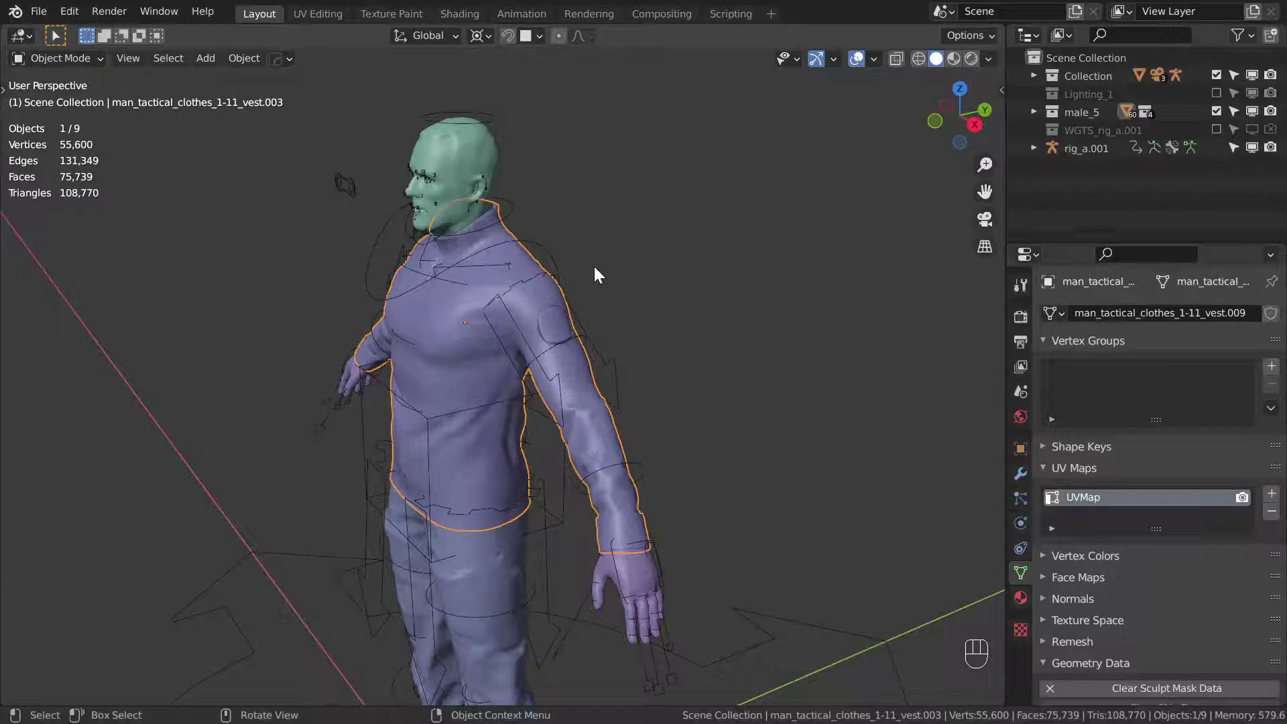
- Toggle the duplicated shirt's visibility, leaving it hidden
key("alt+h")
key("alt+a")
left_click(513, 230)
key("h")
left_click(540, 264)
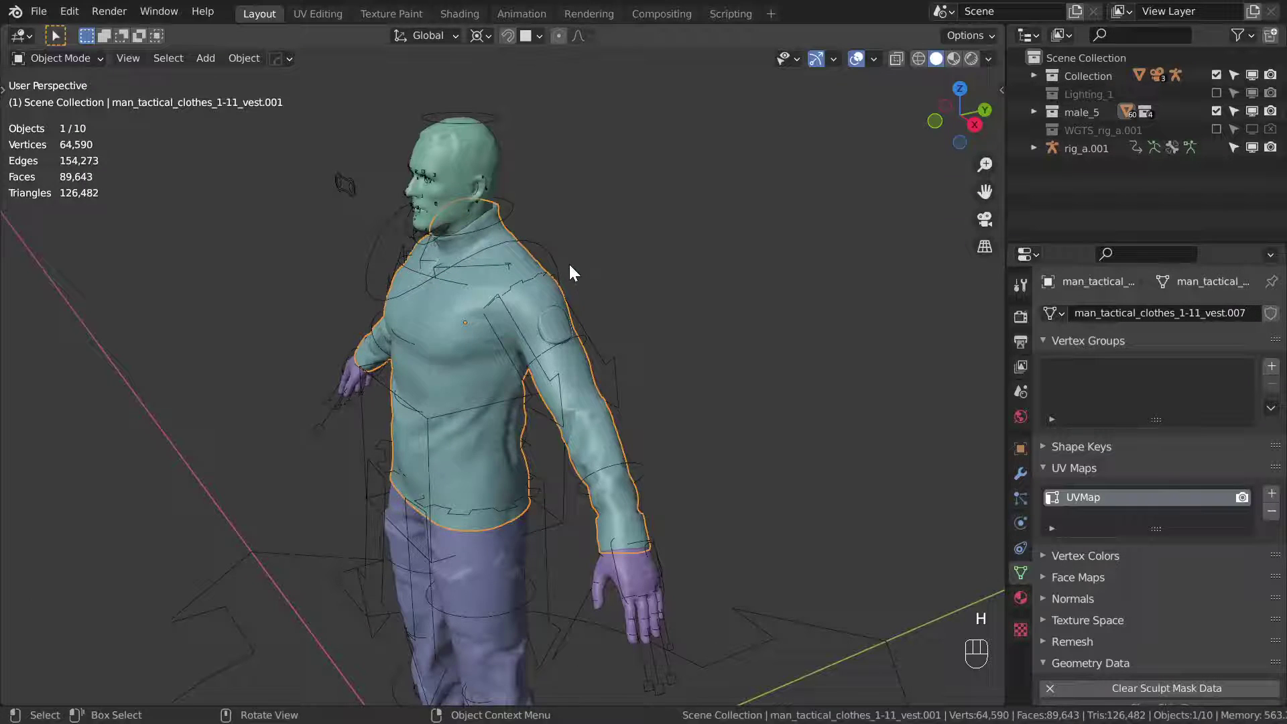
key("h")
left_click_drag(589, 277, 607, 284)
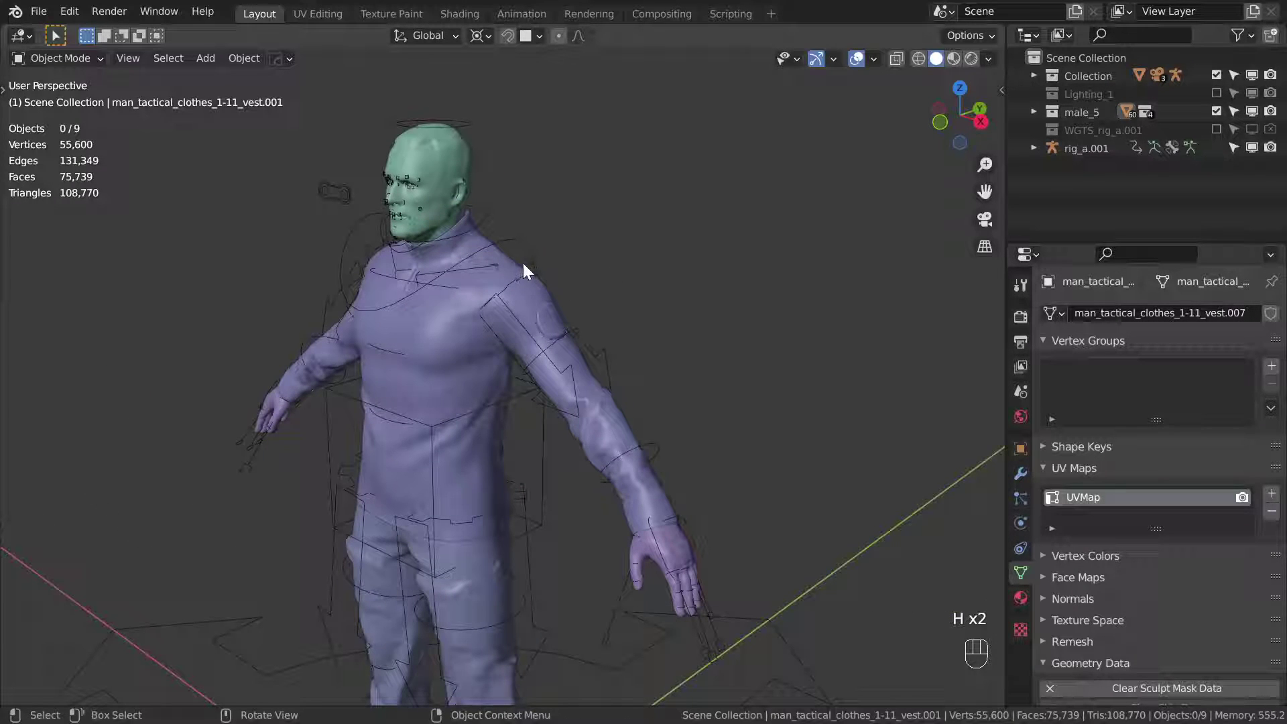
- Scale the rig up tenfold and bind the shirt to it with automatic weights
left_click(521, 269)
left_click(544, 252)
left_click_drag(560, 282, 580, 260)
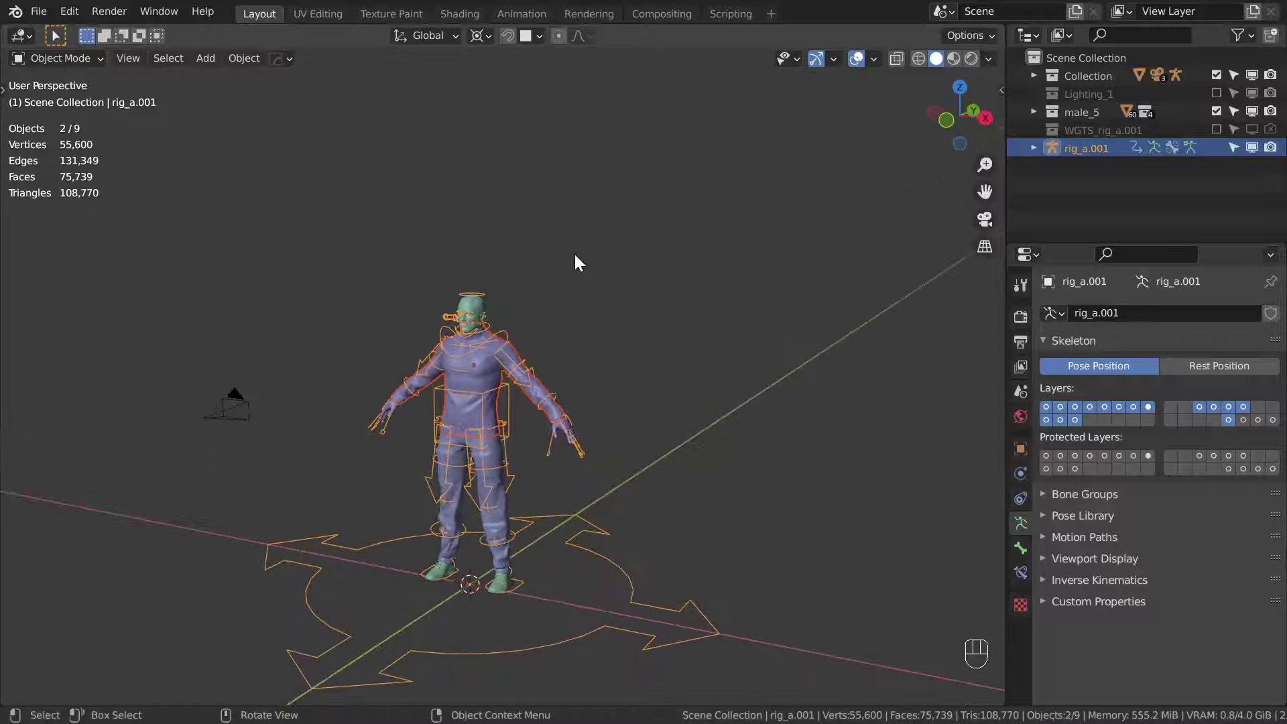
key("s")
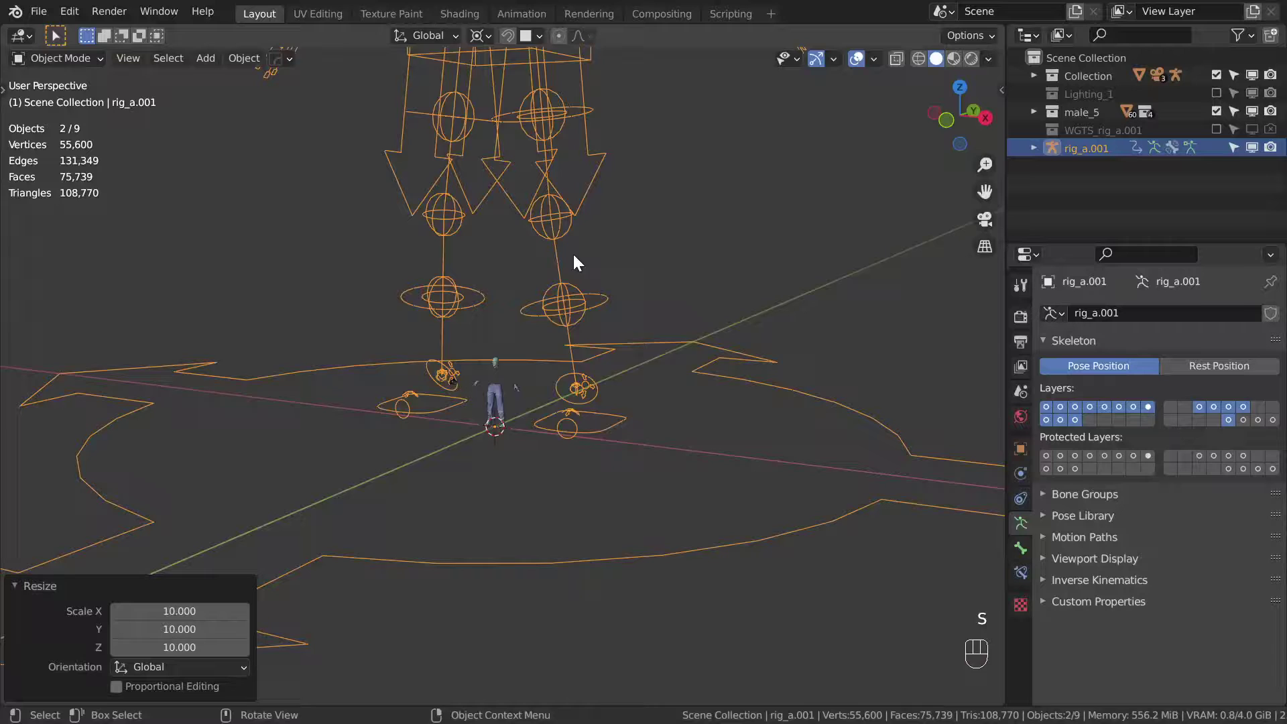
middle_click(540, 266)
left_click_drag(517, 341, 526, 398)
middle_click(528, 346)
key("ctrl+p")
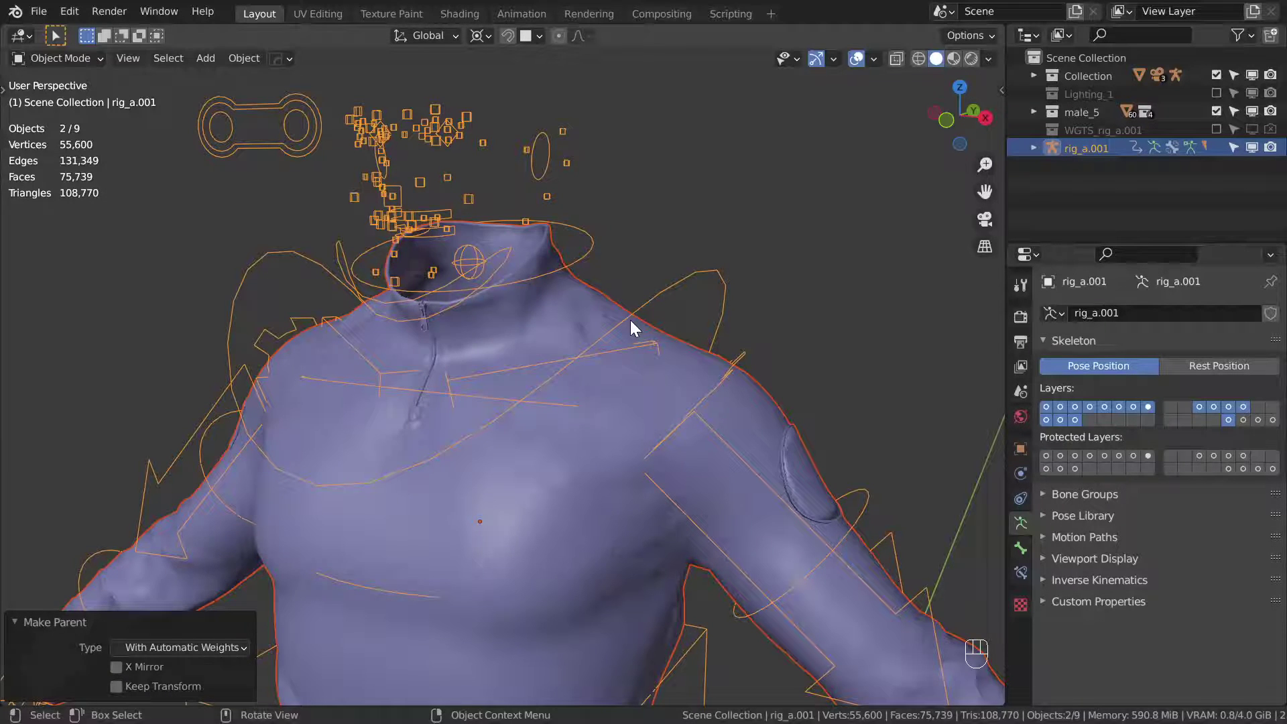
middle_click(605, 352)
- Select the rig alone and clear its scale back to the original size
key("alt+a")
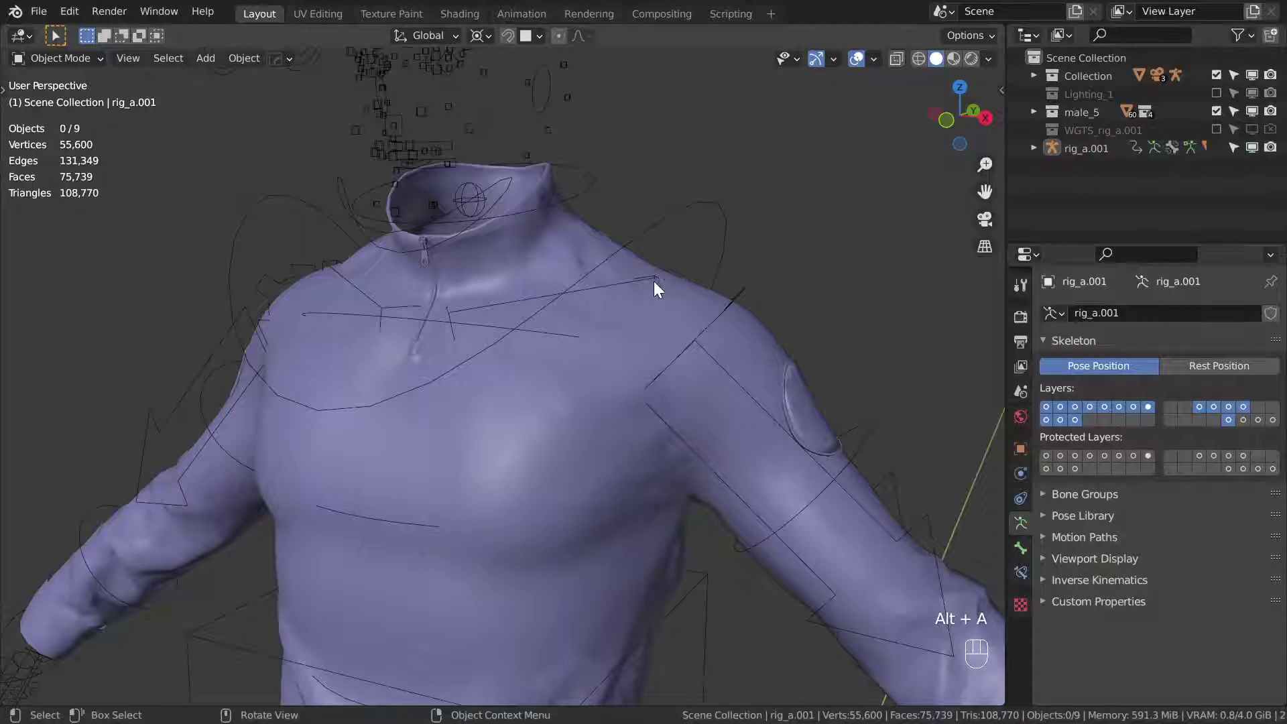
left_click(709, 209)
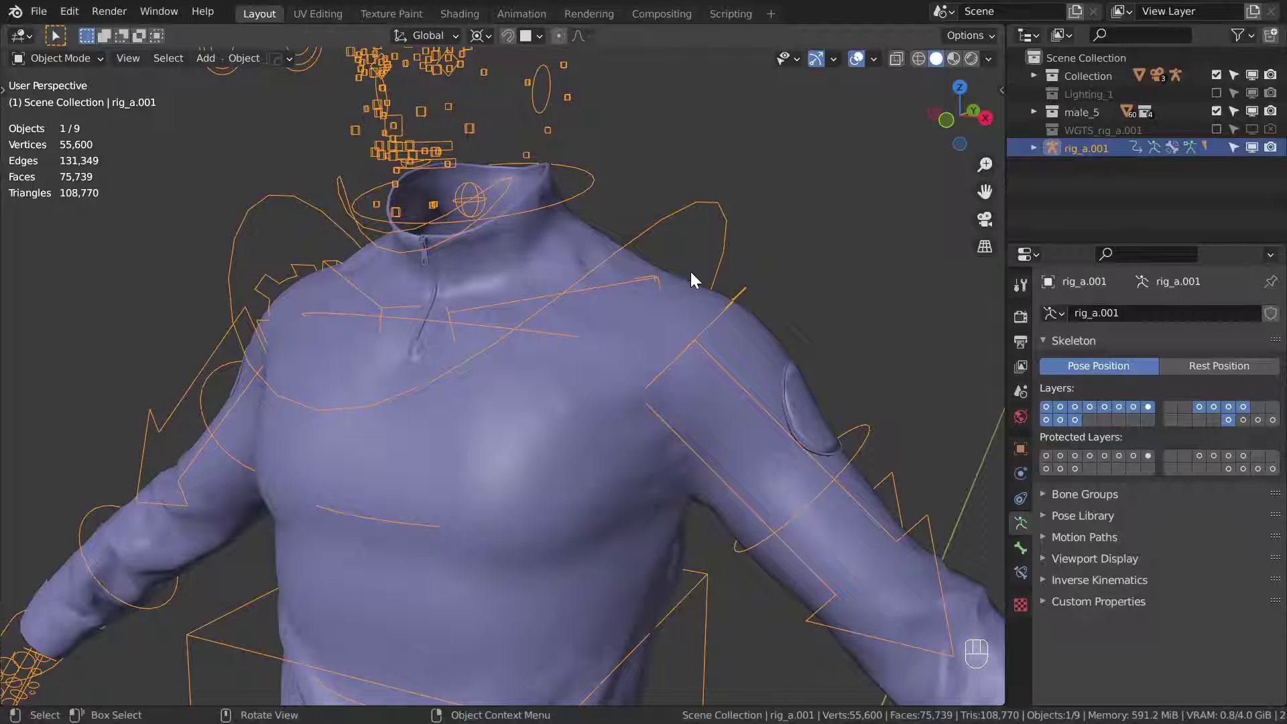
middle_click(655, 394)
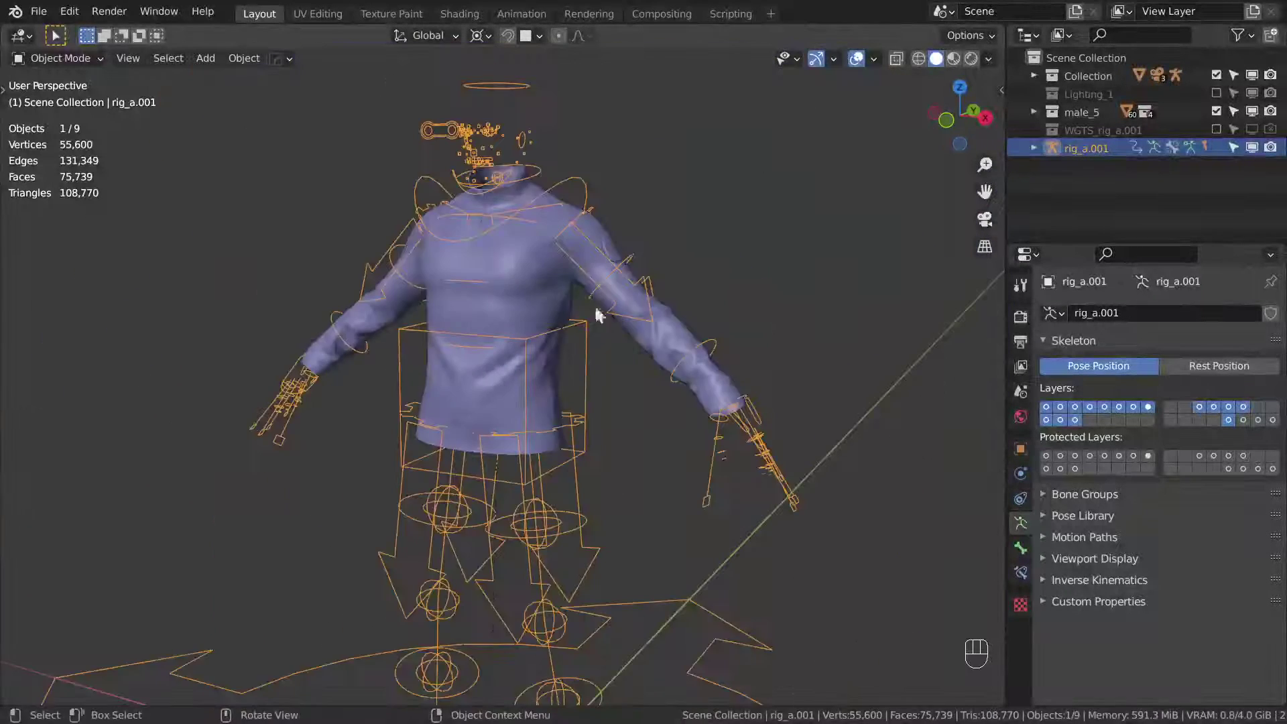
key("alt+s")
key("KP_Decimal")
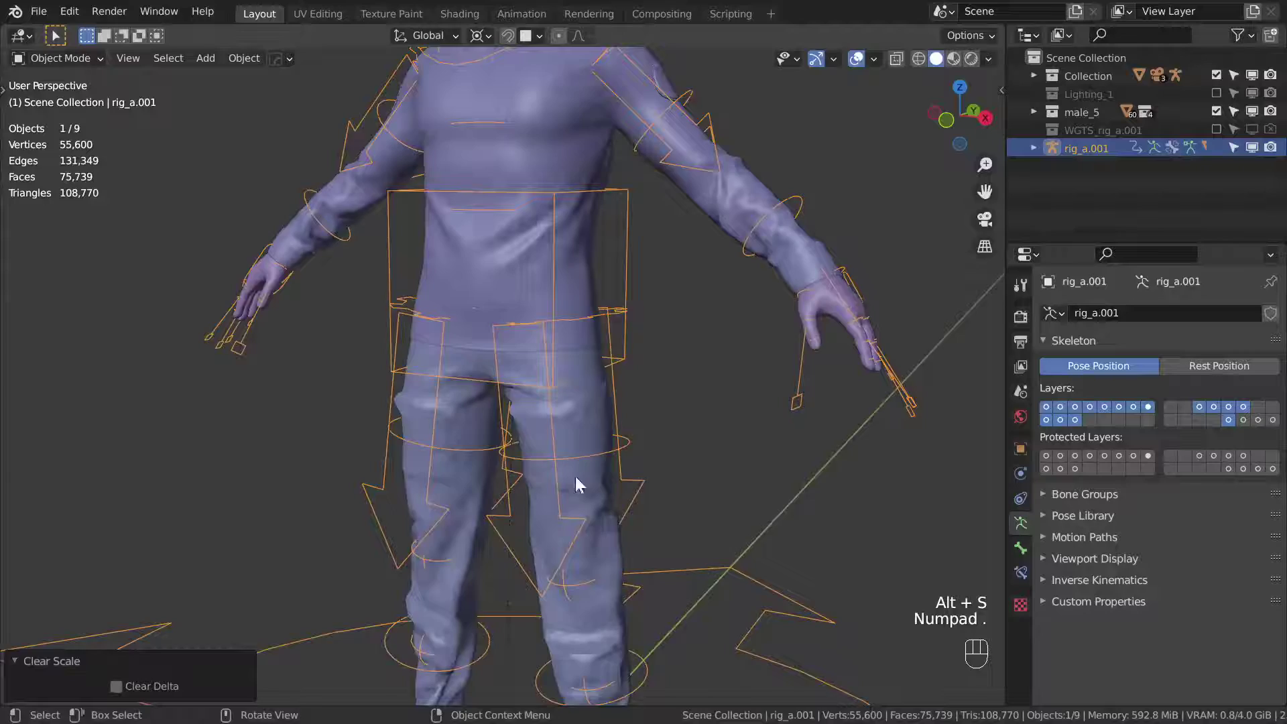
left_click_drag(589, 246, 580, 319)
- Unhide the scene and isolate the weighted proxy shirt over the character's torso
middle_click(566, 344)
key("alt+h")
left_click_drag(555, 249, 546, 313)
left_click(543, 152)
key("h")
- Compare the overlapping shirts, then select the unweighted shirt together with the proxy shirt
left_click(497, 225)
left_click(601, 234)
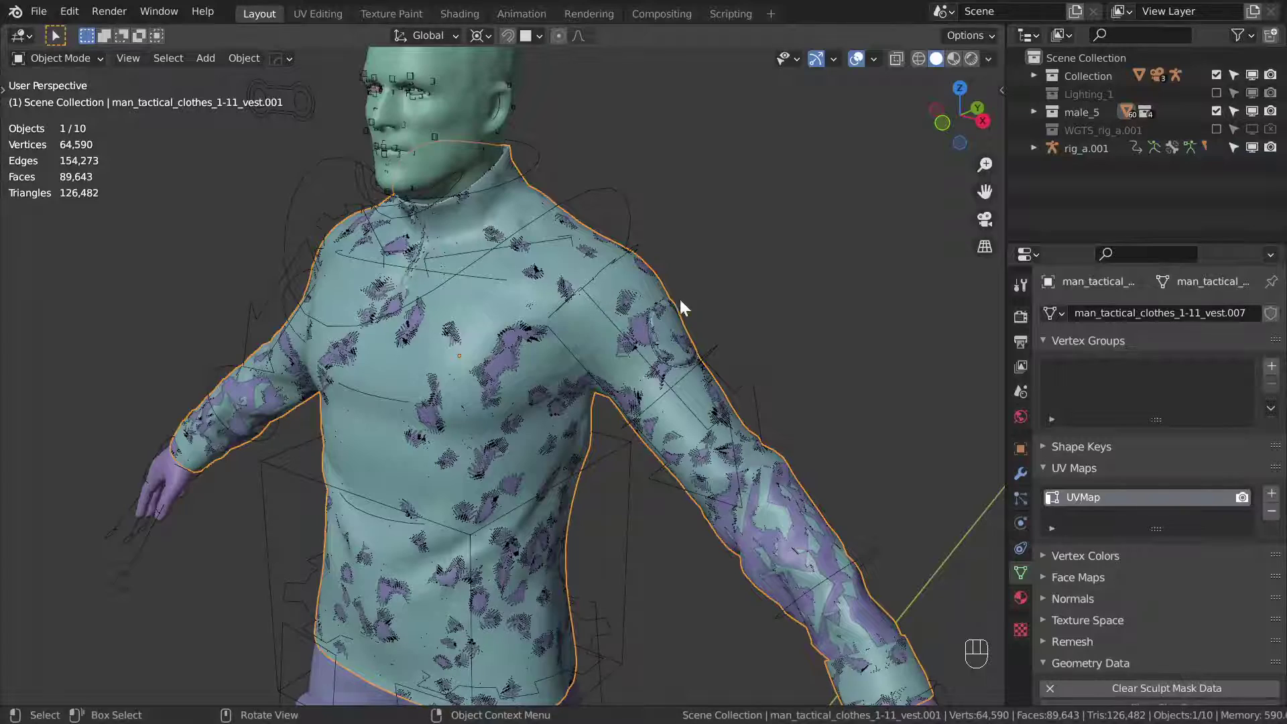
key("g")
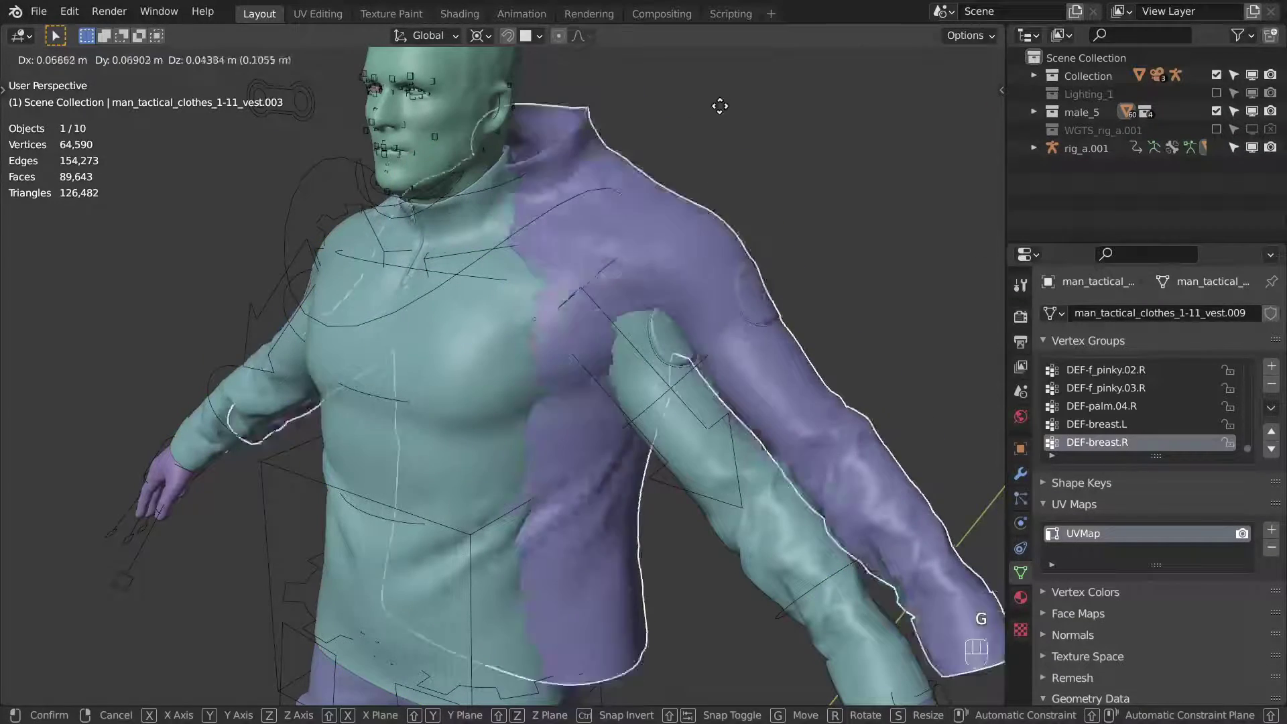
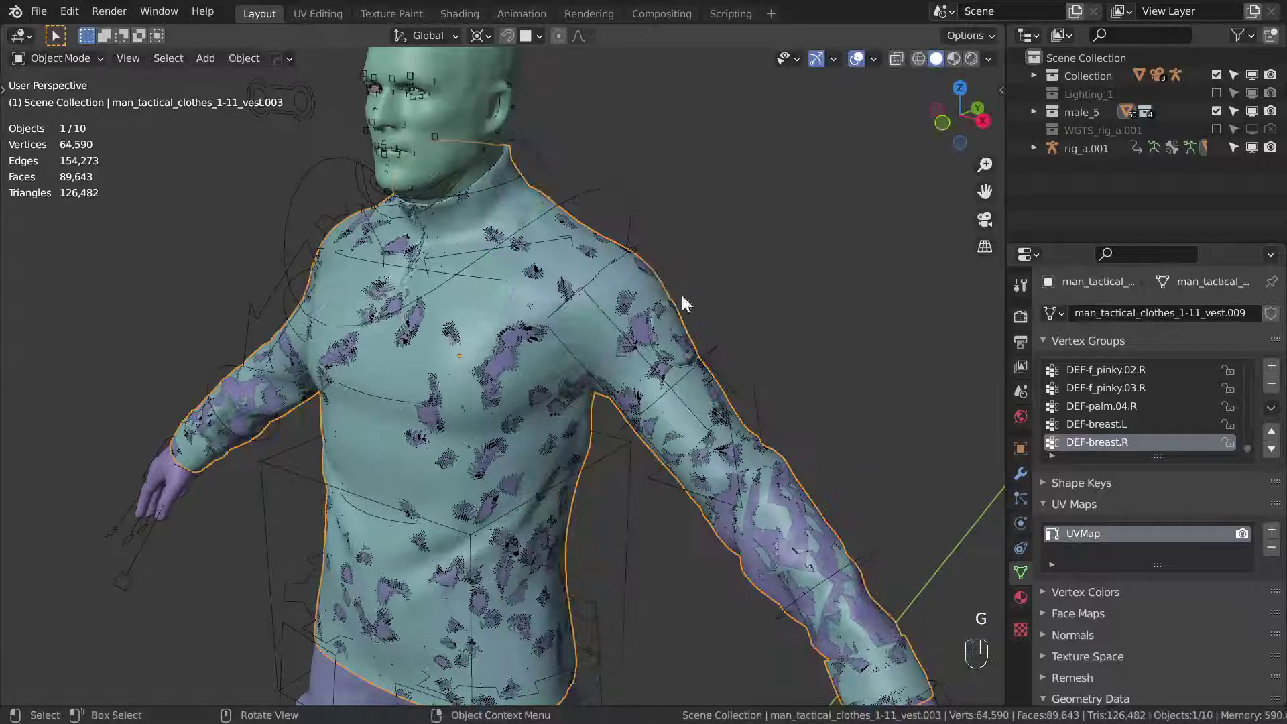
left_click(601, 242)
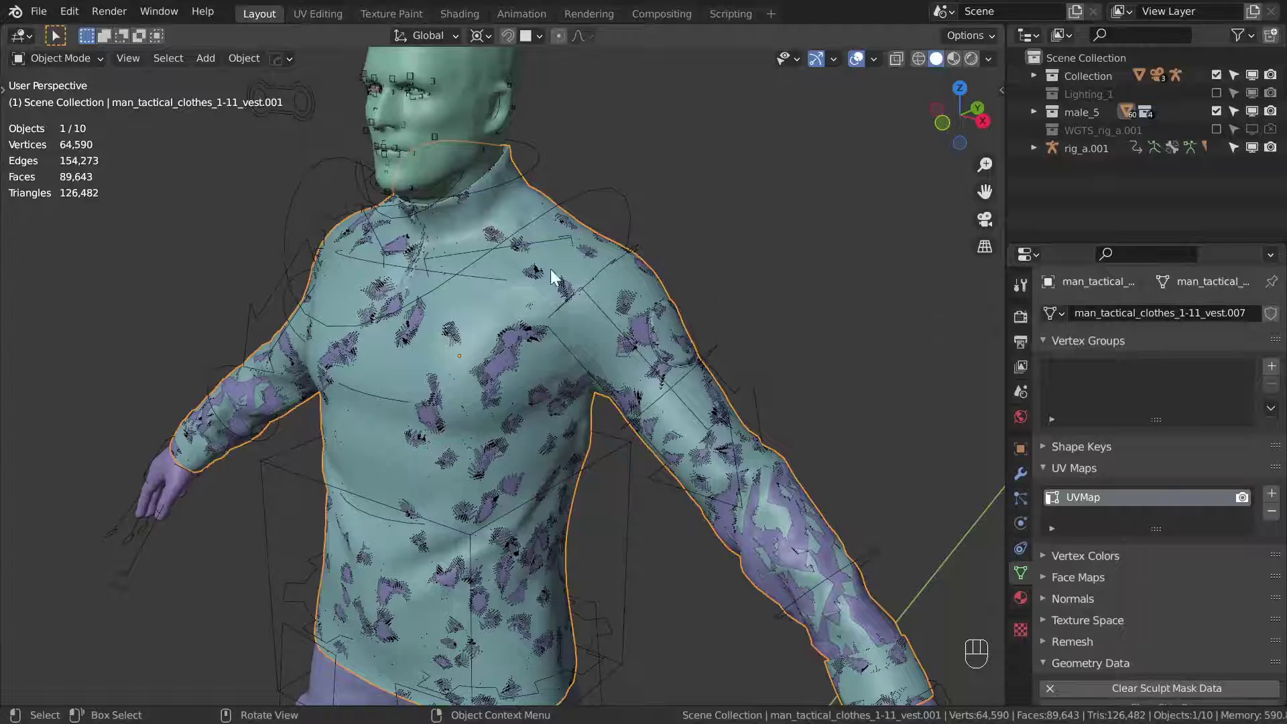
left_click(600, 230)
key("g")
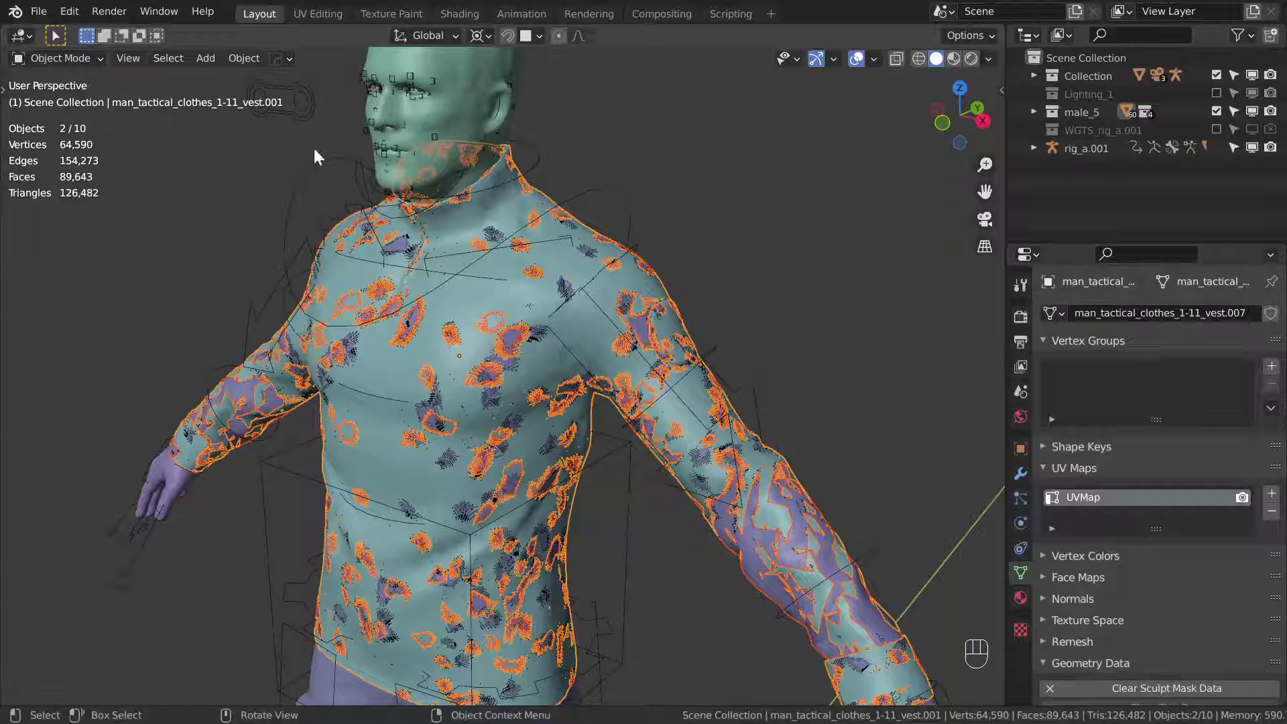
- Transfer the proxy's bone vertex groups onto the shirt in Weight Paint, matching source layers By Name
left_click_drag(86, 61, 84, 159)
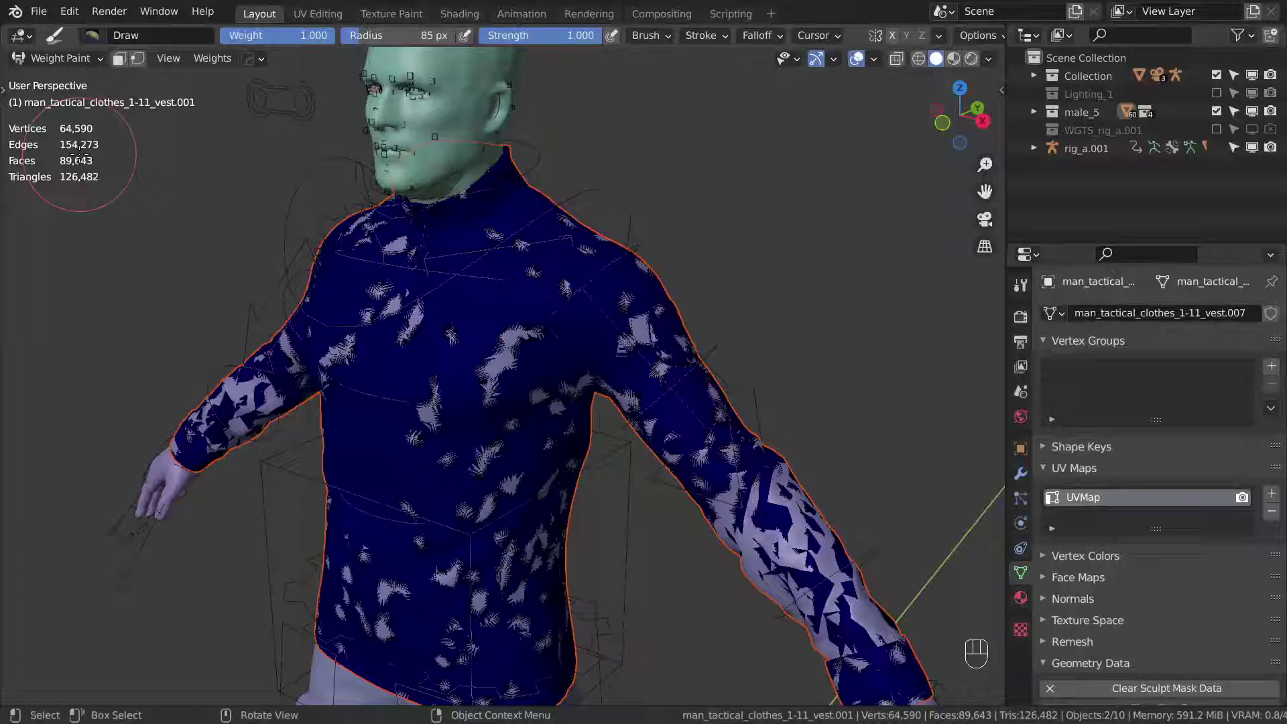
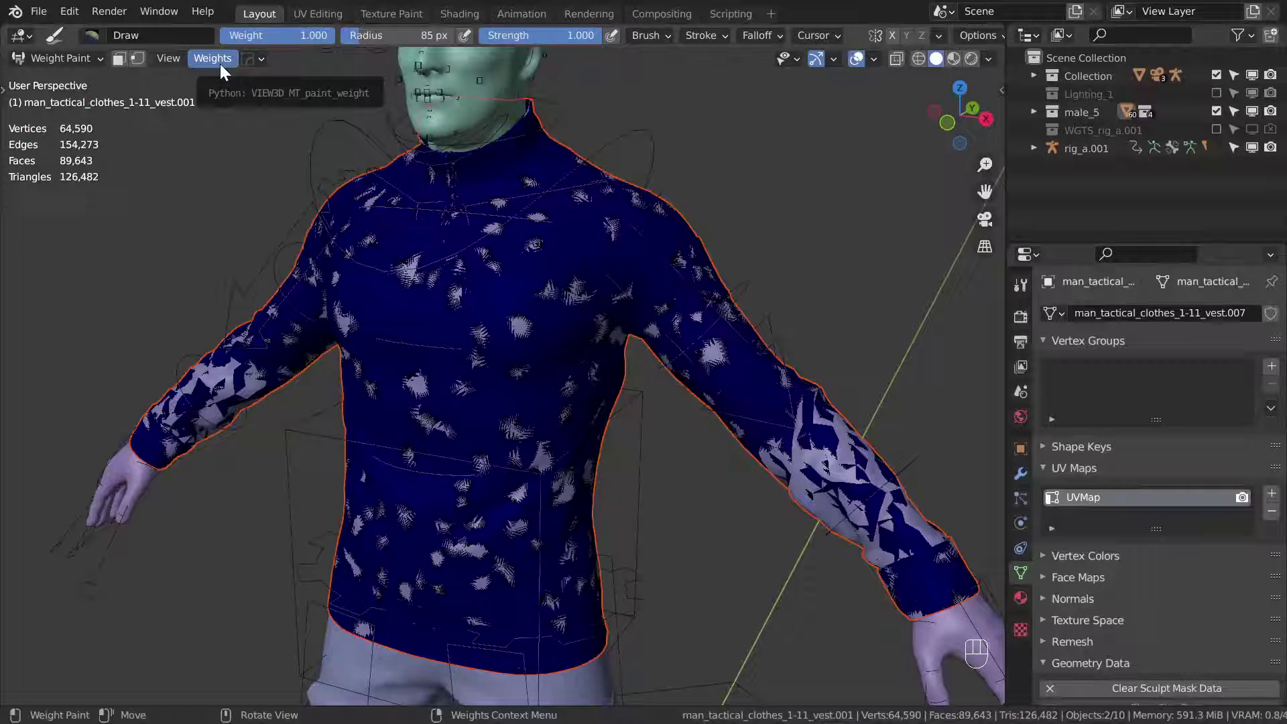
left_click_drag(232, 62, 320, 286)
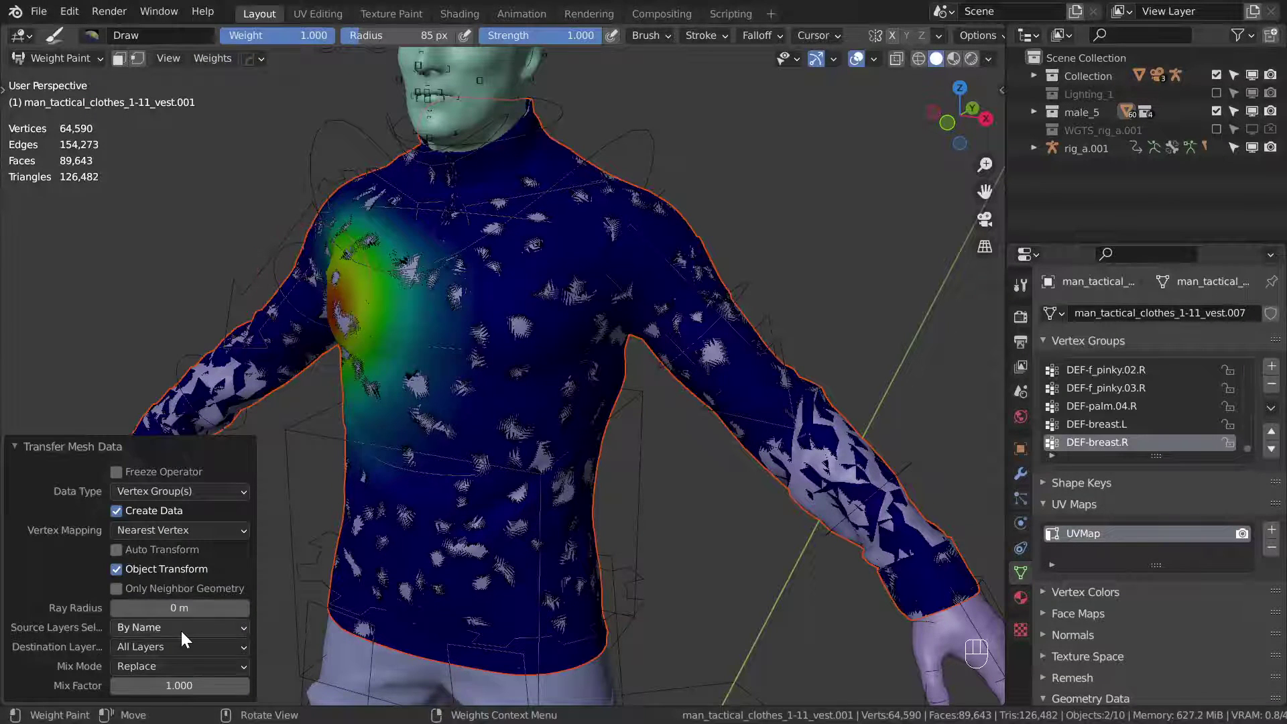
left_click_drag(188, 638, 189, 633)
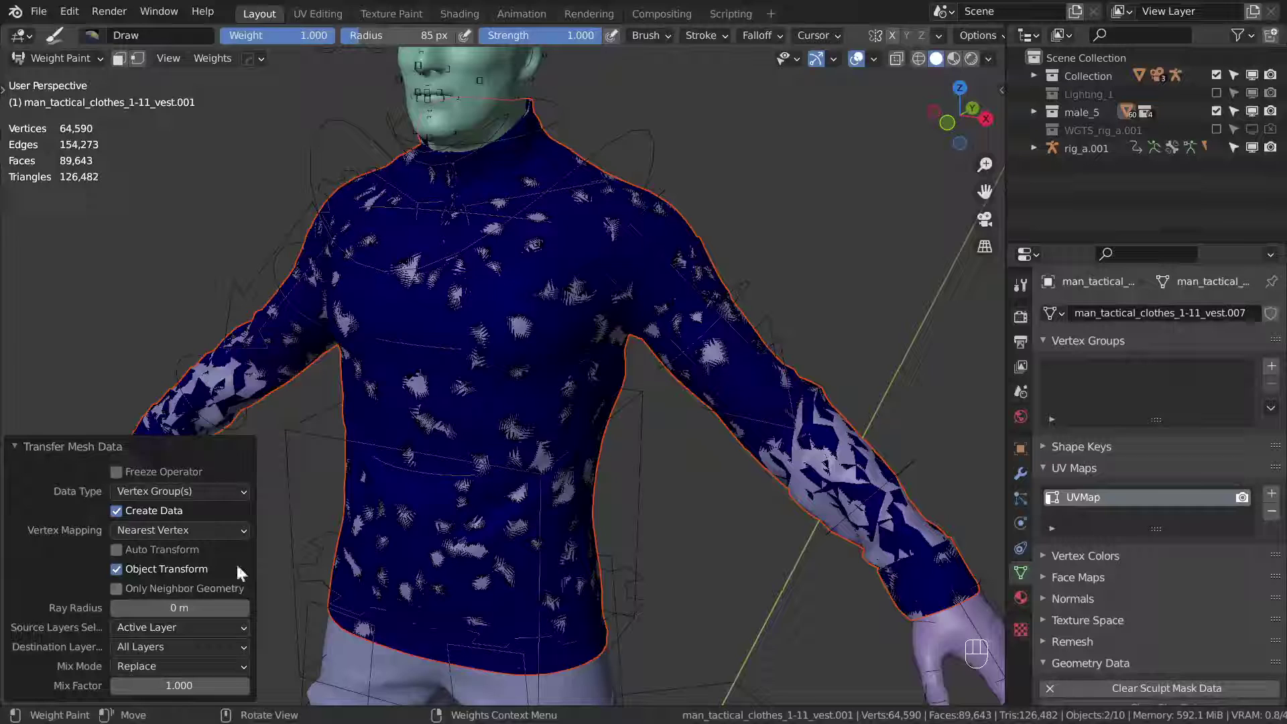
left_click_drag(206, 631, 185, 587)
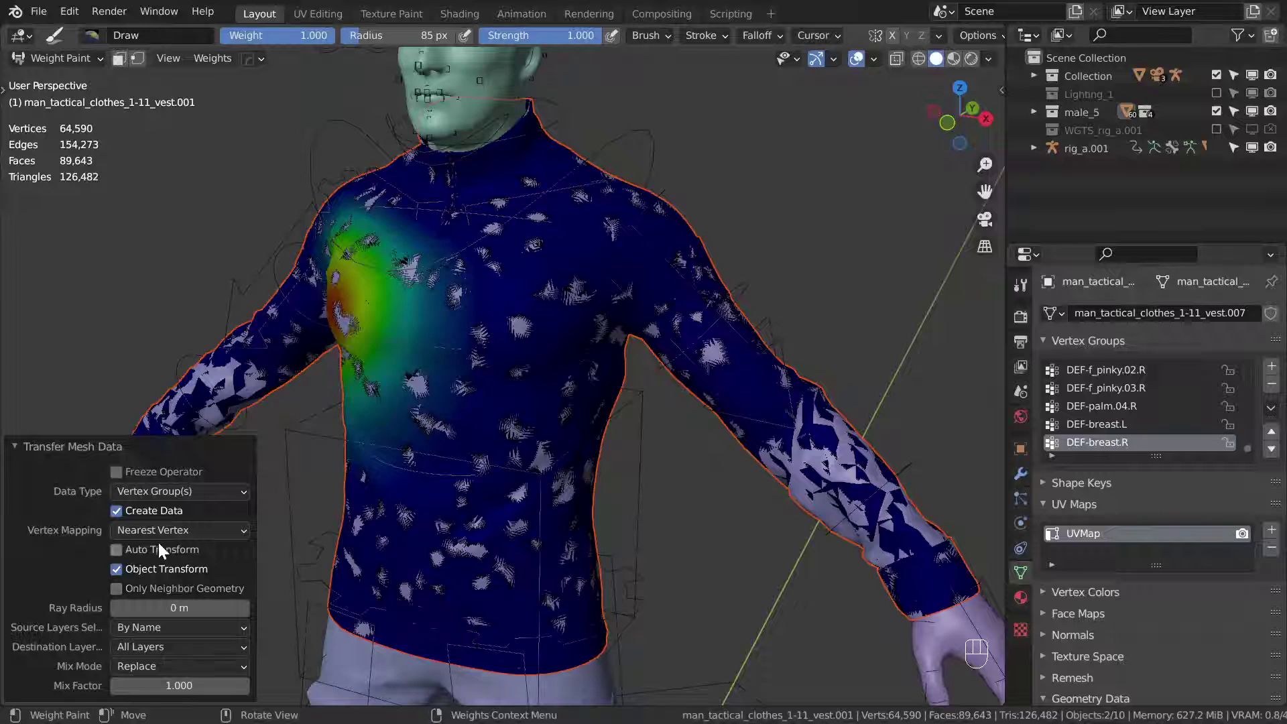
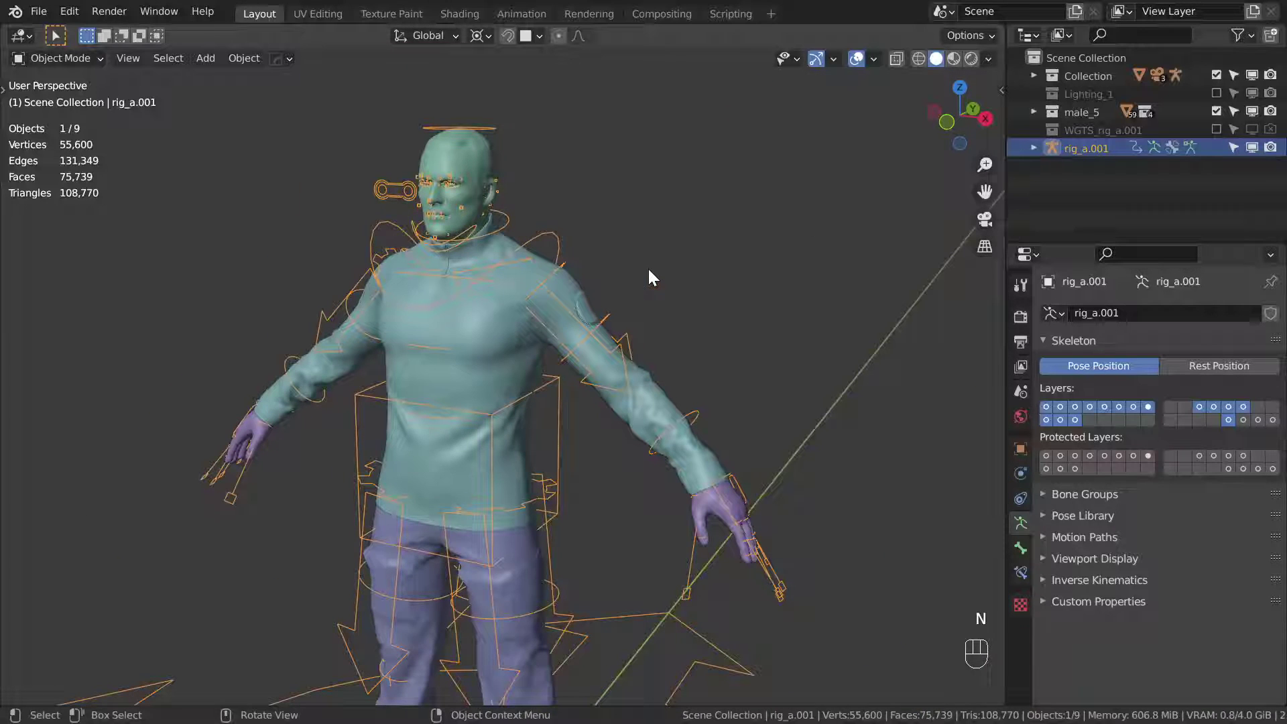
- Check the shirt's transform values and inspect the rig before parenting
left_click(557, 265)
left_click(577, 284)
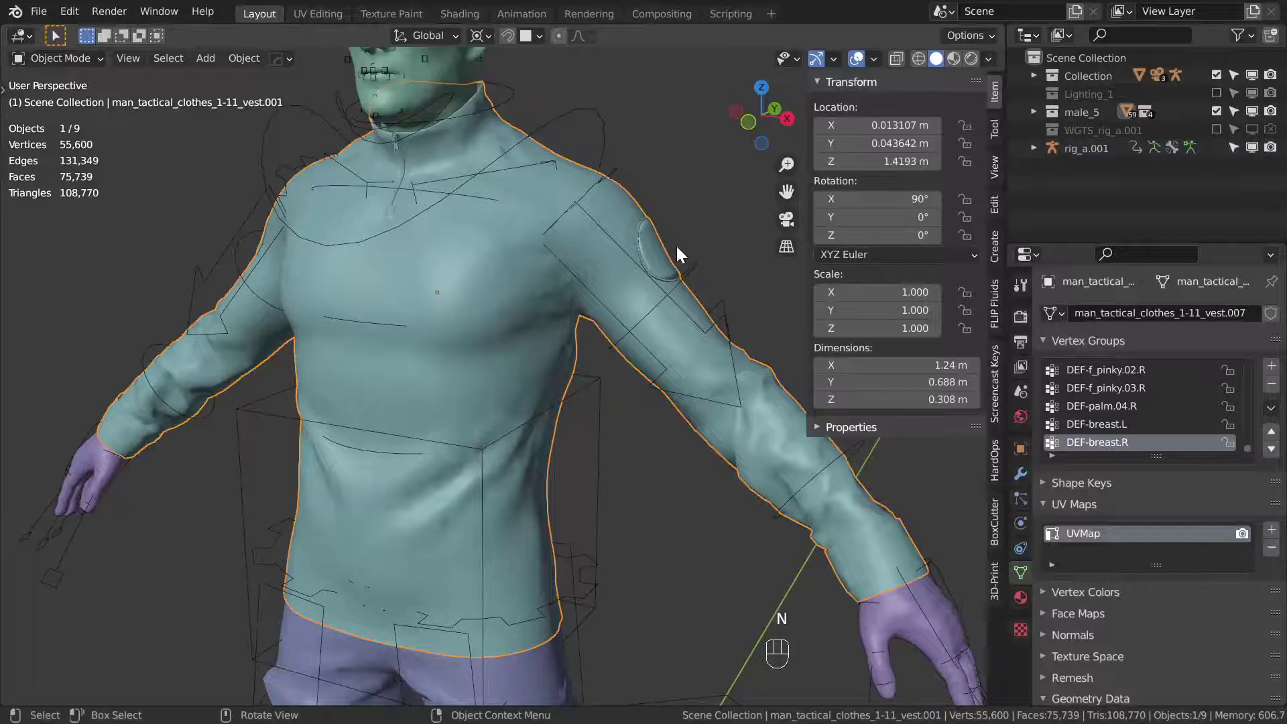
key("n")
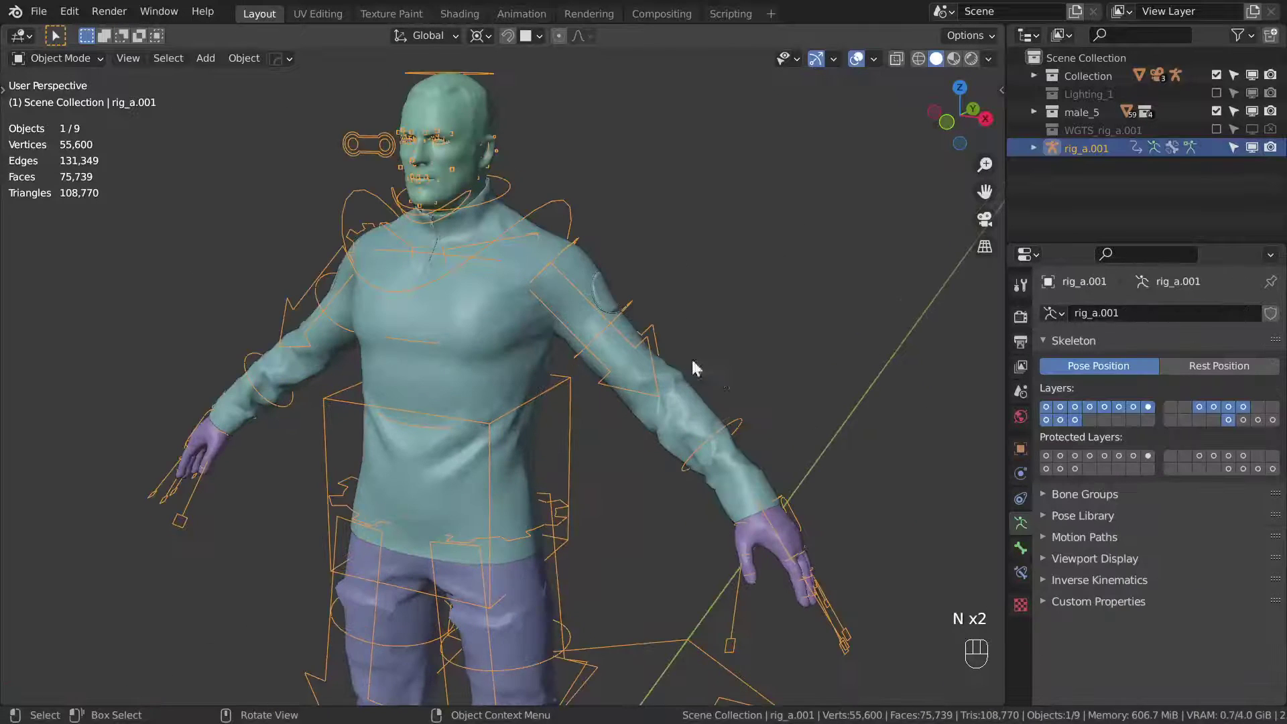
key("ctrl+Tab")
left_click(710, 364)
middle_click(720, 391)
key("g")
left_click(729, 352)
key("ctrl+Tab")
- Parent the shirt to the rig with Armature Deform, keeping its transferred vertex groups
left_click(561, 246)
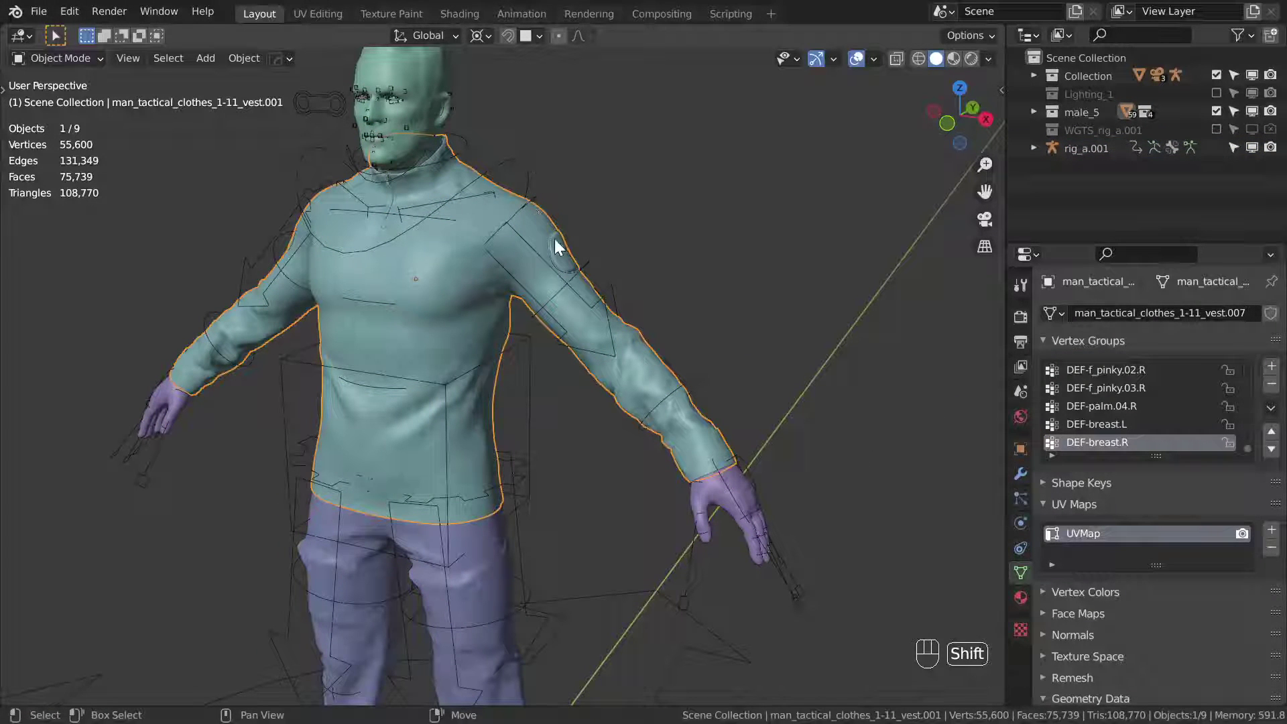
left_click(533, 175)
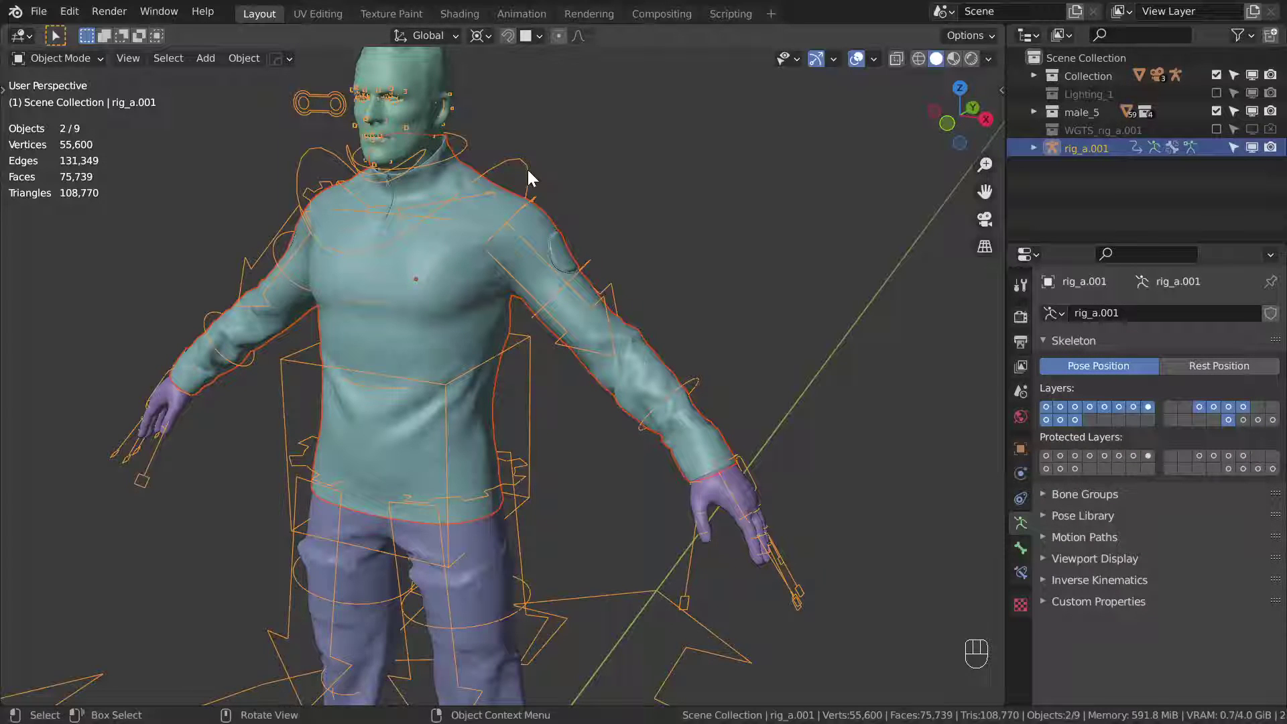
key("ctrl+p")
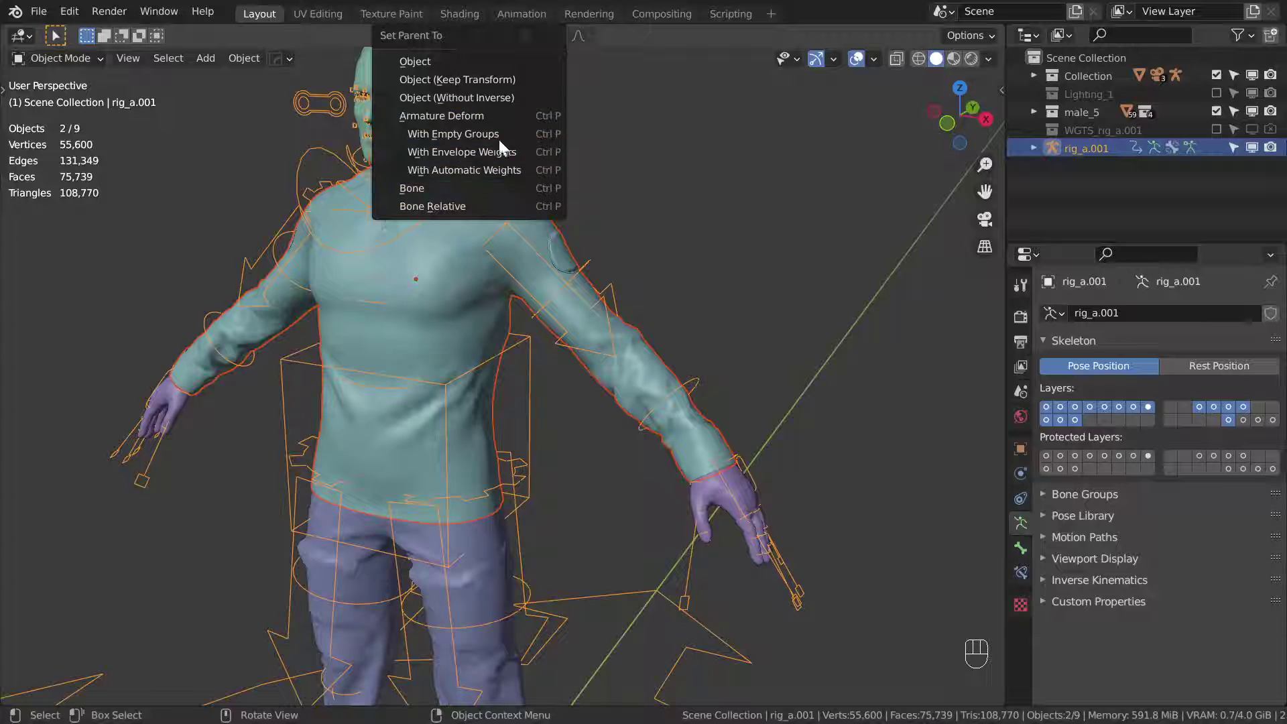
left_click_drag(512, 131, 542, 164)
middle_click(569, 244)
left_click(594, 272)
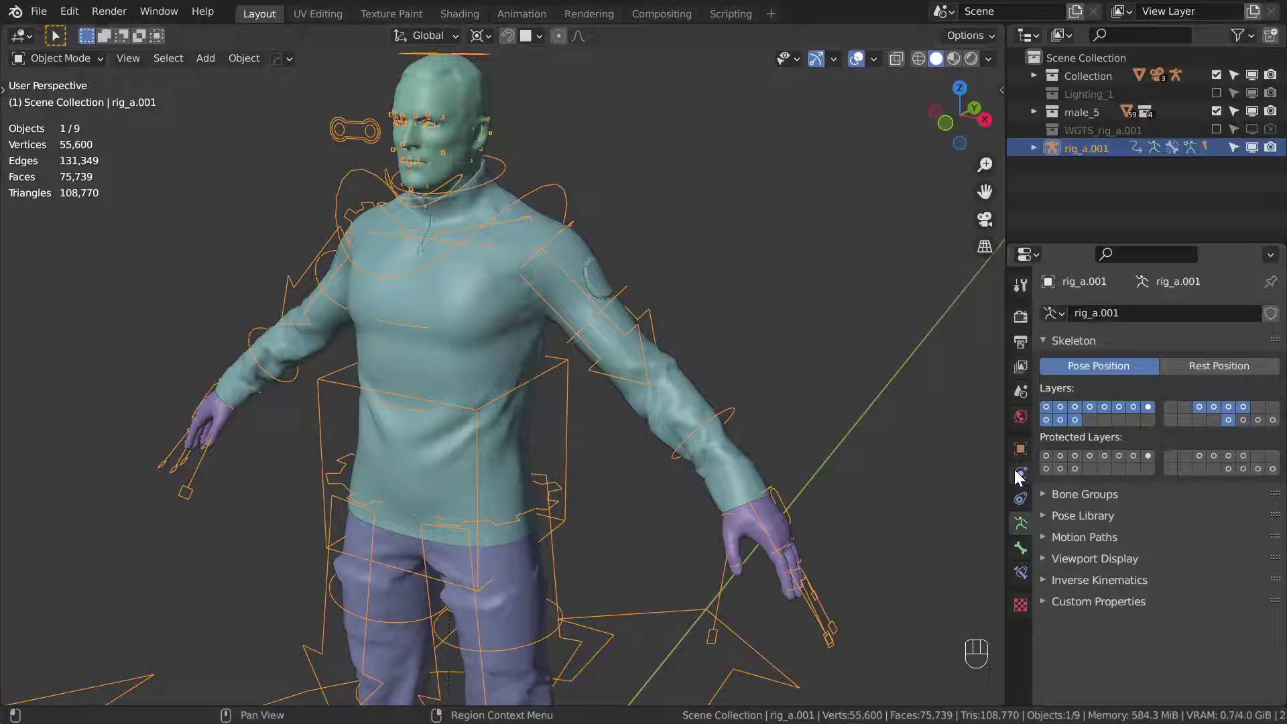
- Test-move the left hand control in Pose Mode to check how the sleeve follows
key("ctrl+Tab")
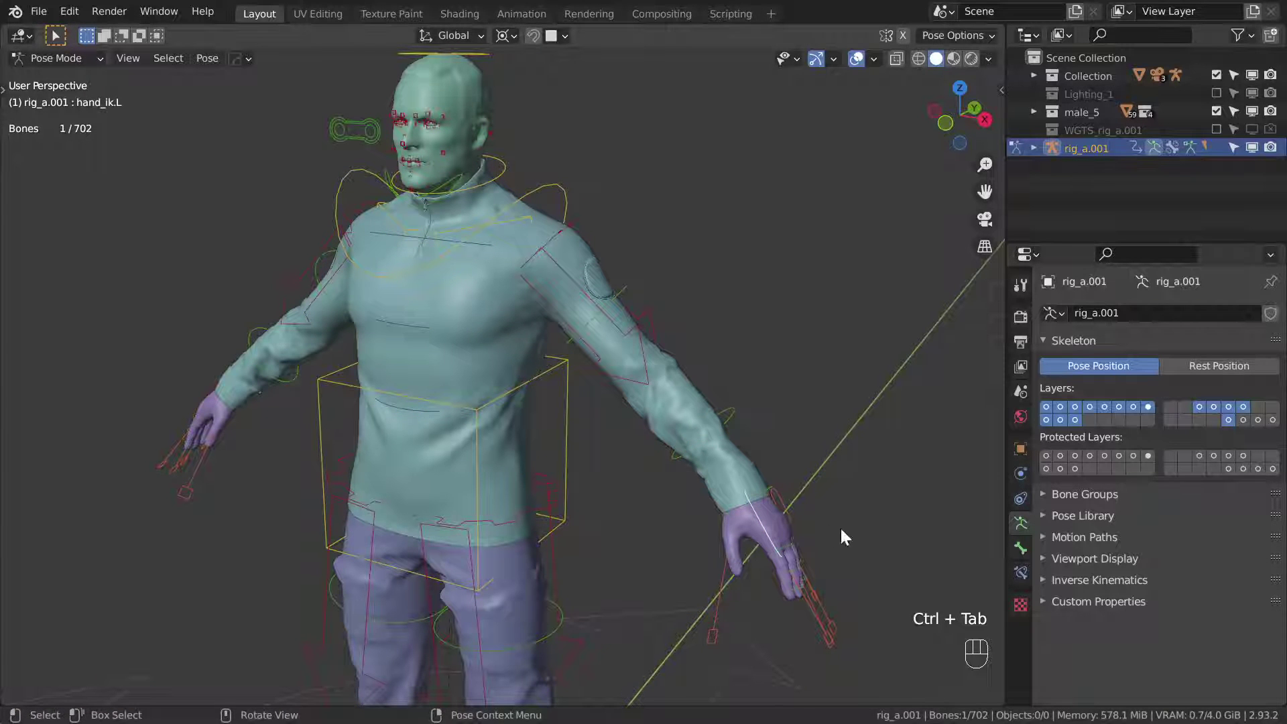
key("g")
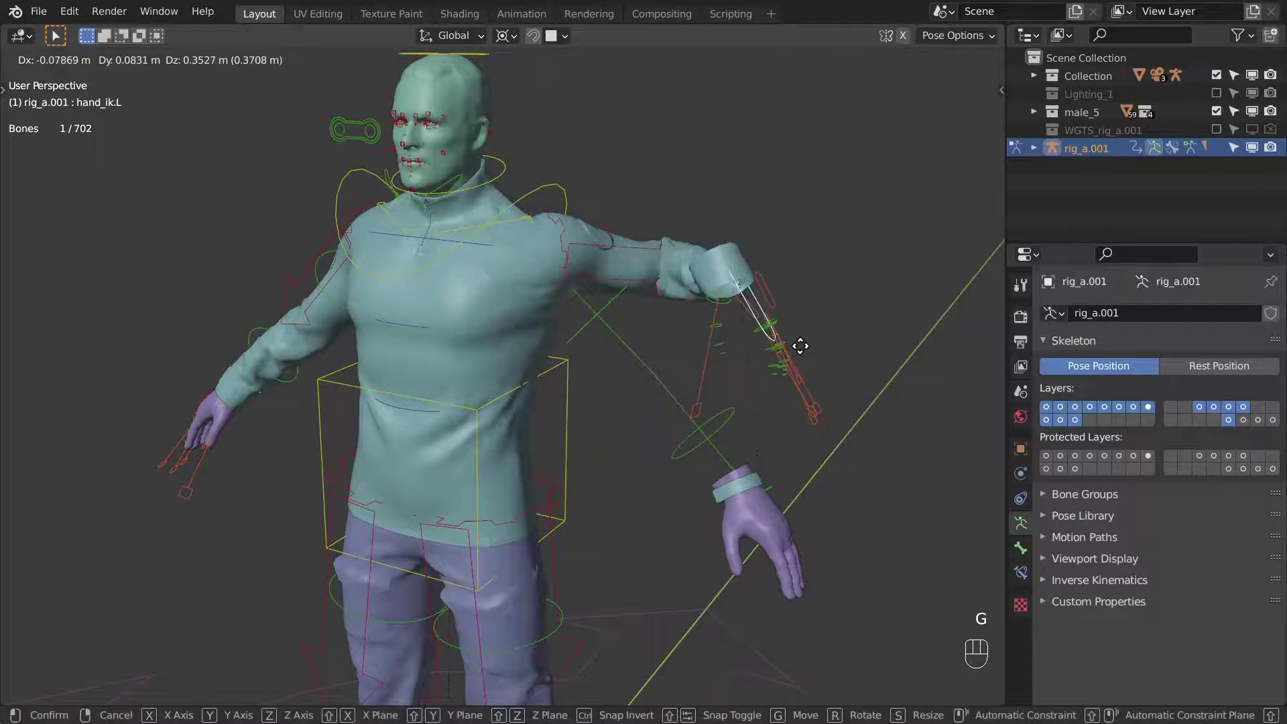
key("ctrl+Tab")
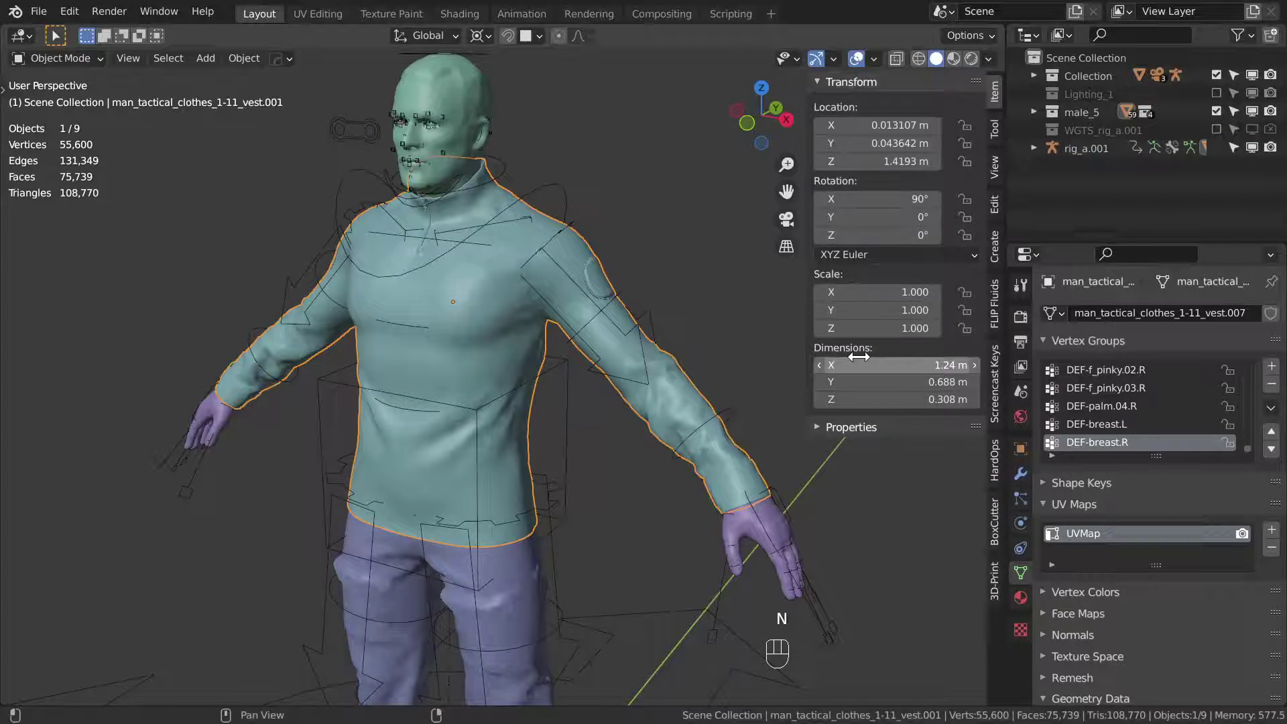
key("n")
left_click_drag(748, 352, 750, 379)
left_click(746, 367)
left_click_drag(726, 358, 689, 358)
left_click(625, 250)
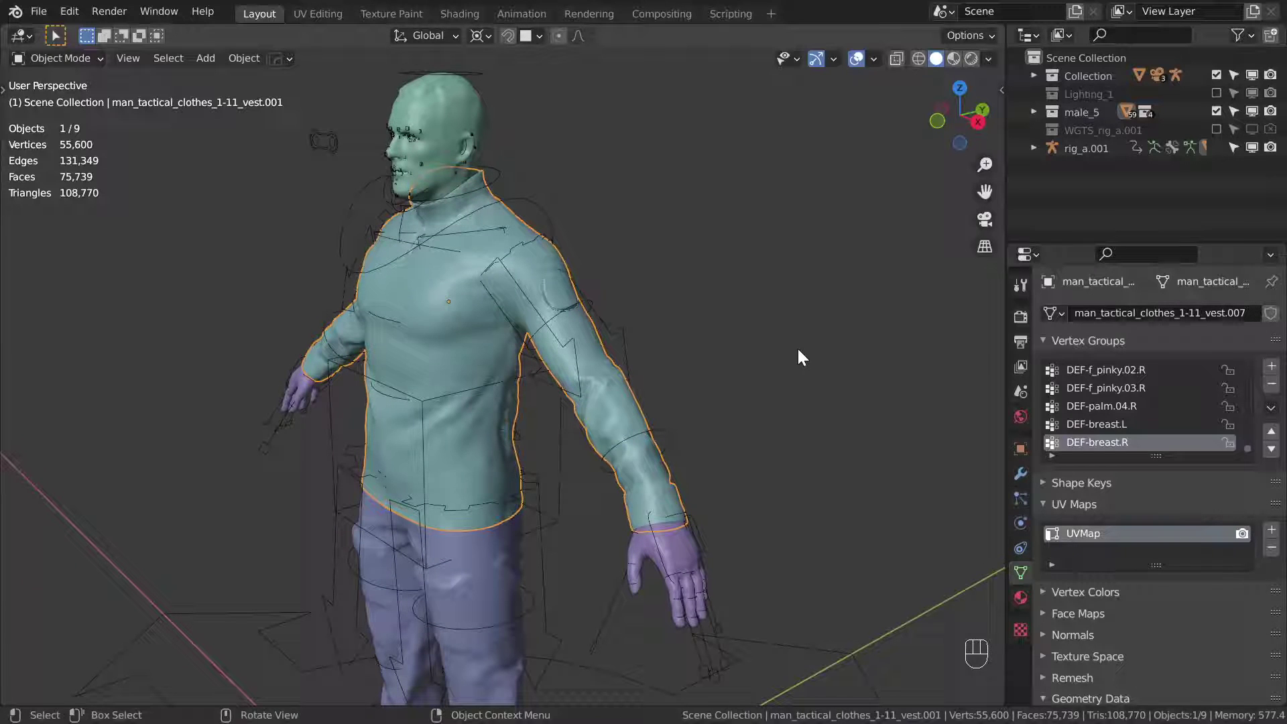
left_click(680, 369)
left_click_drag(690, 366, 647, 271)
- Pose the left hand again to reveal the sleeve cuff deforming badly
key("Tab")
key("Tab")
key("ctrl+Tab")
left_click(795, 411)
key("ctrl+Tab")
key("g")
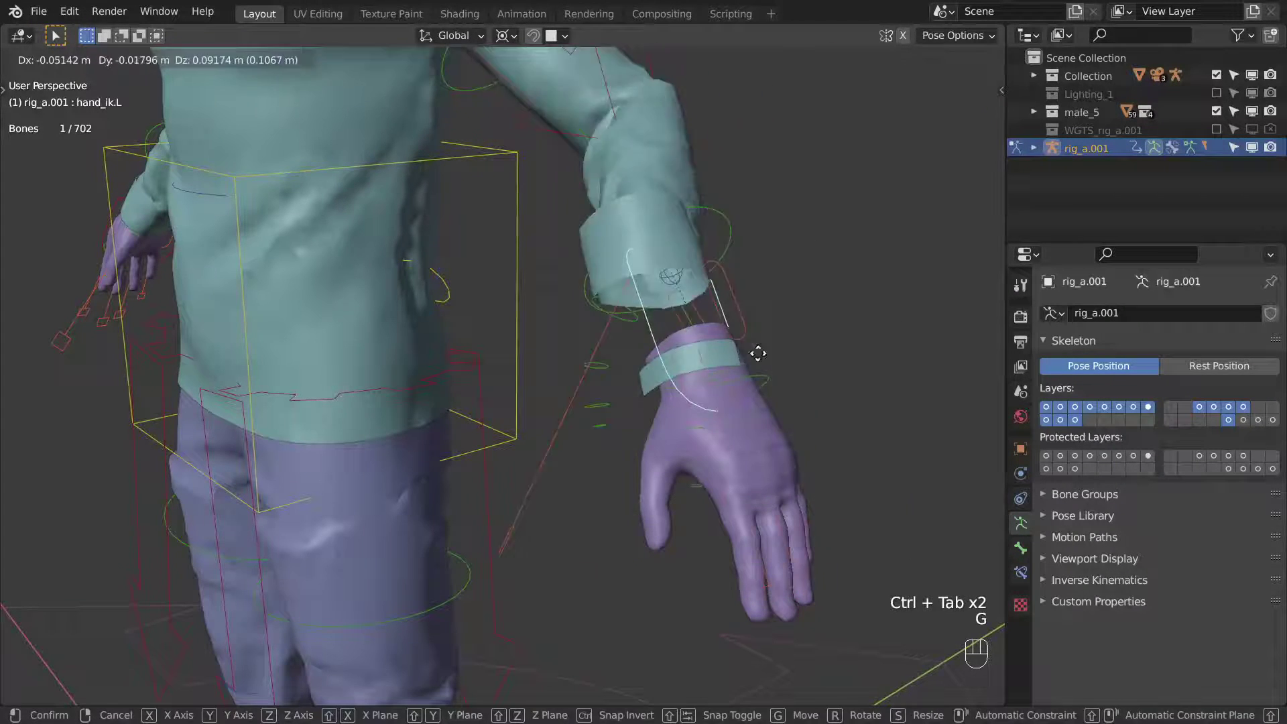
key("g")
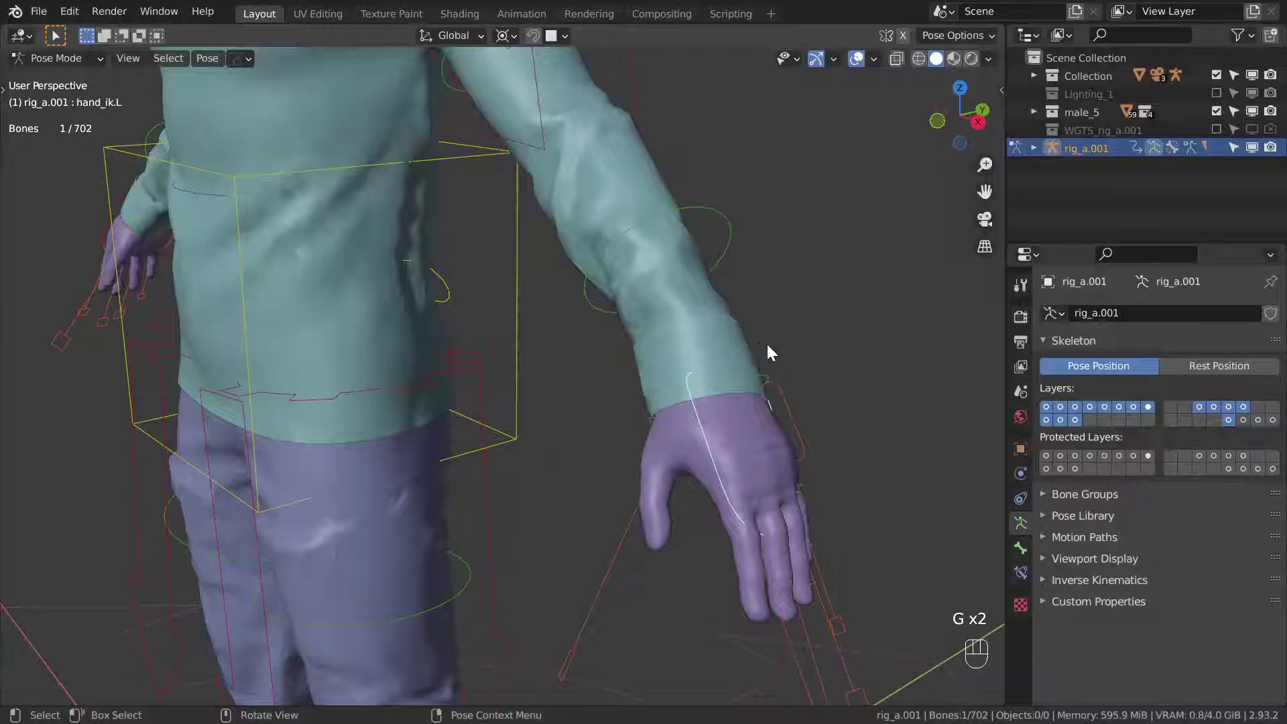
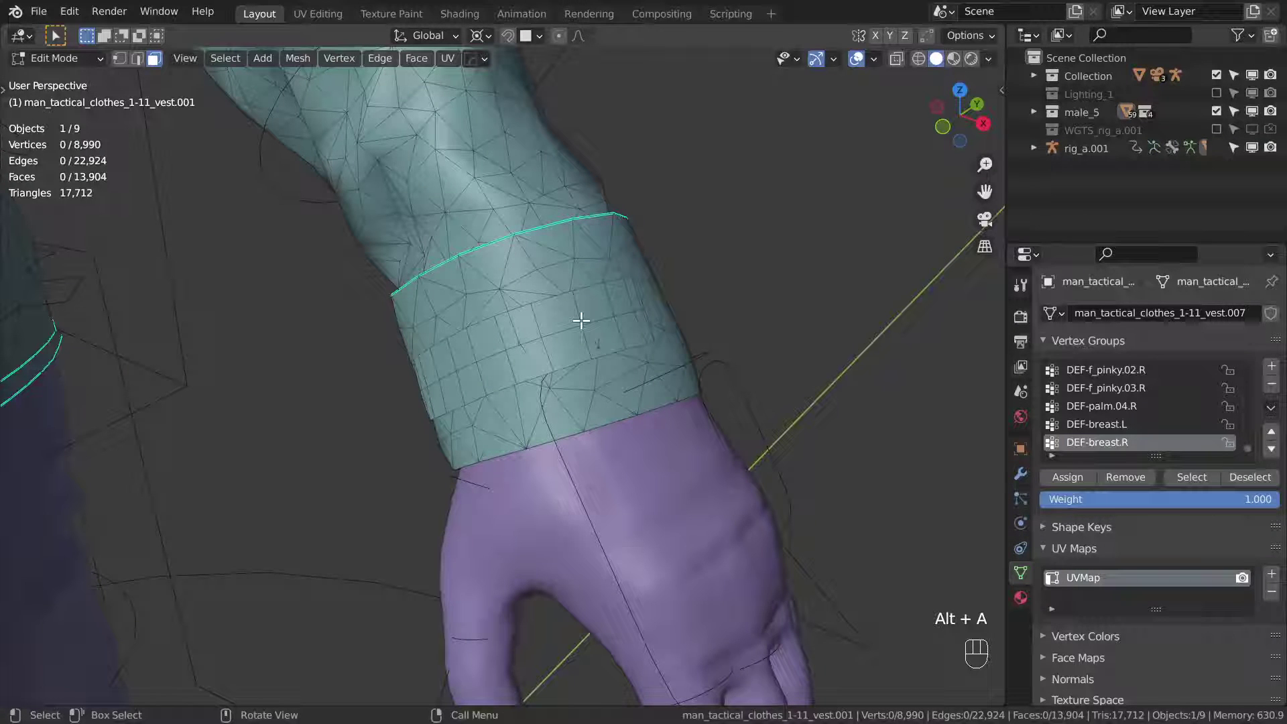
- Separate the seam-bounded cuff band on the sleeve into its own object
key("l")
key("g")
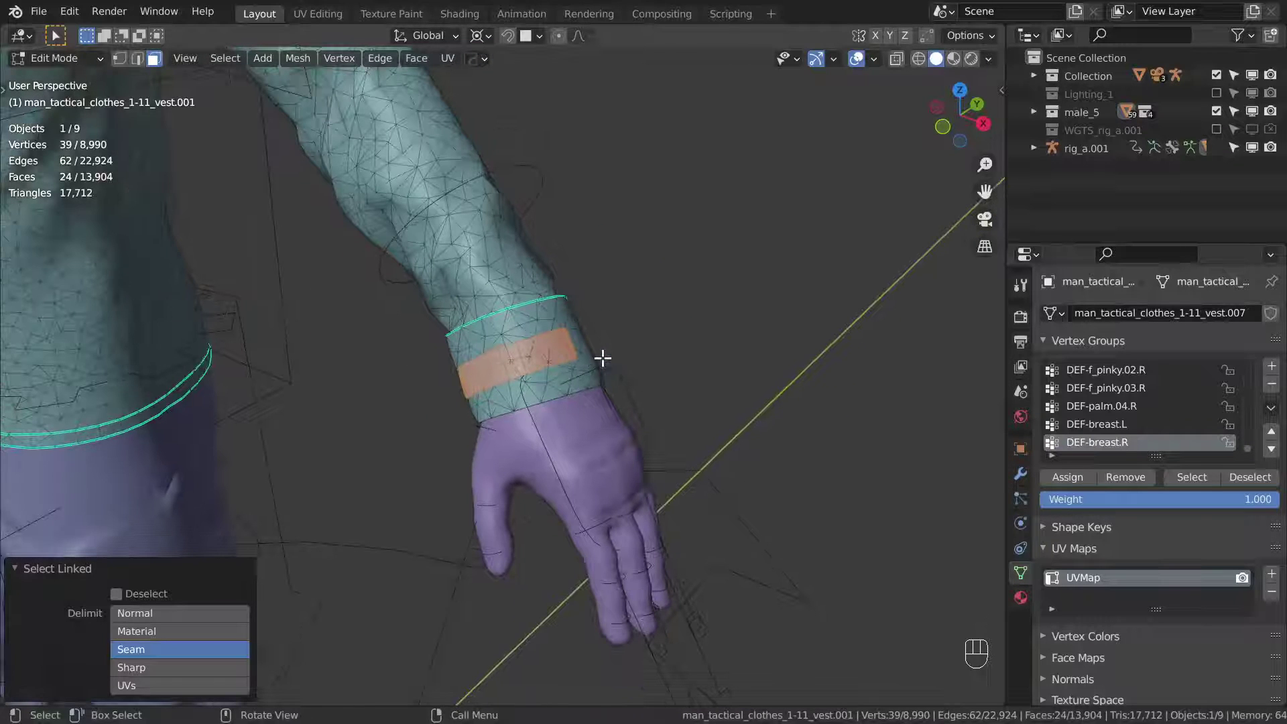
key("p")
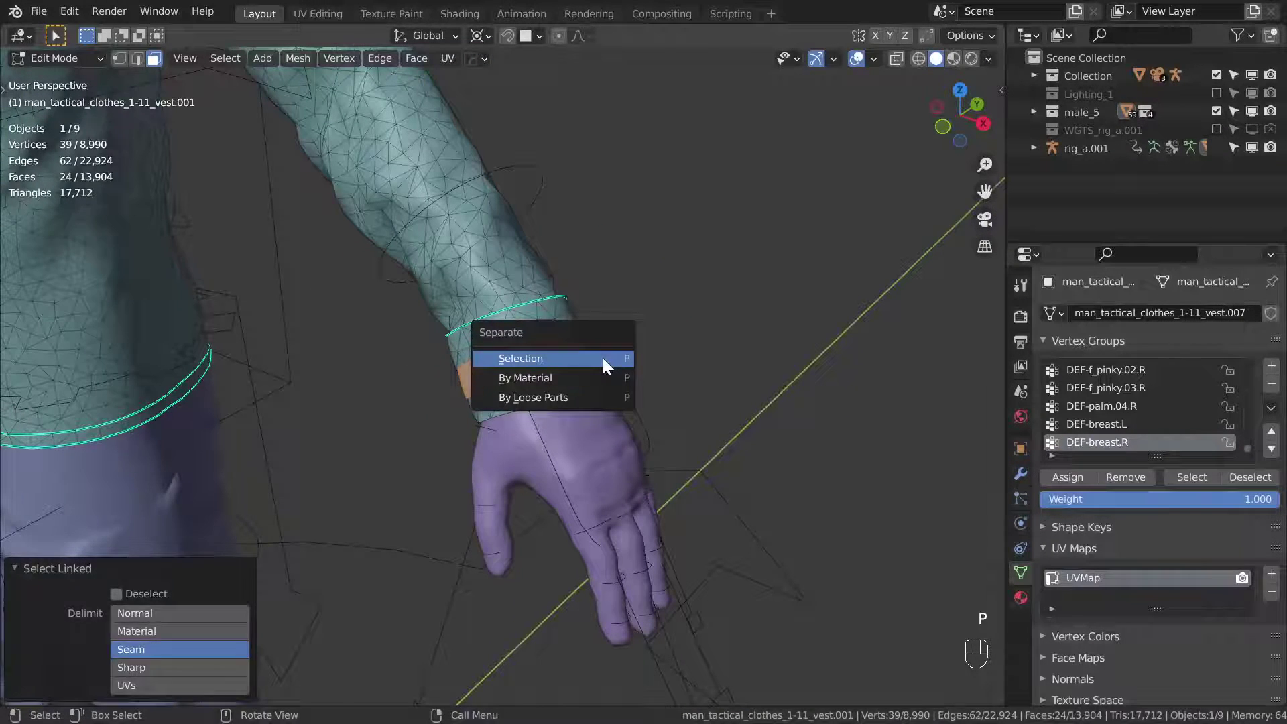
key("Tab")
key("alt+a")
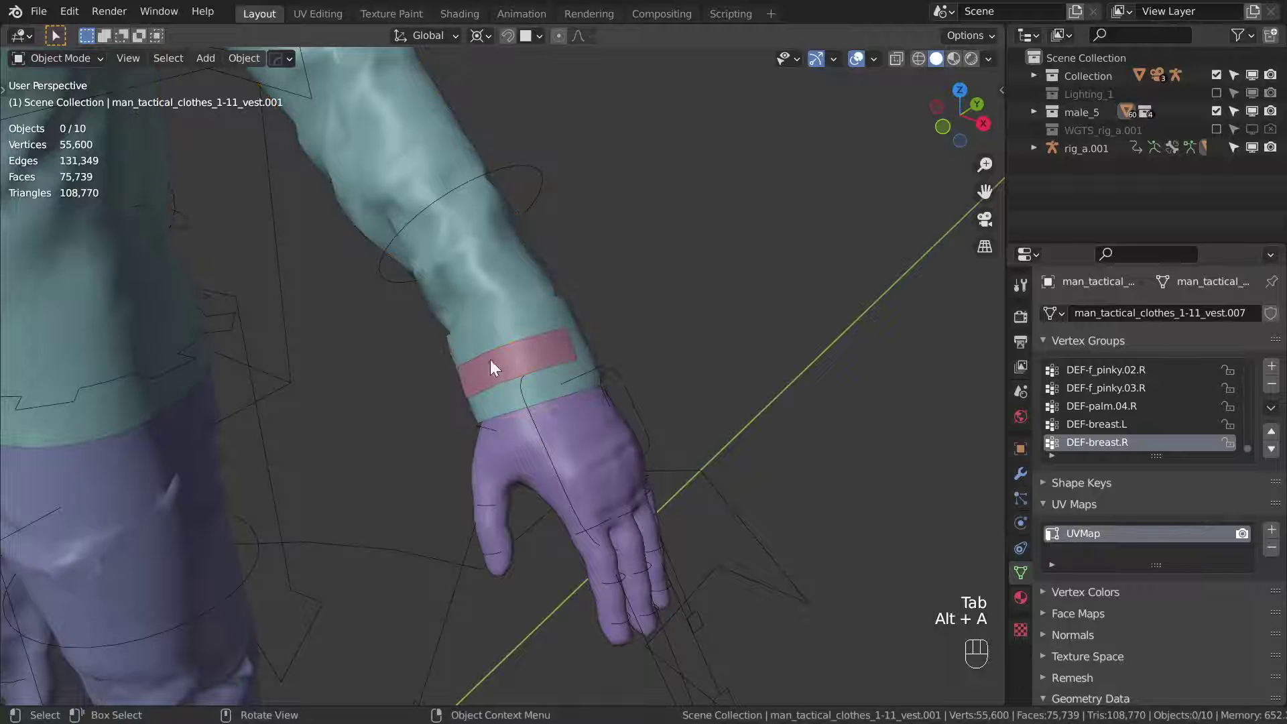
left_click(598, 371)
middle_click(579, 377)
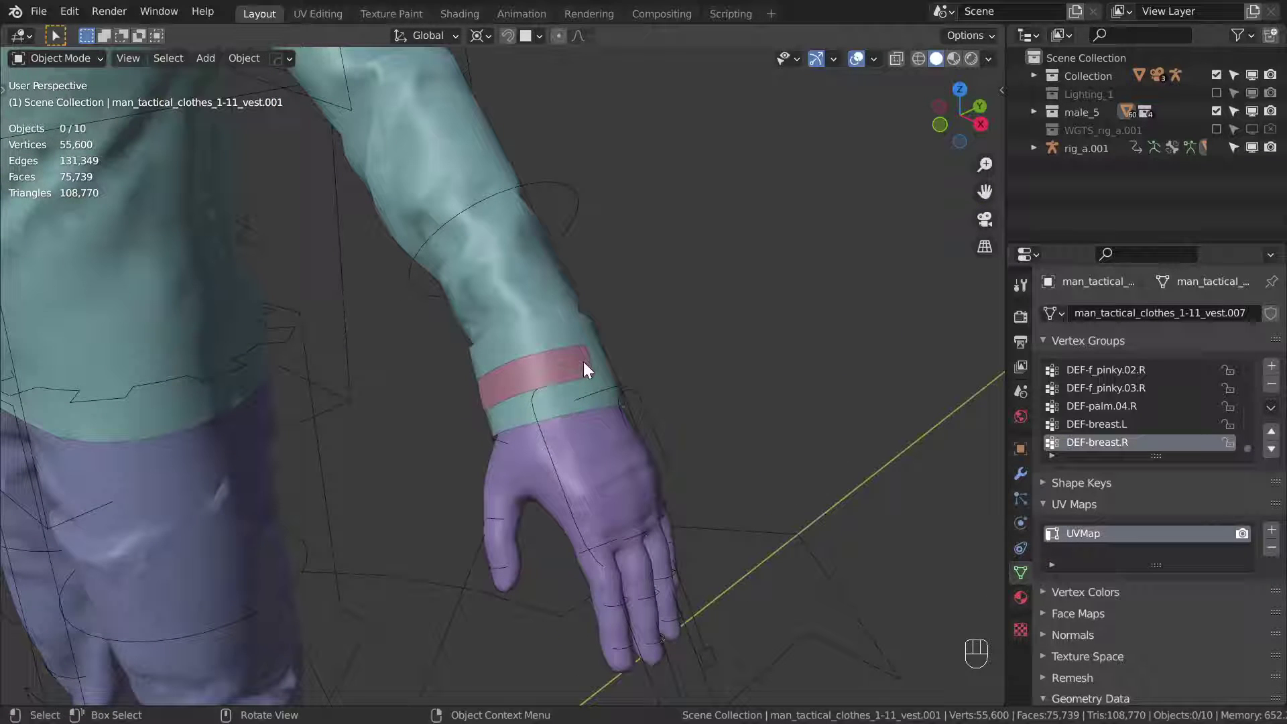
- Delete the separated cuff band's existing vertex groups
left_click(587, 367)
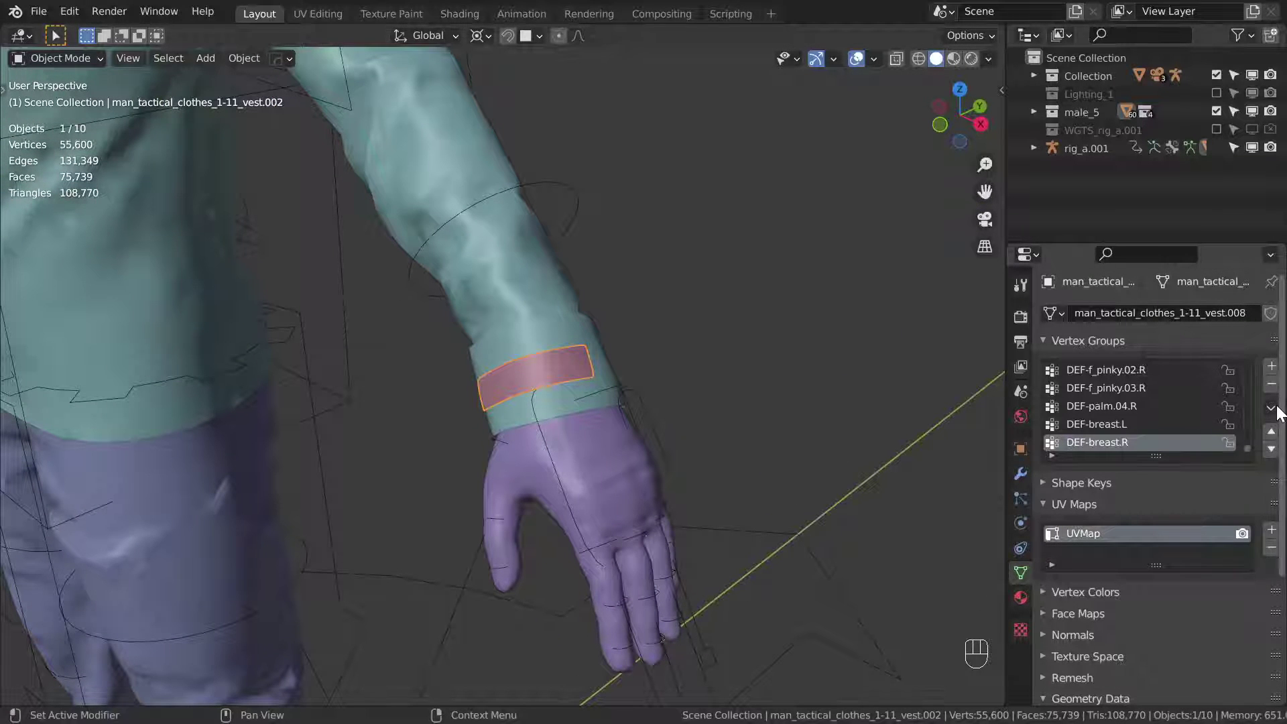
left_click_drag(1283, 411, 1097, 362)
left_click_drag(1276, 416, 1166, 618)
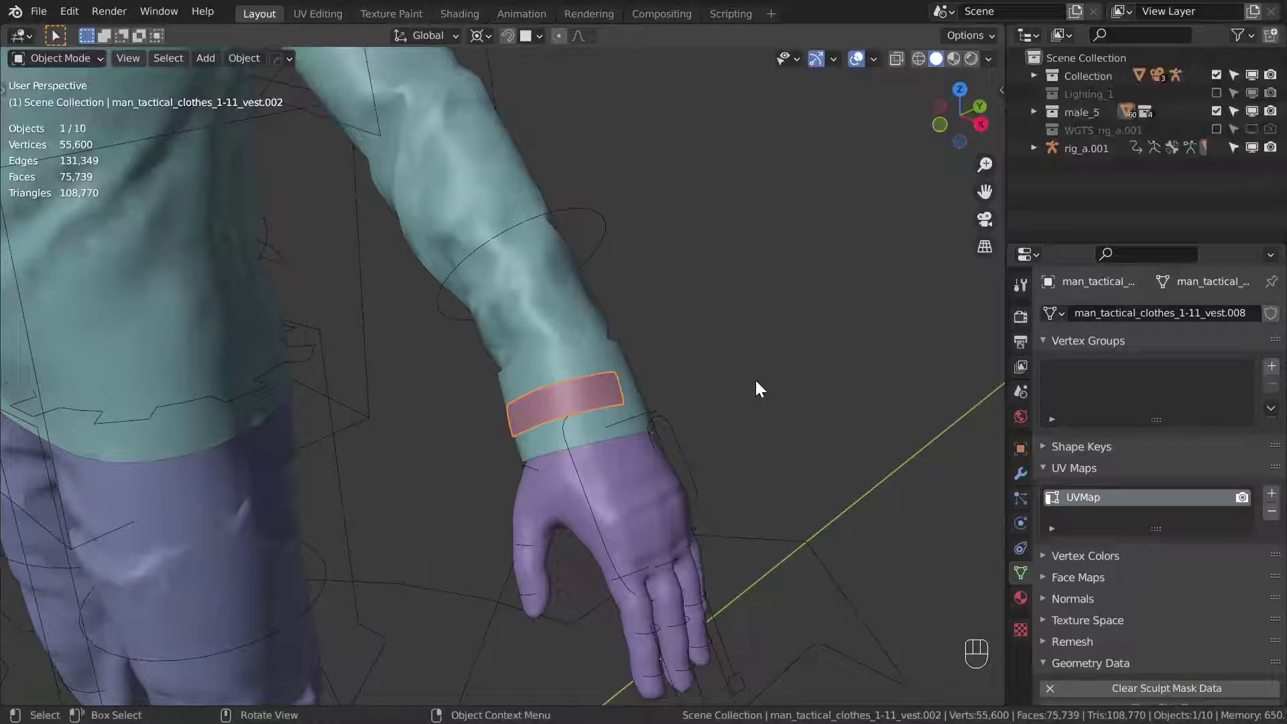
left_click_drag(742, 377, 755, 398)
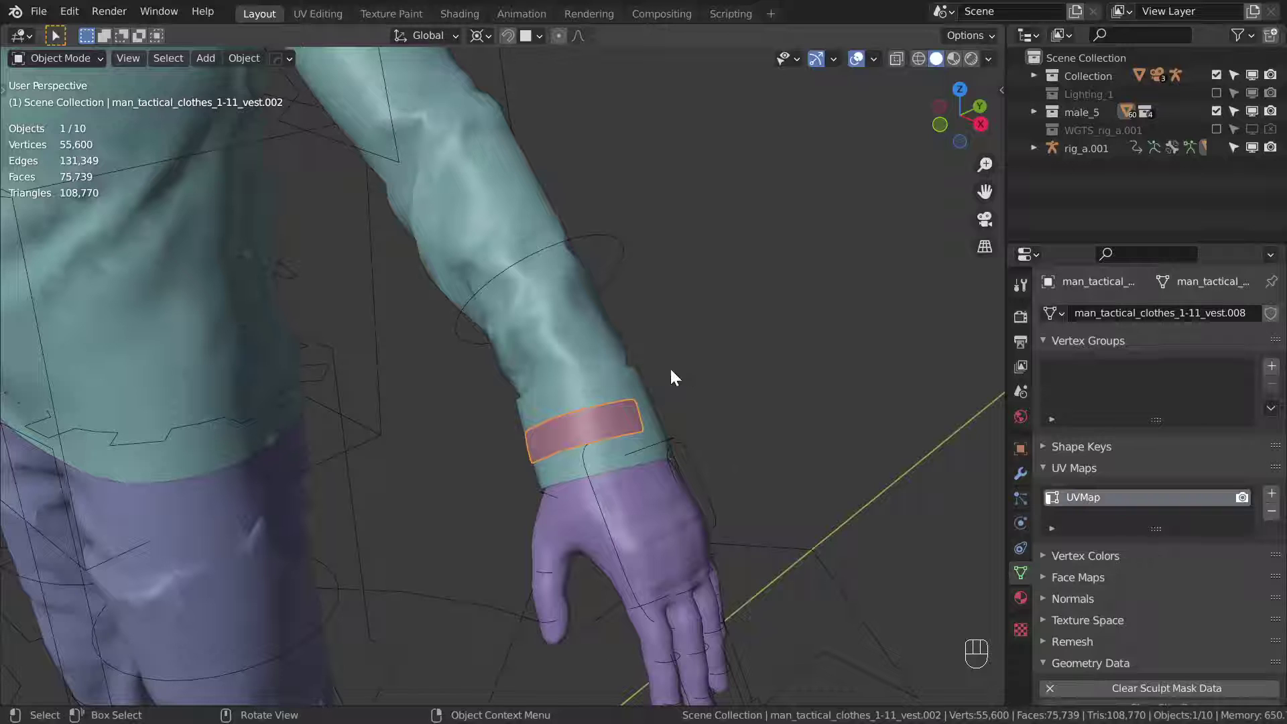
- Transfer the shirt's vertex groups onto the cuff band by nearest vertex and name, then leave Weight Paint
left_click(645, 375)
left_click(582, 422)
key("ctrl+Tab")
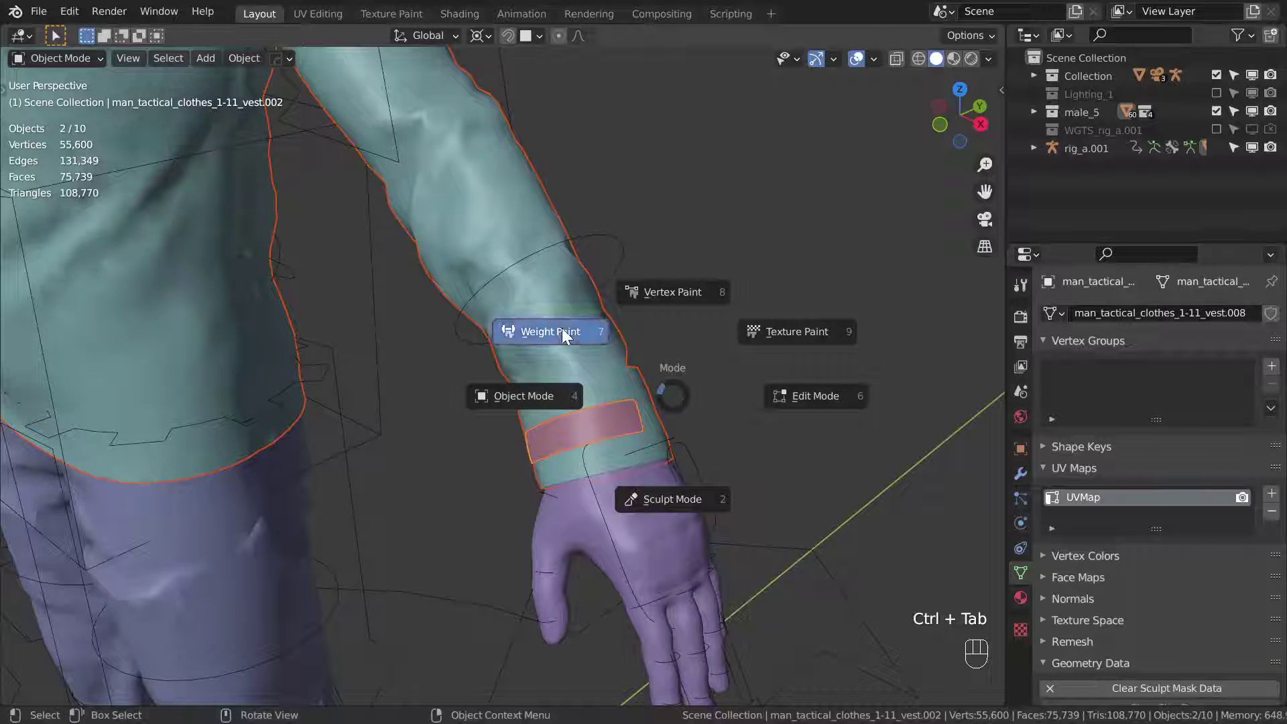
left_click_drag(228, 65, 311, 294)
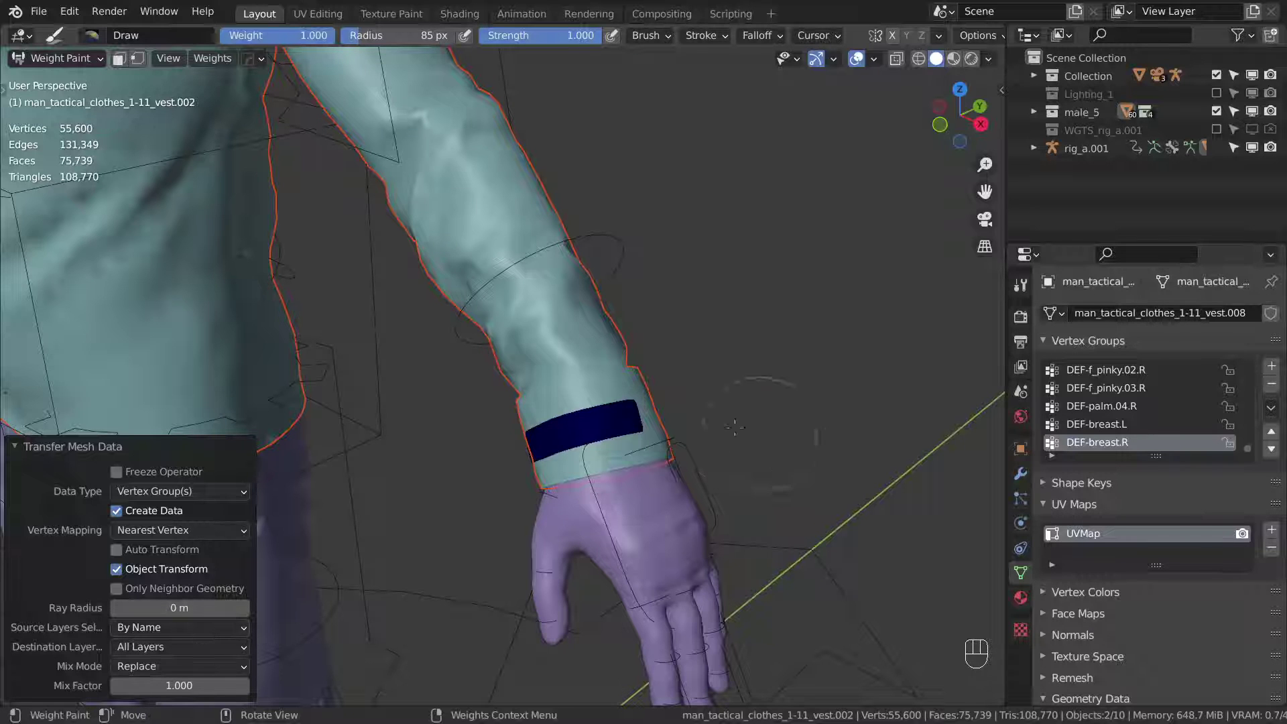
key("ctrl+Tab")
key("alt+a")
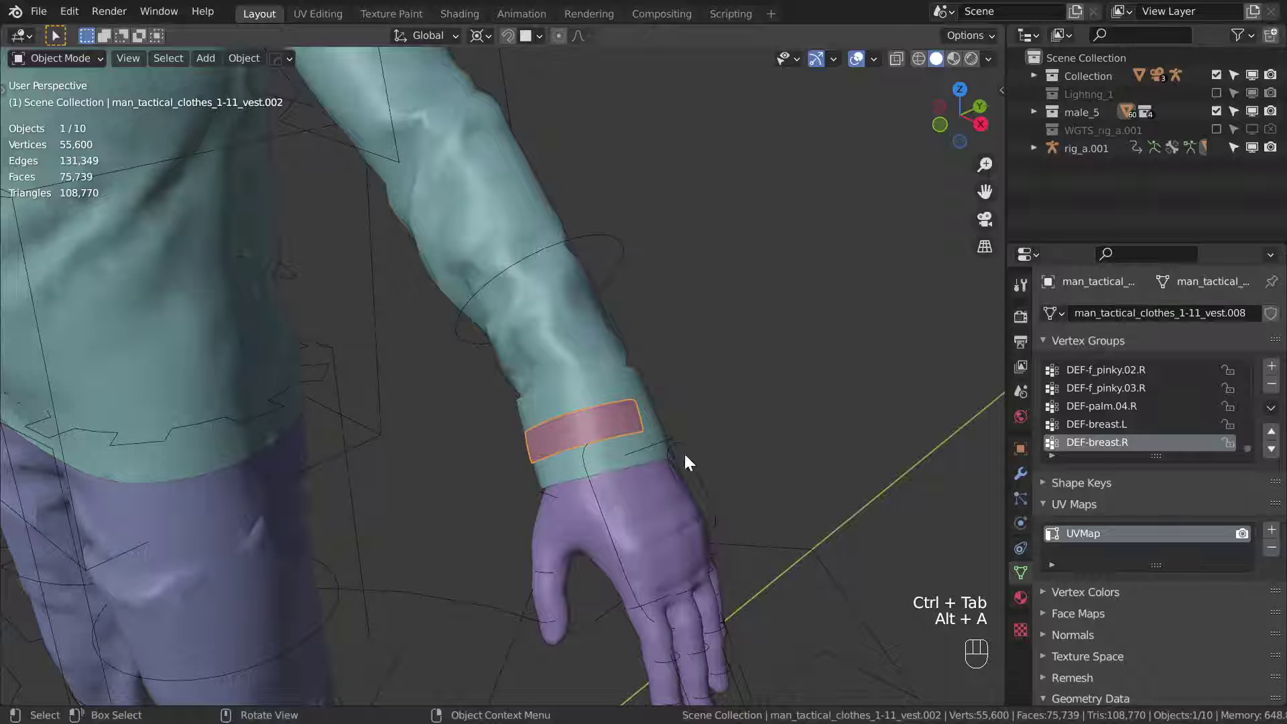
- Pose the hand IK control to confirm the reweighted cuff now follows the wrist
left_click(710, 463)
left_click(697, 463)
key("ctrl+Tab")
key("g")
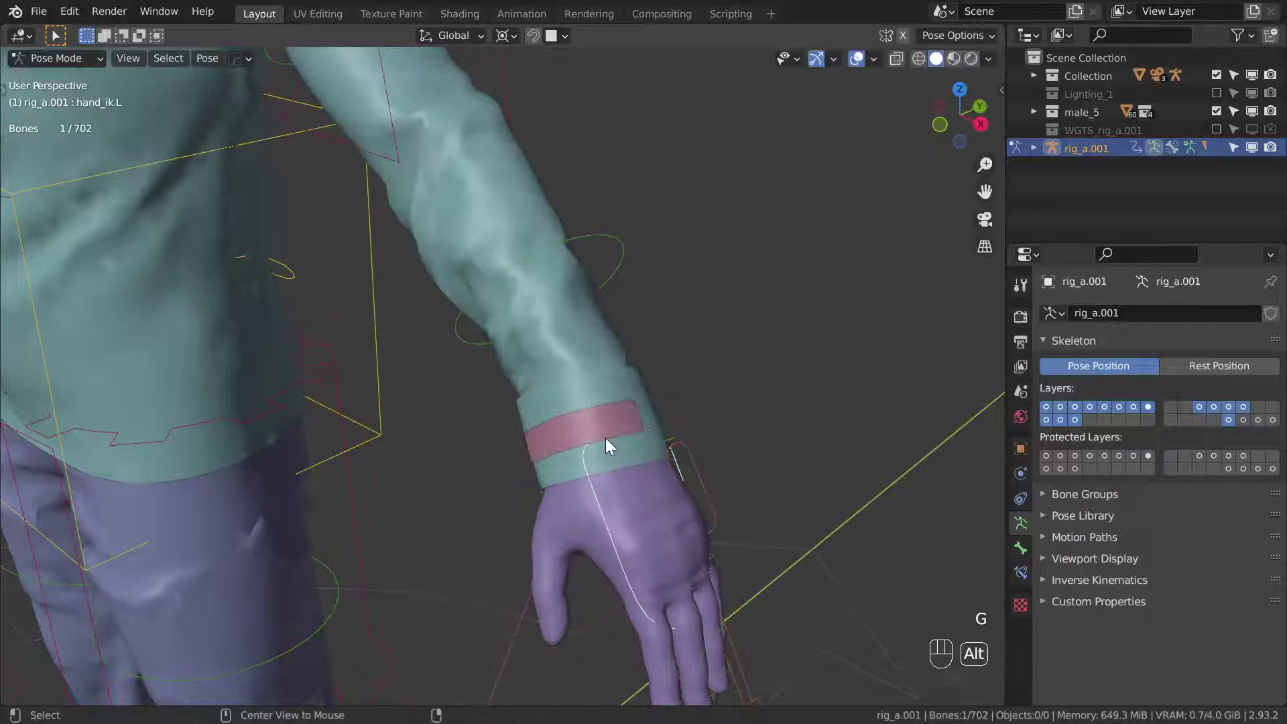
key("r")
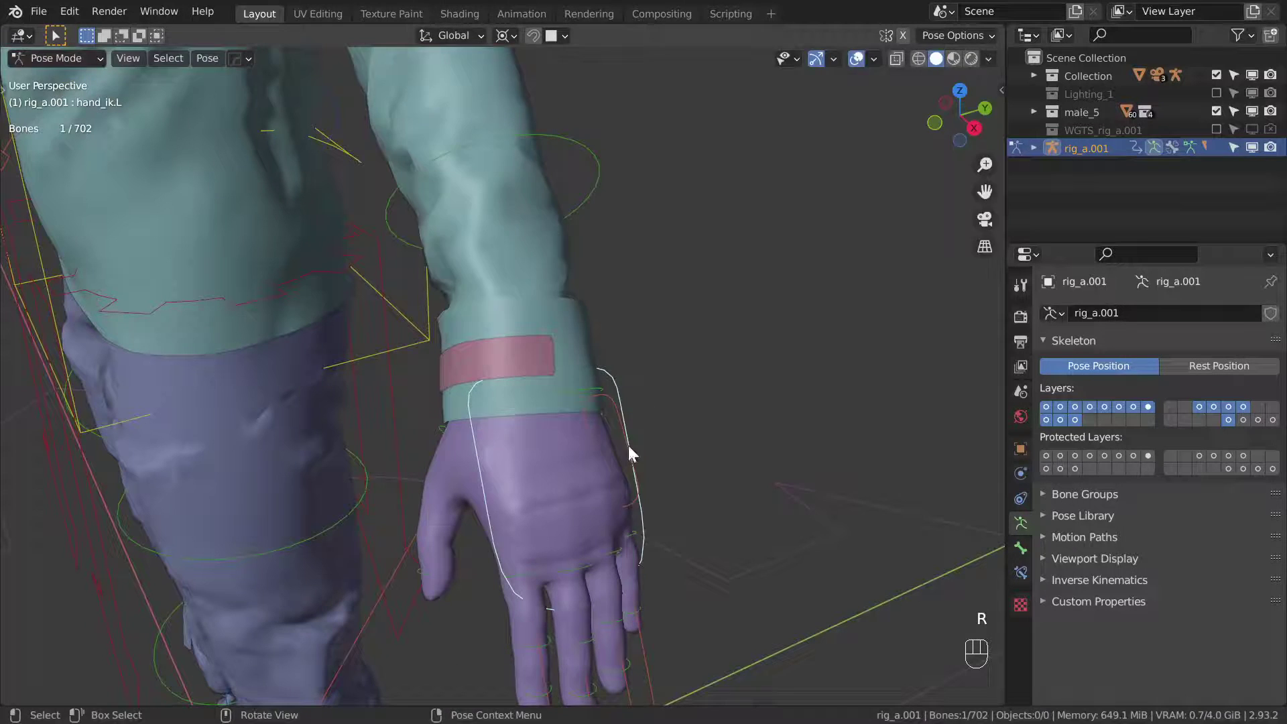
key("g")
left_click_drag(559, 416, 604, 403)
key("g")
left_click(605, 337)
key("ctrl+Tab")
- Join the weighted cuff band back into the shirt as a single object
left_click(586, 370)
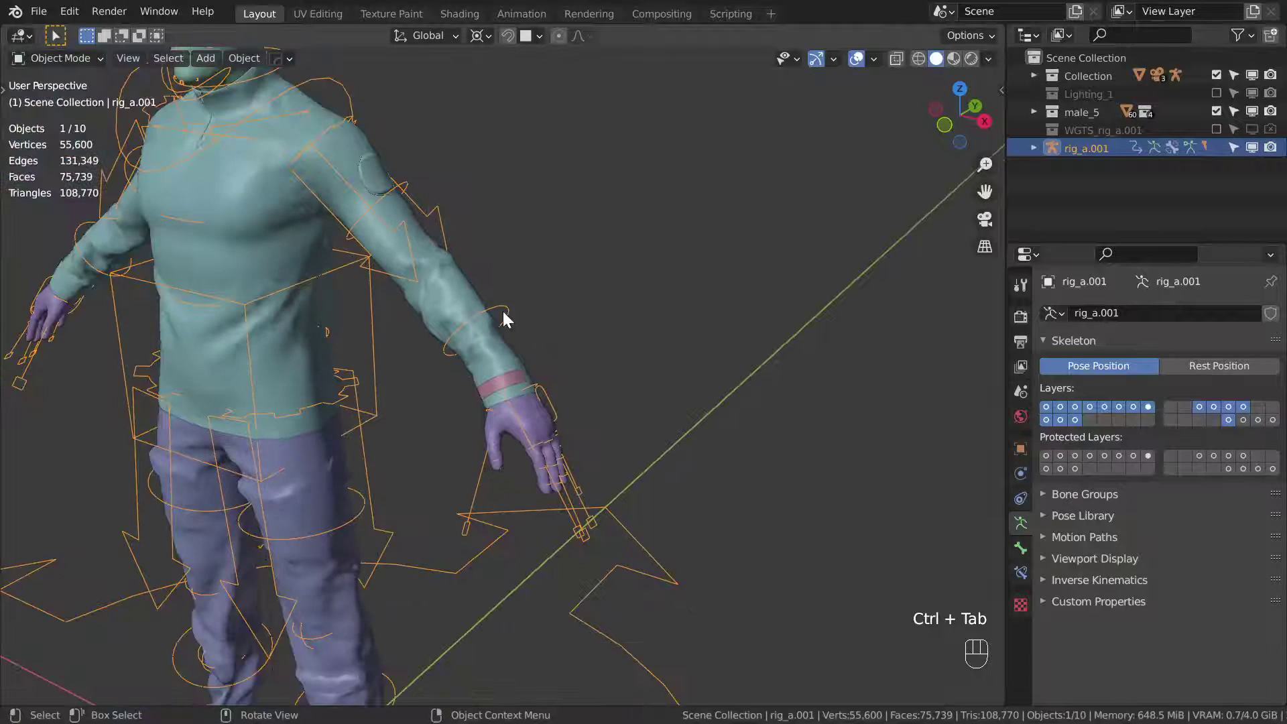
middle_click(524, 289)
middle_click(636, 361)
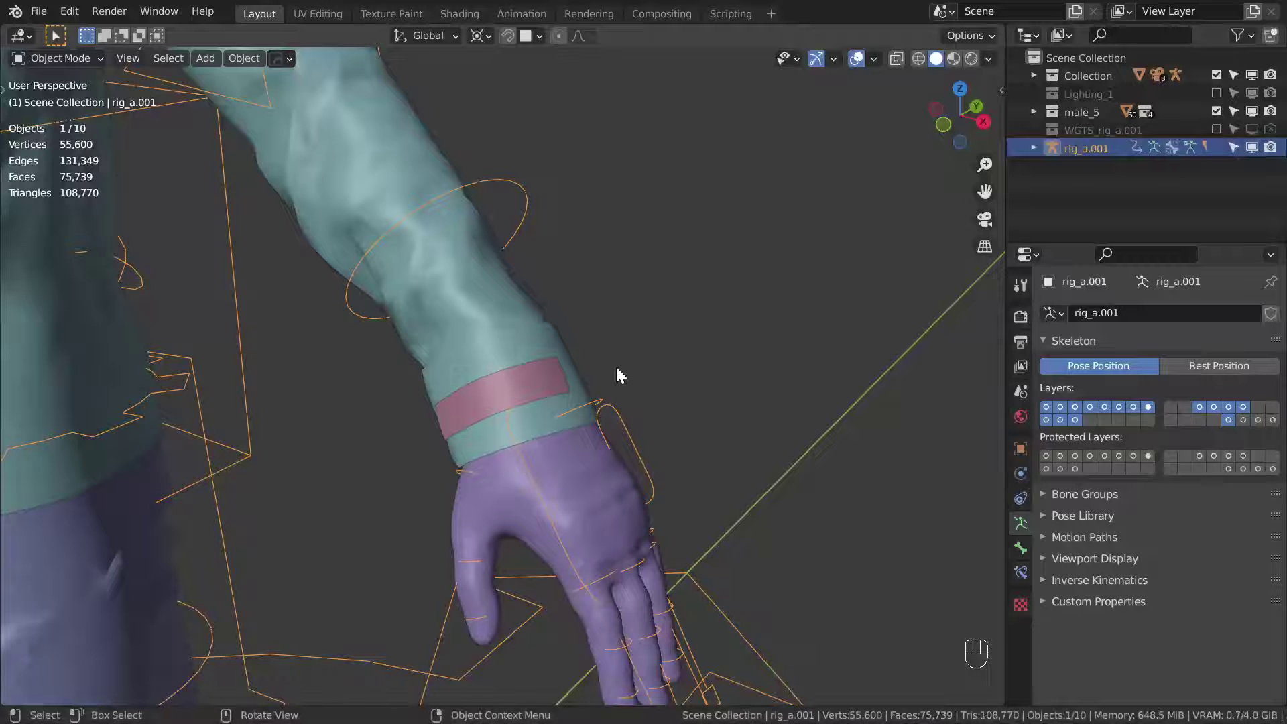
left_click(528, 374)
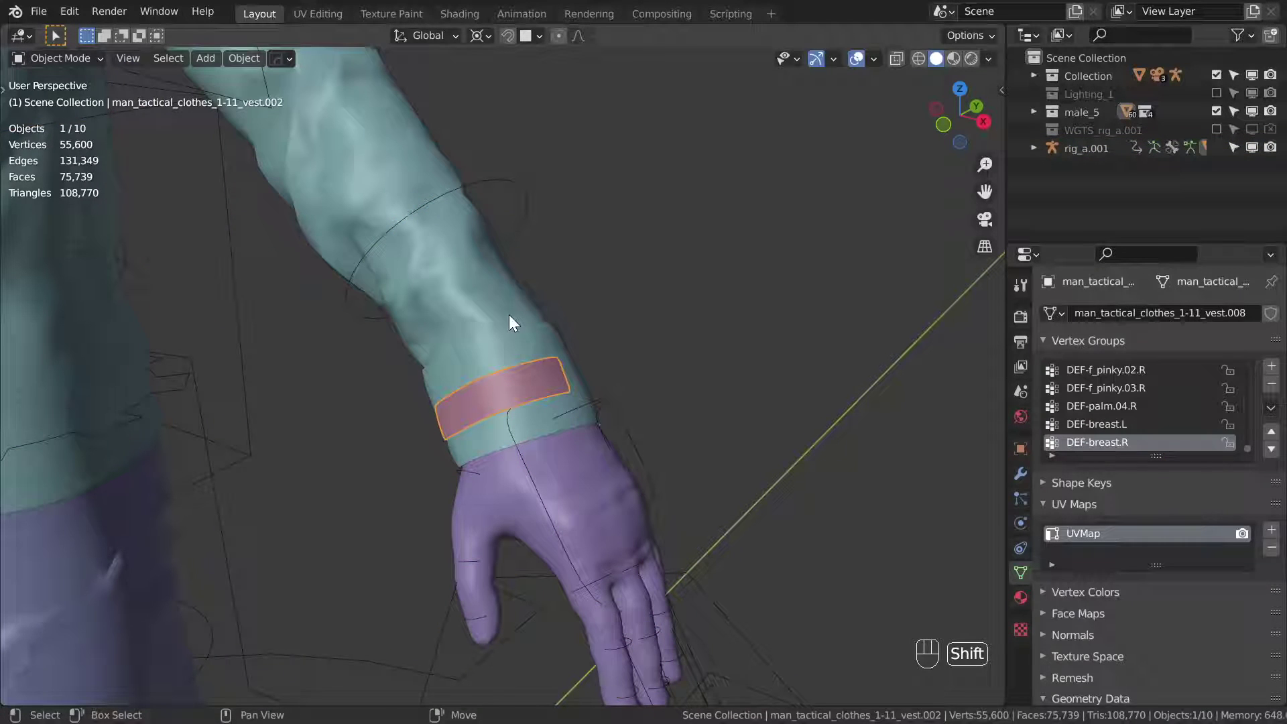
left_click(513, 319)
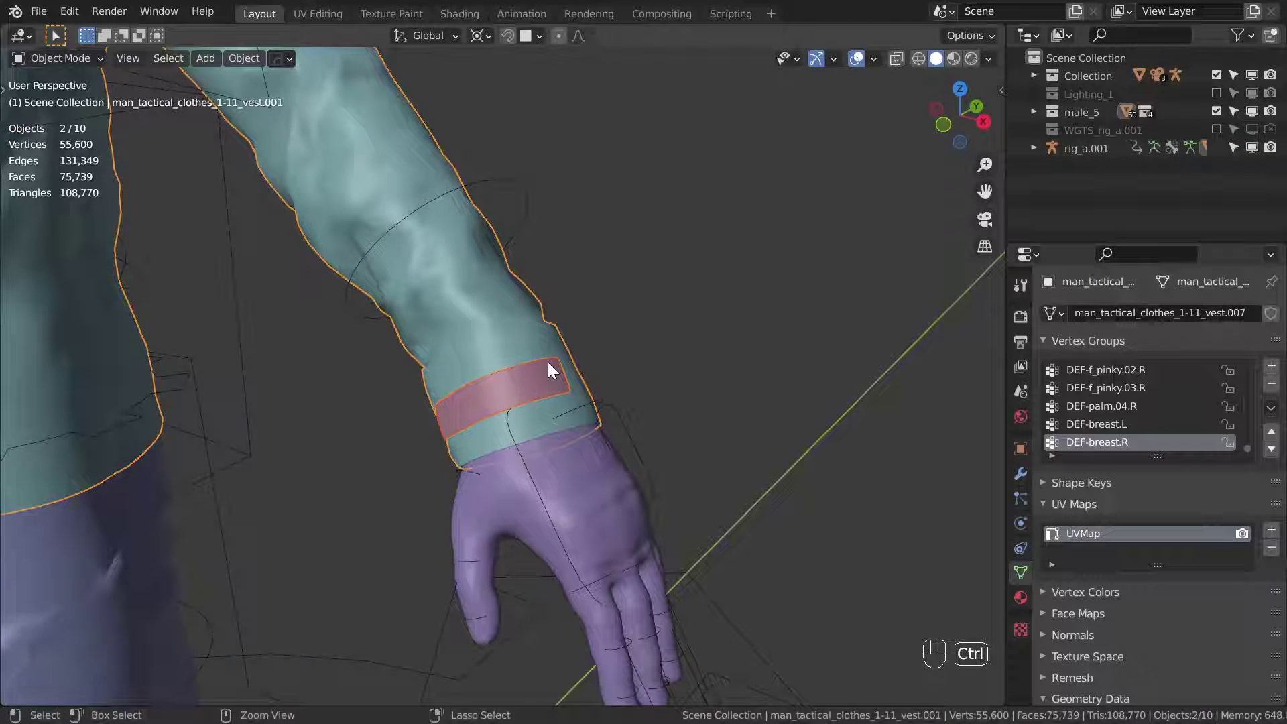
key("ctrl+j")
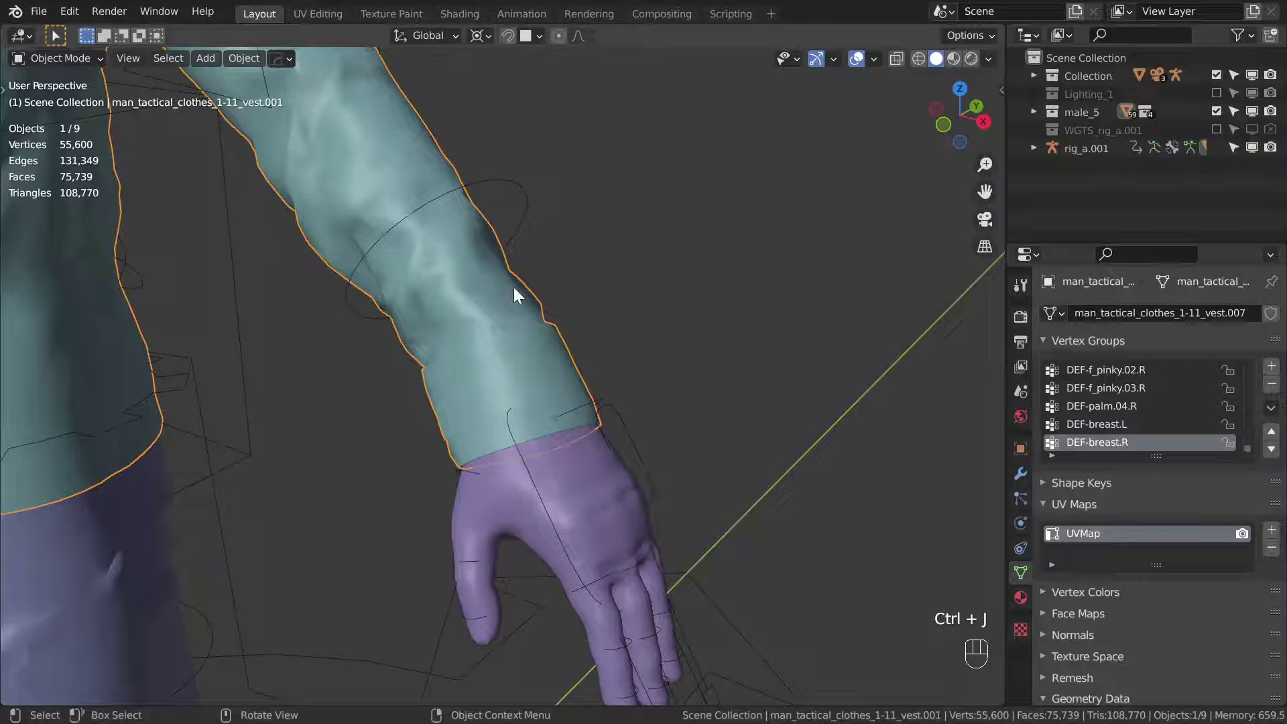
key("alt+a")
- Briefly test the rig again and pull the view back to the whole character
left_click(570, 400)
key("ctrl+Tab")
key("g")
left_click(740, 419)
scroll("down", 3)
key("ctrl+Tab")
left_click_drag(543, 346, 606, 252)
left_click_drag(596, 298, 559, 314)
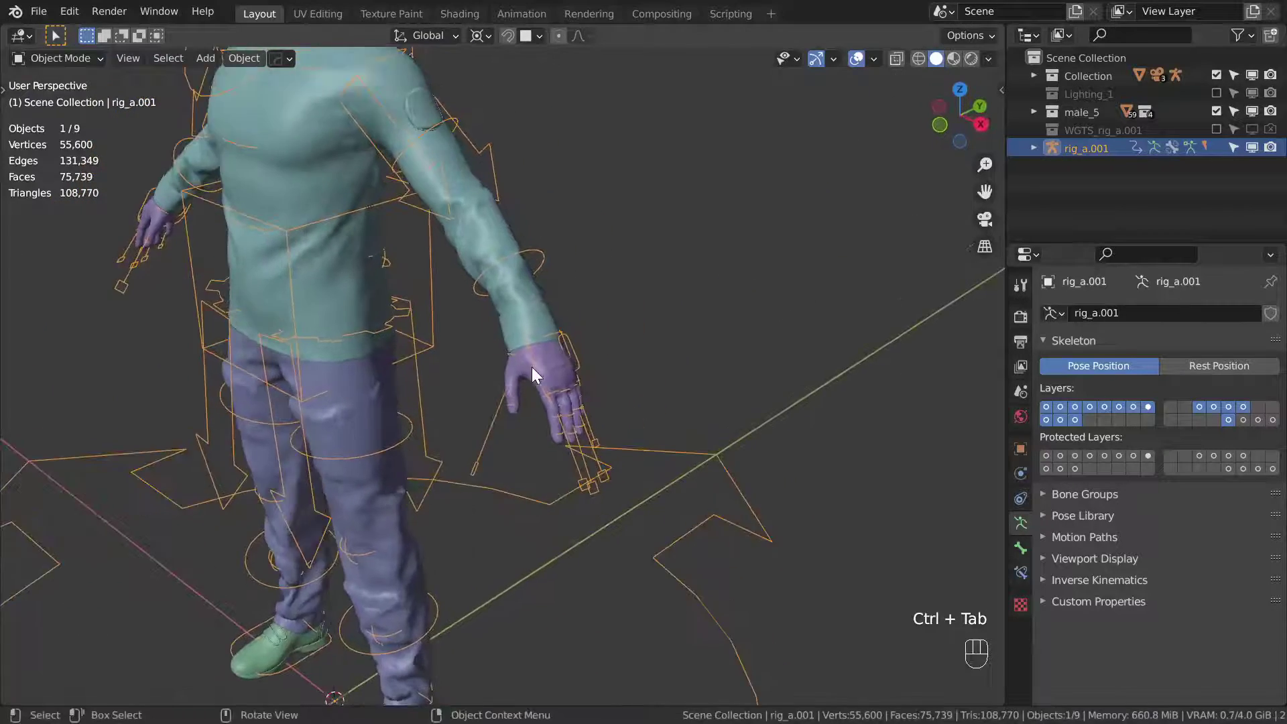
- Zoom to the shoes and select the seam-bounded sole in Edit Mode to inspect the mesh
left_click_drag(561, 382, 592, 387)
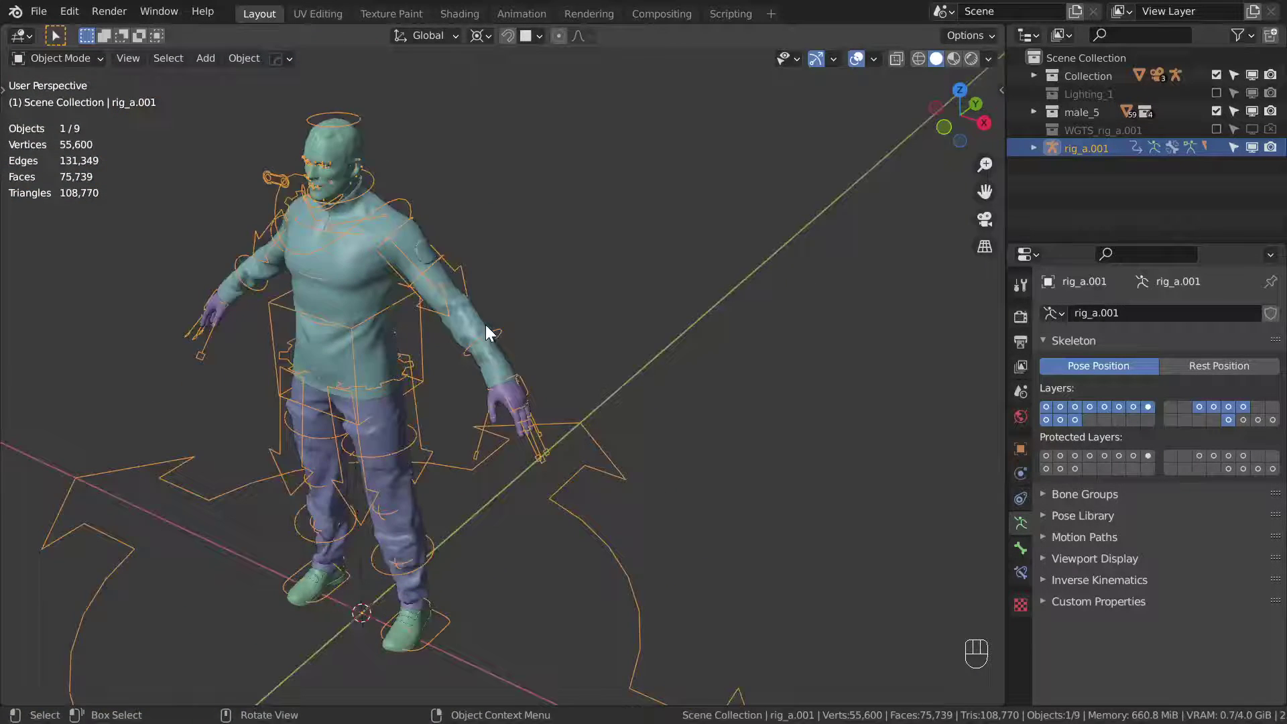
left_click_drag(511, 411, 596, 237)
key("alt+a")
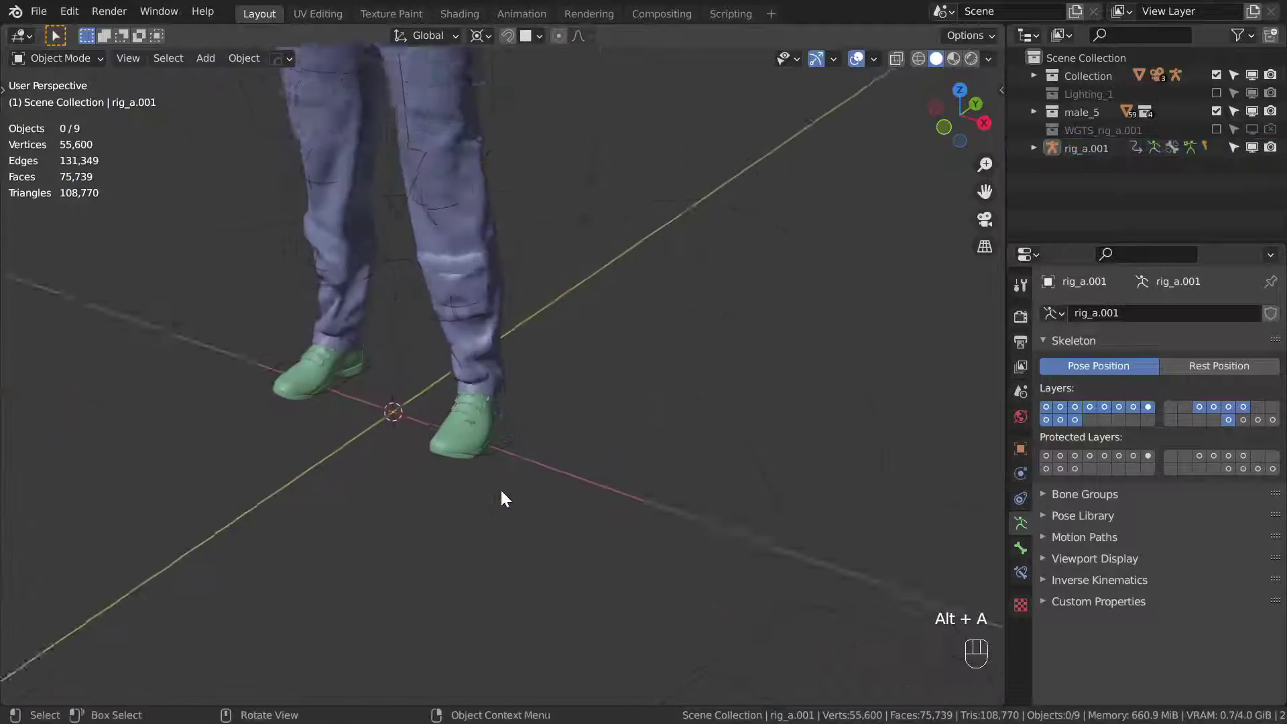
left_click_drag(506, 427, 475, 425)
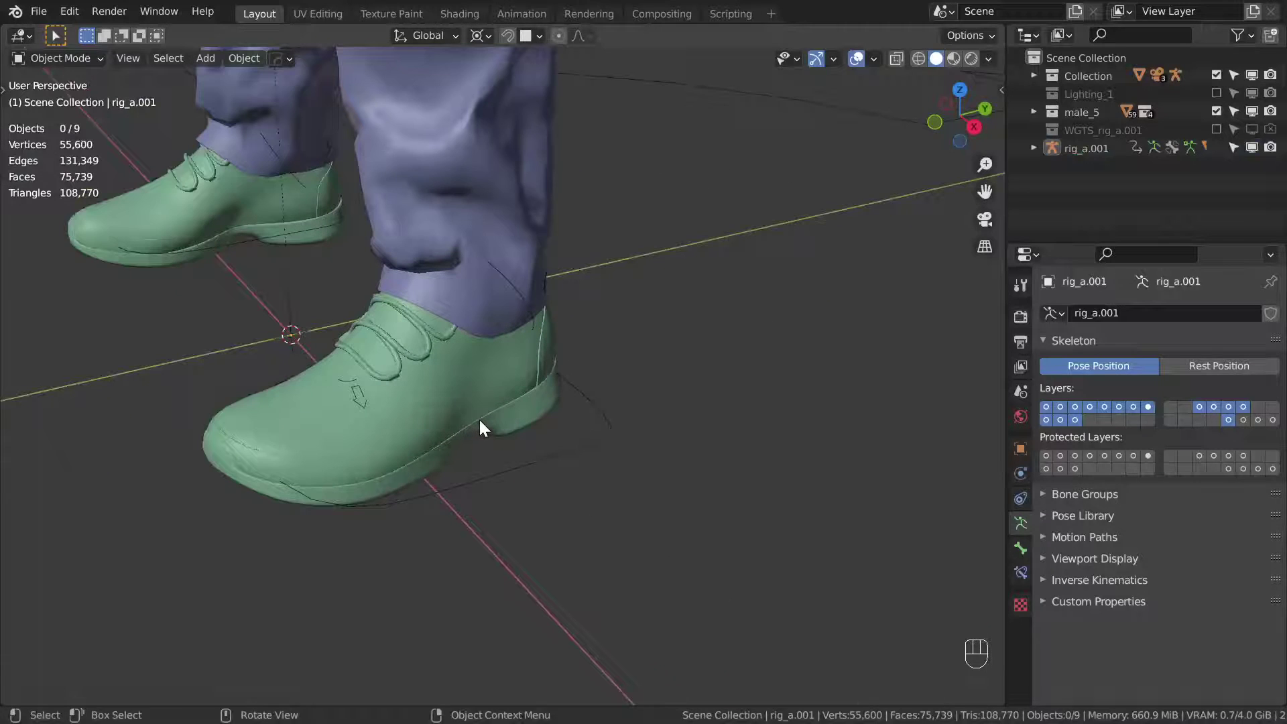
left_click(512, 393)
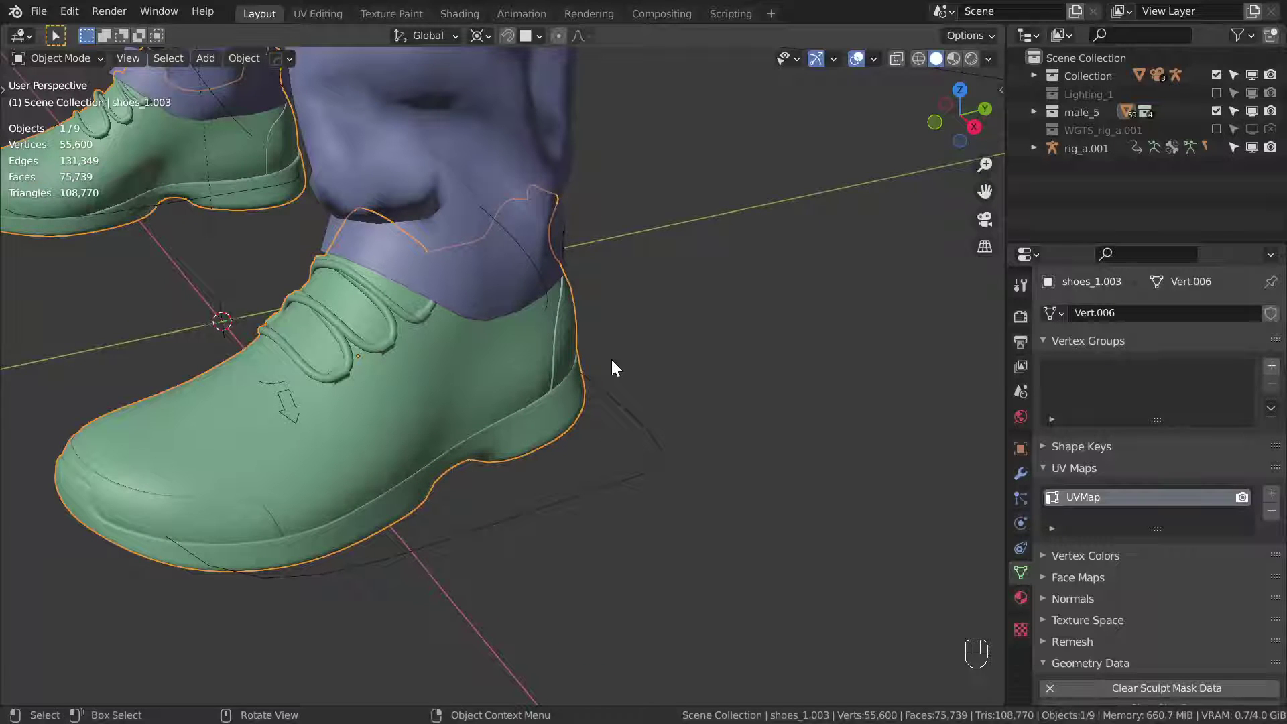
key("Tab")
key("alt+a")
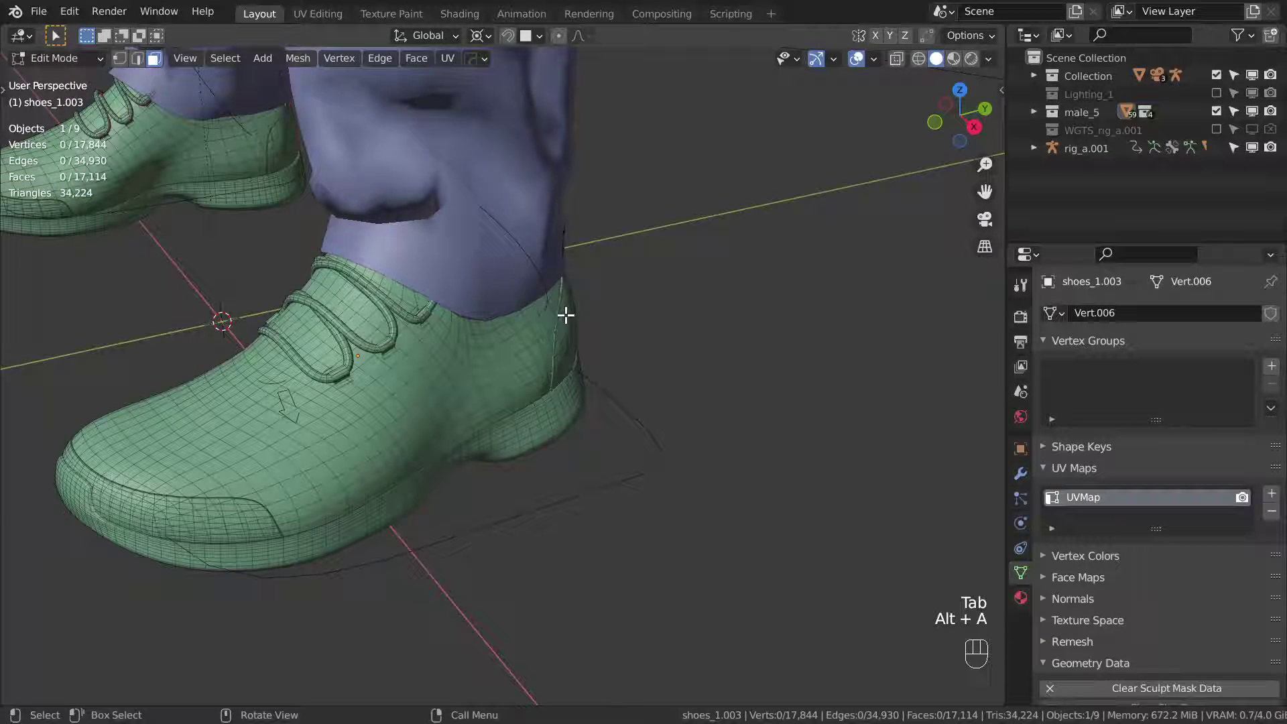
key("l")
key("l")
key("g")
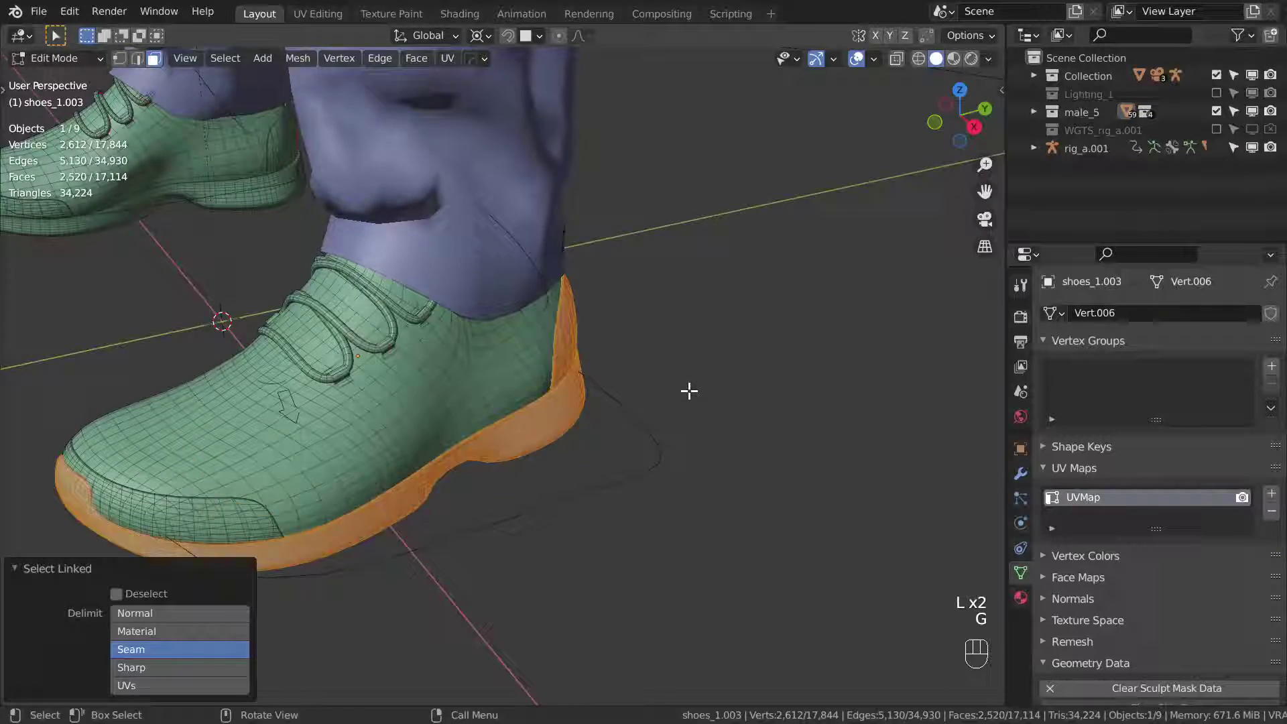
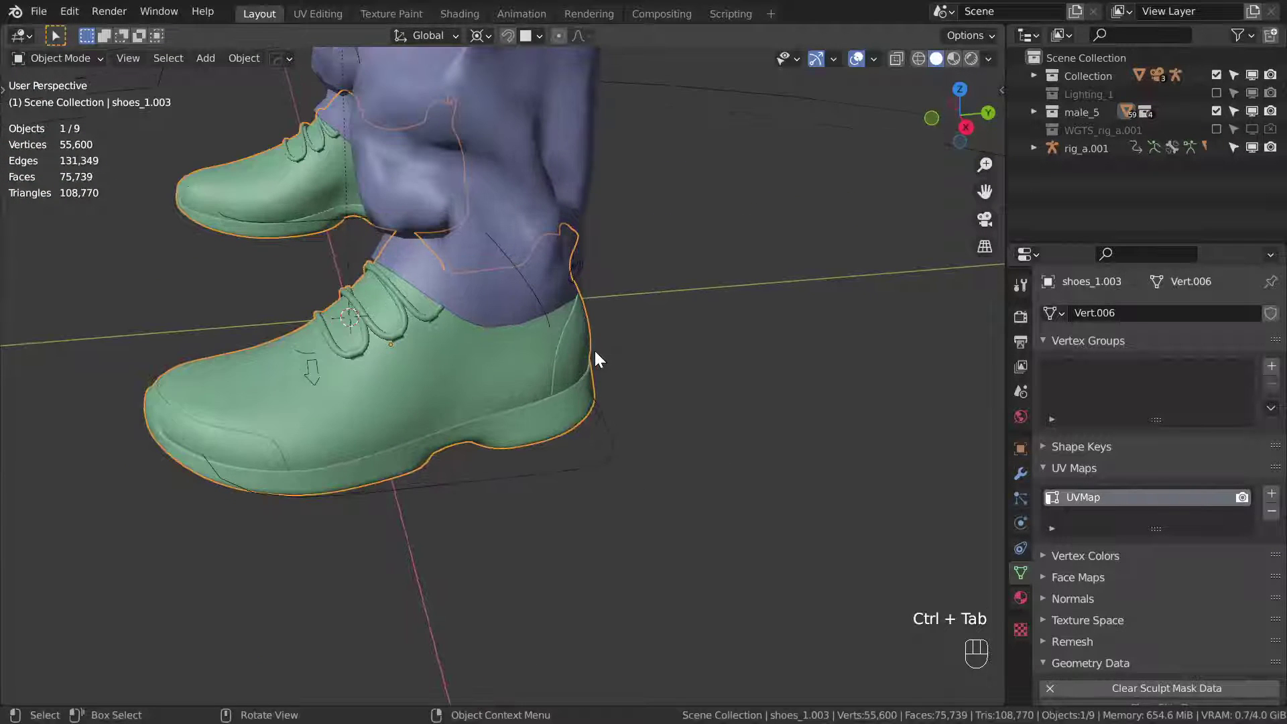
- Hide the trousers so the shoes show on their own
left_click(591, 259)
key("h")
left_click(607, 317)
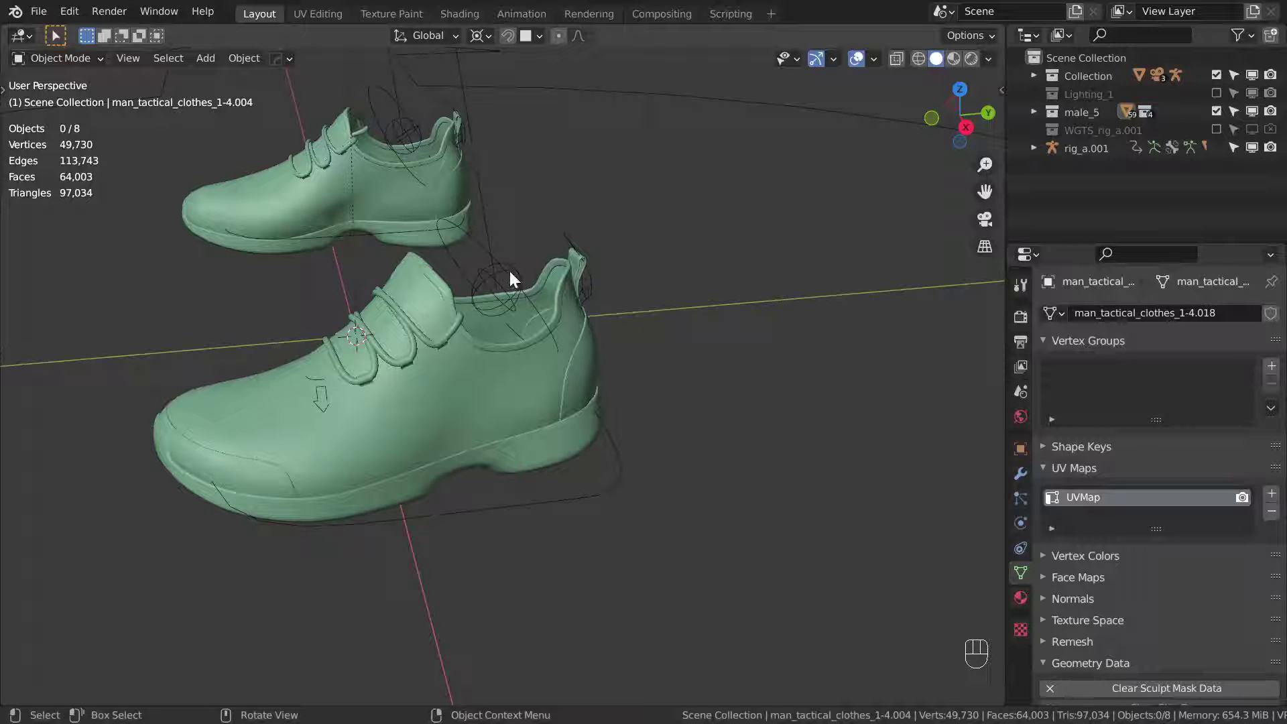
- Parent the shoes to the rig with automatic weights
left_click(556, 285)
left_click(625, 466)
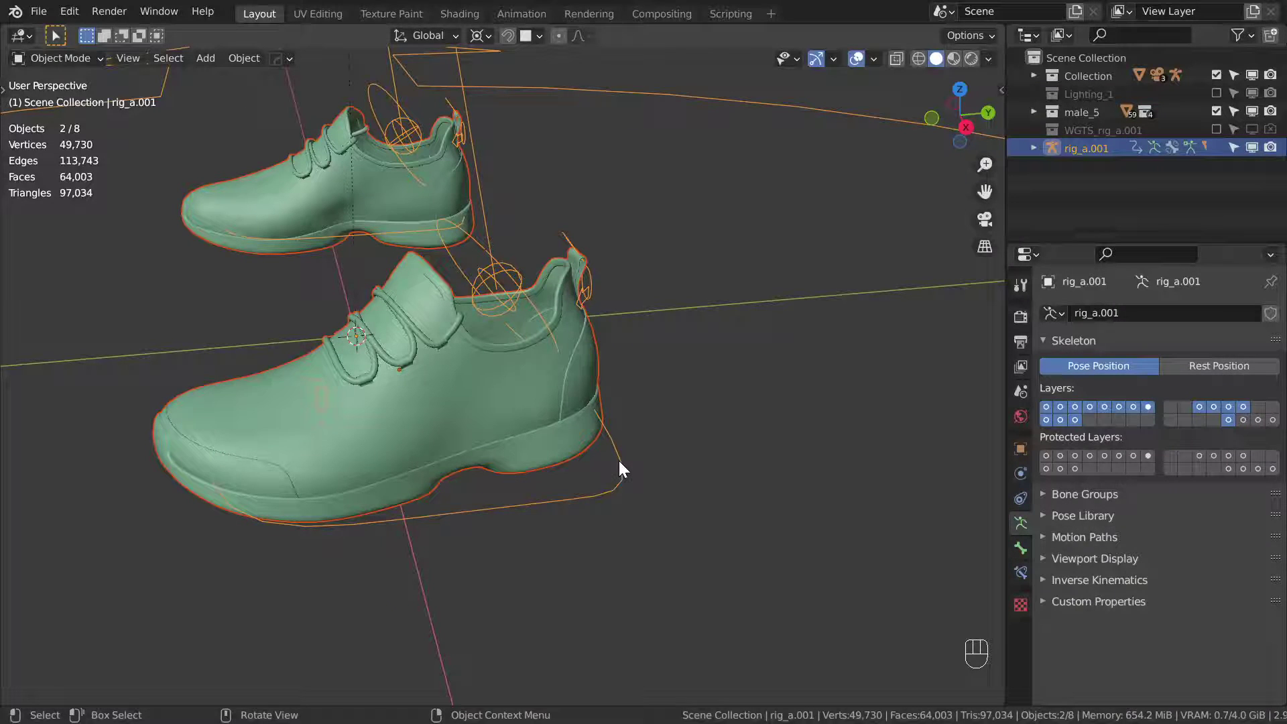
key("ctrl+p")
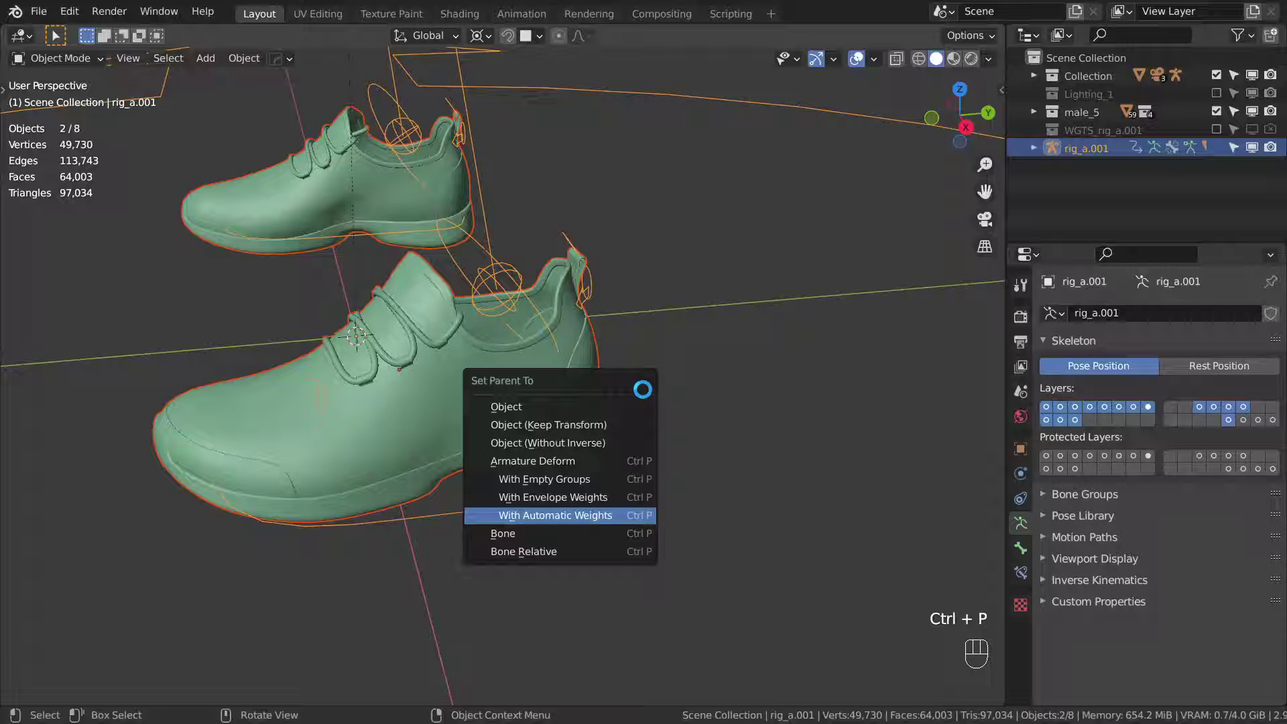
left_click_drag(621, 375, 612, 354)
- Rotate foot_heel_ik.L both ways in Pose Mode to test the shoe deformation, then return to Object Mode
key("ctrl+Tab")
key("r")
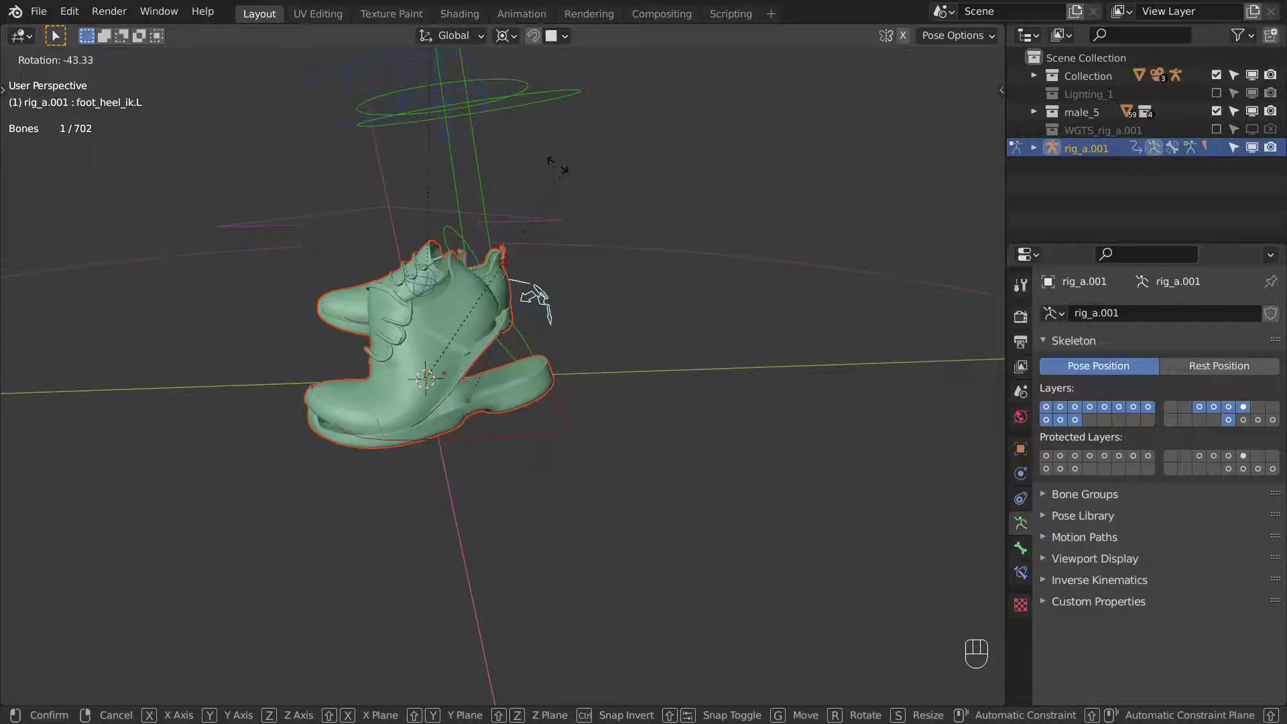
left_click_drag(595, 365, 648, 384)
left_click(668, 369)
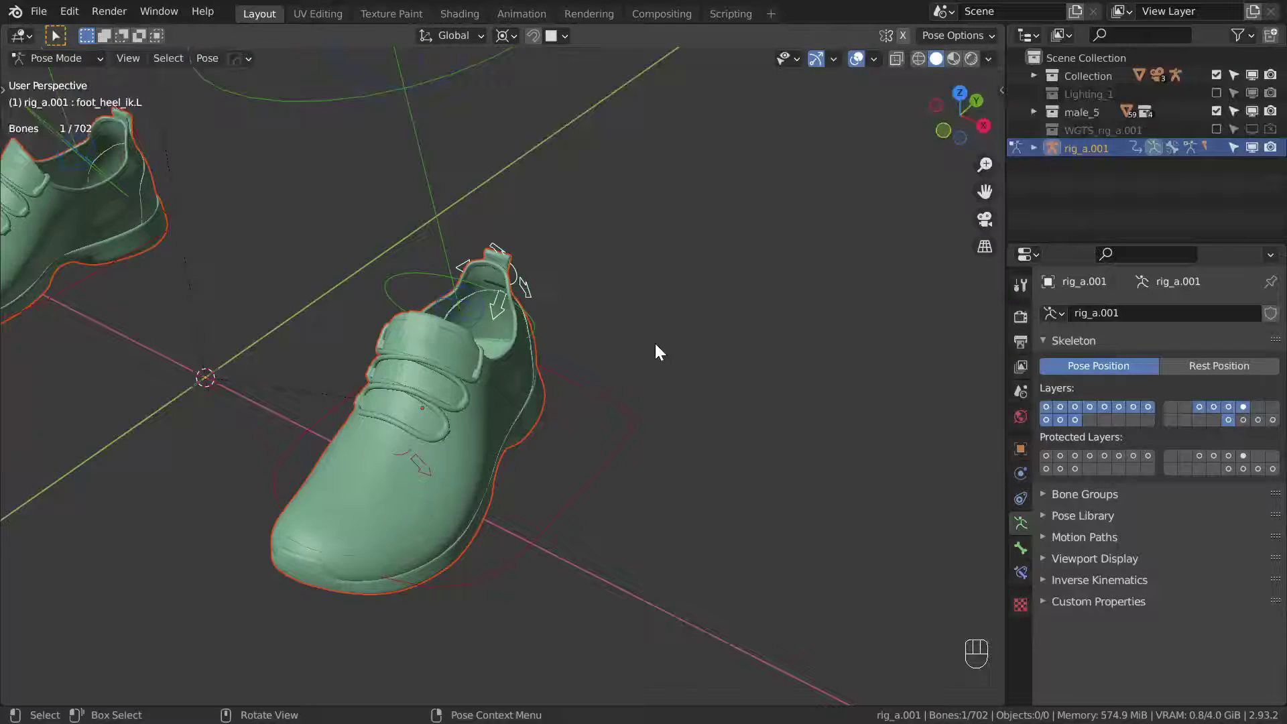
key("r")
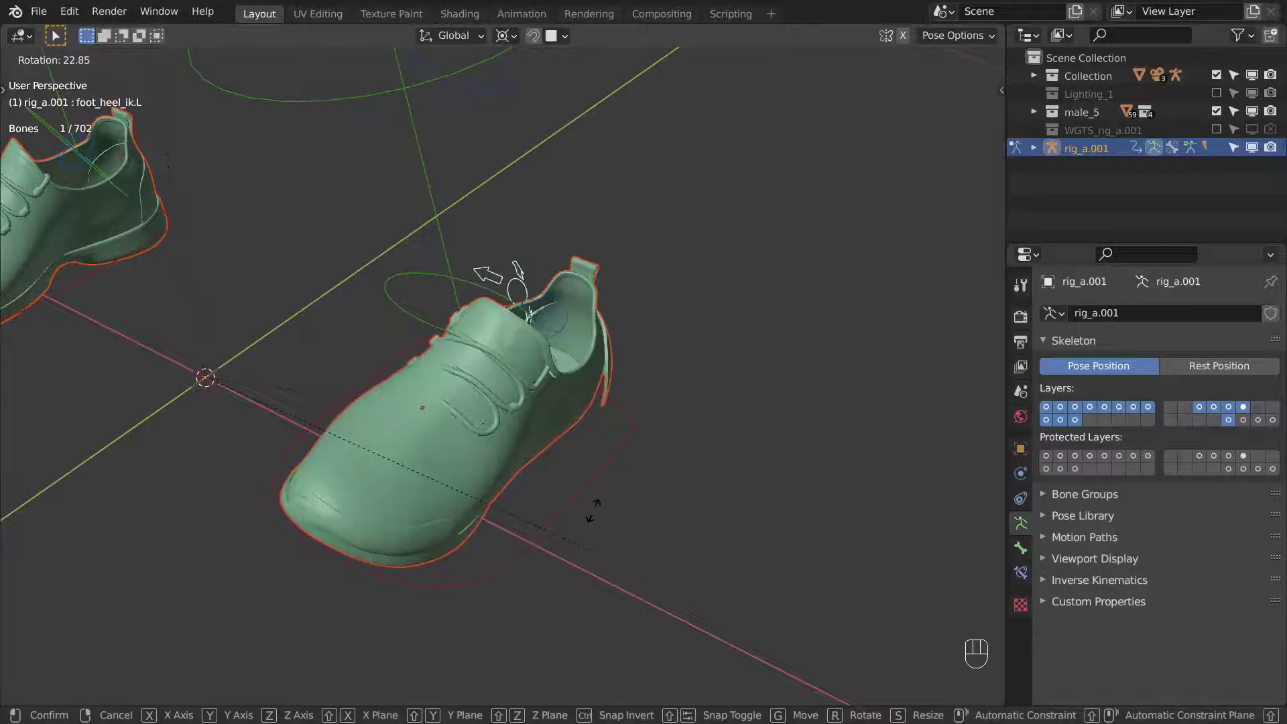
left_click_drag(631, 331, 570, 319)
left_click(686, 340)
key("ctrl+Tab")
left_click_drag(539, 347, 557, 414)
- Clear the shoes' parent, delete all their vertex groups and unhide the rest of the character
middle_click(578, 360)
left_click(578, 470)
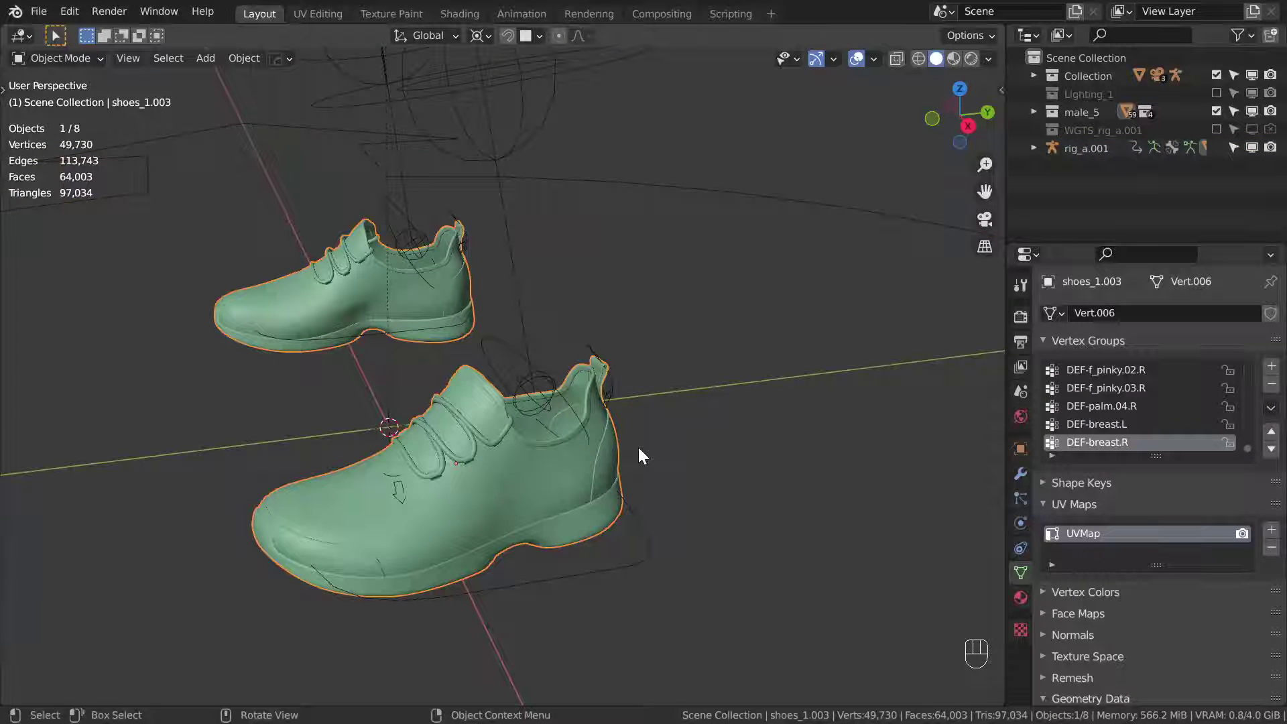
key("alt+p")
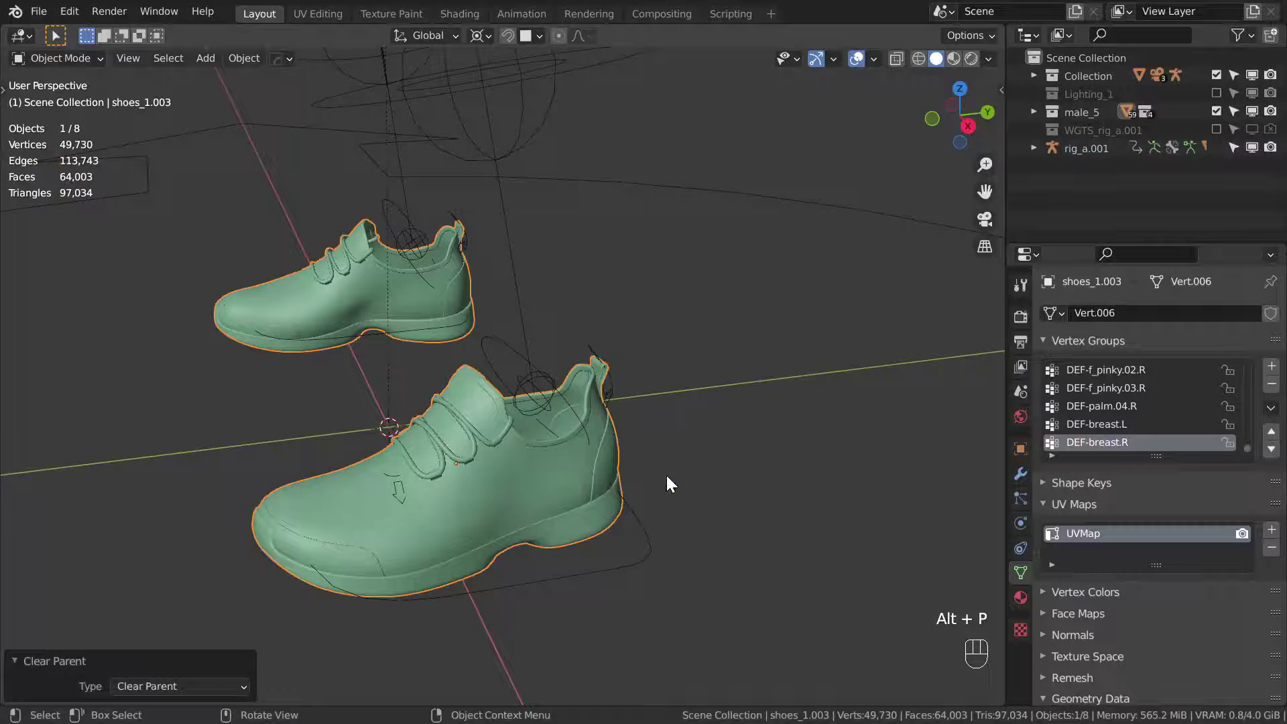
left_click_drag(1276, 417, 1224, 456)
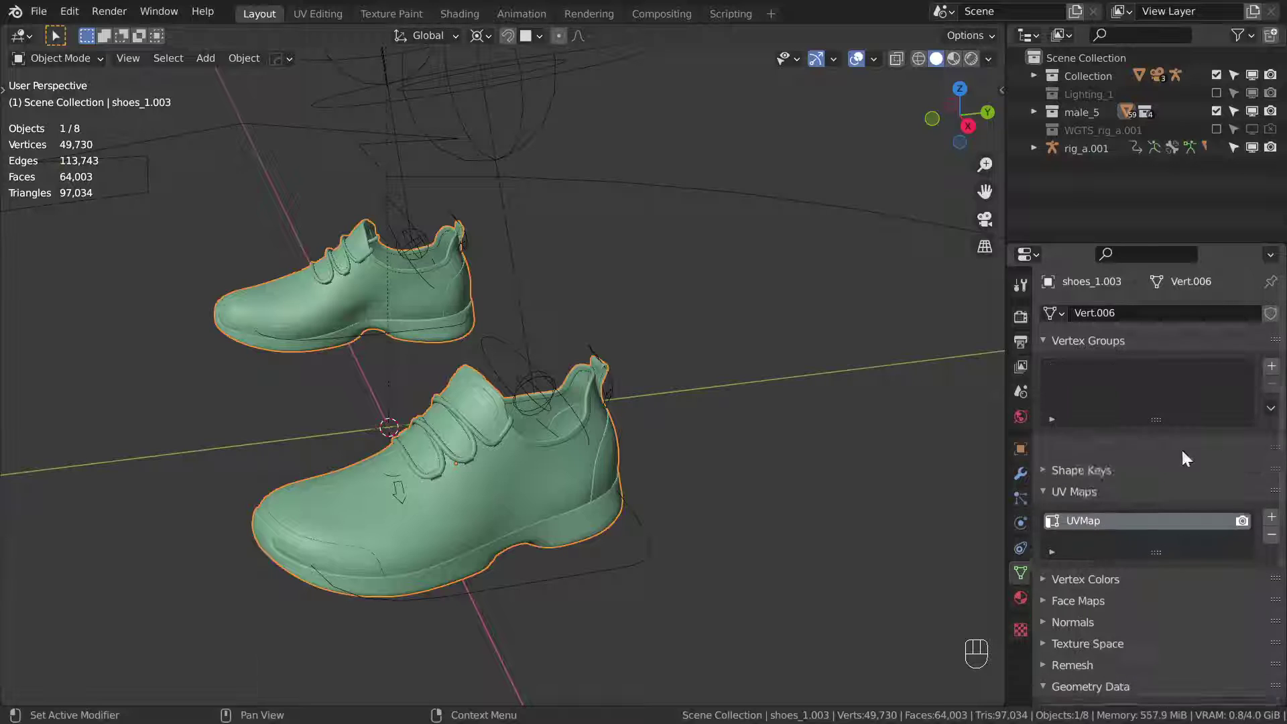
left_click_drag(702, 359, 710, 421)
key("alt+h")
key("alt+a")
- Nudge the right shoe slightly sideways while inspecting the feet
left_click_drag(613, 417, 648, 431)
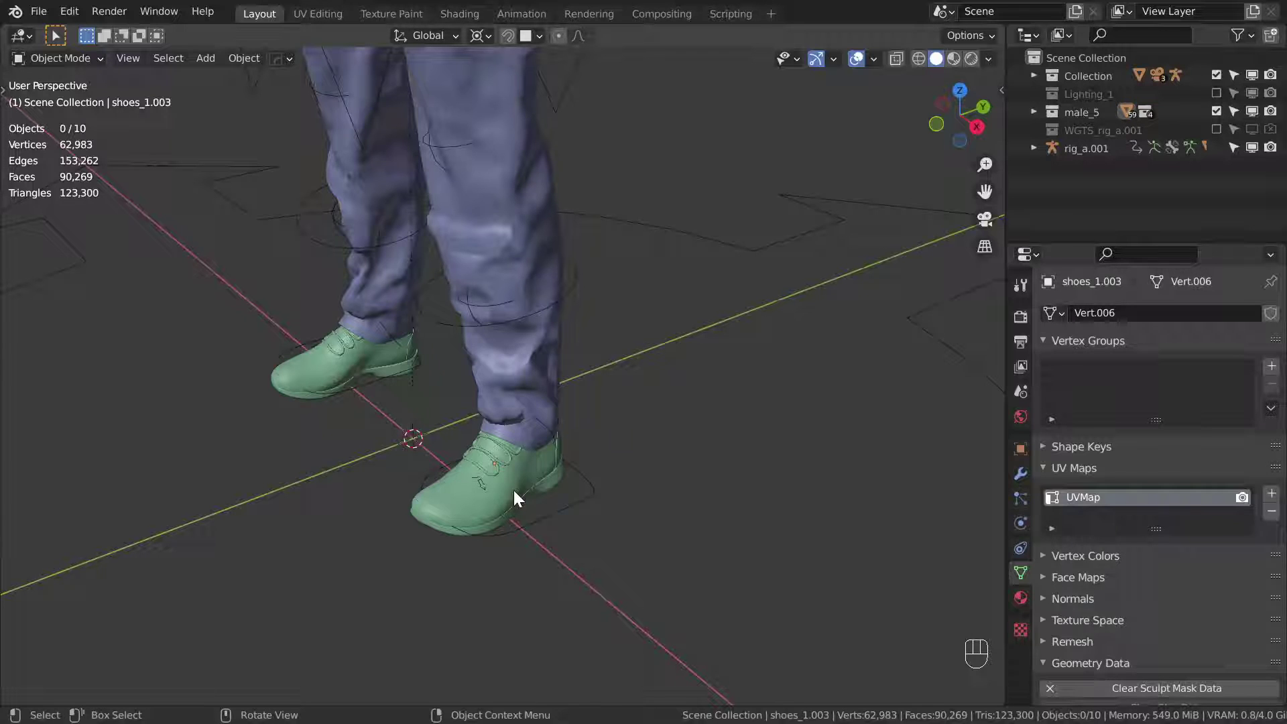
middle_click(556, 433)
left_click_drag(565, 481, 552, 476)
left_click(520, 457)
left_click_drag(510, 478, 549, 500)
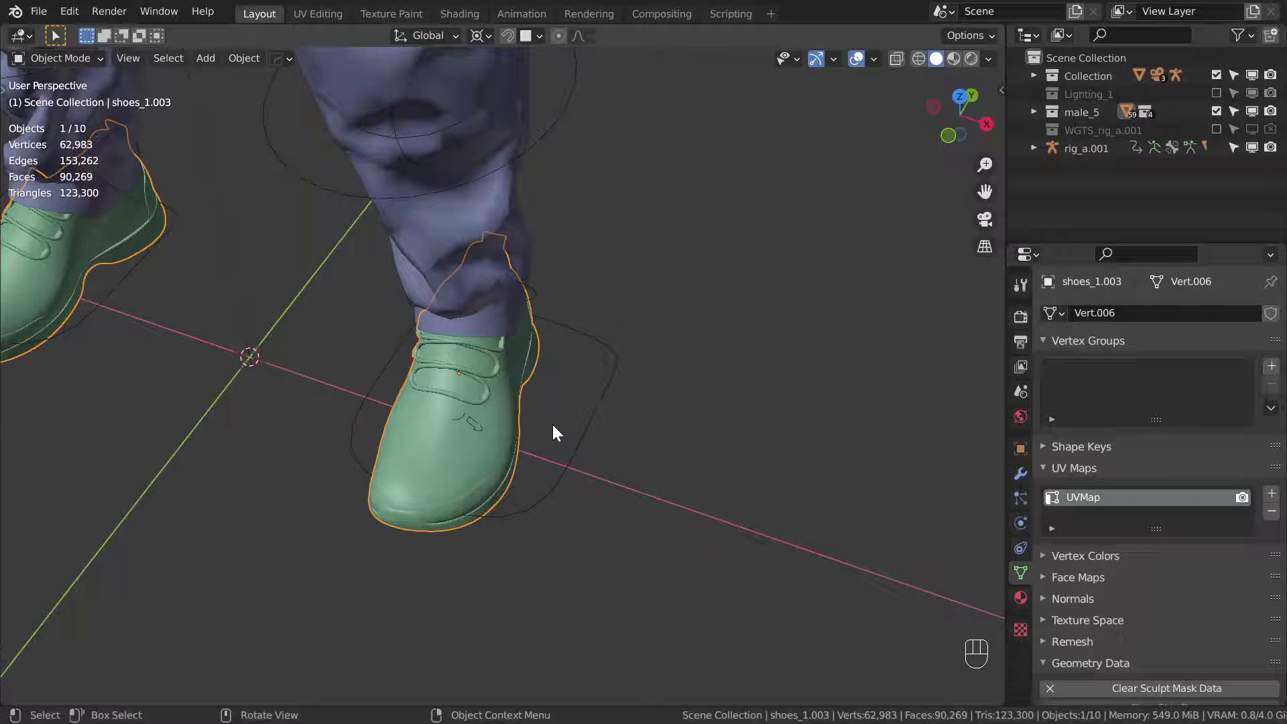
key("g")
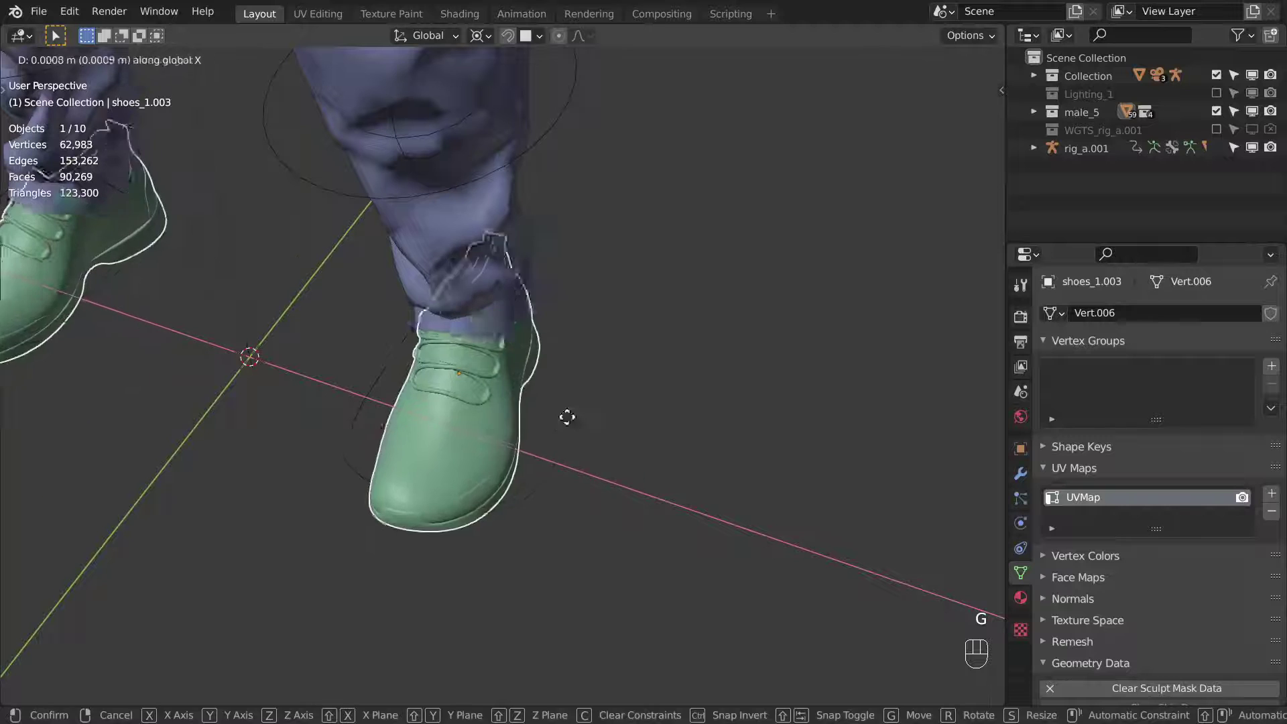
left_click_drag(590, 318, 550, 289)
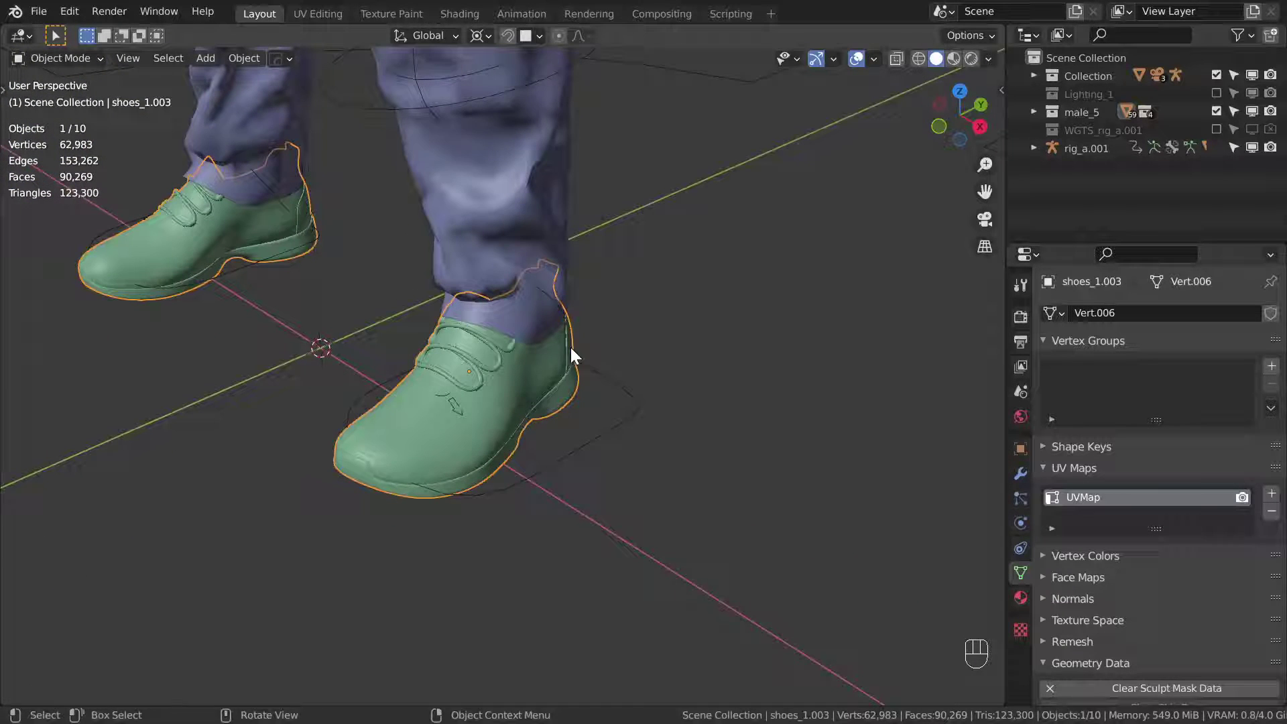
middle_click(580, 381)
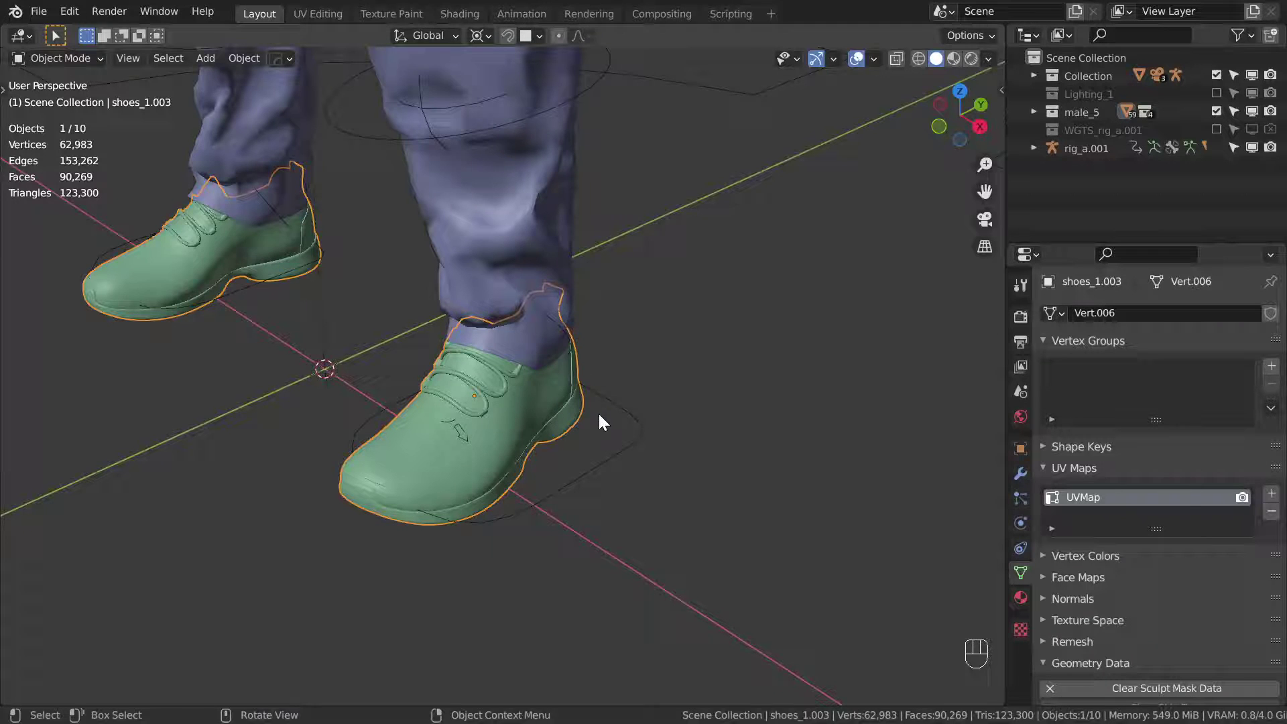
middle_click(670, 416)
left_click_drag(636, 423, 670, 437)
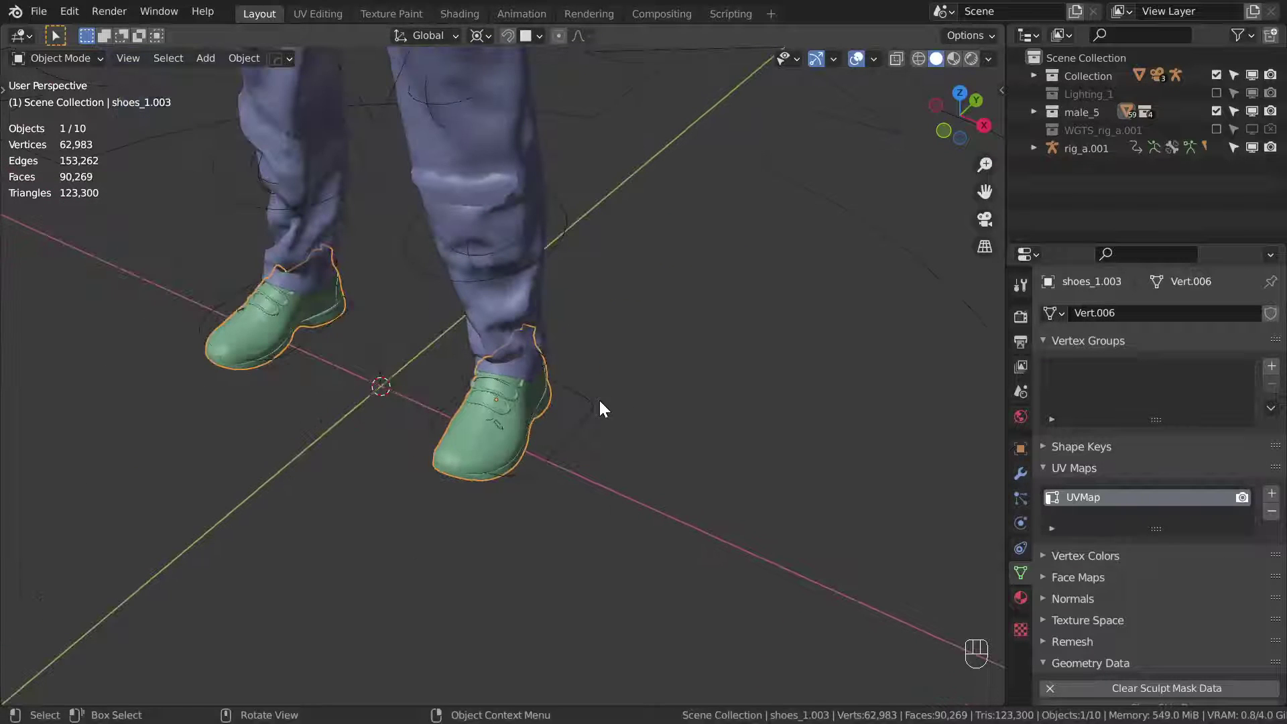
- Add a cube and scale and move it to cover the right shoe
key("shift+a")
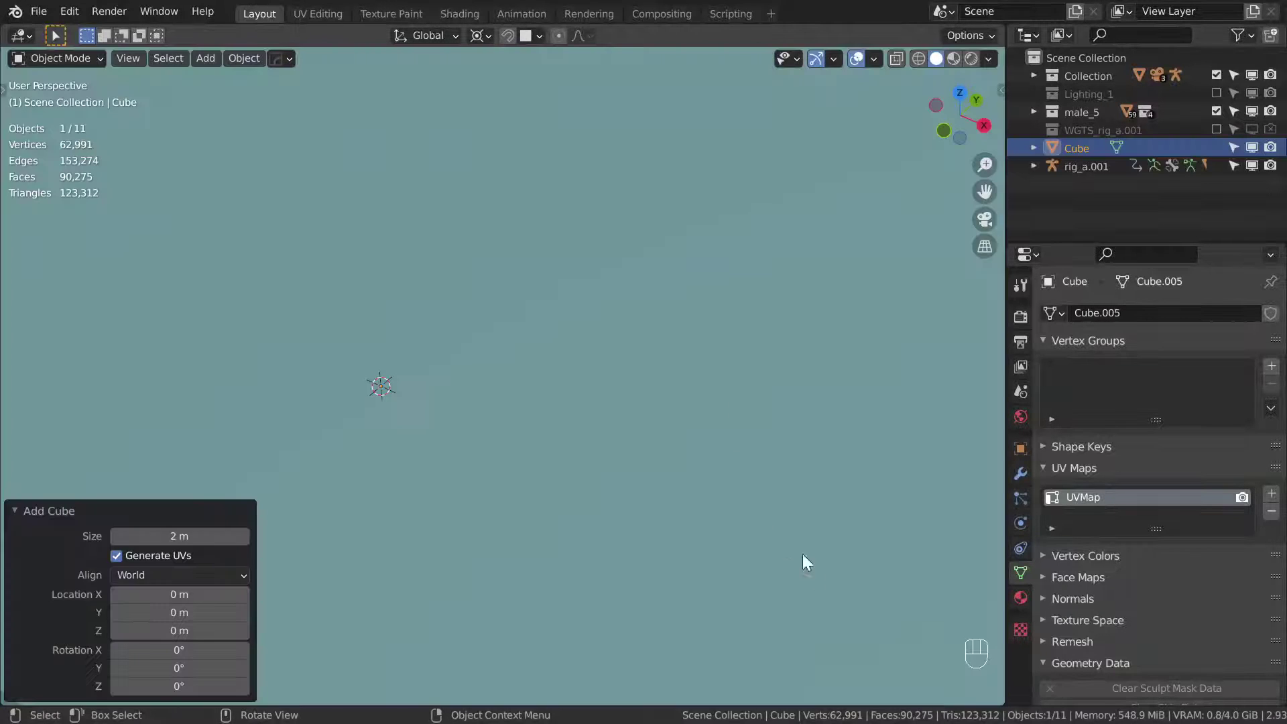
key("s")
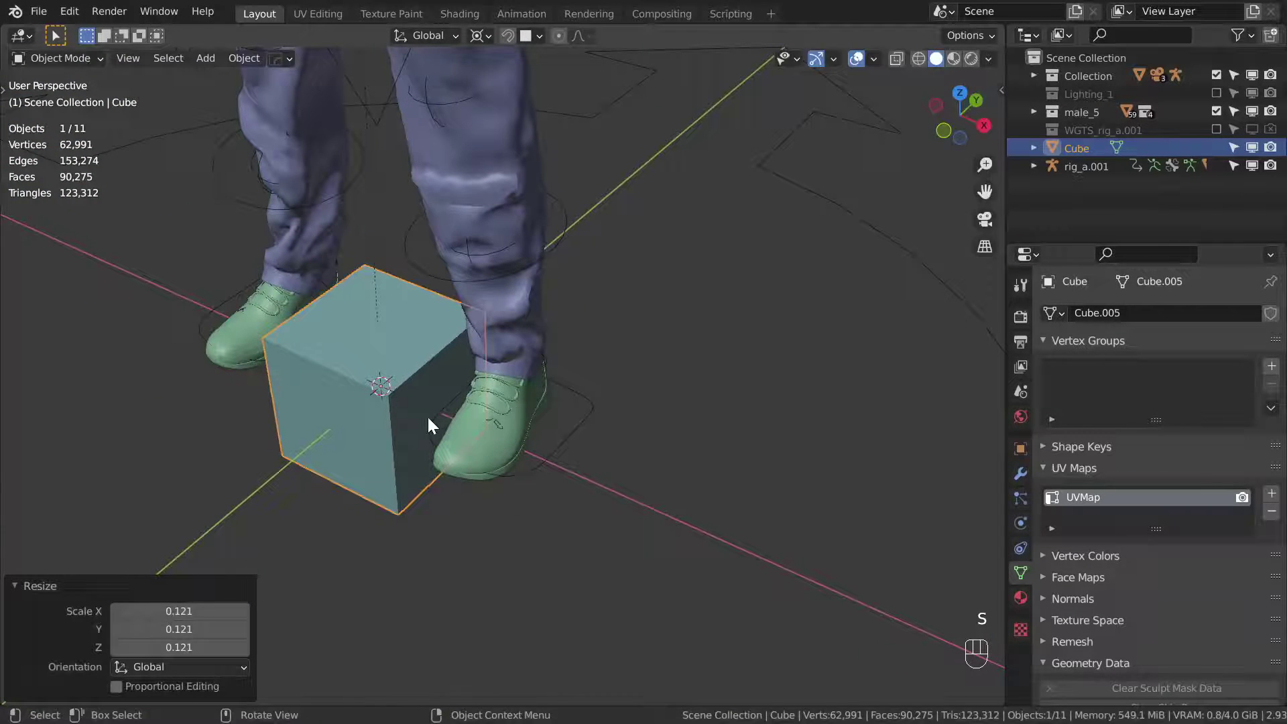
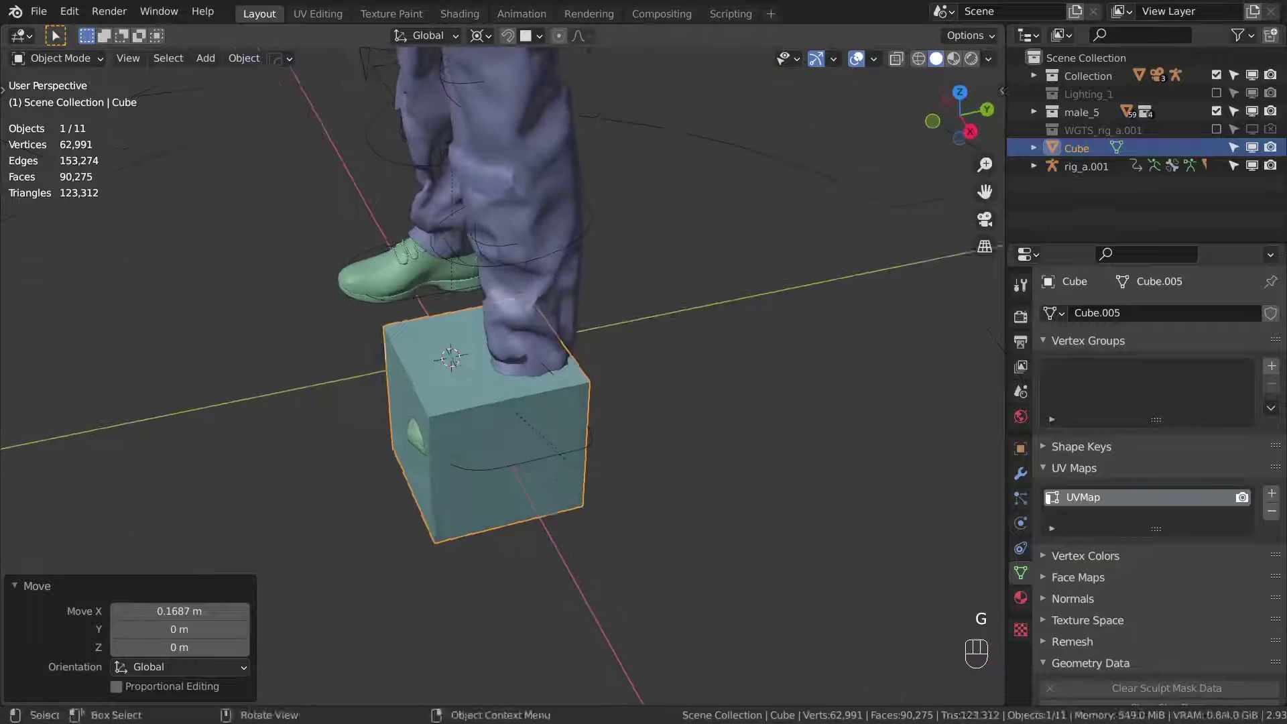
key("s")
left_click_drag(650, 492, 527, 447)
key("alt+z")
left_click_drag(581, 476, 726, 471)
key("alt+z")
key("g")
- Apply the cube's scale and round it with a level-4 Subdivision modifier
key("ctrl+a")
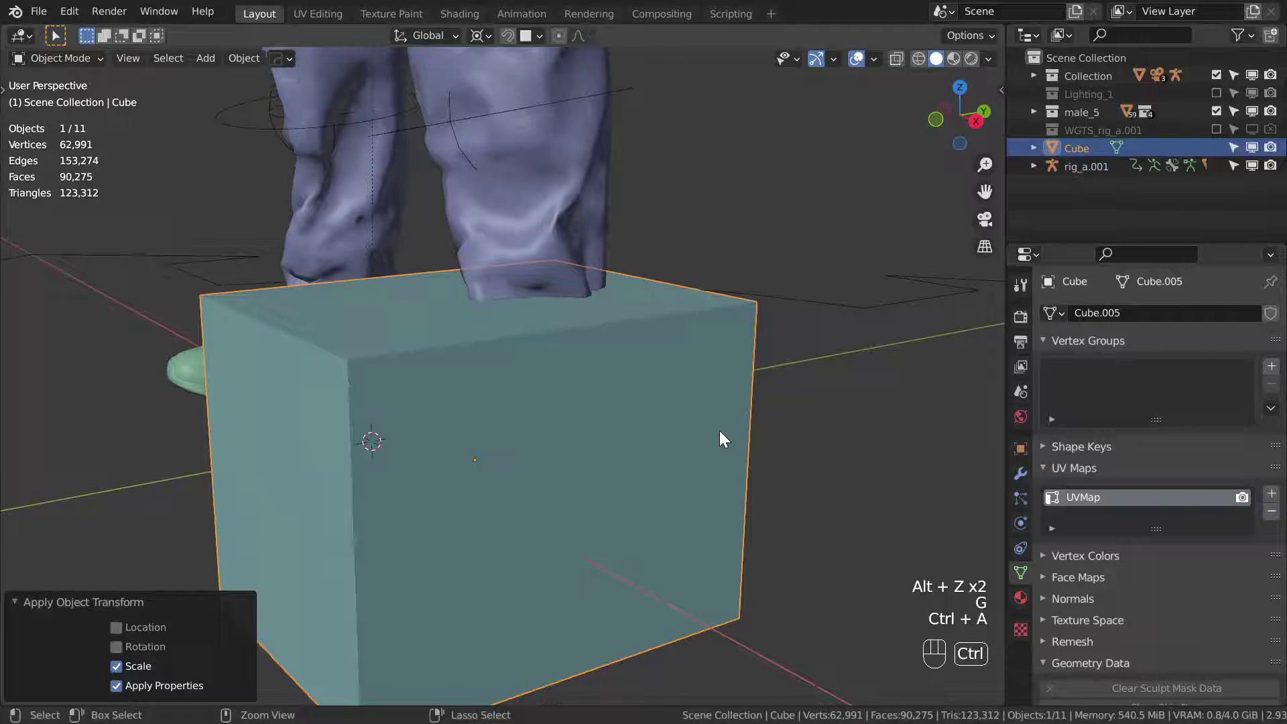
key("ctrl+2")
key("ctrl+3")
left_click_drag(696, 438, 703, 418)
key("ctrl+4")
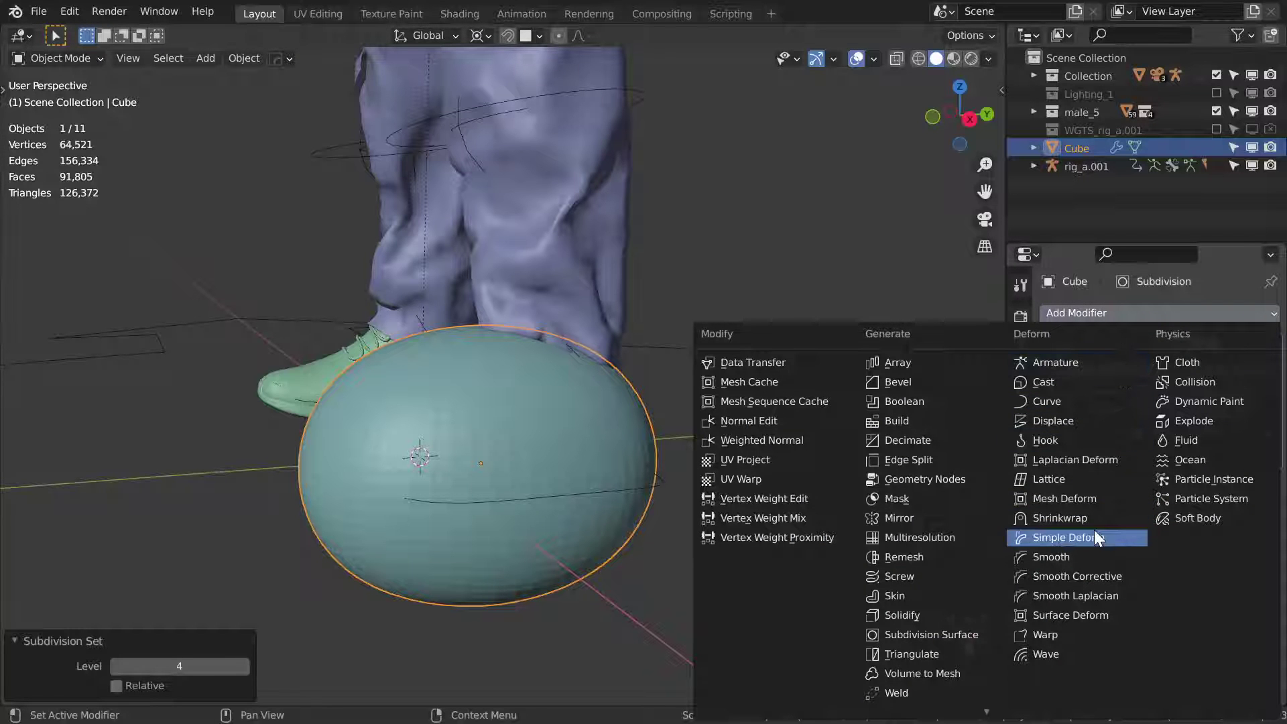
- Add a Shrinkwrap modifier to the cube targeting the right shoe shoes_1.003
middle_click(744, 443)
middle_click(787, 447)
key("alt+z")
left_click(1251, 558)
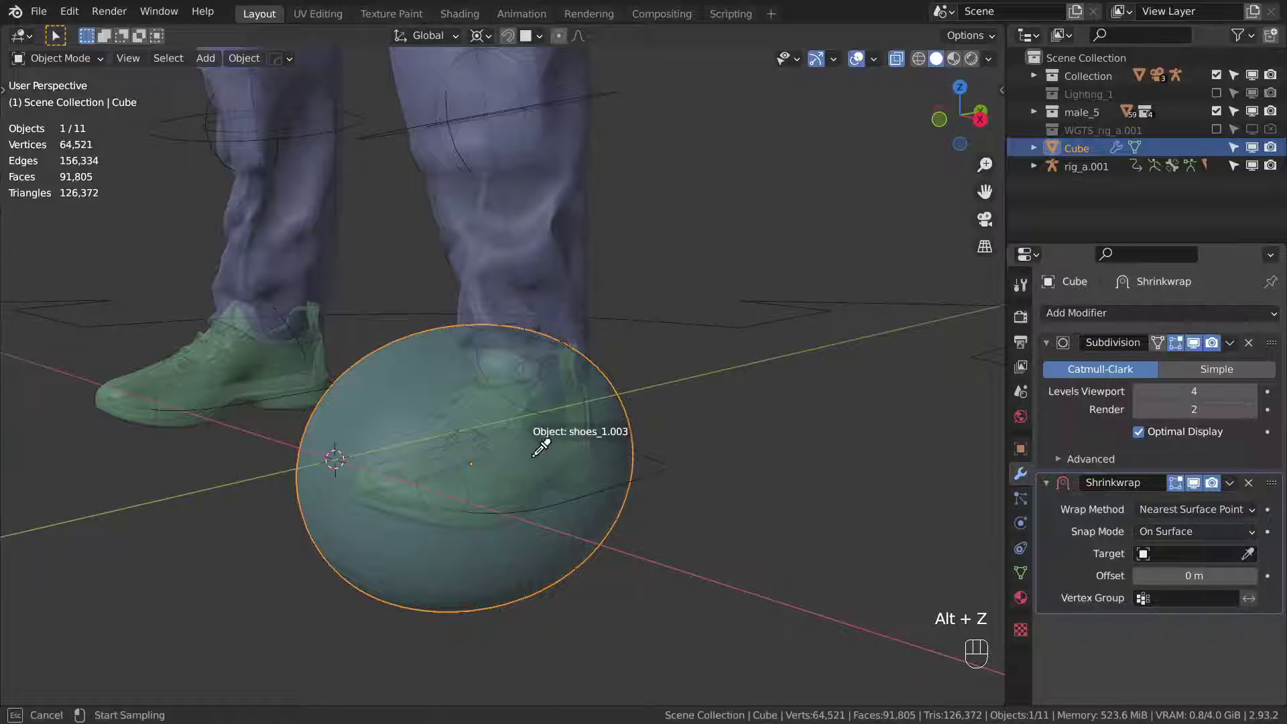
key("alt+z")
middle_click(616, 464)
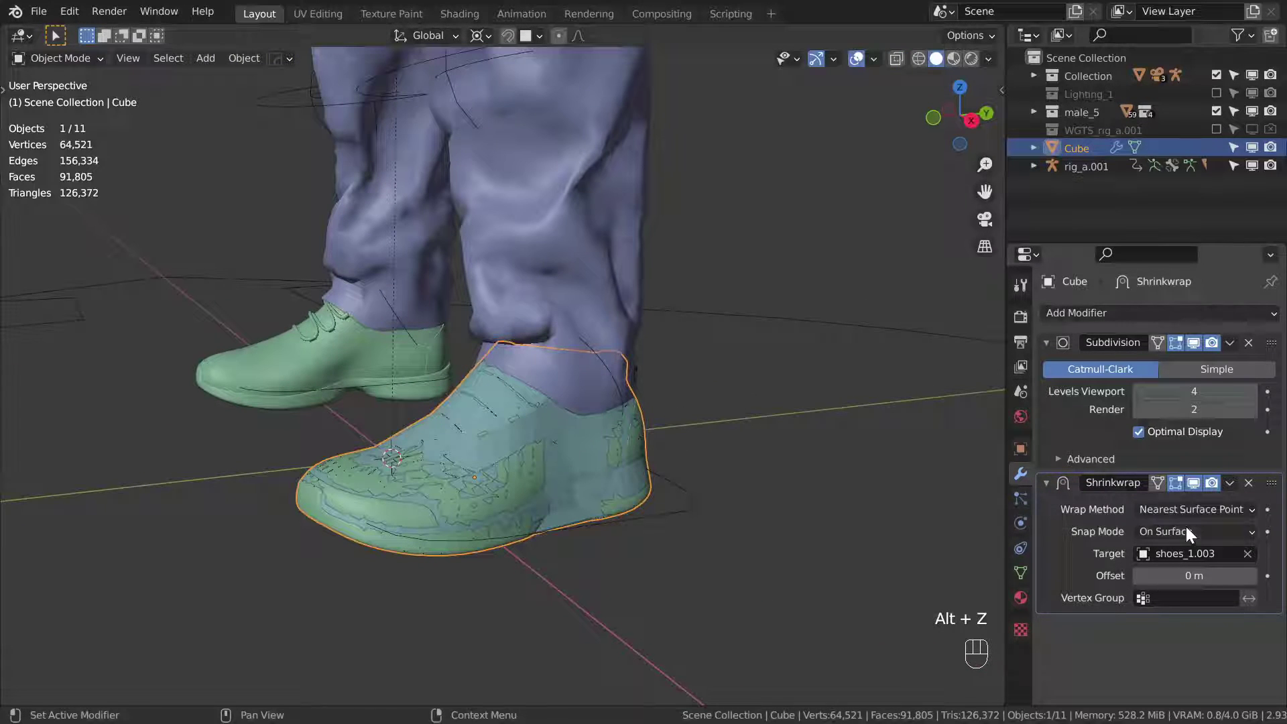
left_click_drag(1201, 544, 757, 507)
- Set Snap Mode to Outside Surface and apply the modifiers into a shoe-shaped proxy mesh
key("shift+z")
middle_click(728, 455)
key("alt+z")
left_click(1144, 436)
left_click_drag(737, 437, 827, 464)
left_click_drag(784, 443, 715, 437)
middle_click(705, 427)
key("shift+z")
middle_click(702, 413)
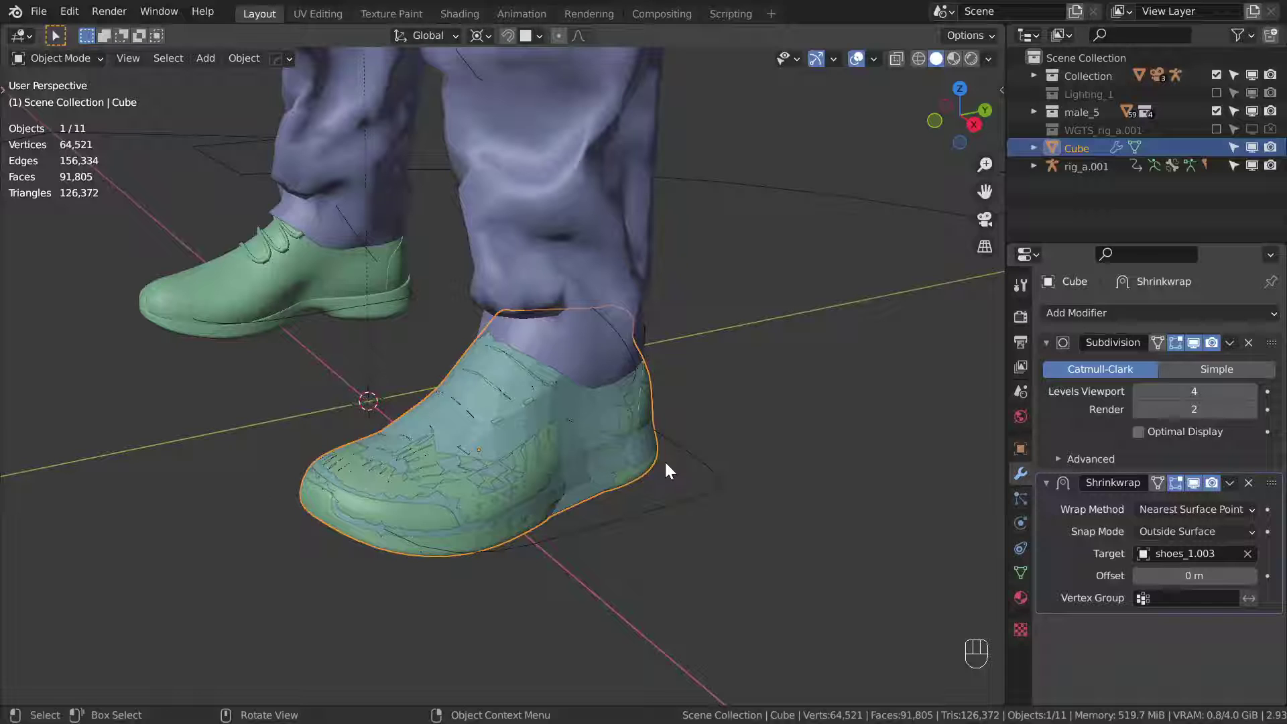
key("ctrl+a")
- Parent the proxy shoe to the rig with automatic weights, then undo the failed attempt
key("ctrl+a")
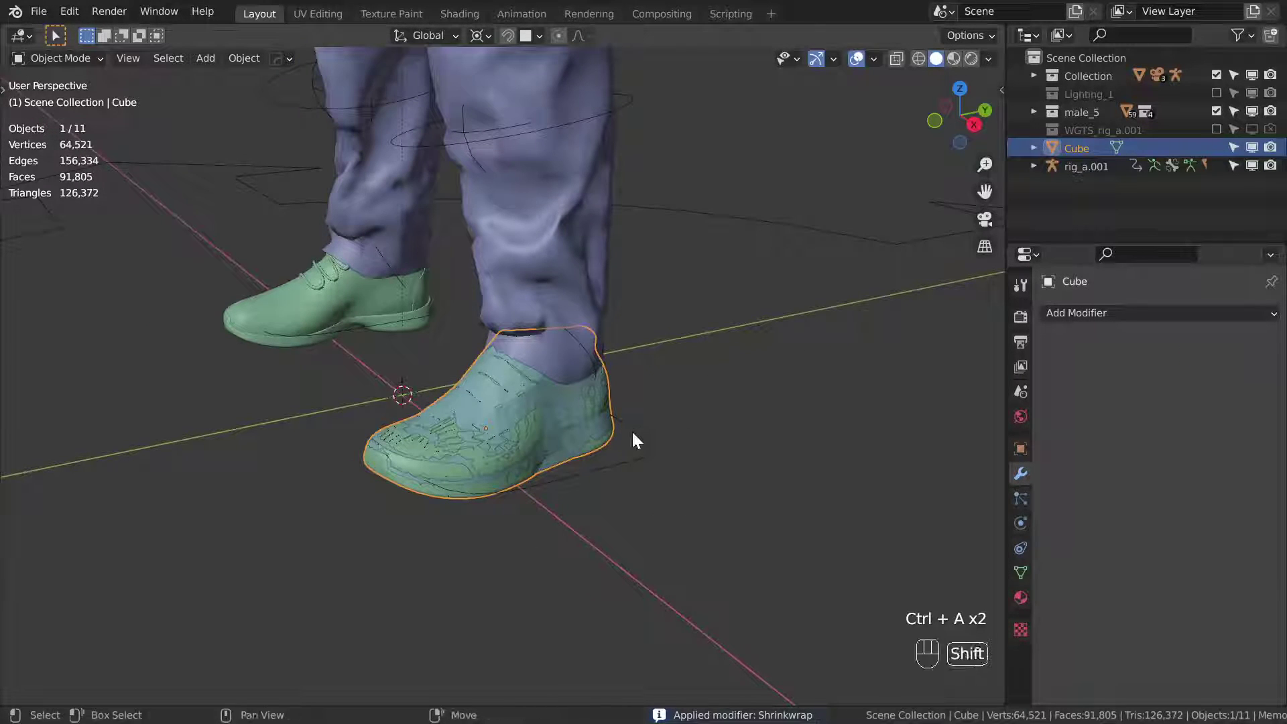
left_click(652, 440)
left_click_drag(738, 413, 690, 416)
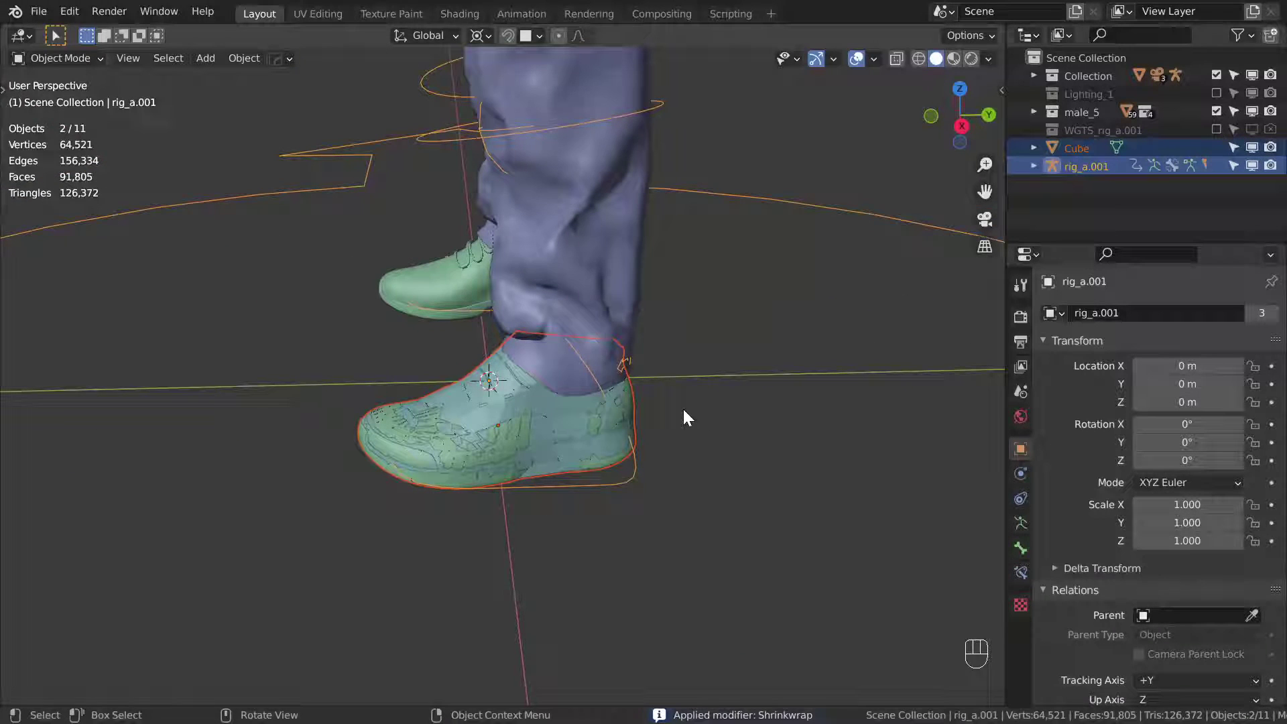
key("ctrl+p")
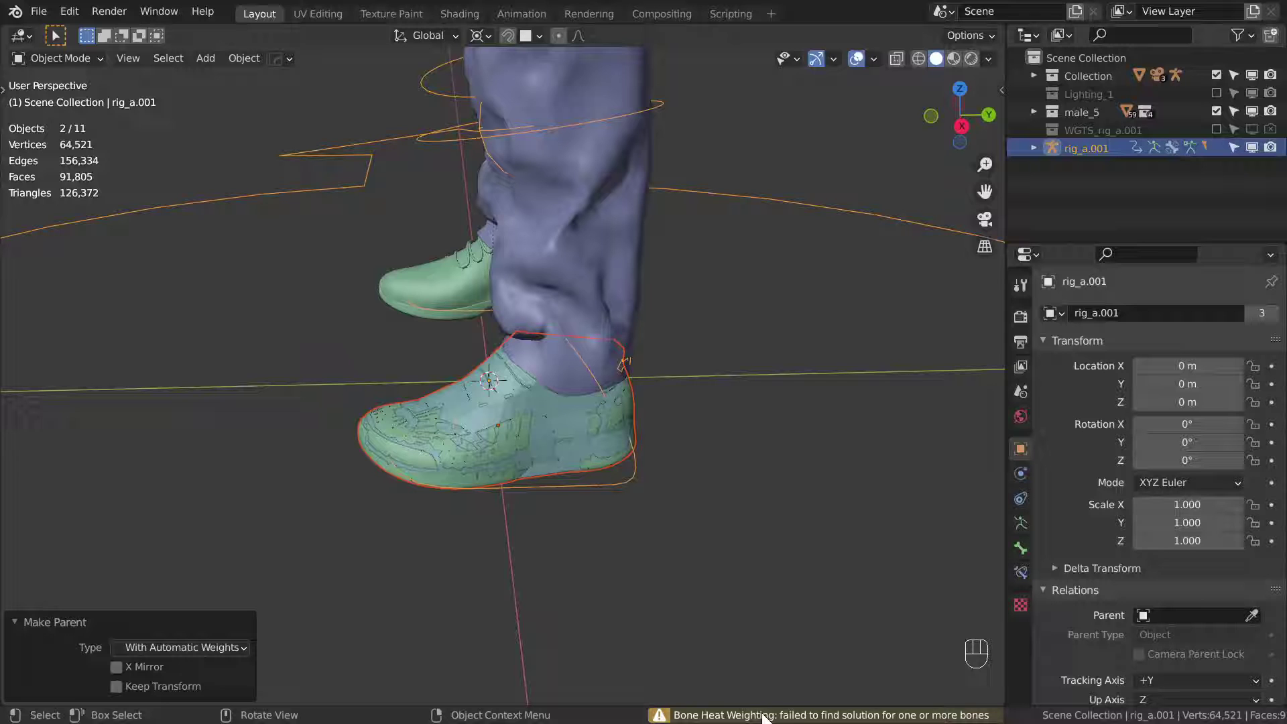
left_click_drag(624, 460, 695, 461)
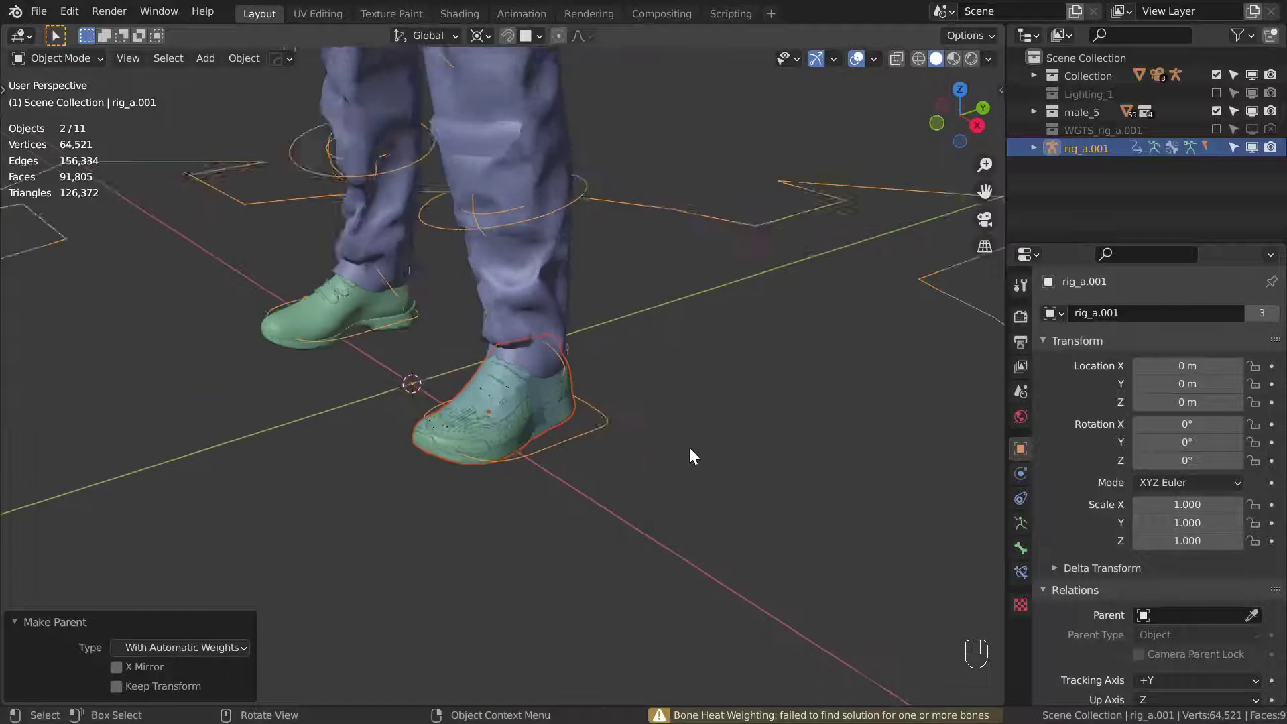
key("ctrl+z")
key("ctrl+z")
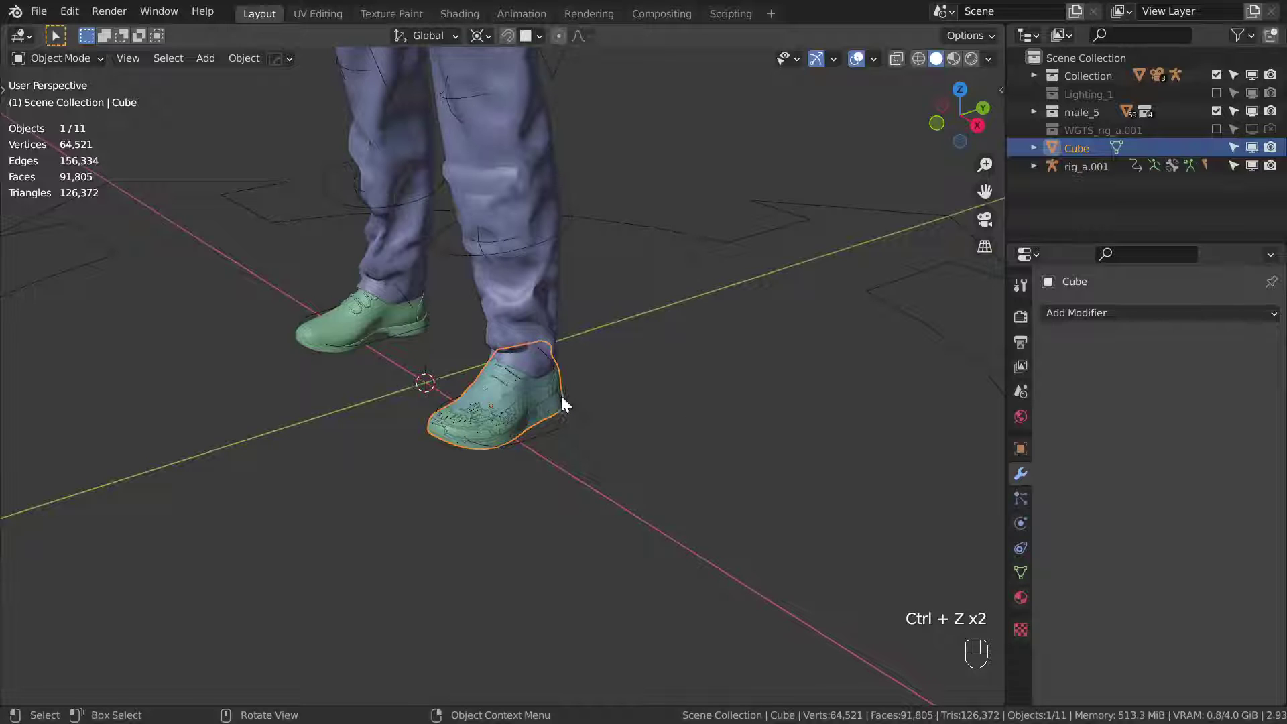
- Rescale the proxy and retry automatic-weight parenting, which fails bone heat
key("g")
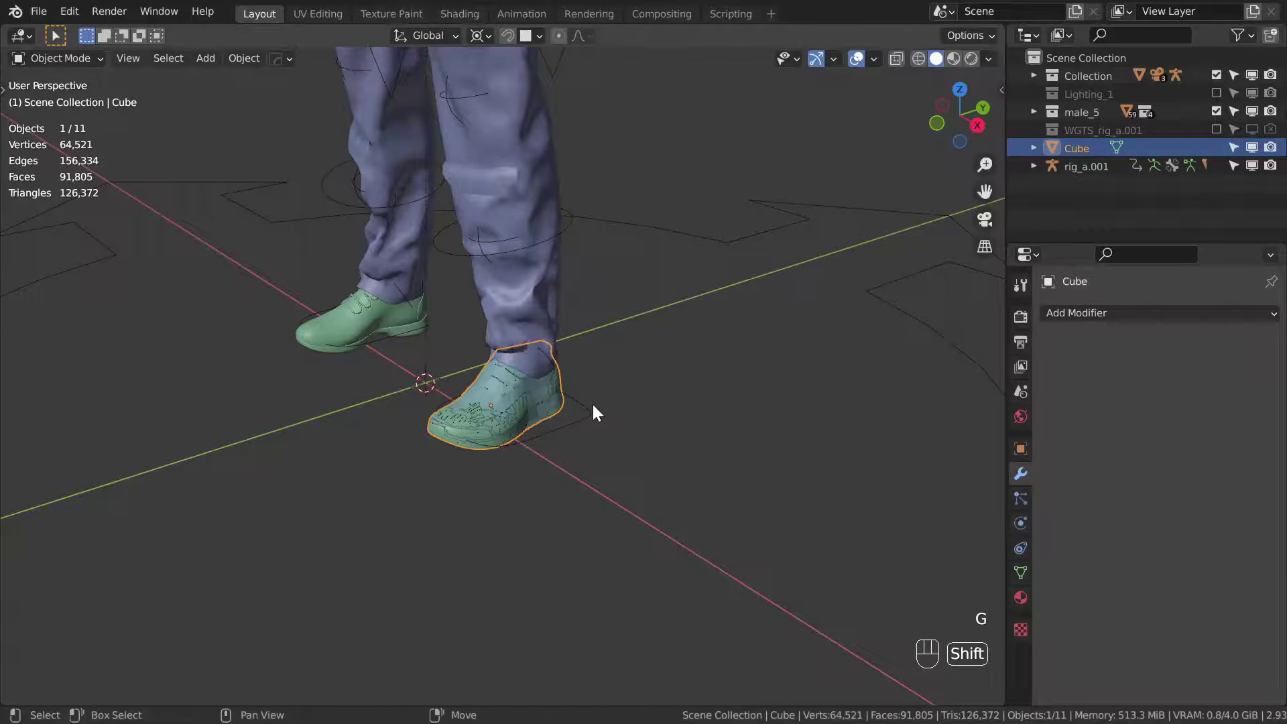
left_click_drag(614, 365, 685, 334)
middle_click(680, 327)
left_click_drag(674, 343, 673, 372)
key("s")
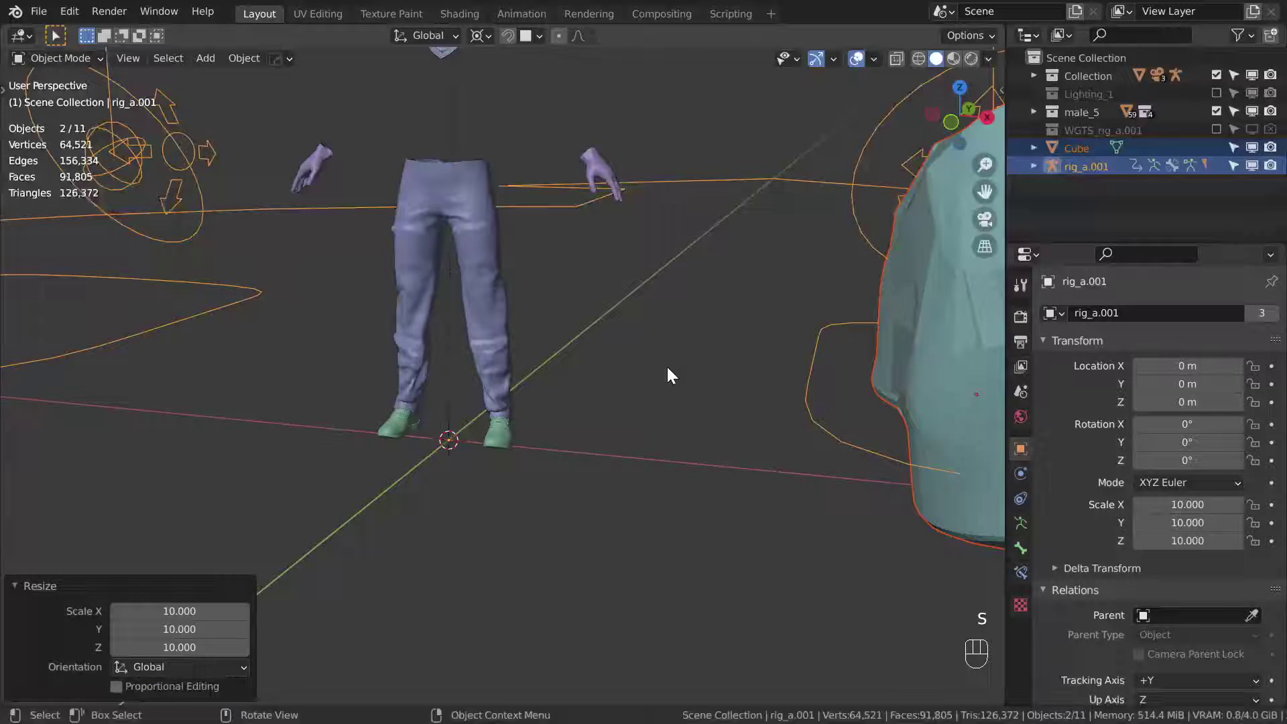
left_click_drag(640, 375, 609, 377)
key("ctrl+p")
- Select the proxy alone and remove its failed Armature modifier
left_click(570, 386)
left_click(650, 367)
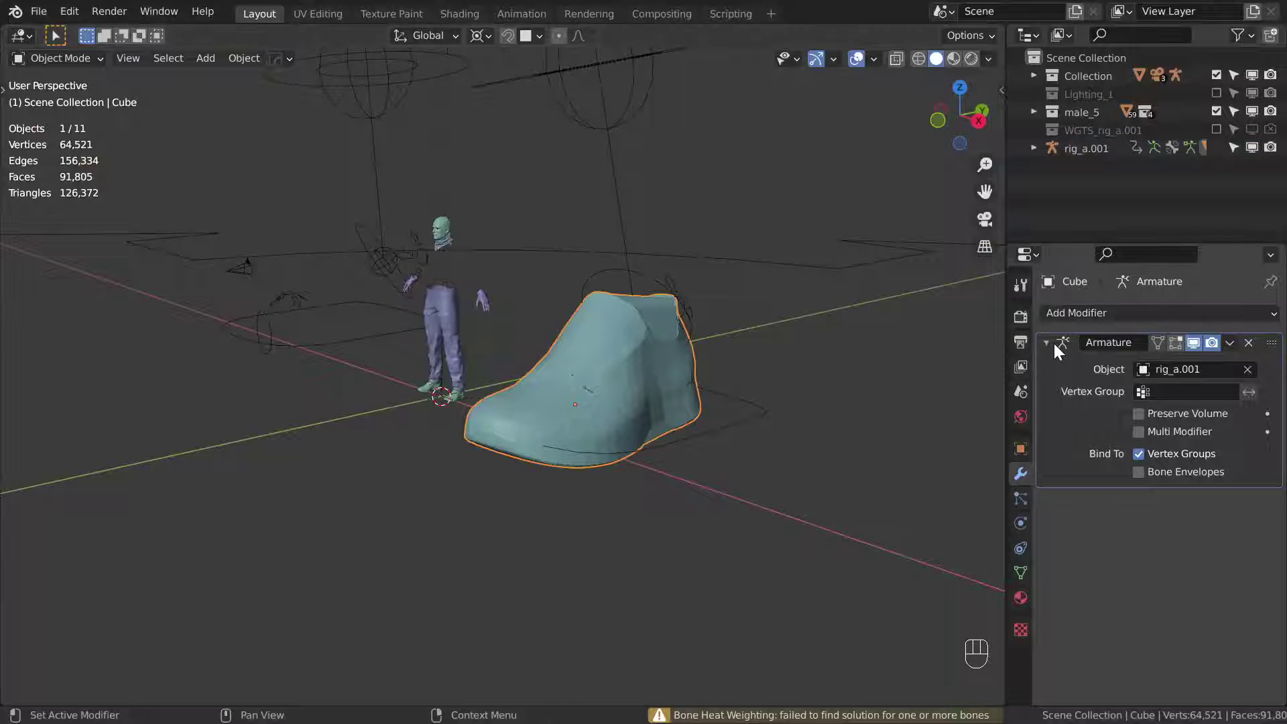
key("ctrl+z")
key("ctrl+z")
key("ctrl+z")
key("ctrl+shift+z")
left_click(684, 374)
- Enter Edit Mode on the proxy shoe to merge its duplicate vertices
key("Tab")
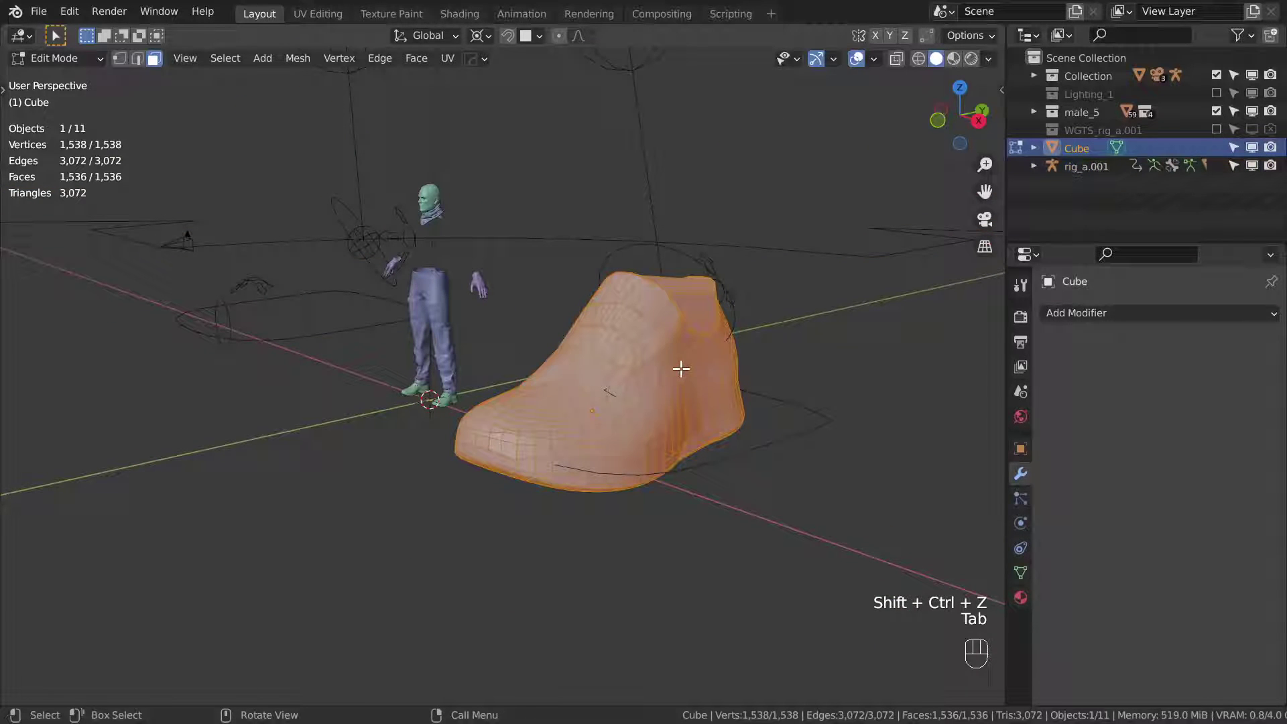
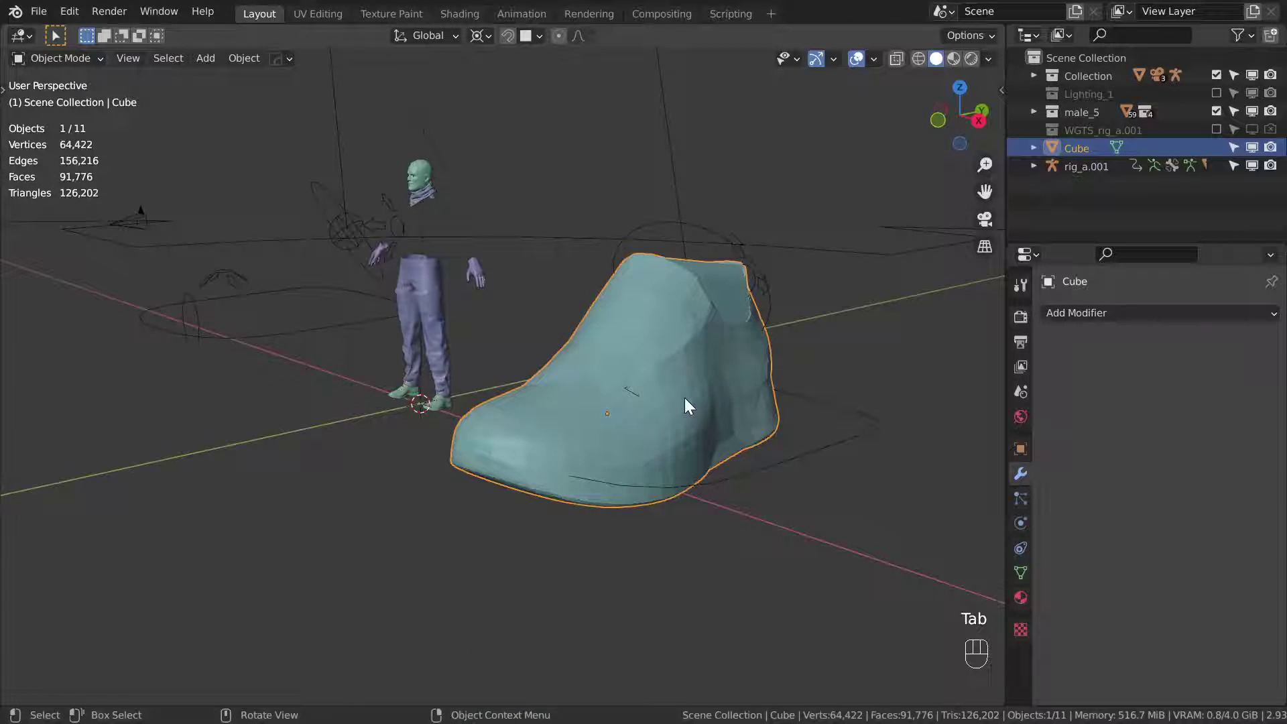
- Parent the proxy to the rig with automatic weights and test-rotate the left foot heel bone
left_click(677, 286)
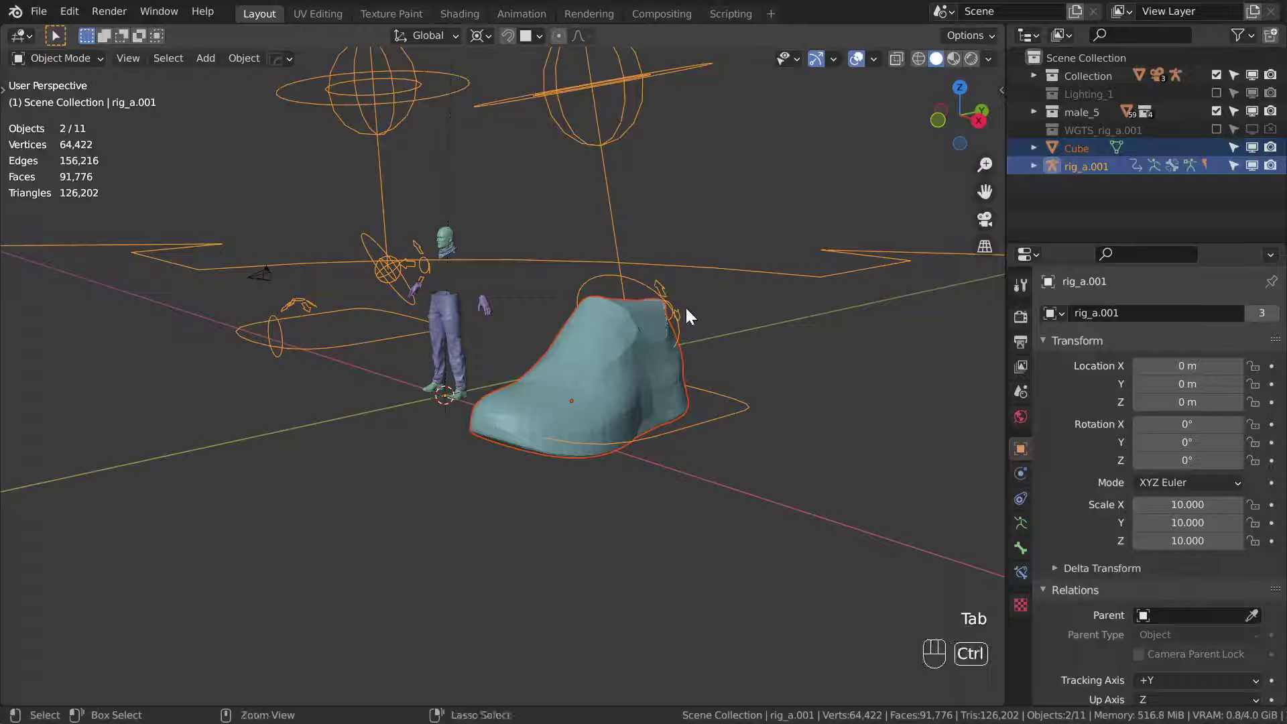
key("ctrl+p")
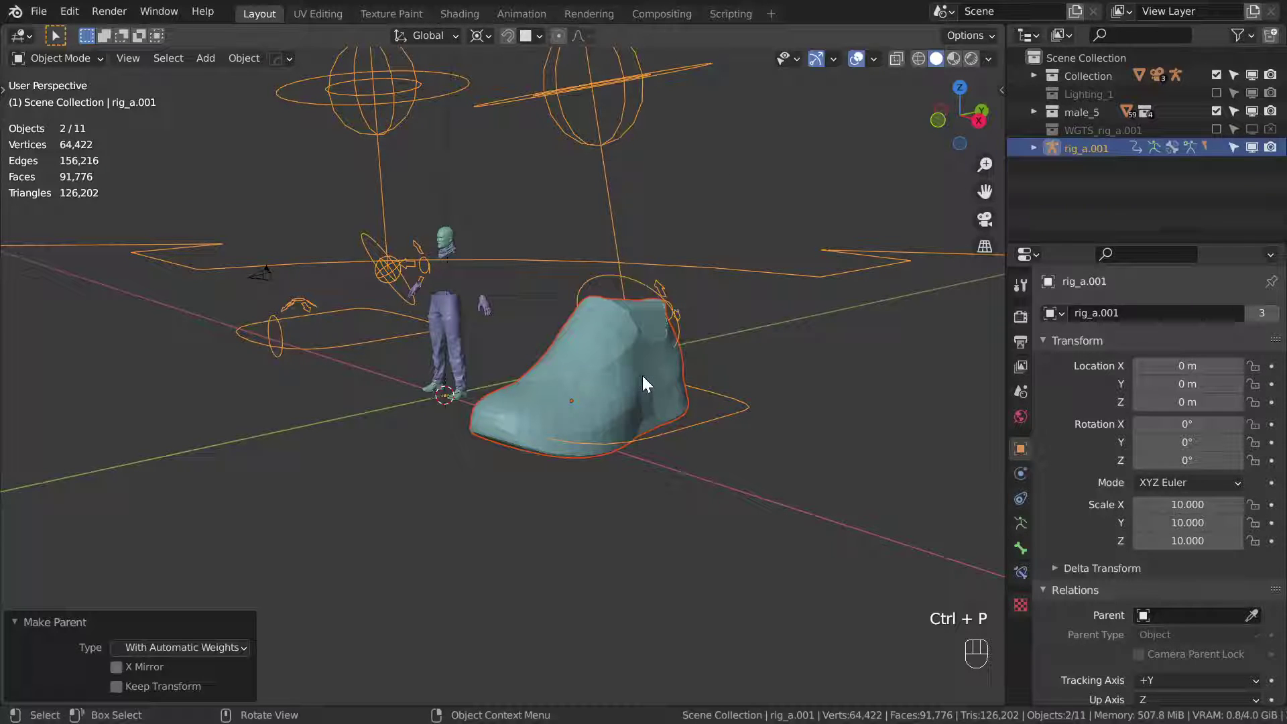
left_click_drag(622, 342, 551, 336)
key("ctrl+Tab")
left_click(622, 325)
key("r")
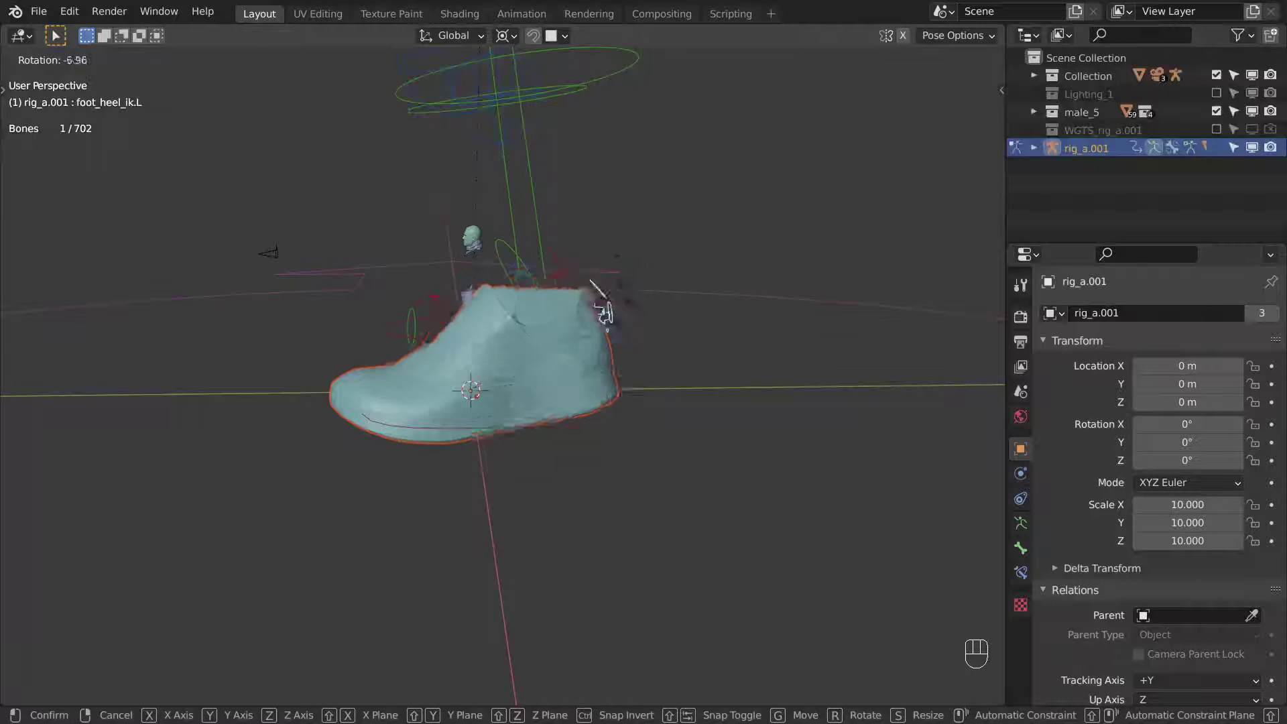
left_click_drag(661, 368, 800, 400)
key("ctrl+Tab")
- Back in Object Mode, move the proxy shoe over the character's front shoe
left_click(596, 155)
key("alt+s")
left_click_drag(545, 364, 546, 206)
left_click(566, 343)
key("g")
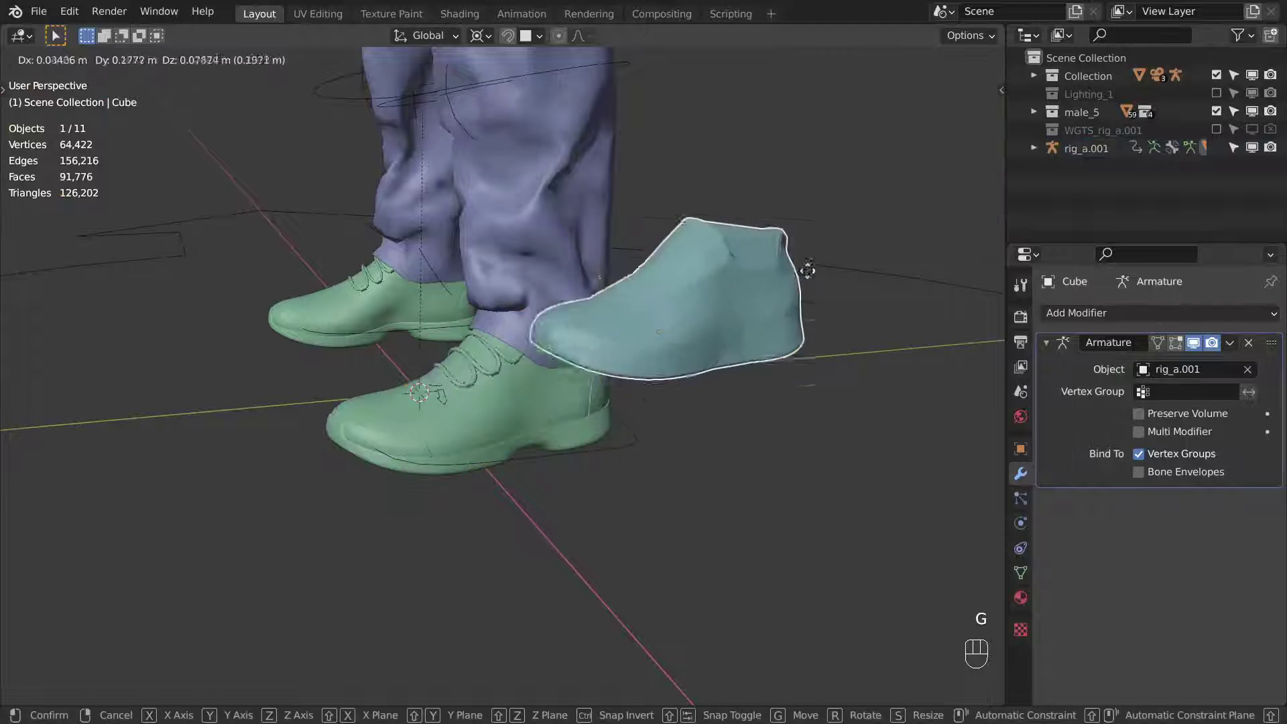
left_click(437, 312)
middle_click(470, 345)
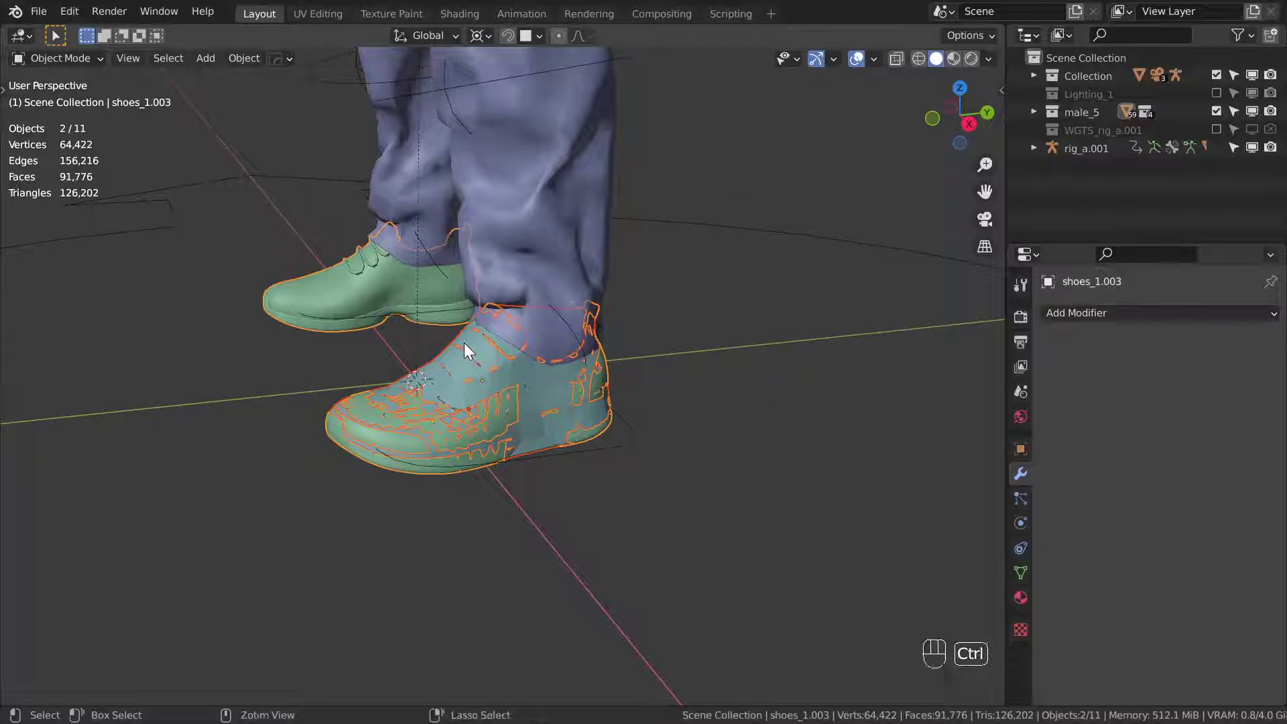
- Weight-paint the front shoe and transfer the proxy's vertex group weights by name
key("ctrl+Tab")
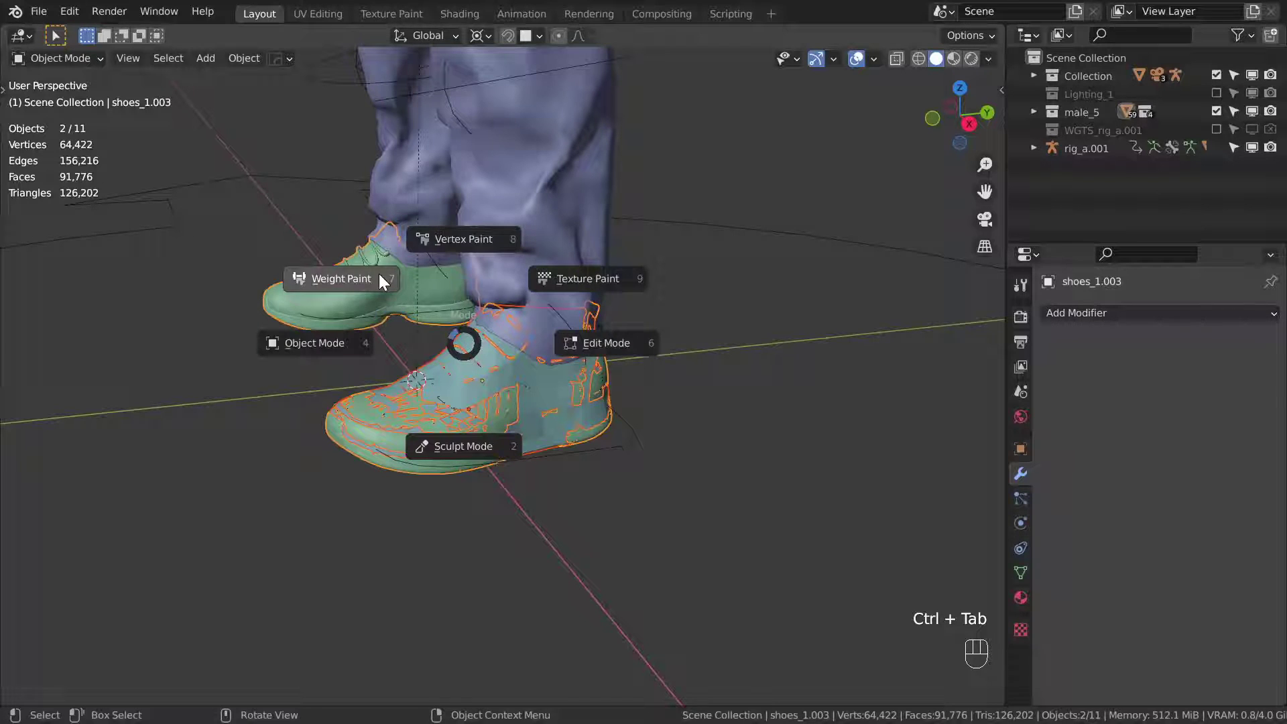
left_click_drag(234, 67, 267, 499)
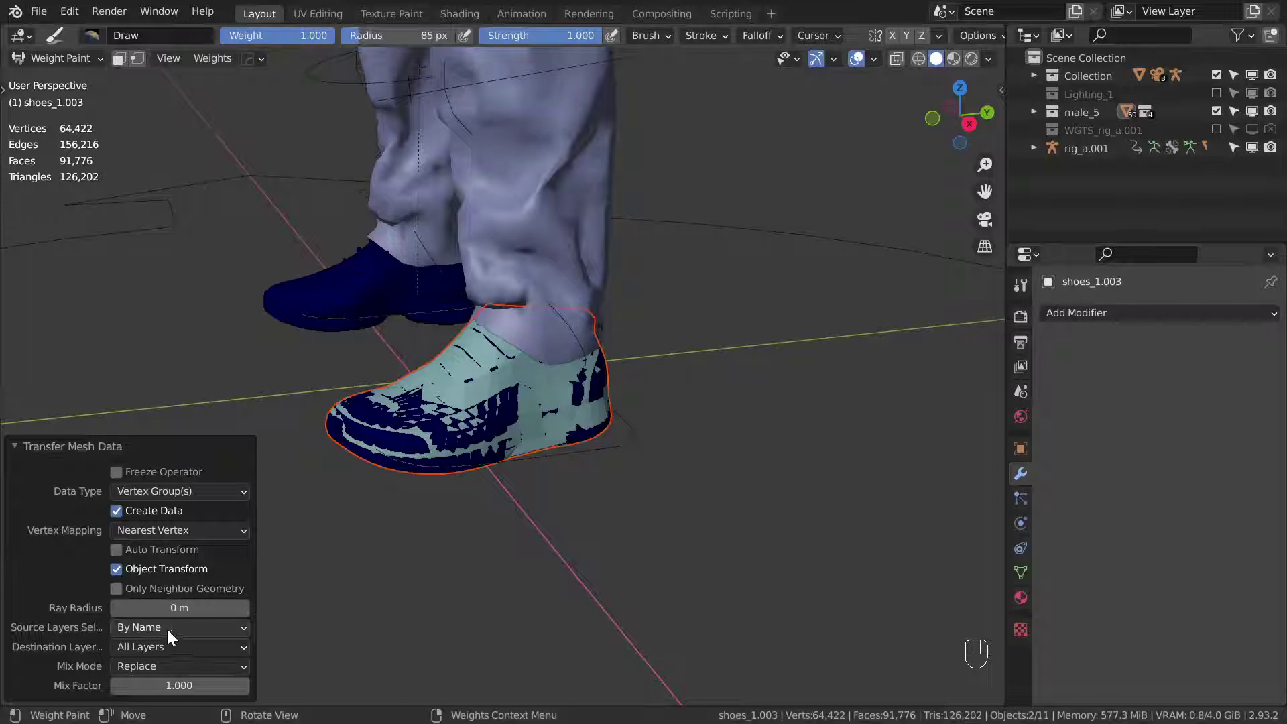
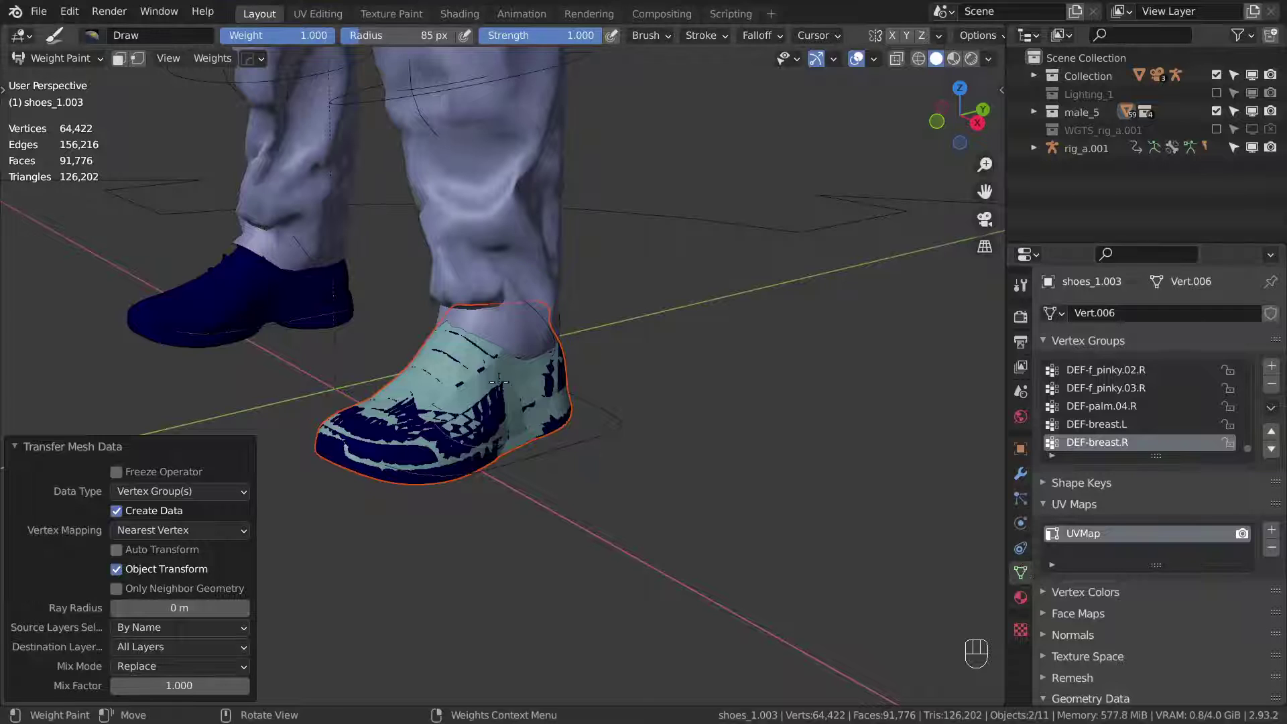
key("ctrl+Tab")
- Delete the proxy and parent the front shoe to the rig with Armature Deform
key("g")
key("x")
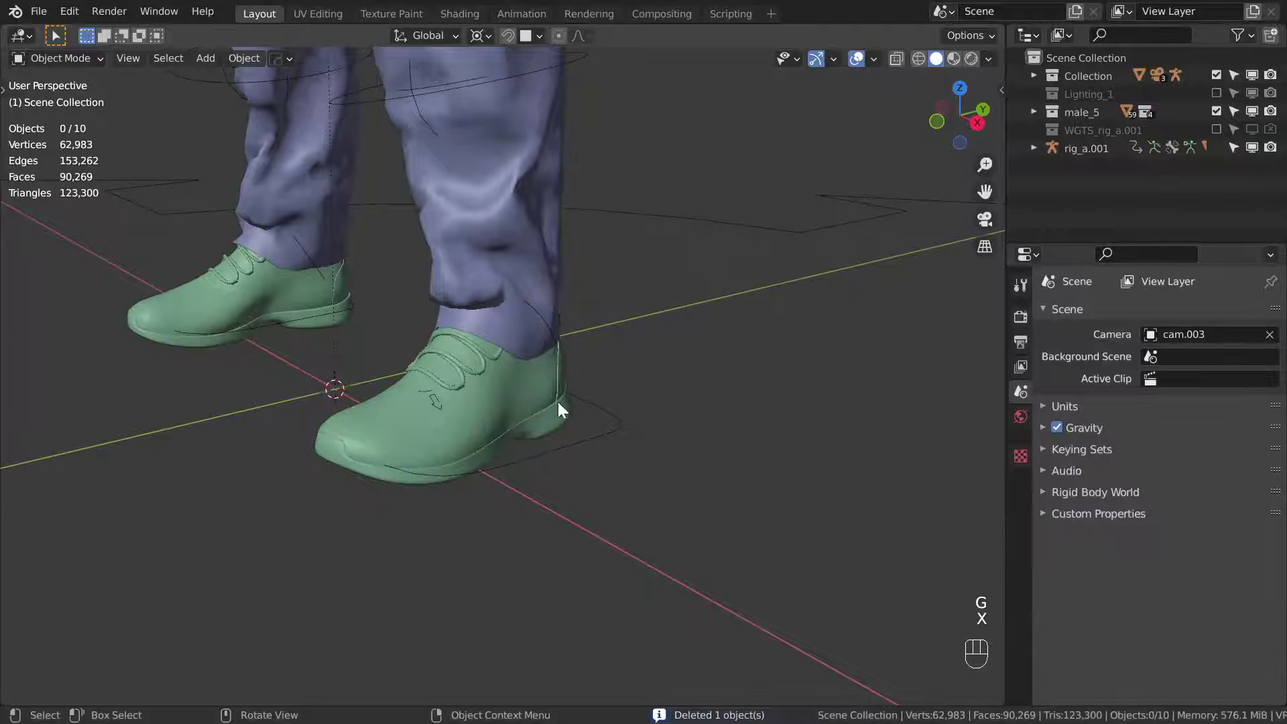
left_click(513, 405)
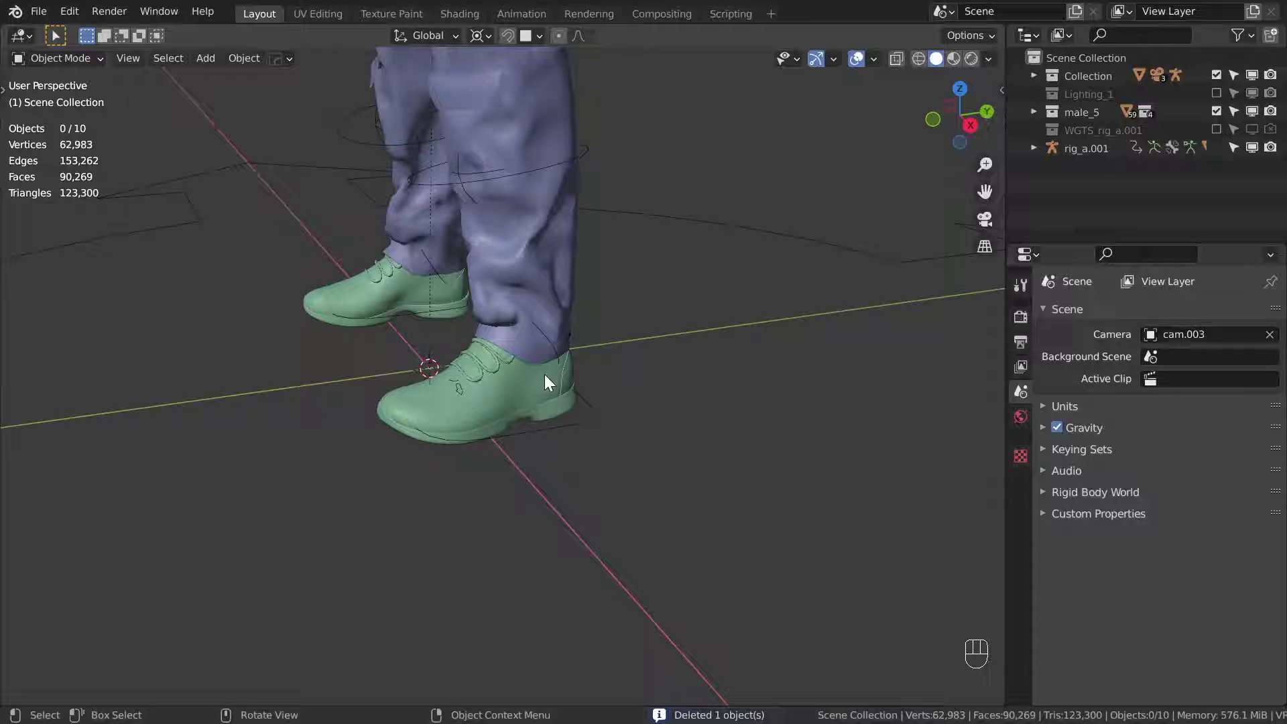
left_click(548, 397)
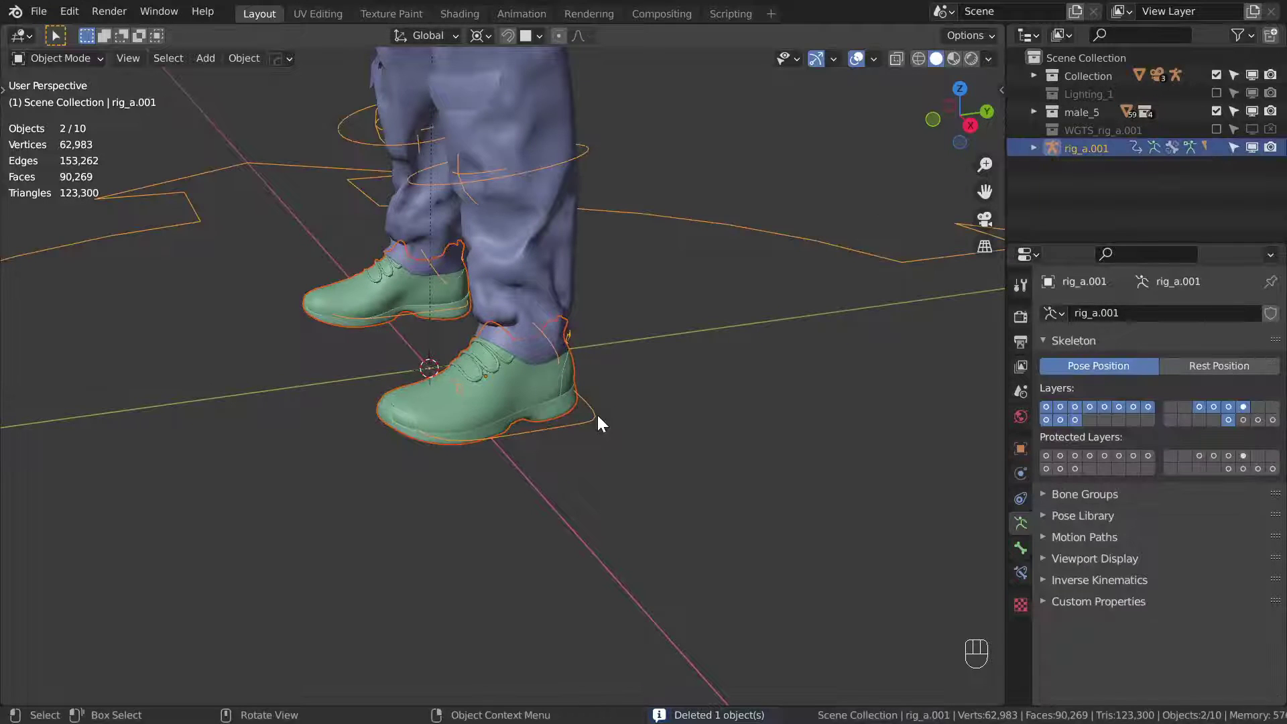
key("ctrl+p")
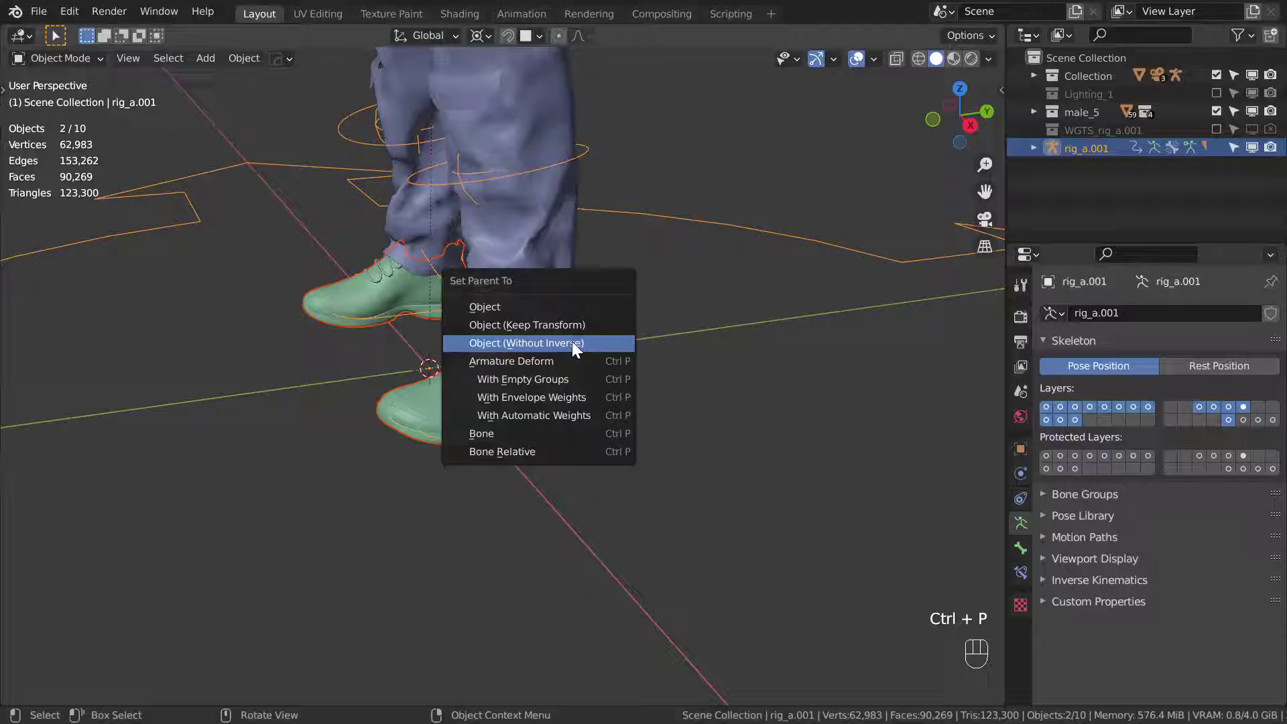
left_click_drag(657, 365, 621, 347)
- Rotate foot_heel_ik.L in Pose Mode to confirm the shoe follows, then cancel
key("ctrl+Tab")
key("r")
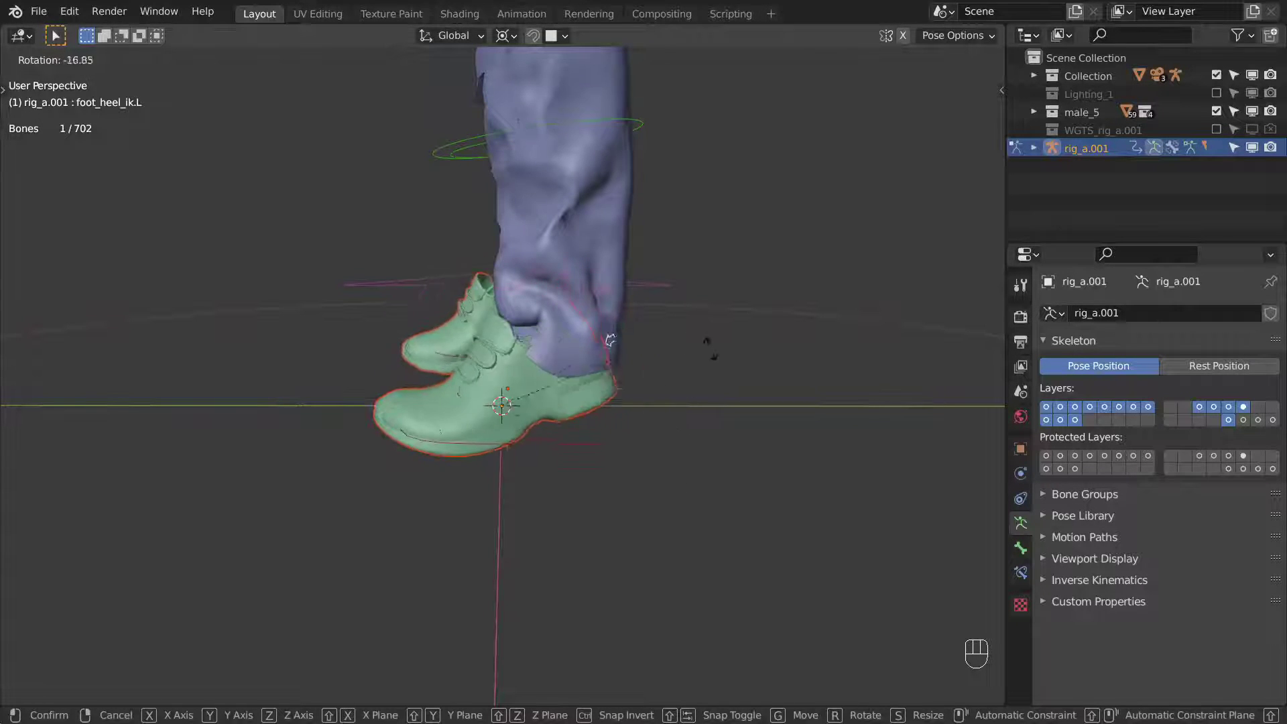
left_click_drag(650, 435, 764, 439)
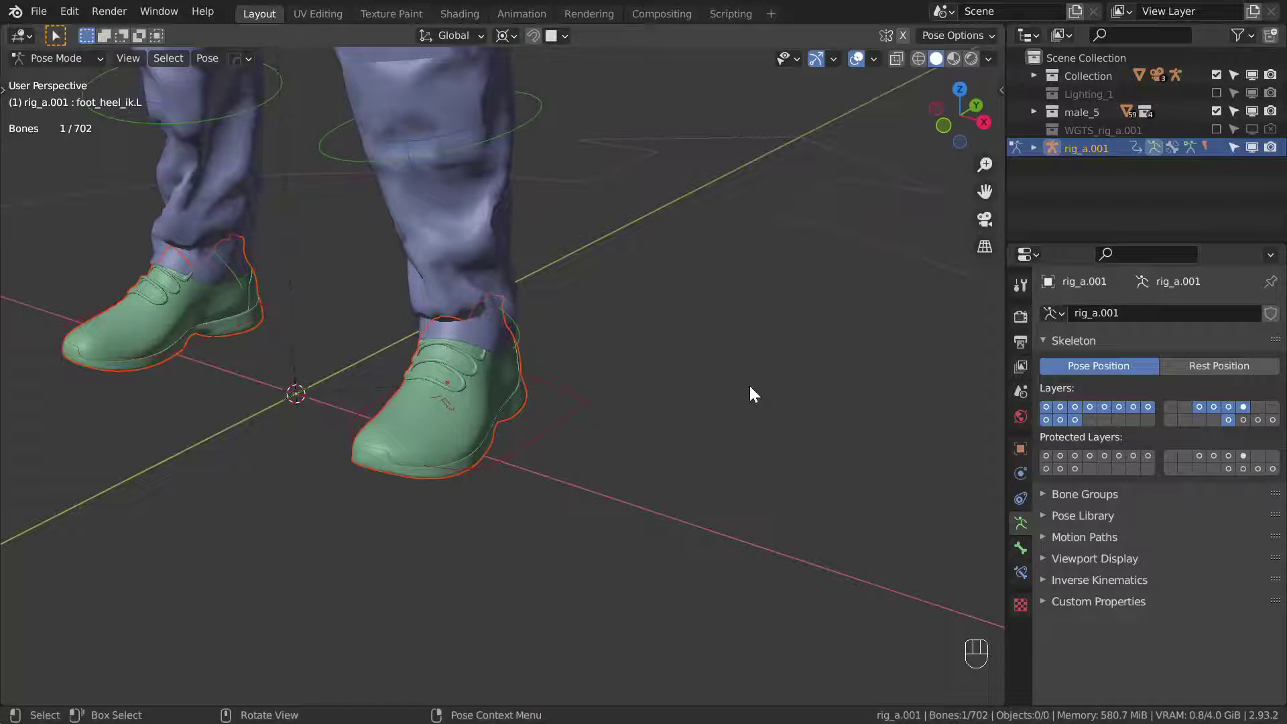
key("ctrl+Tab")
left_click_drag(492, 386, 576, 384)
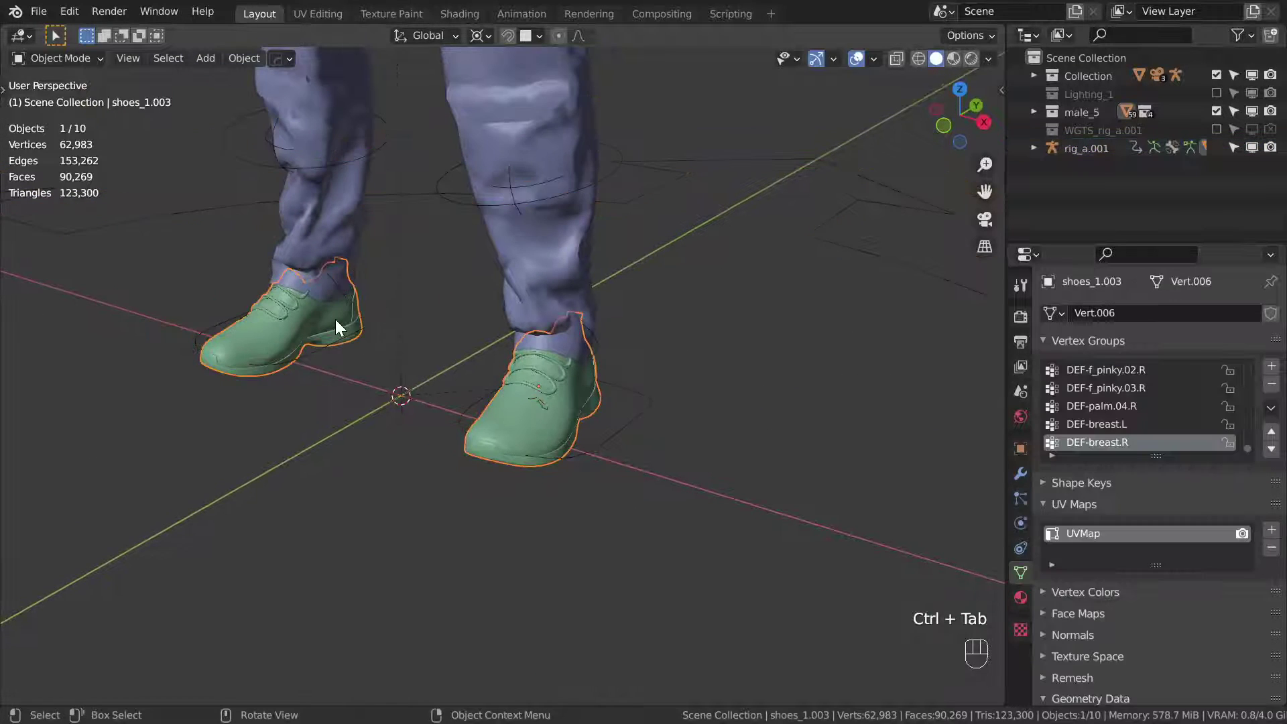
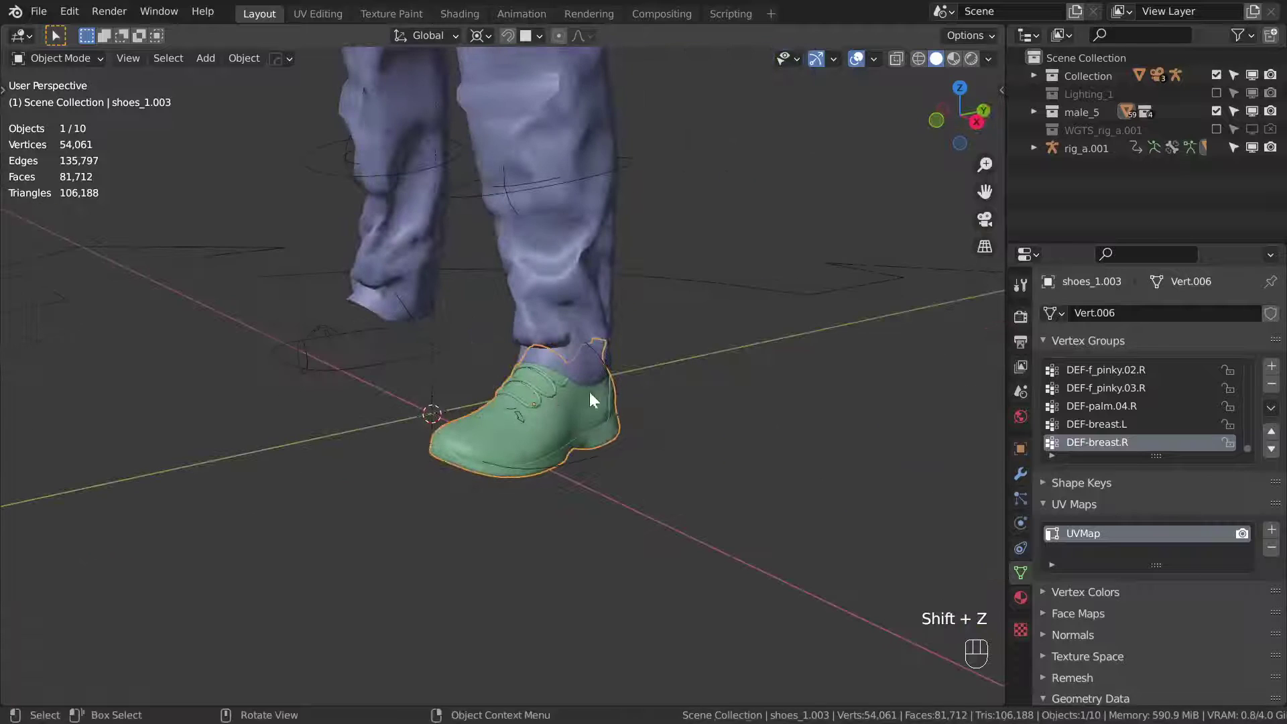
- Select and delete the character's second shoe, leaving one rigged shoe
left_click(754, 417)
key("alt+a")
left_click_drag(409, 355, 403, 363)
middle_click(362, 286)
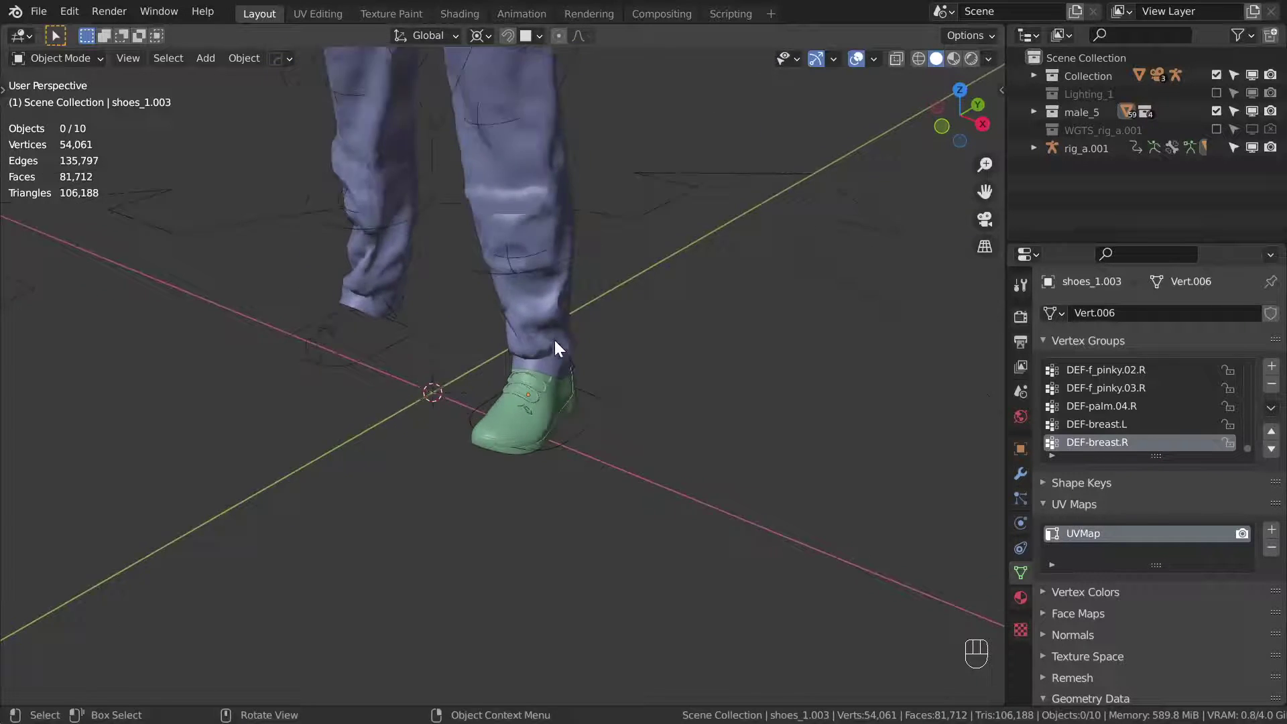
middle_click(547, 360)
- Rotate the left foot heel bone in Pose Mode to test the single shoe's deformation
key("ctrl+Tab")
key("r")
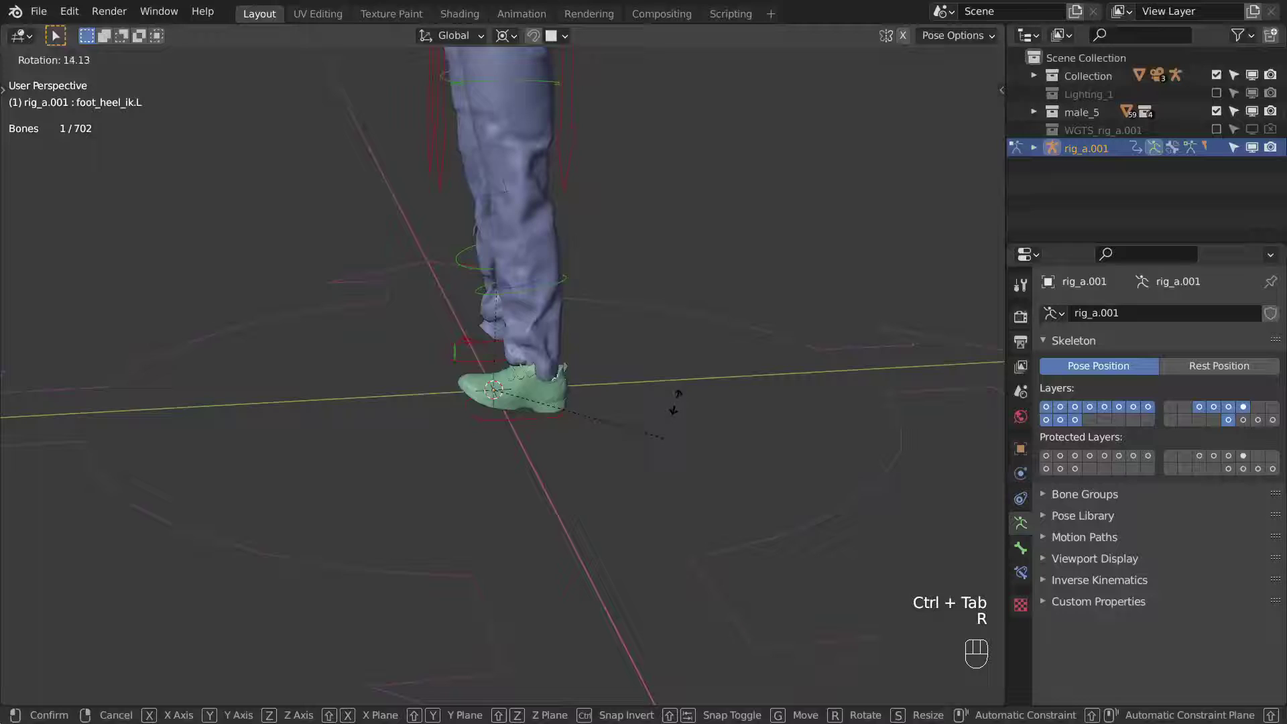
left_click_drag(669, 392, 744, 396)
- Leave Pose Mode, frame the whole character from the front and deselect everything
key("ctrl+Tab")
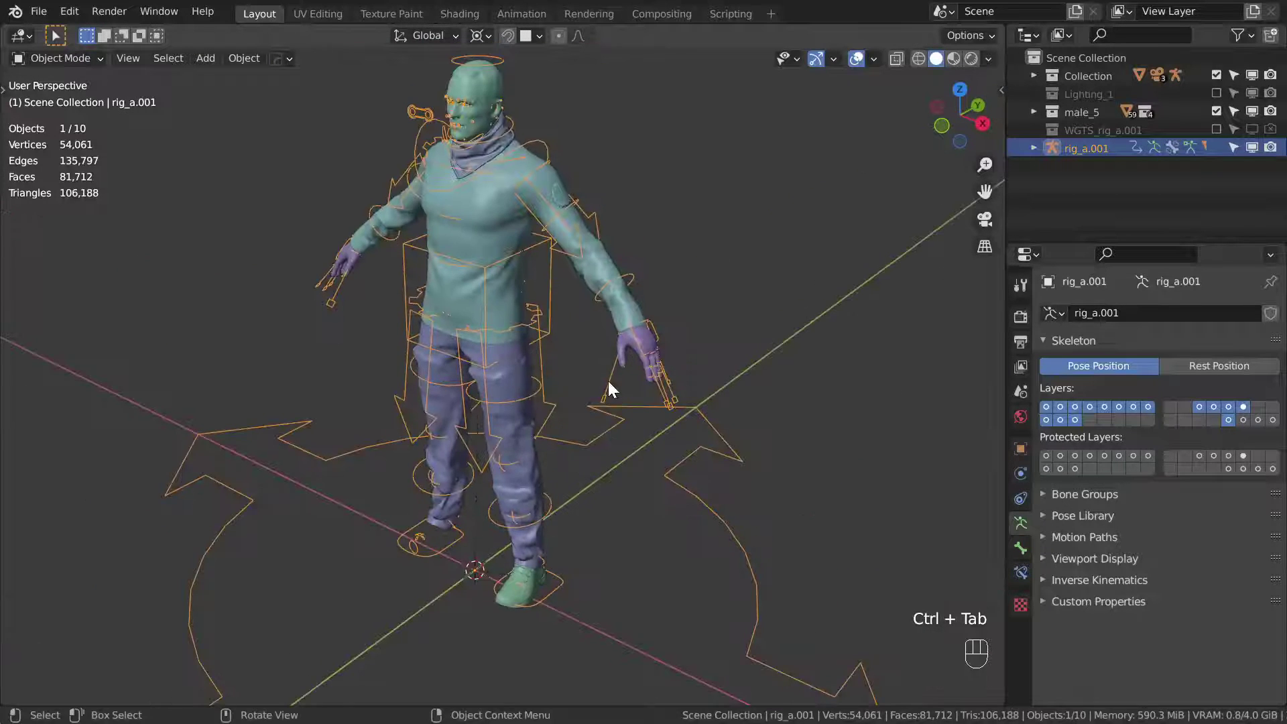
left_click_drag(637, 382, 673, 369)
left_click_drag(647, 359, 618, 386)
left_click(613, 373)
key("alt+a")
left_click(621, 342)
left_click(615, 350)
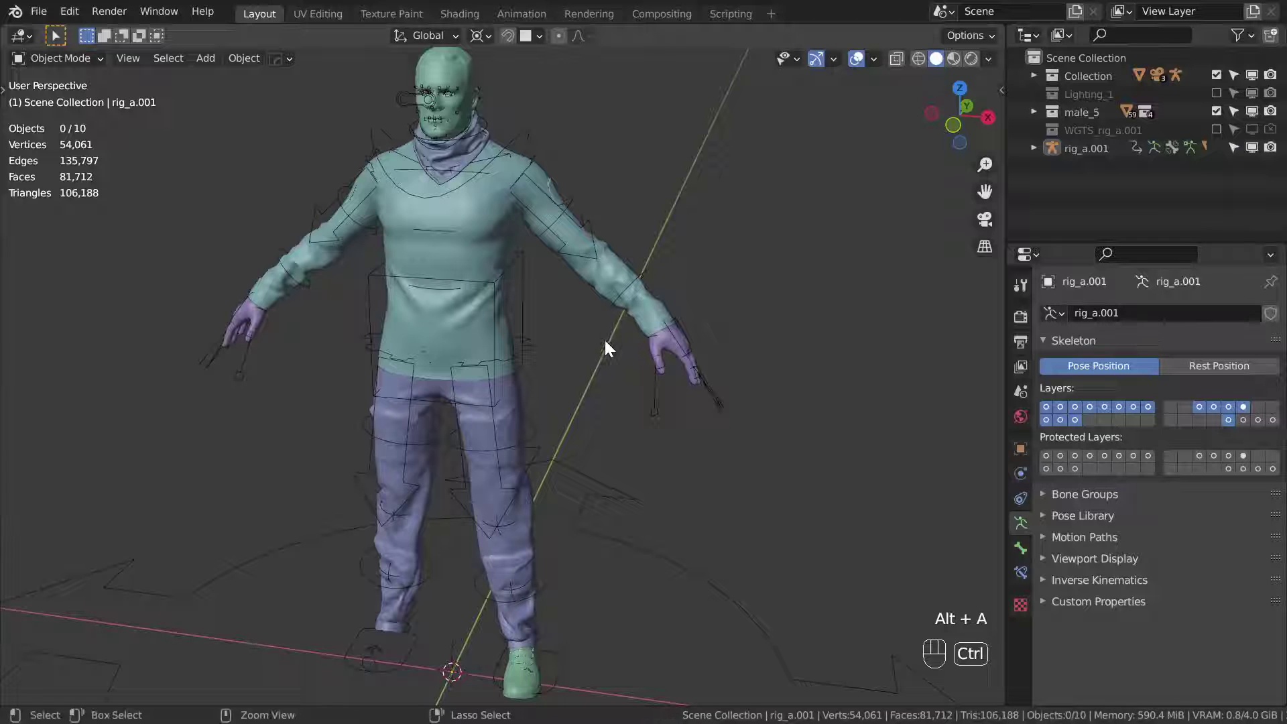
left_click(616, 328)
left_click(627, 330)
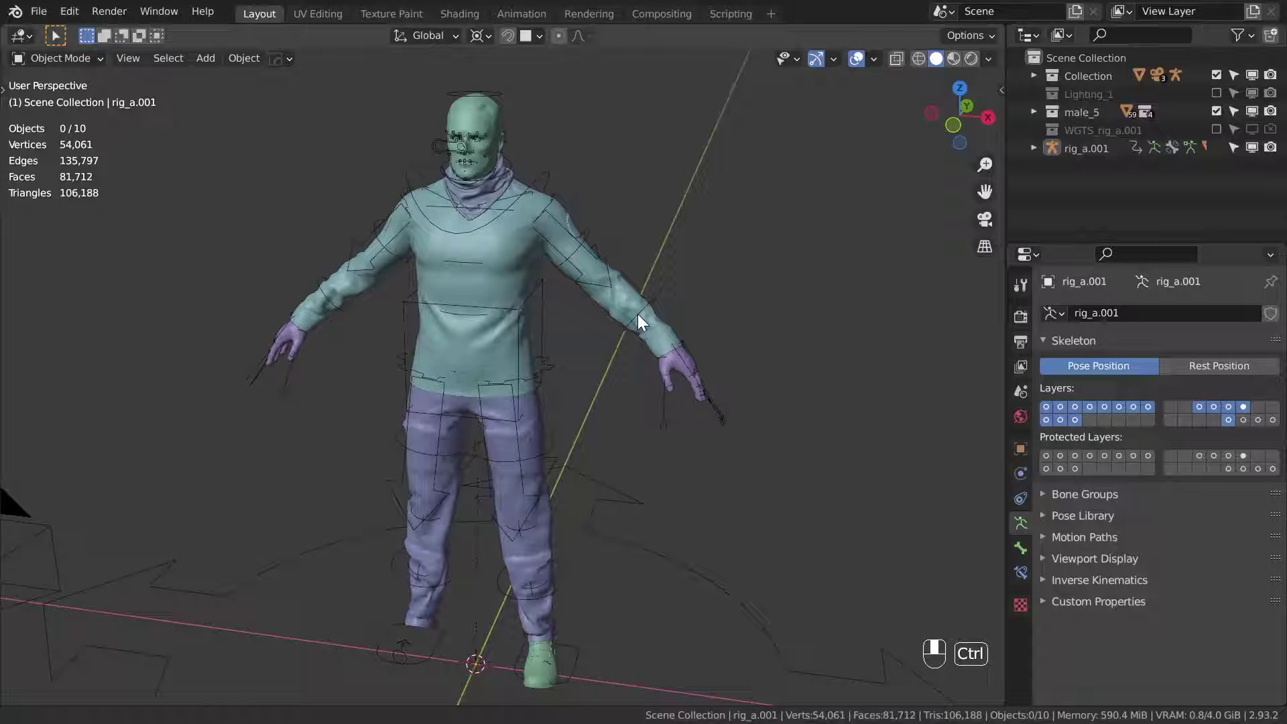